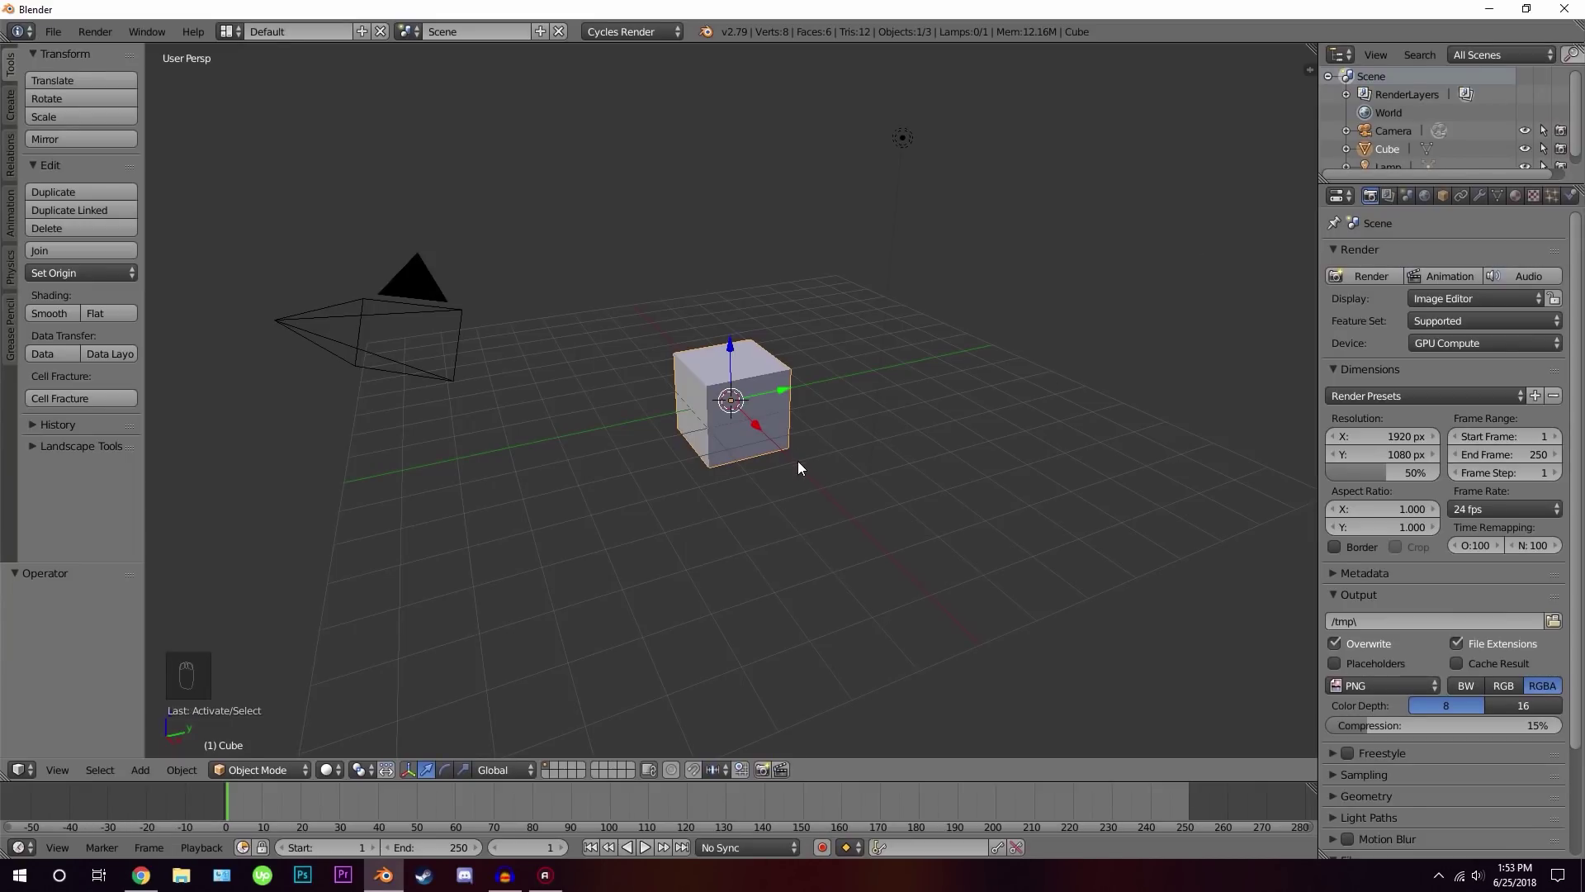
Scale the cube to about 0.04 on Z, then scale the thin slab up uniformly into a wide plate
{"action": "left_click_drag", "start_coordinate": [809, 449], "coordinate": [791, 385]}
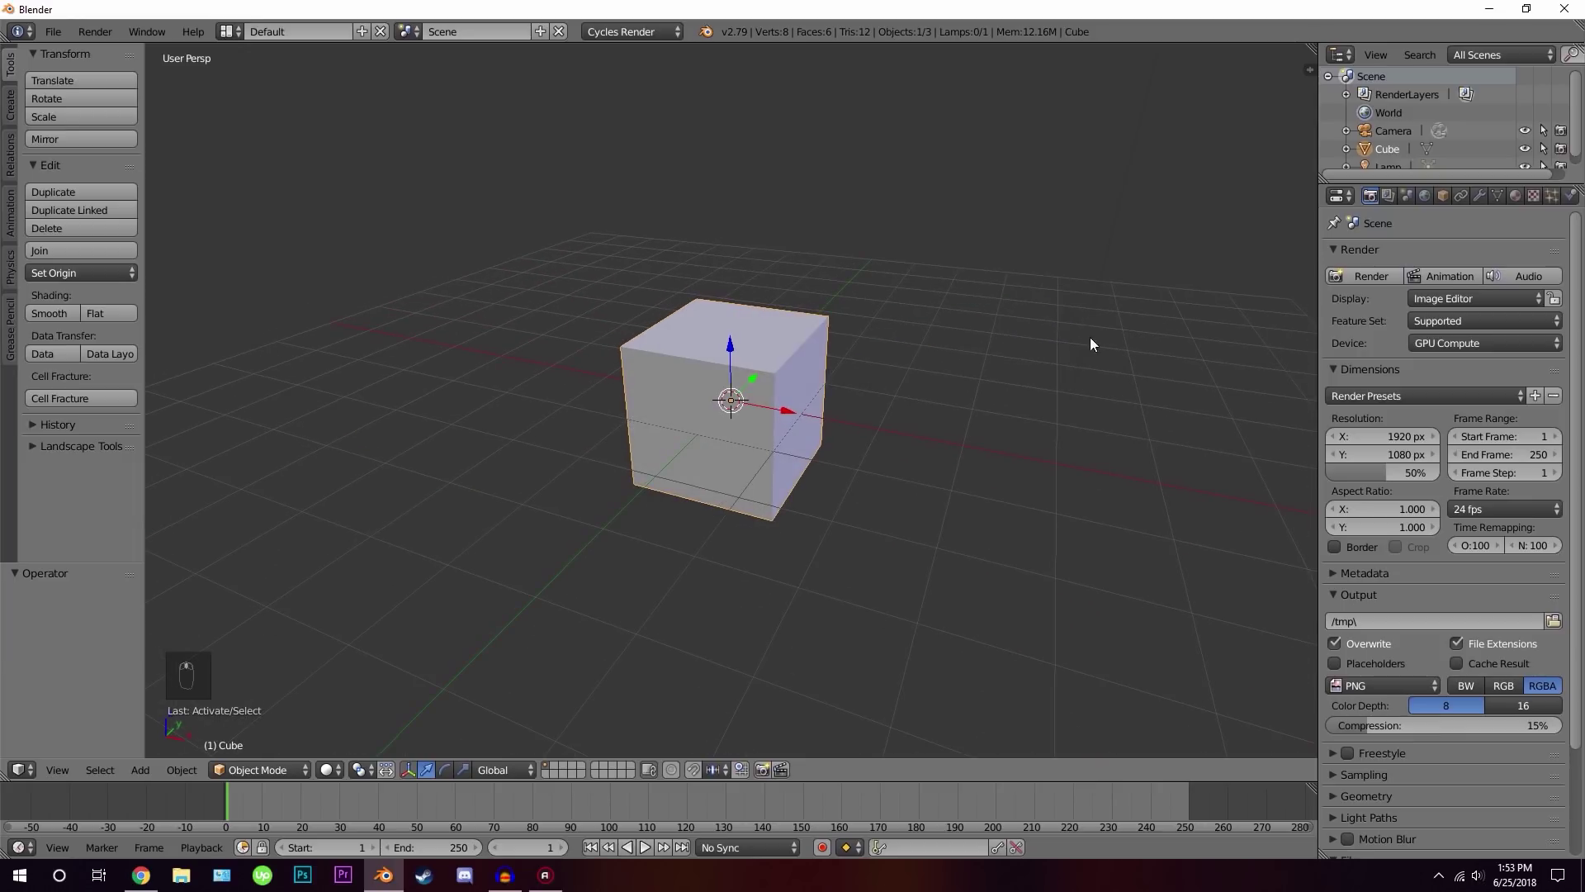
{"action": "key", "text": "s"}
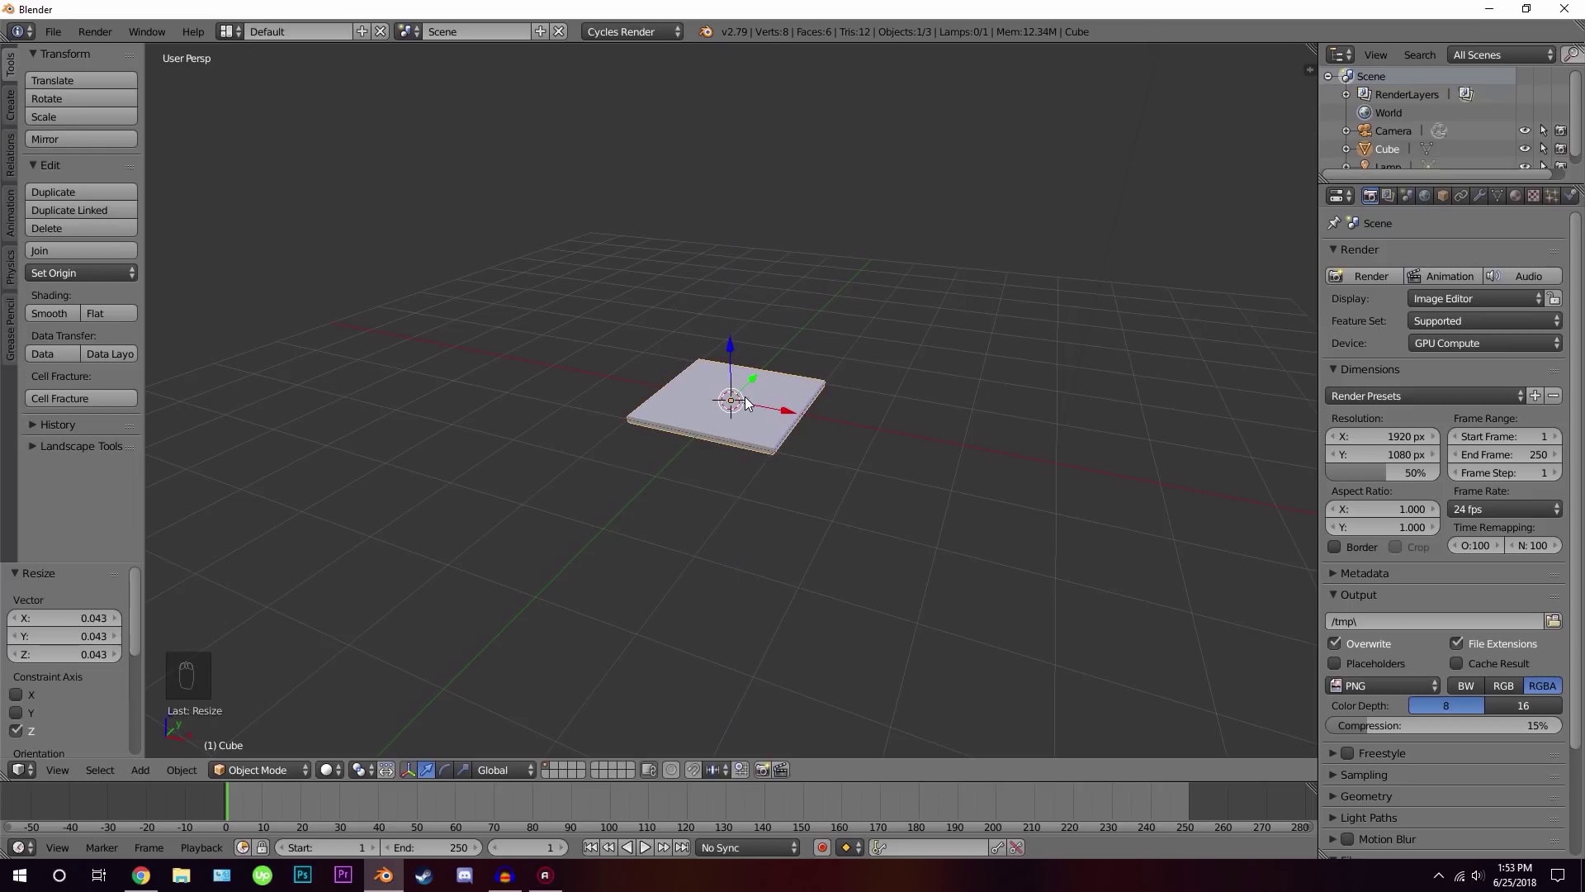
{"action": "key", "text": "s"}
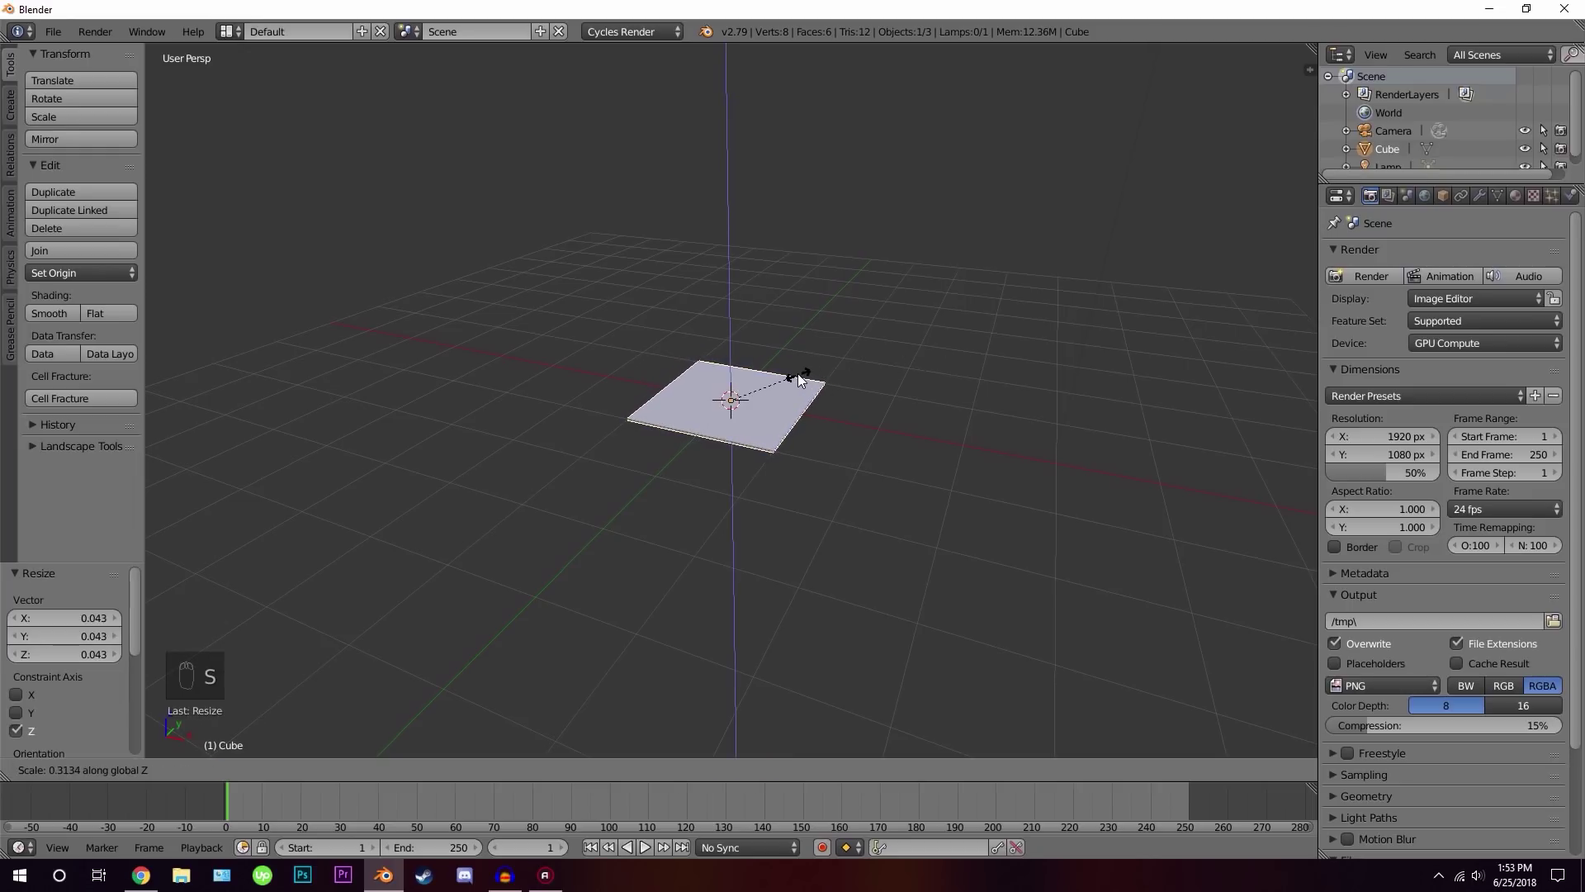
{"action": "left_click_drag", "start_coordinate": [771, 399], "coordinate": [862, 386]}
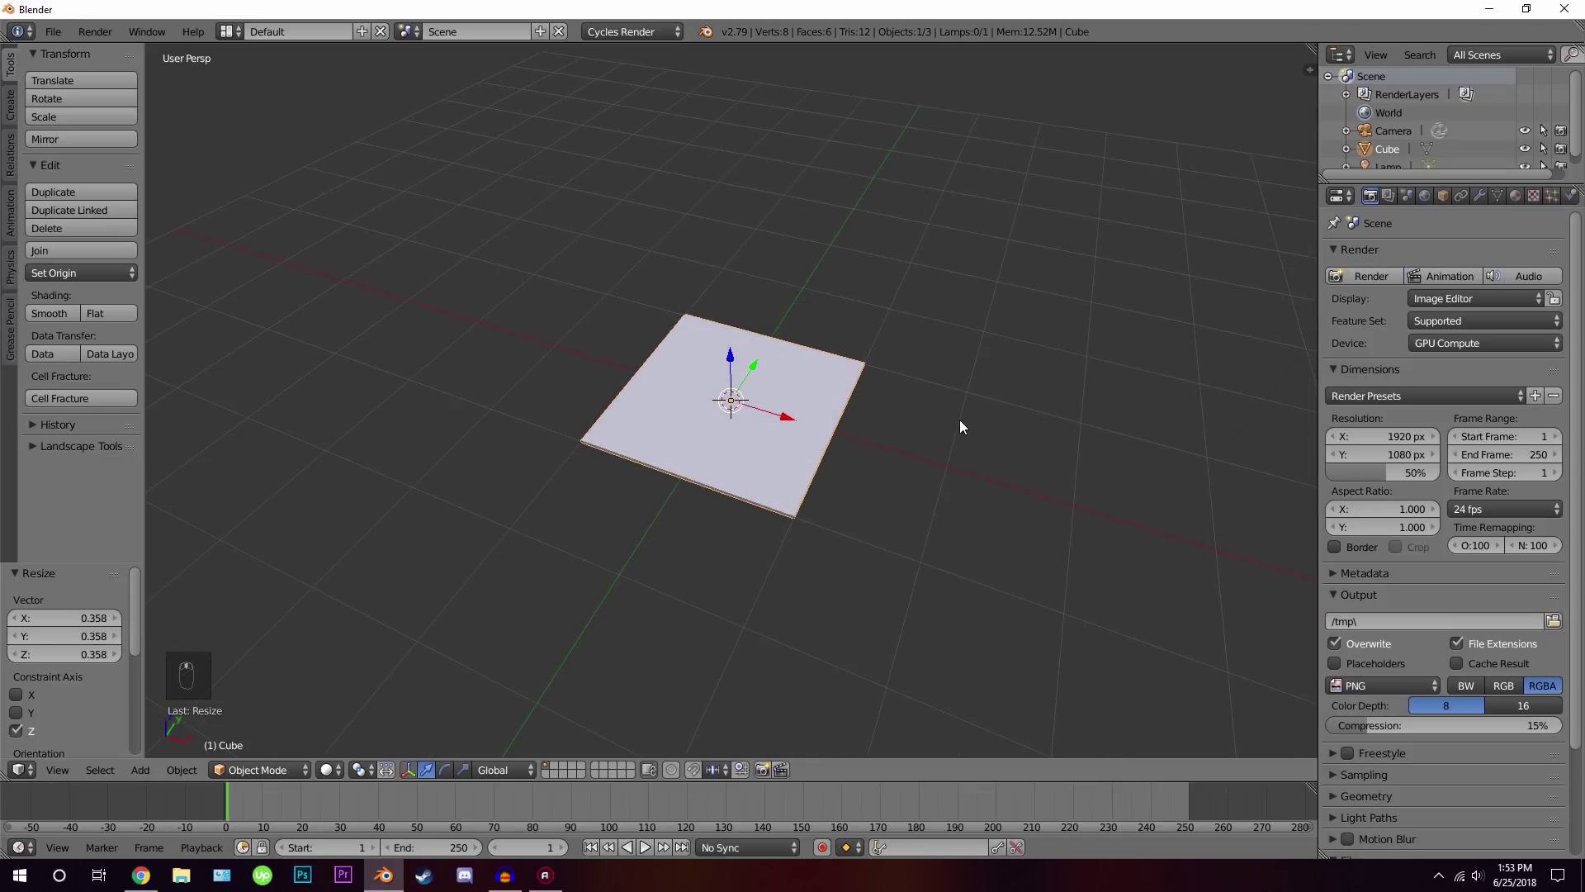
{"action": "key", "text": "s"}
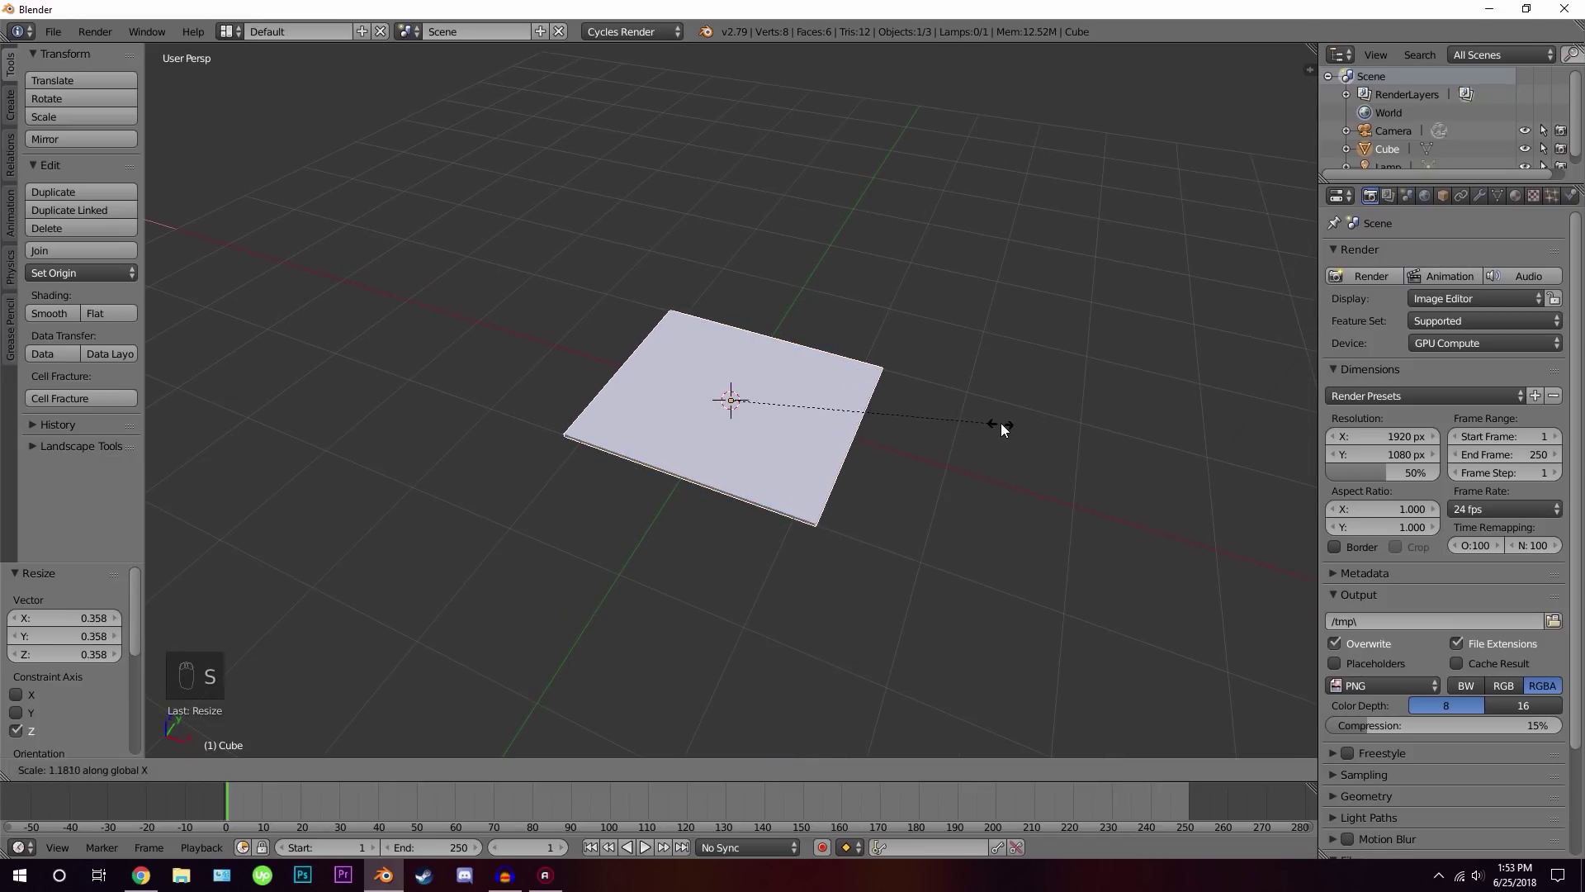
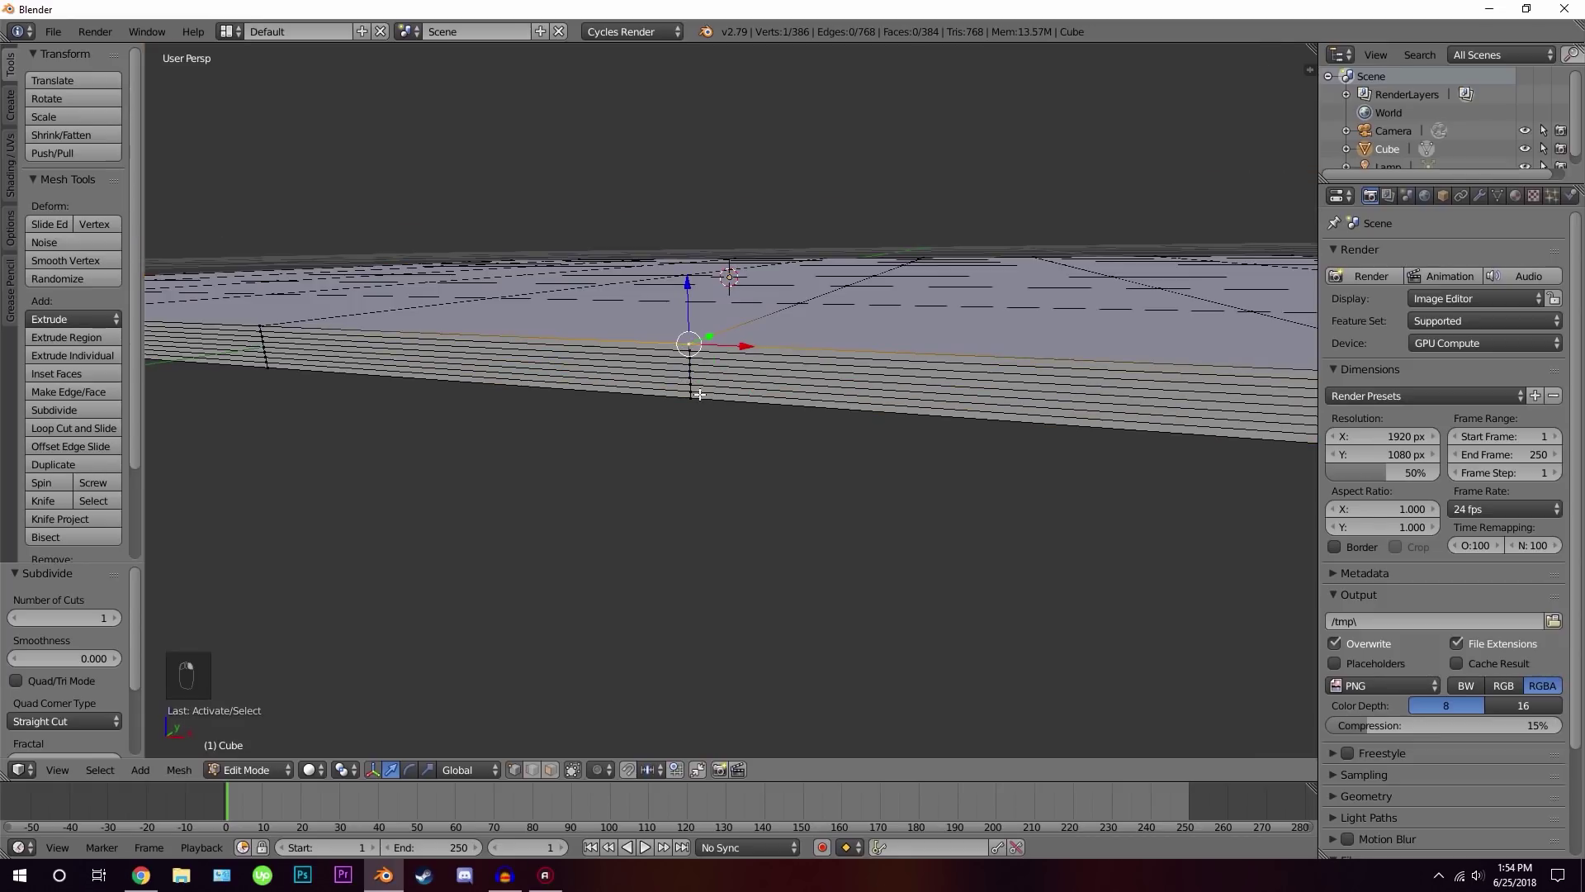
Undo the earlier subdivision of the slab with repeated Ctrl+Z
{"action": "key", "text": "ctrl+z"}
{"action": "key", "text": "ctrl+z"}
{"action": "key", "text": "ctrl+z"}
{"action": "key", "text": "ctrl+z"}
{"action": "key", "text": "ctrl+z"}
{"action": "key", "text": "ctrl+z"}
{"action": "key", "text": "ctrl+z"}
{"action": "key", "text": "ctrl+z"}
{"action": "key", "text": "ctrl+z"}
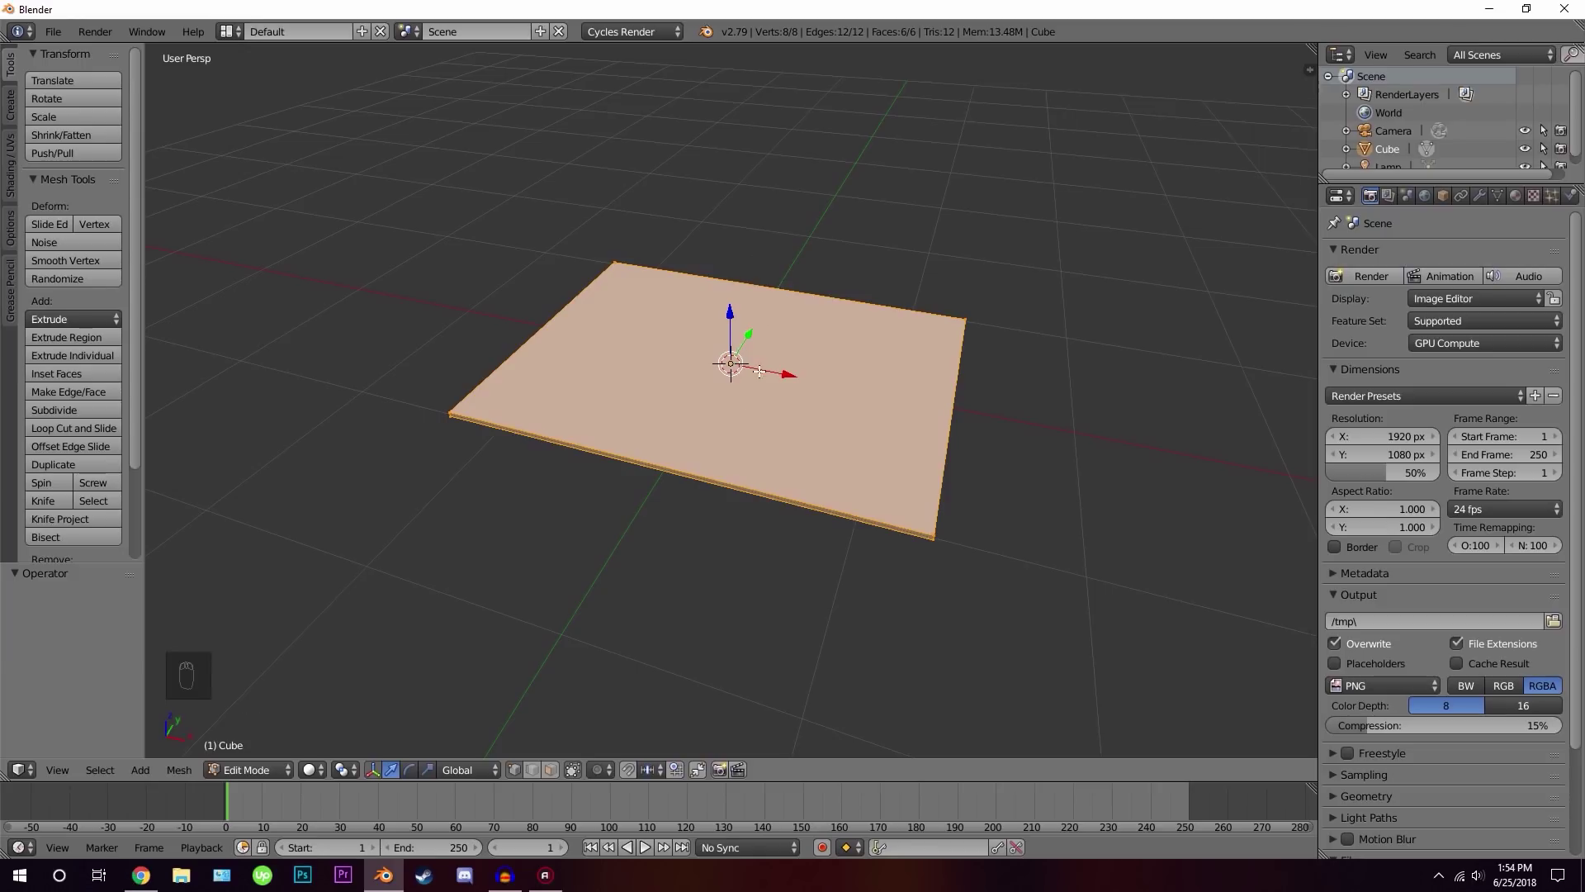
Add many loop cuts across the slab in both directions to form a dense grid, then return to Object Mode
{"action": "key", "text": "ctrl+r"}
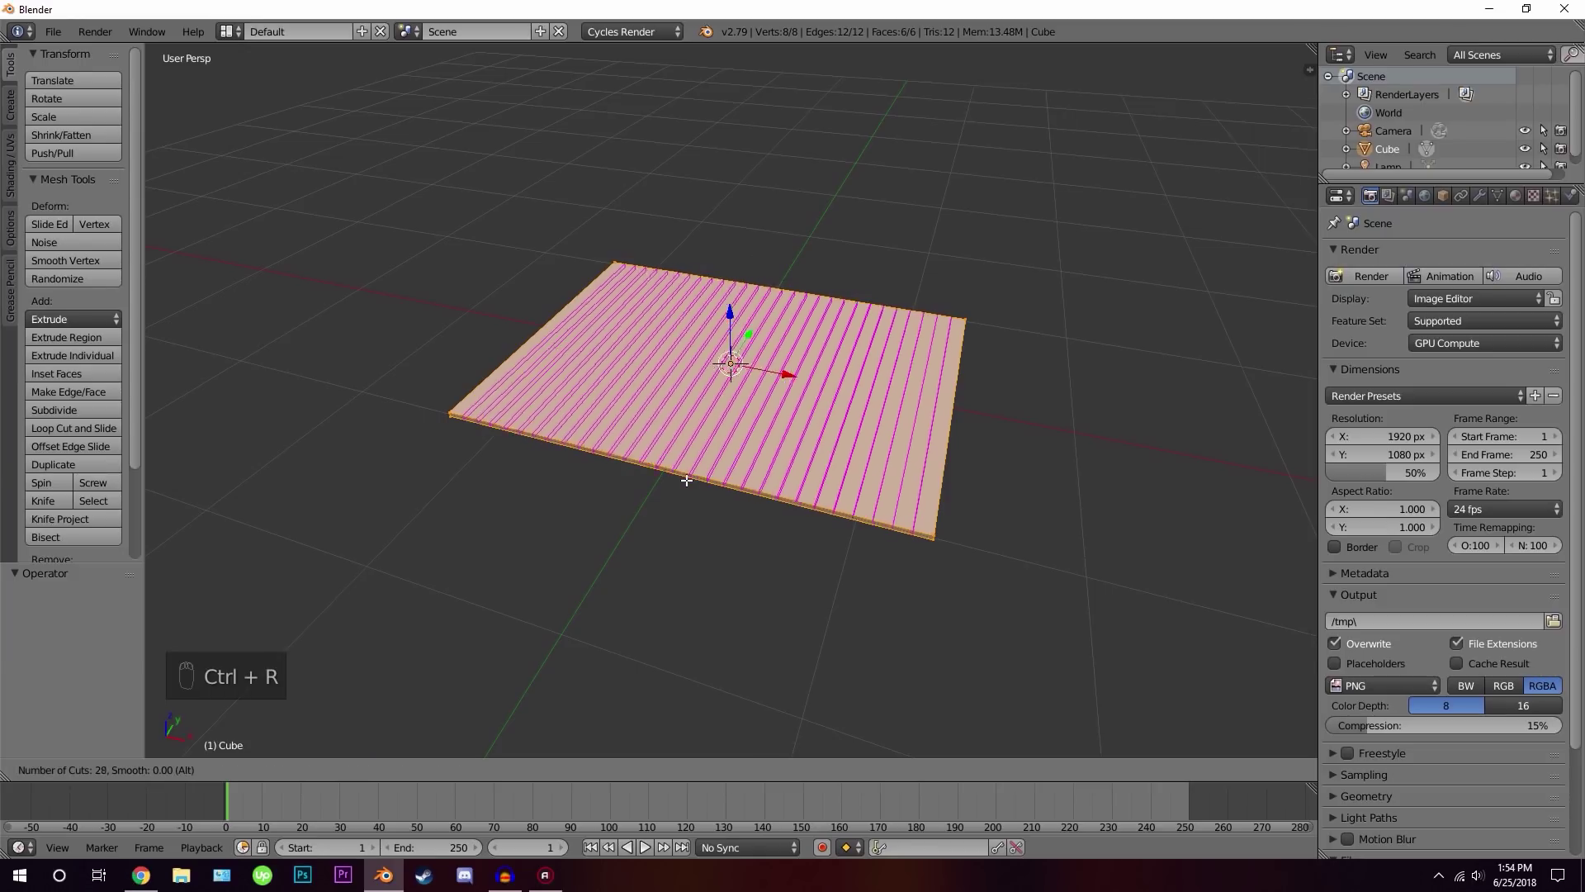
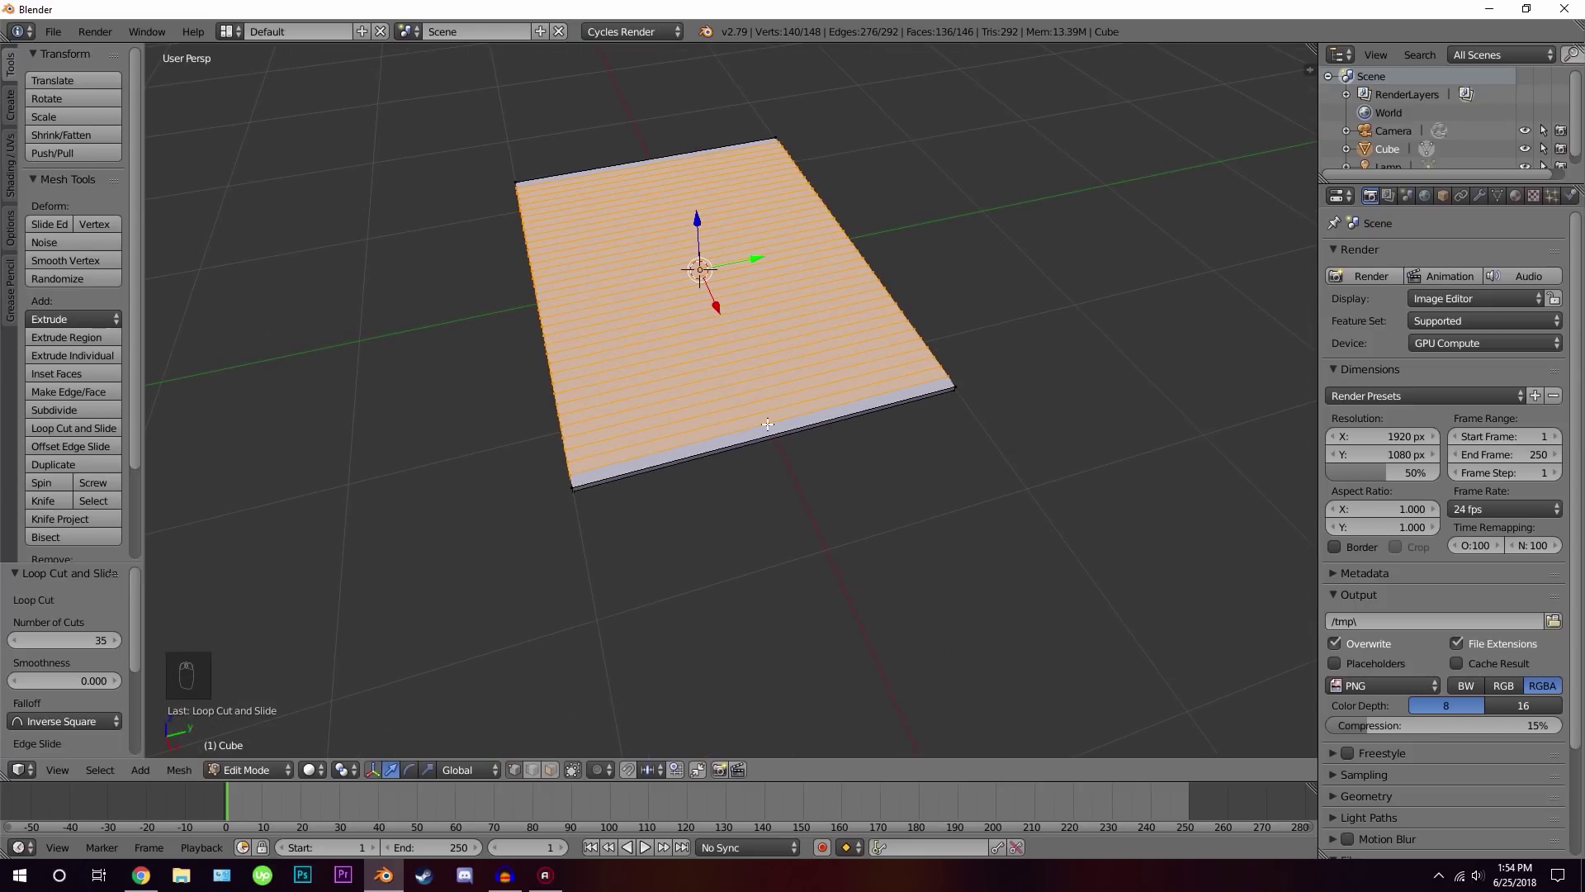
{"action": "key", "text": "ctrl+r"}
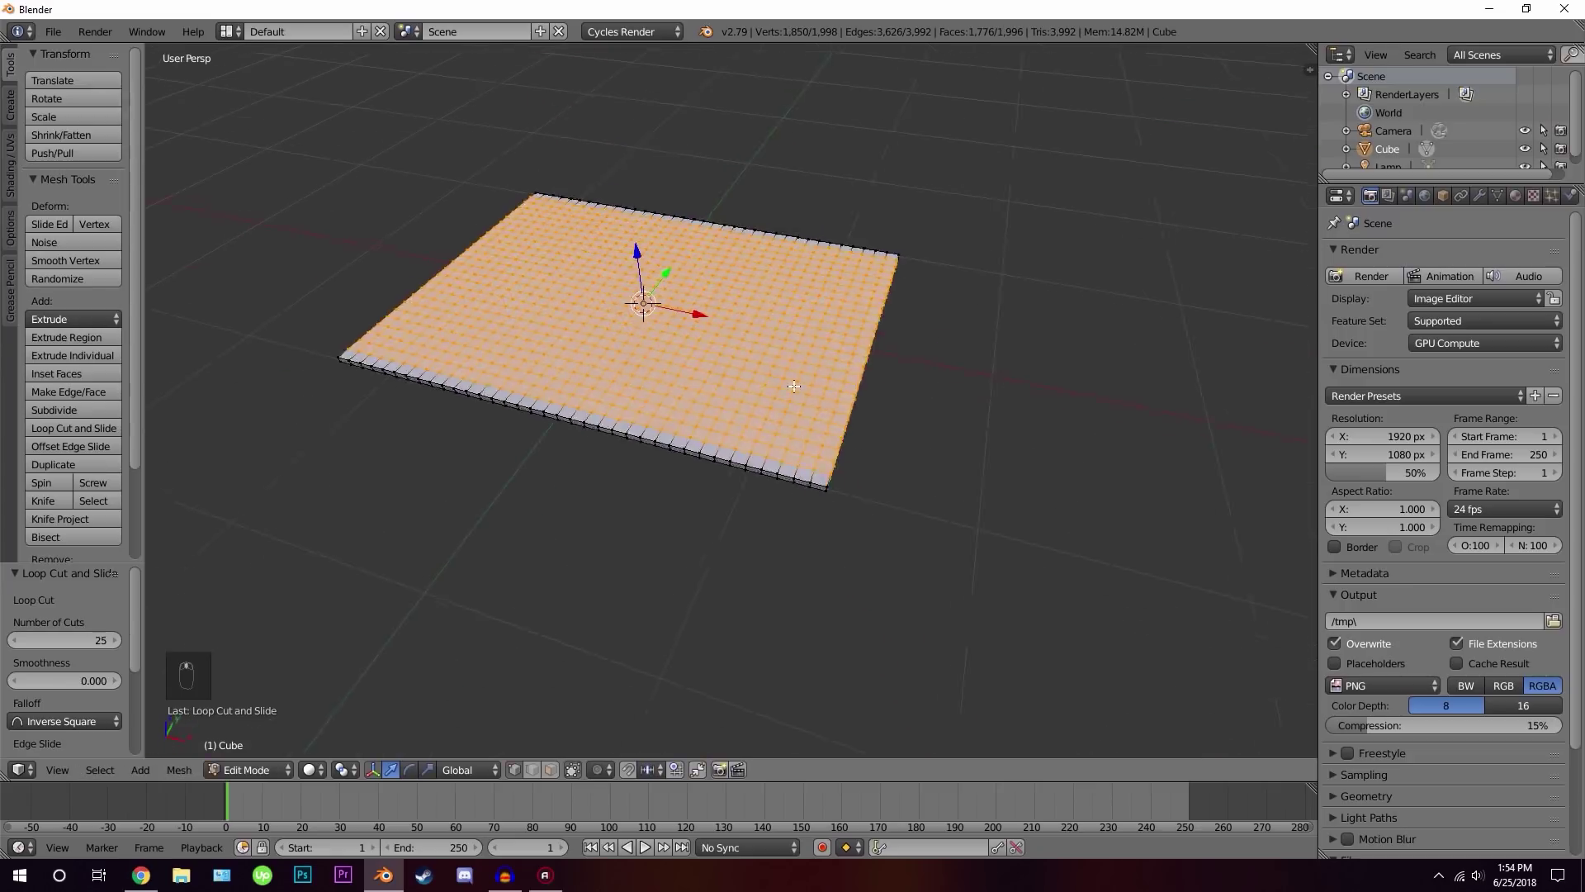
{"action": "key", "text": "Tab"}
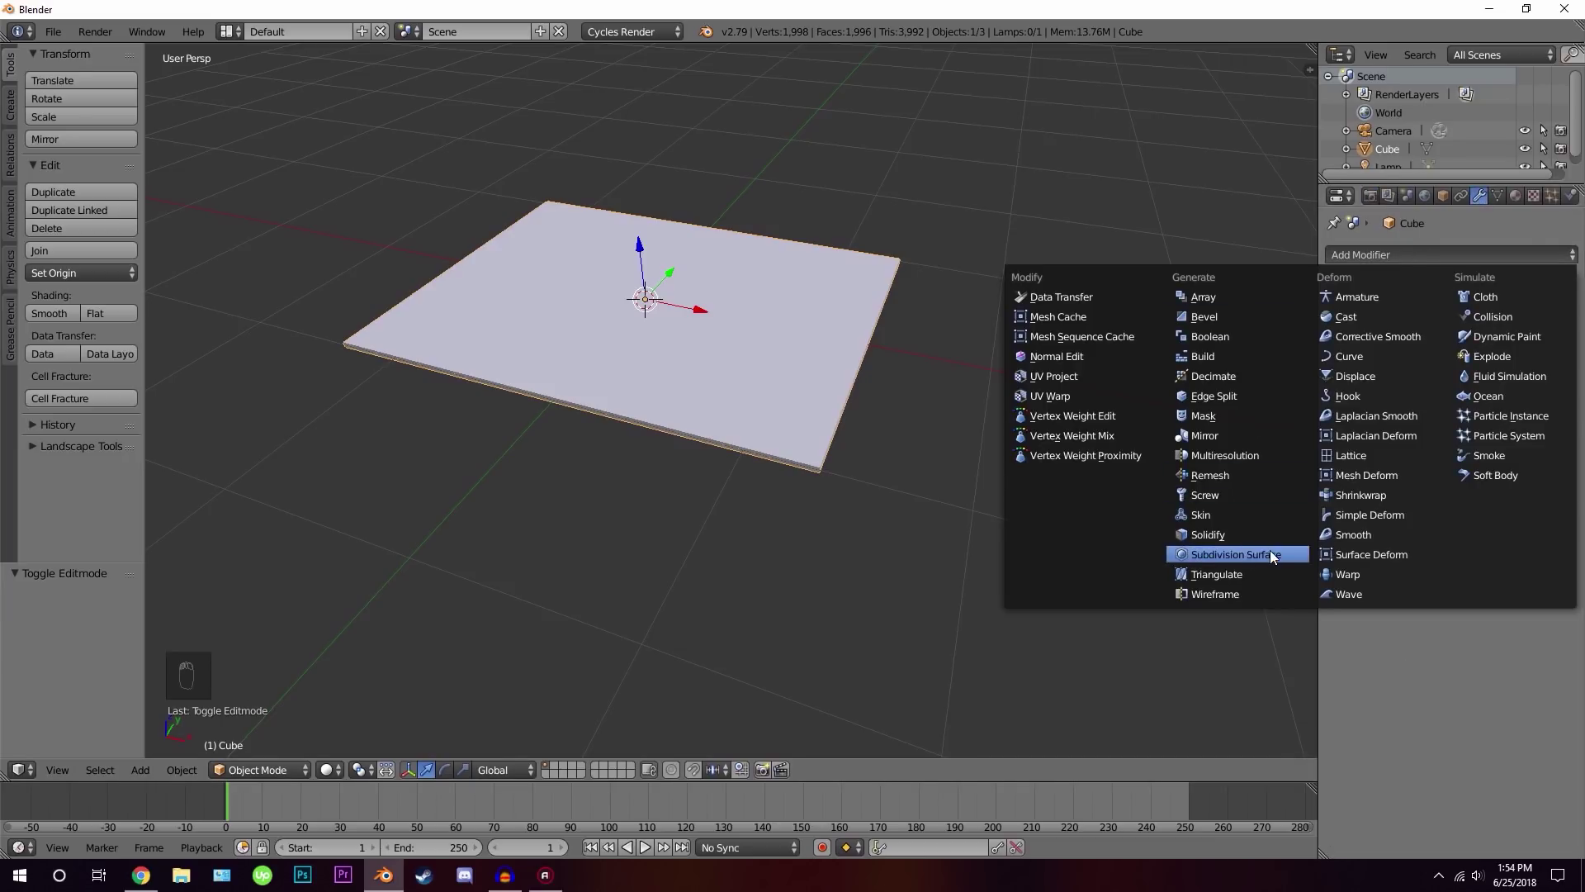
Add a Subdivision Surface modifier, slightly scale the slab's outer rim, and inspect the rounded edges
{"action": "left_click_drag", "start_coordinate": [1274, 557], "coordinate": [1449, 379]}
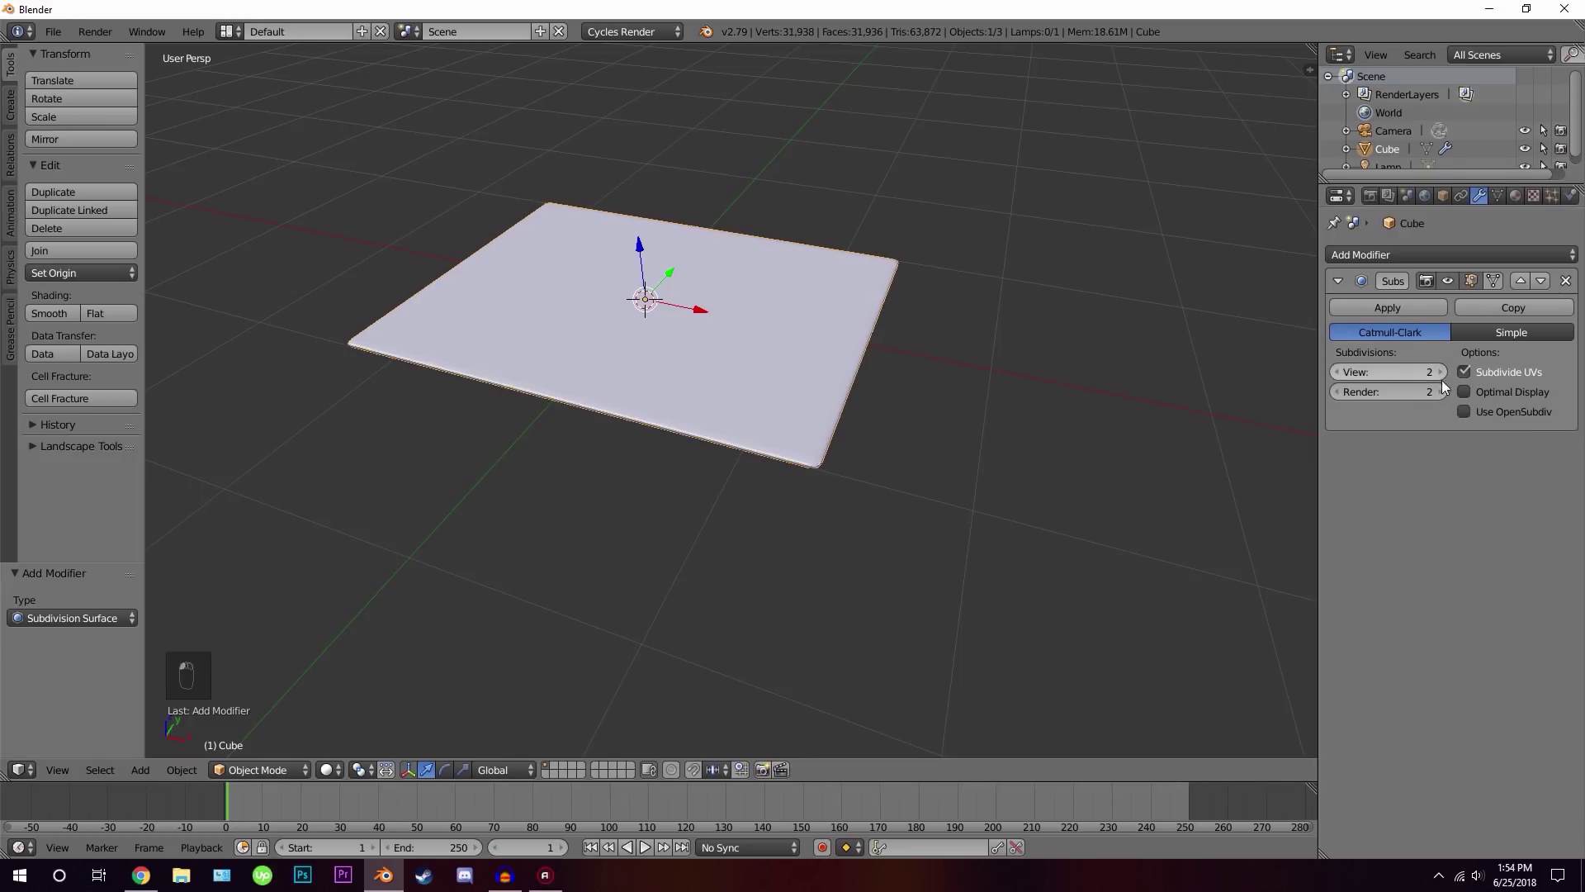
{"action": "middle_click", "coordinate": [1286, 404]}
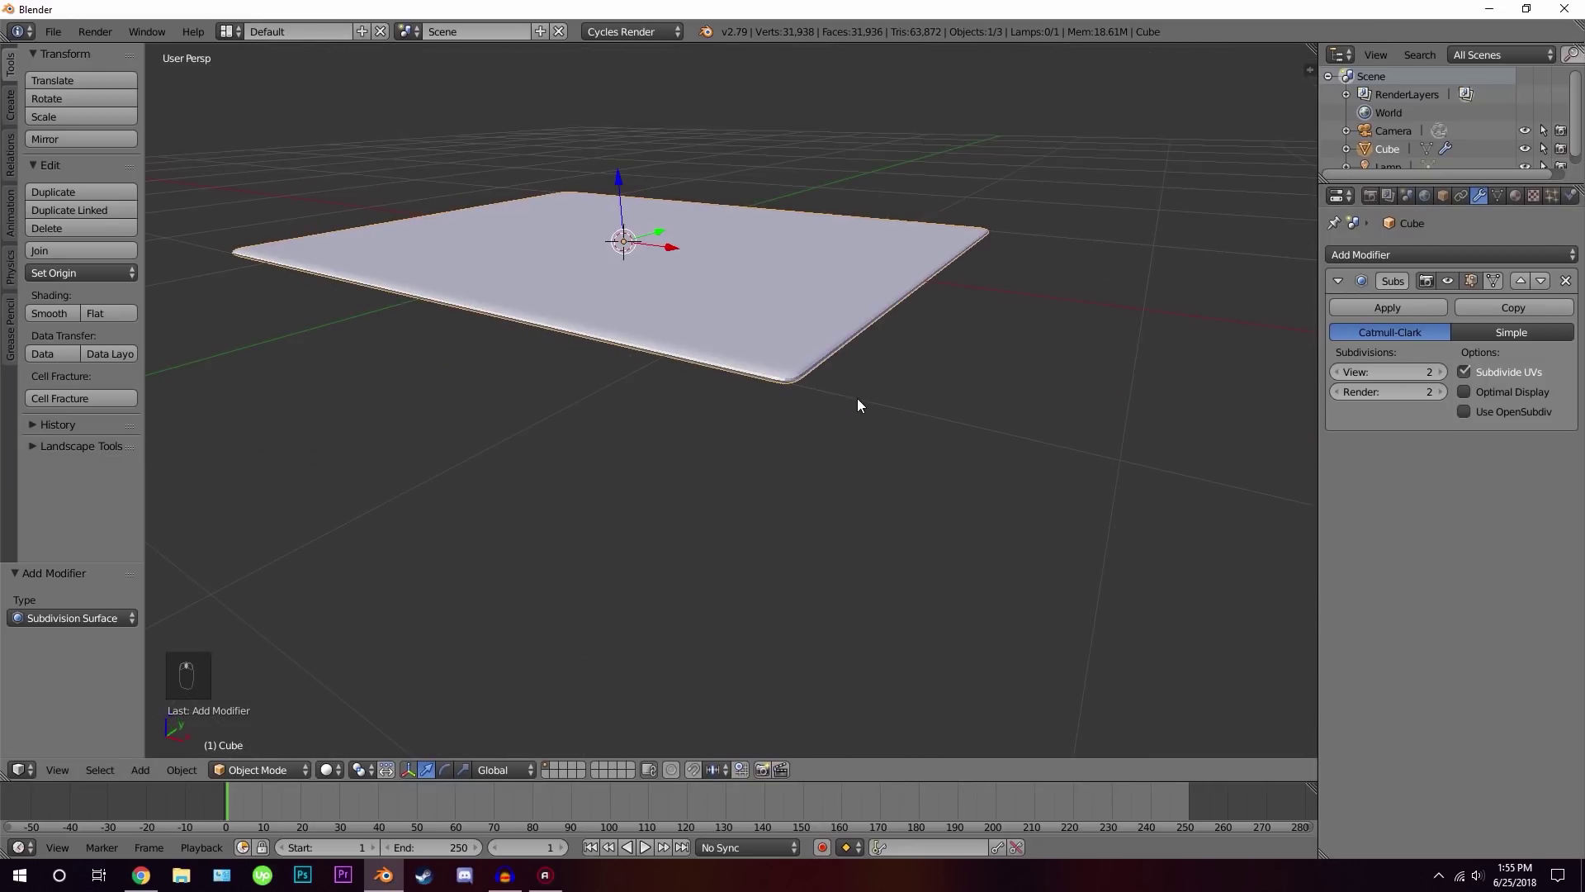
{"action": "key", "text": "Tab"}
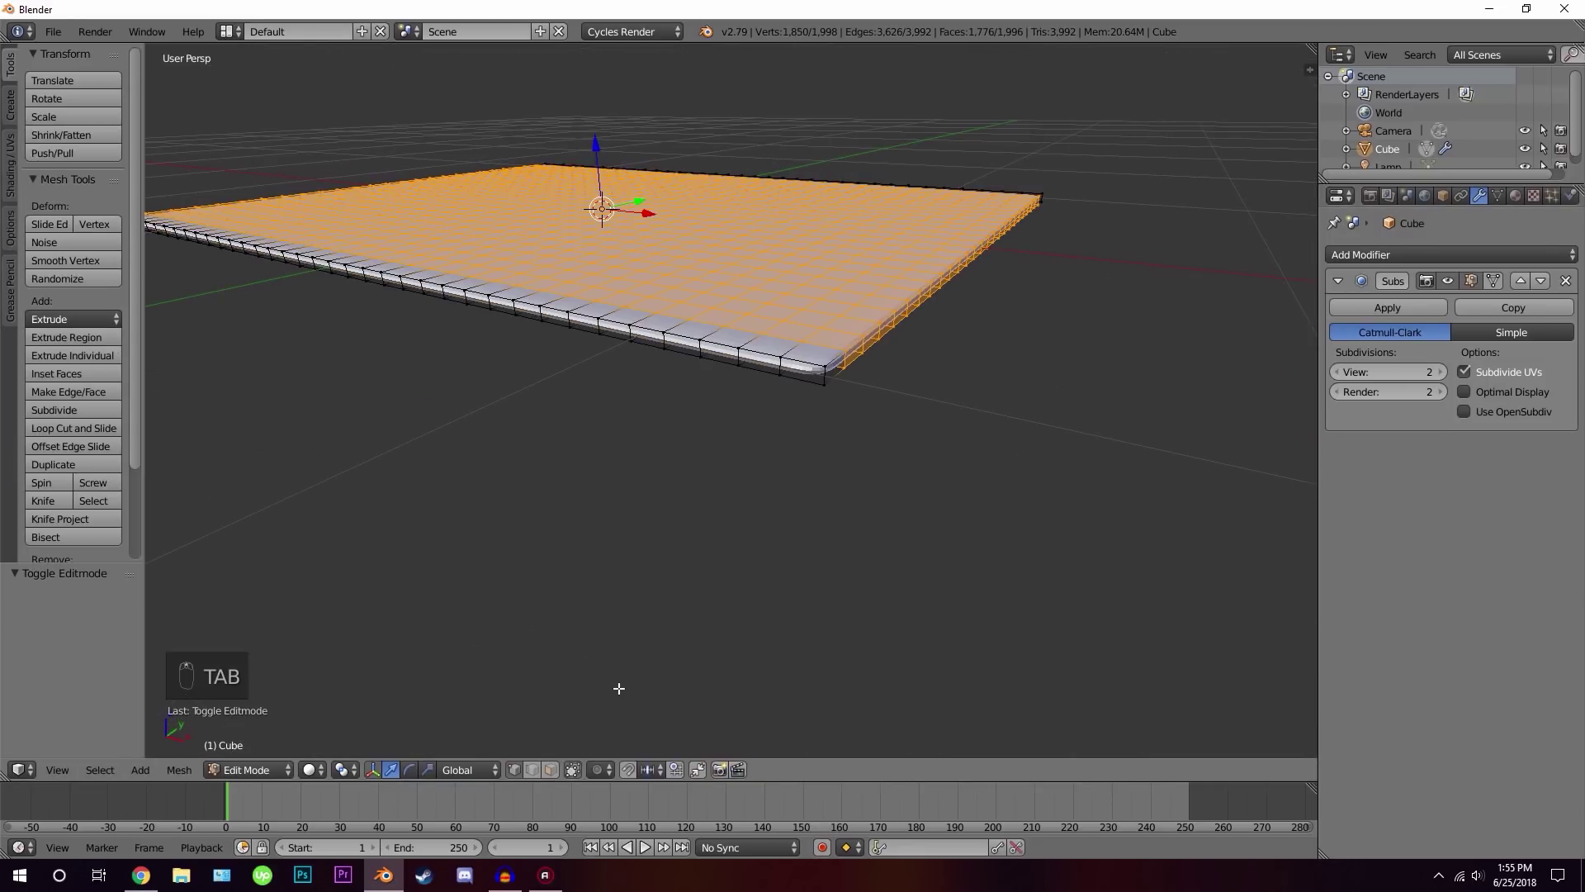
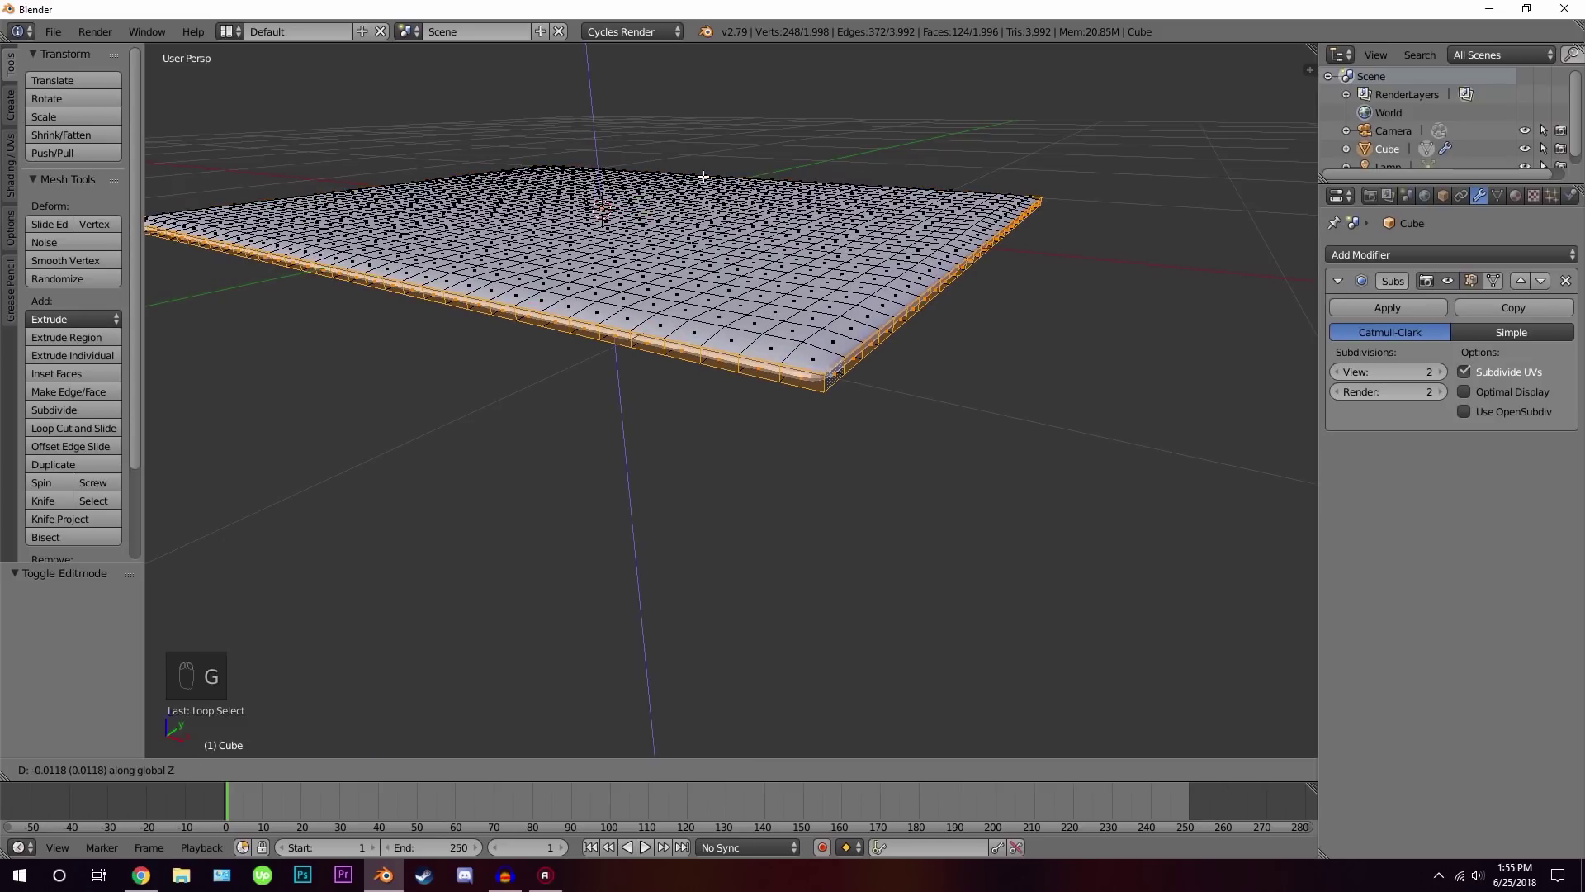
{"action": "key", "text": "Tab"}
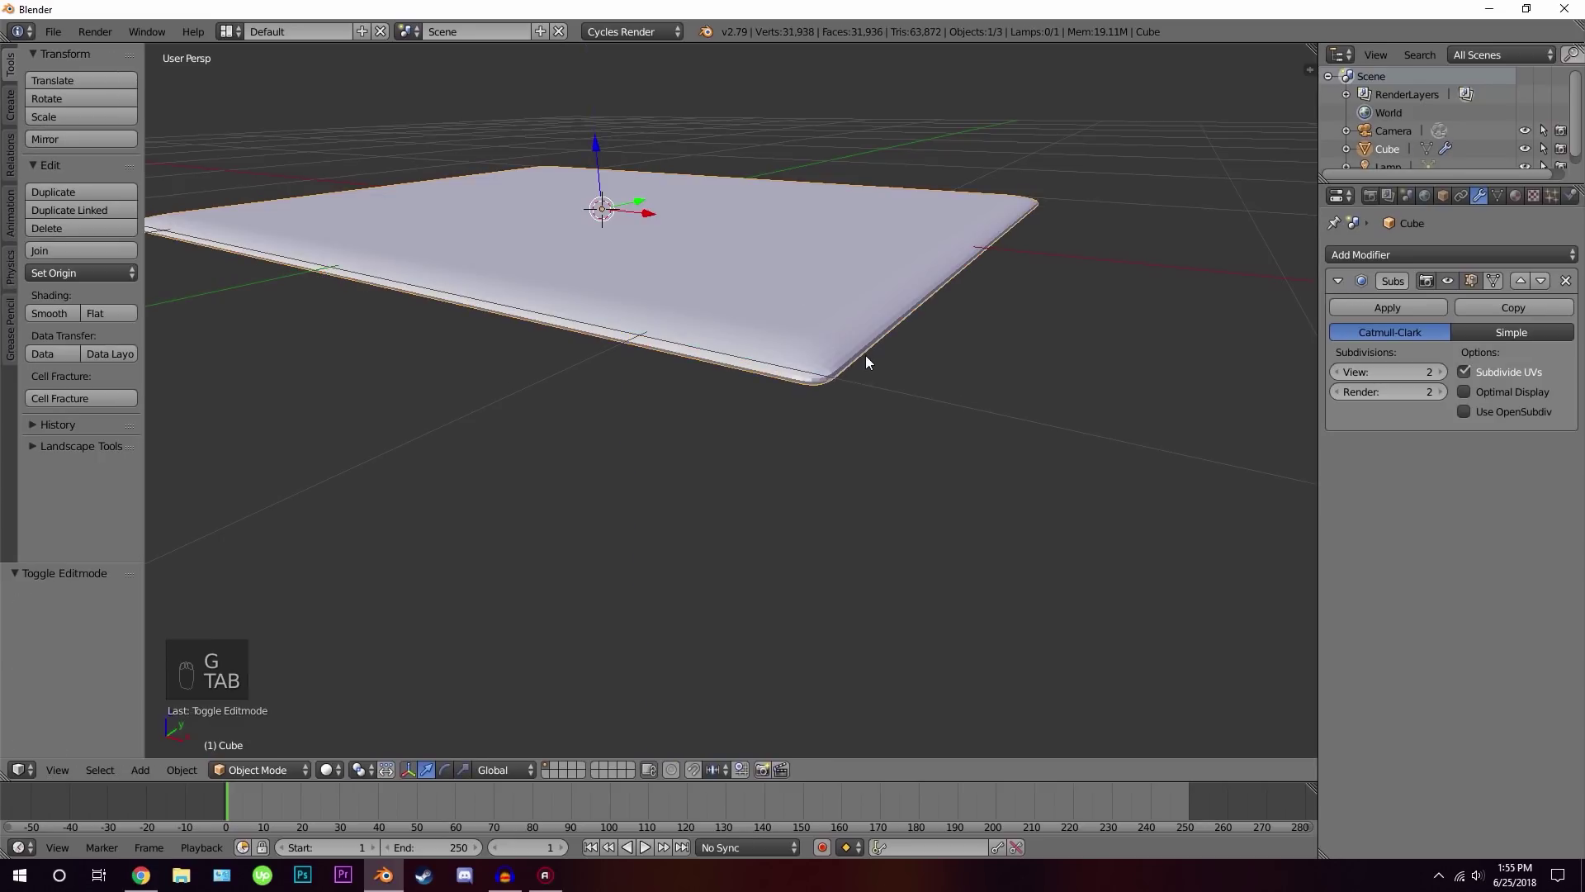
{"action": "left_click", "coordinate": [882, 344]}
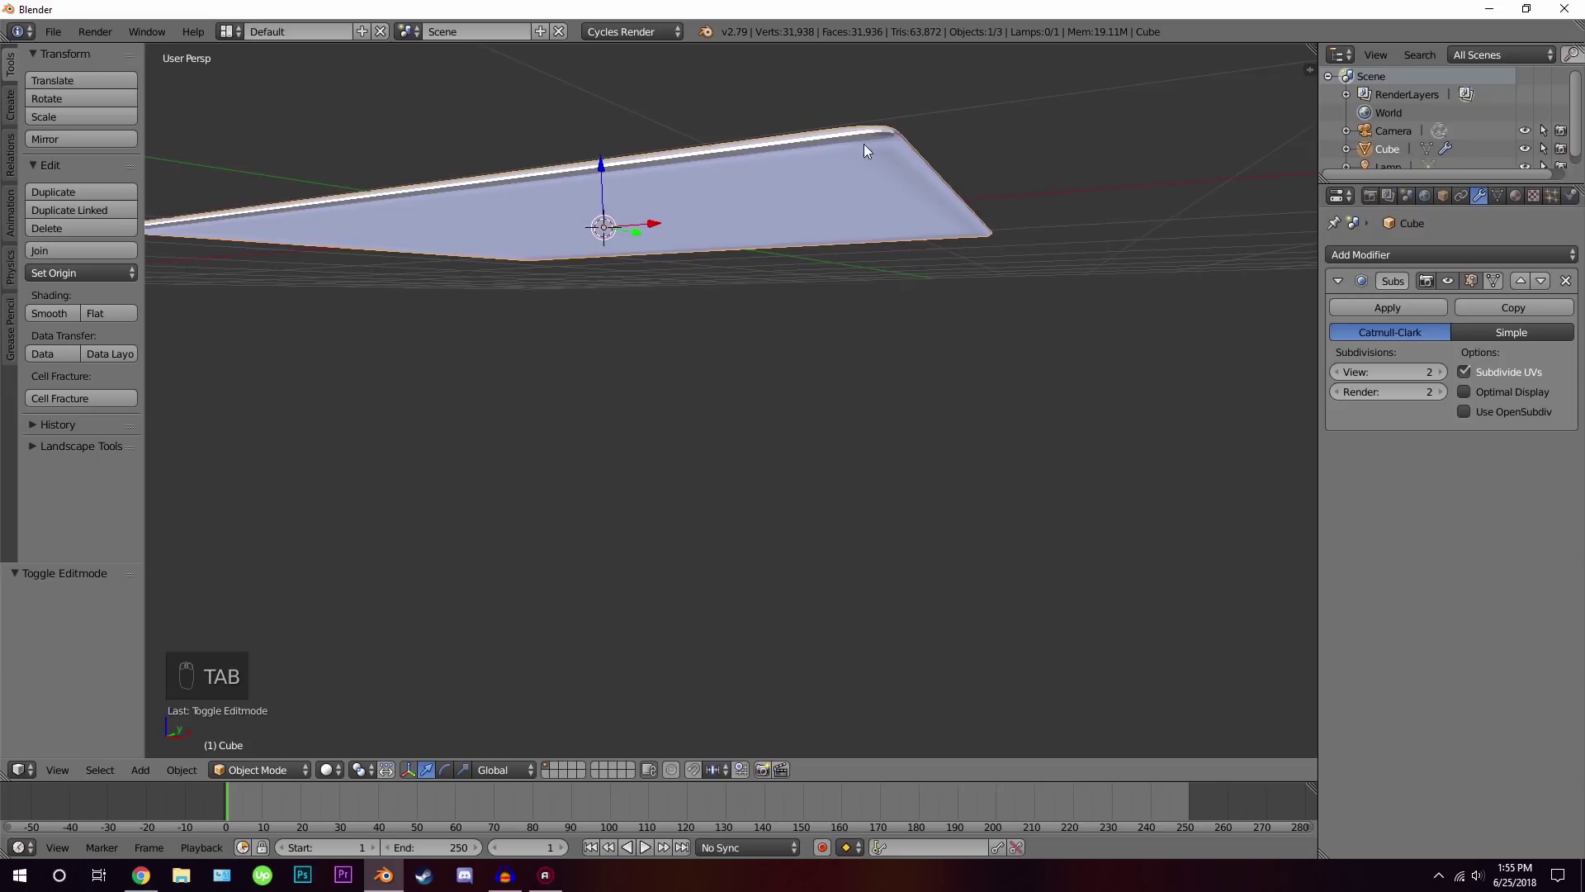
{"action": "middle_click", "coordinate": [890, 221]}
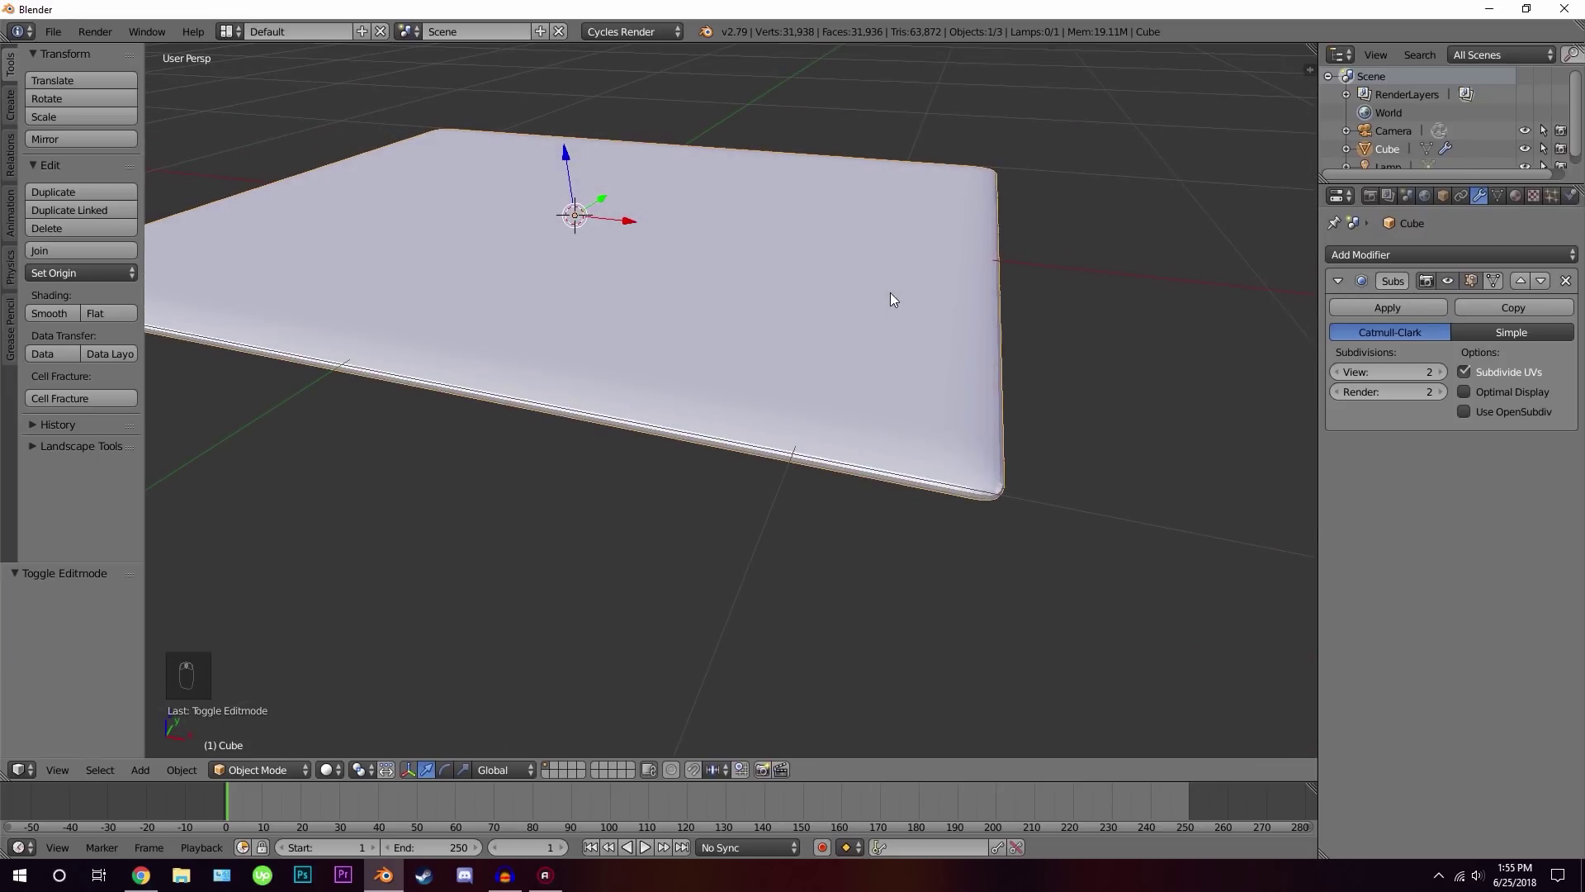
Add a Displace modifier to the slab and apply its scale with Ctrl+A
{"action": "middle_click", "coordinate": [1228, 343]}
{"action": "left_click_drag", "start_coordinate": [1382, 258], "coordinate": [1371, 383]}
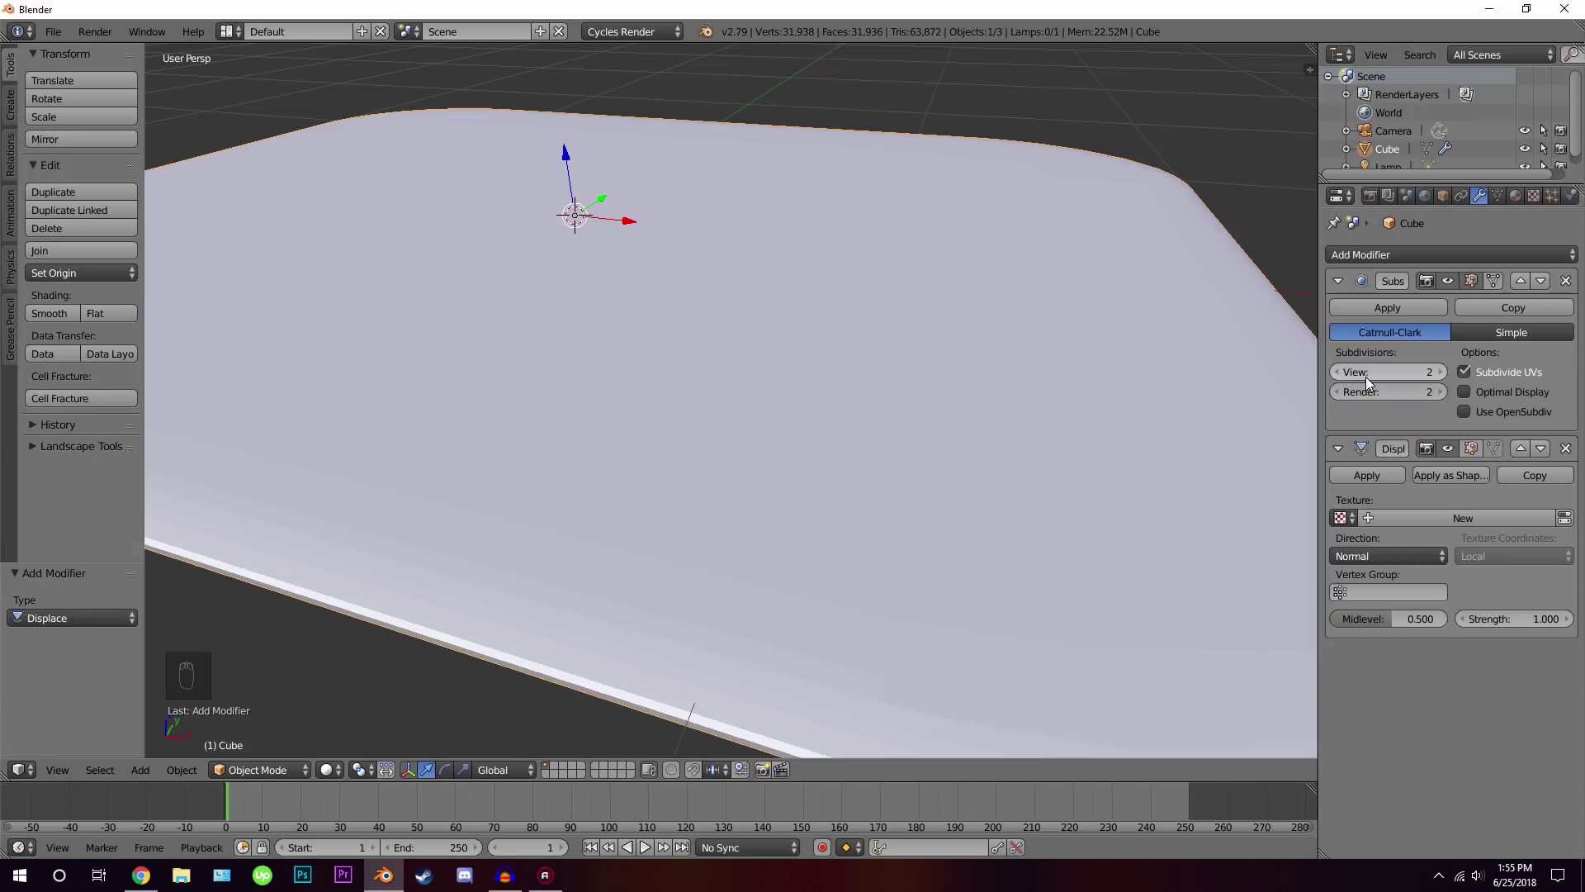
{"action": "left_click", "coordinate": [919, 283]}
{"action": "middle_click", "coordinate": [769, 321]}
{"action": "key", "text": "ctrl+a"}
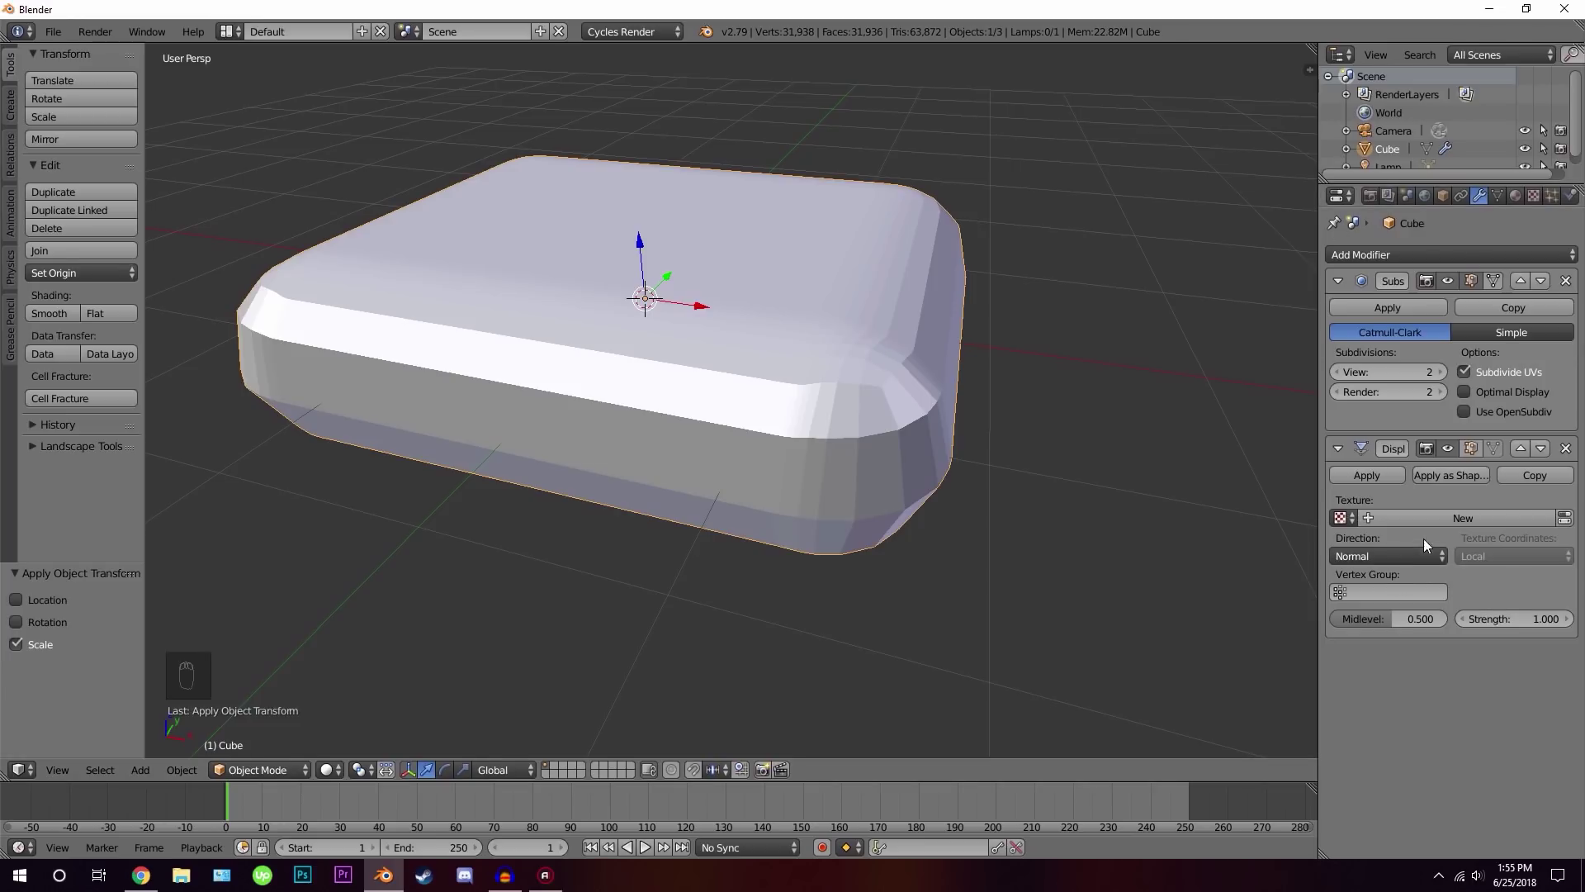
Create a new texture for the displacement and switch it to a Clouds pattern
{"action": "left_click_drag", "start_coordinate": [1453, 520], "coordinate": [1319, 327]}
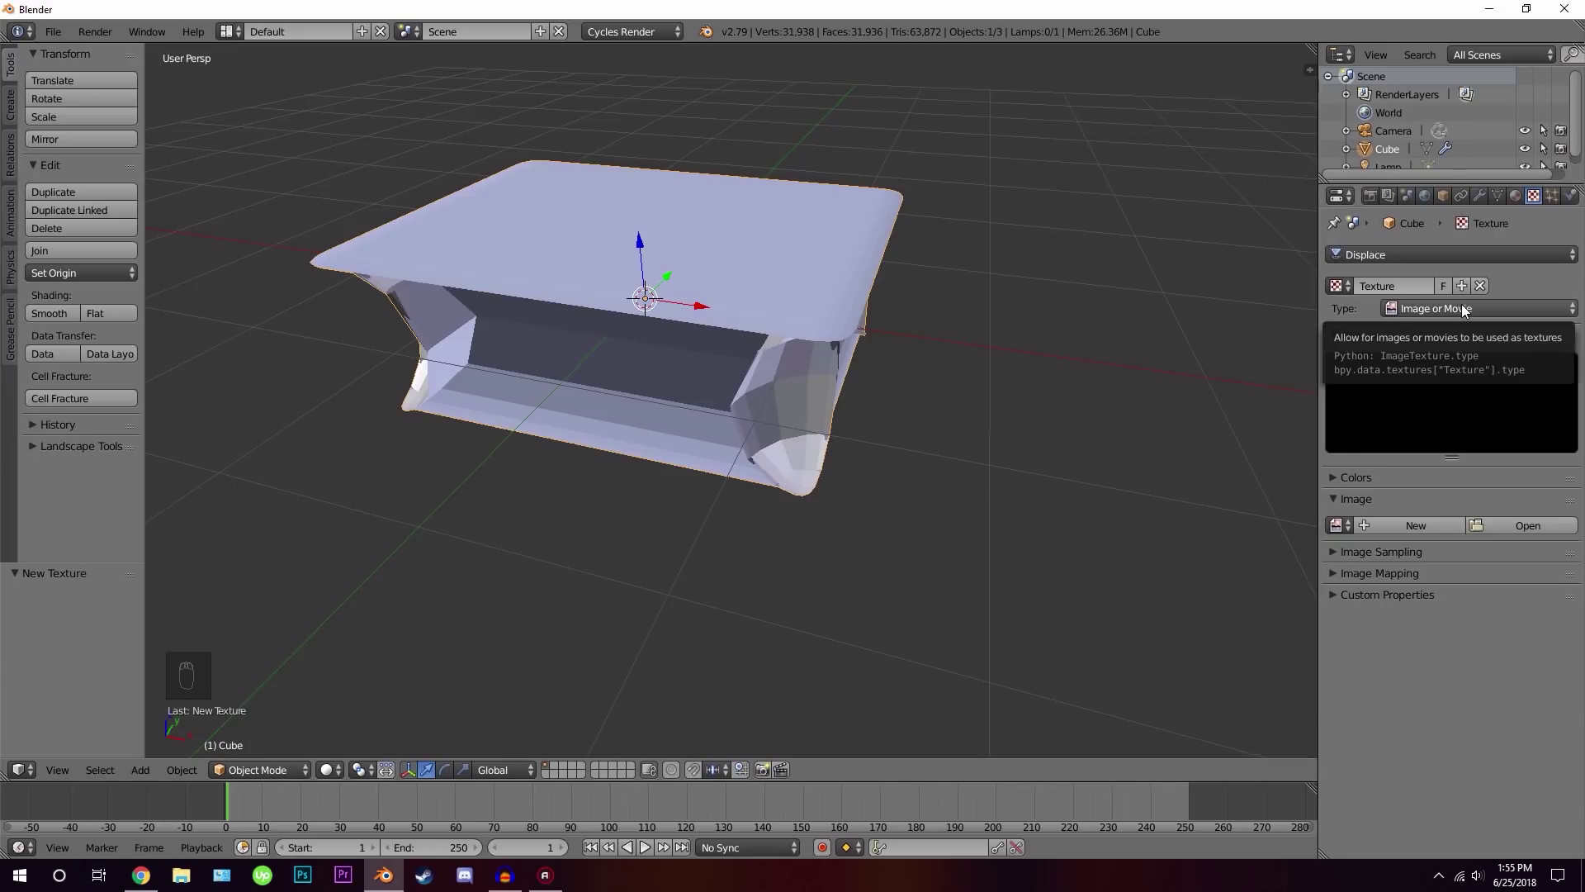
{"action": "left_click_drag", "start_coordinate": [1466, 309], "coordinate": [1431, 353]}
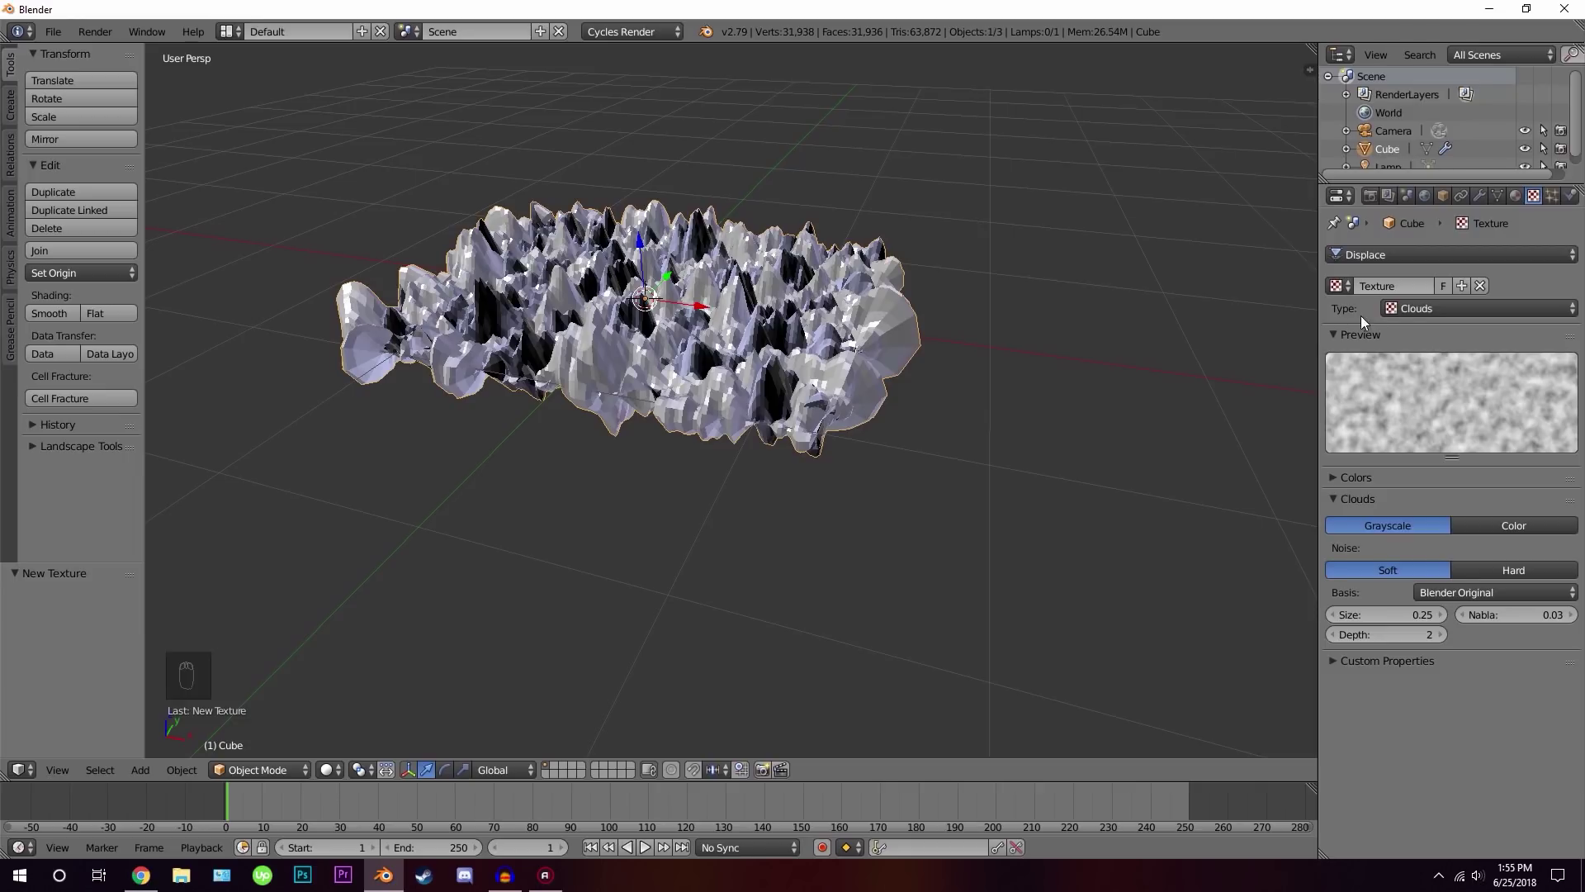
{"action": "middle_click", "coordinate": [857, 347]}
{"action": "left_click", "coordinate": [835, 358]}
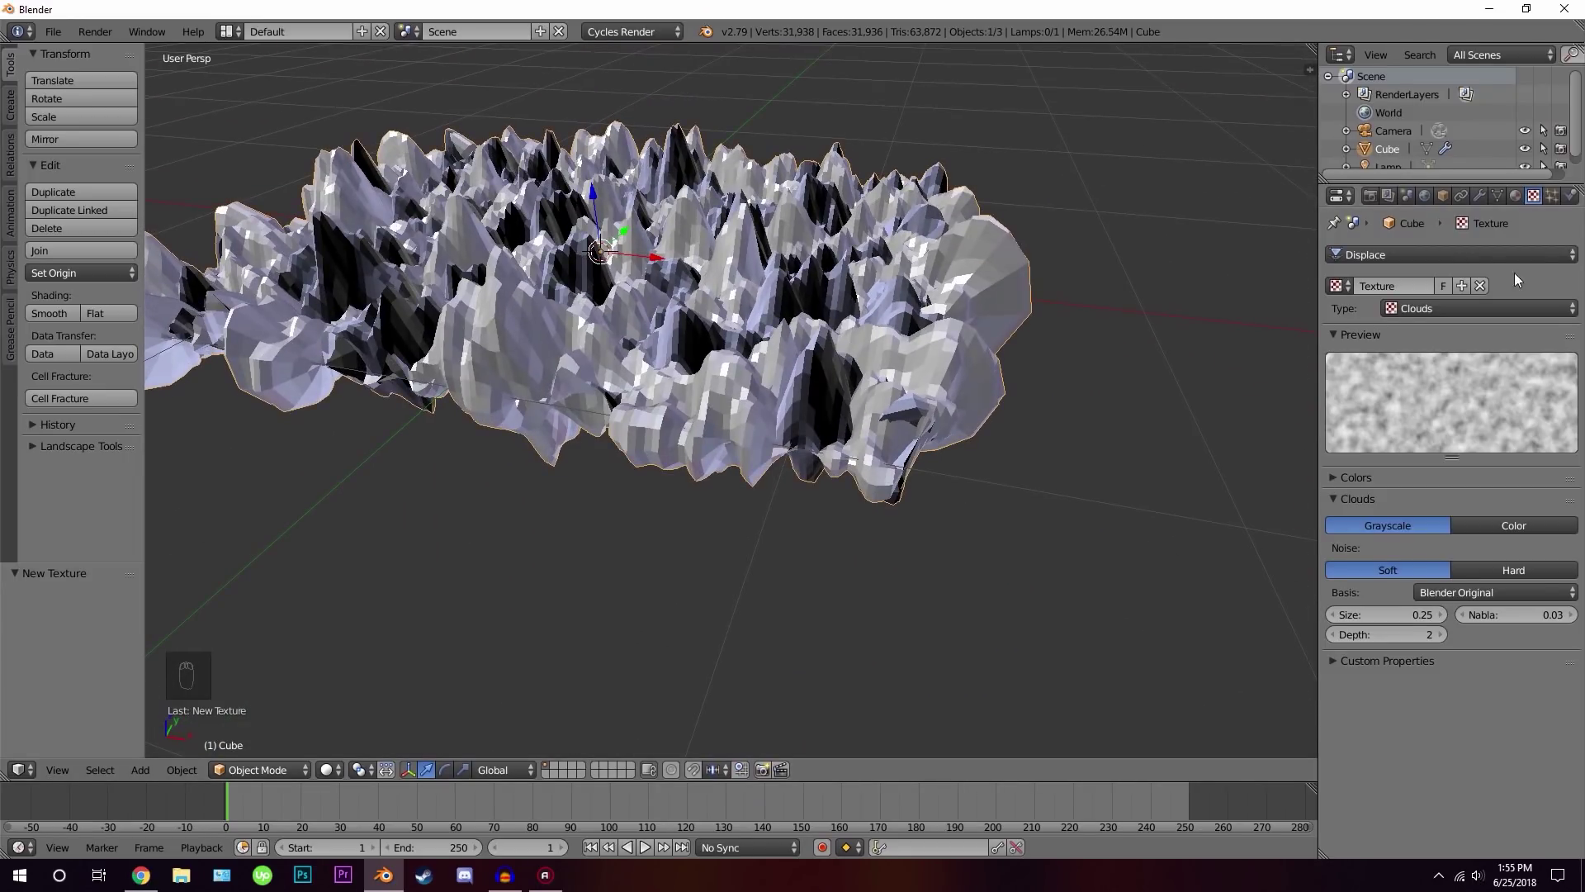
{"action": "middle_click", "coordinate": [1498, 198]}
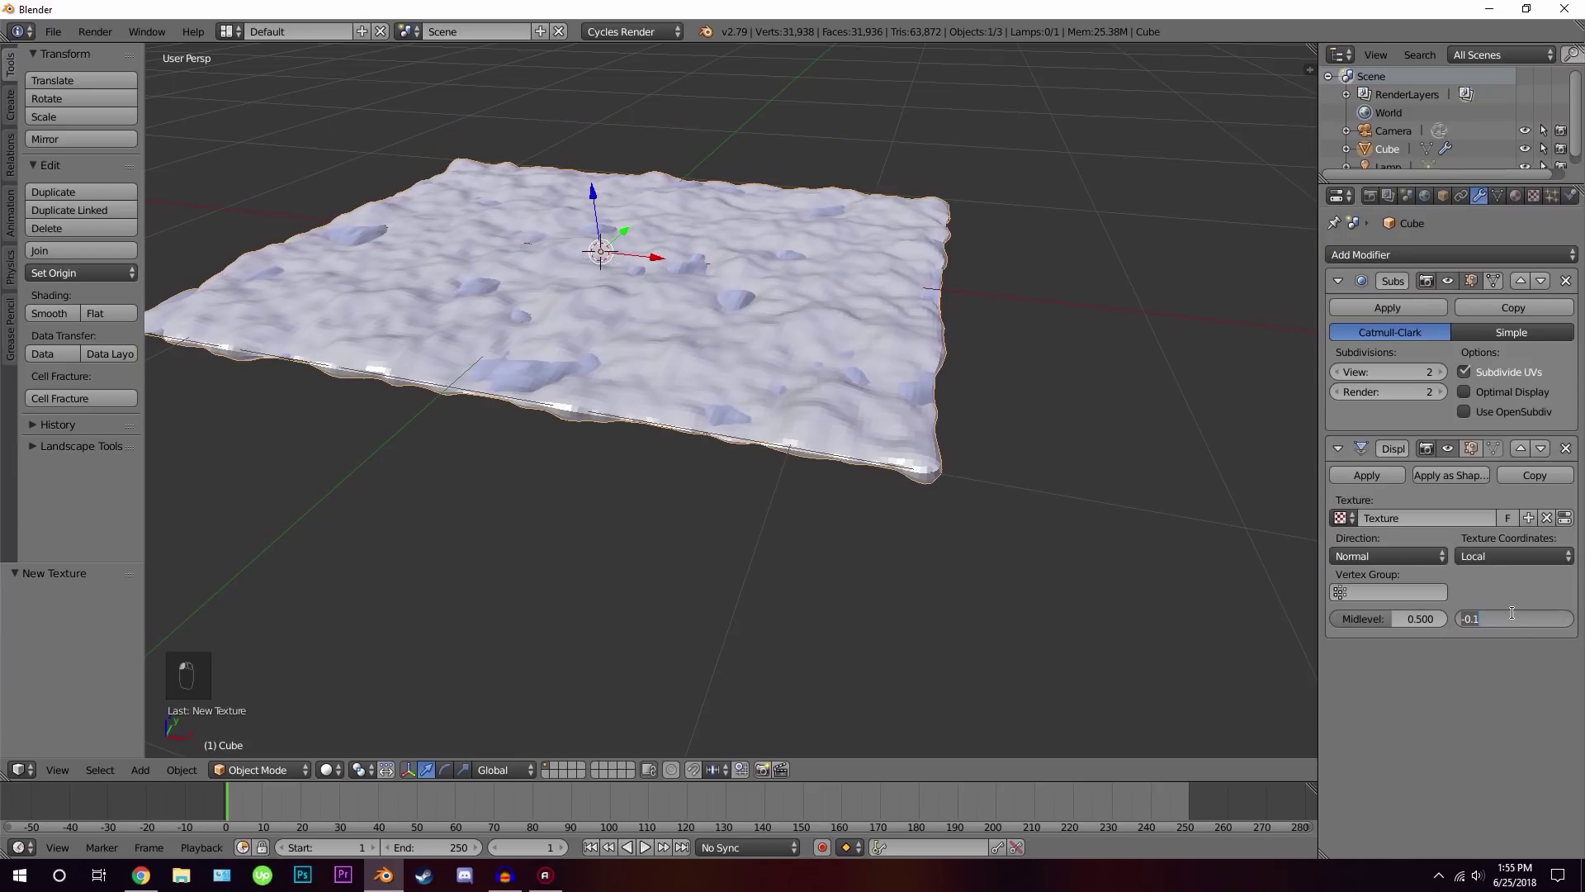
Lower the Displace strength so the clouds texture gives the slab only a gentle bump
{"action": "left_click_drag", "start_coordinate": [1519, 619], "coordinate": [1518, 617]}
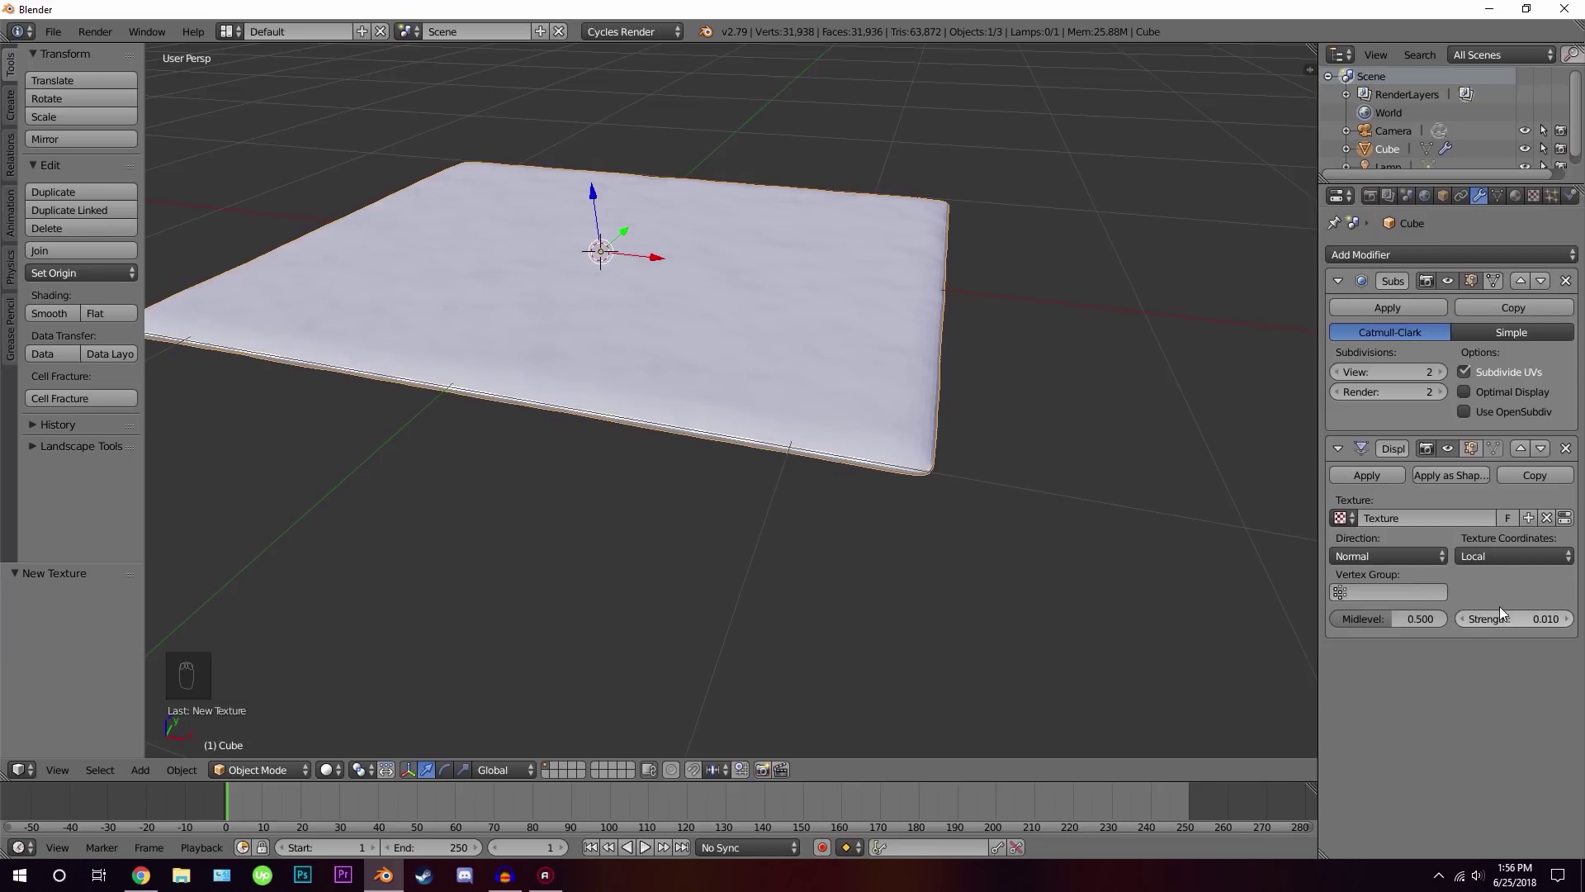
{"action": "middle_click", "coordinate": [1537, 193]}
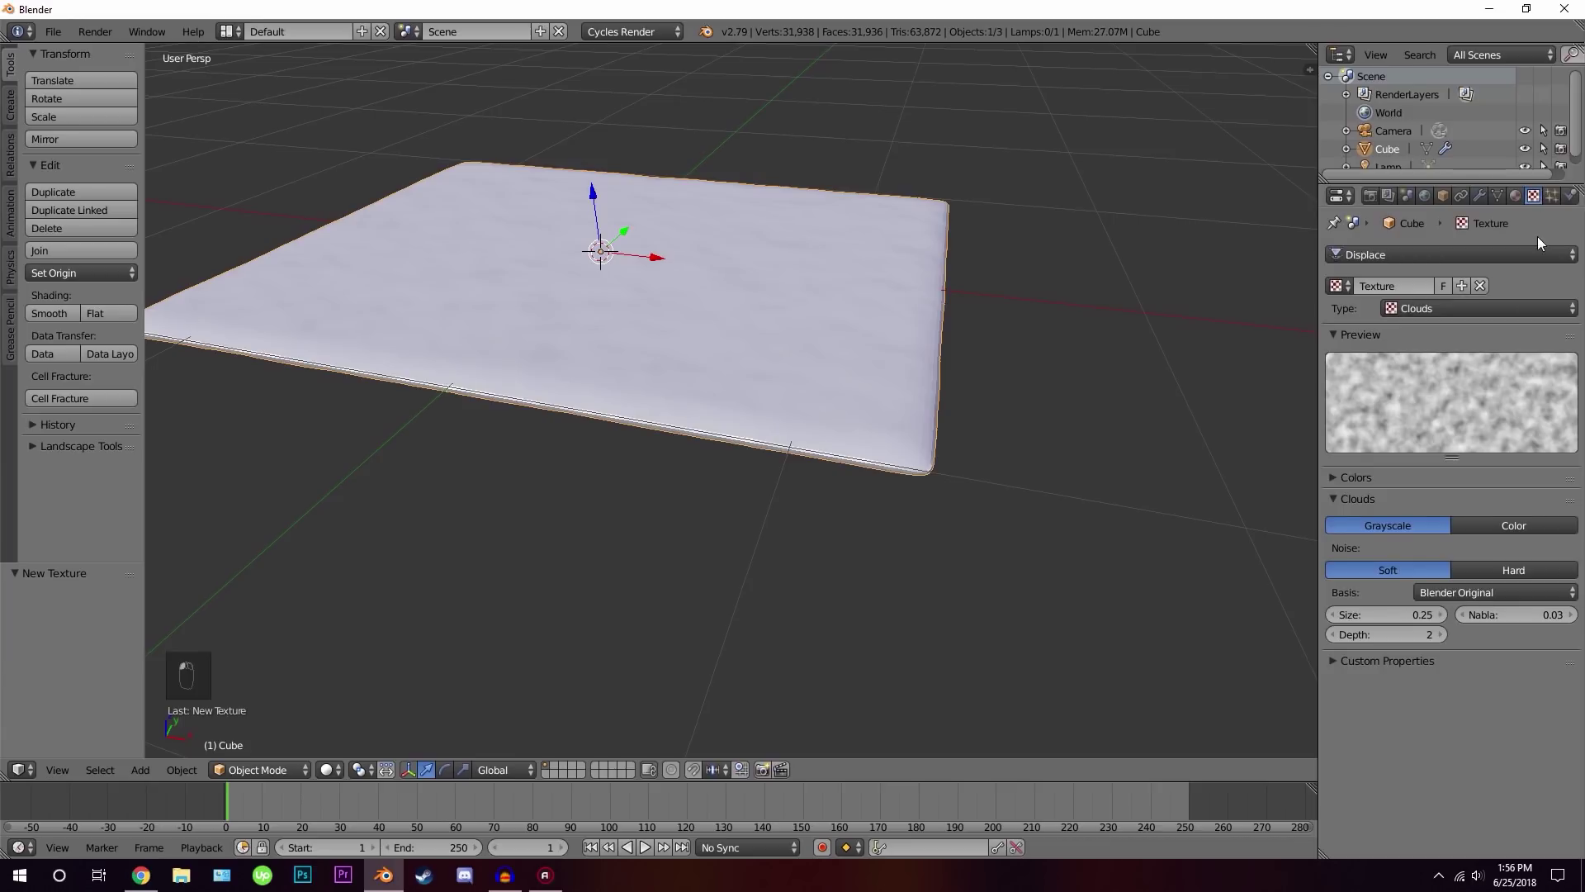
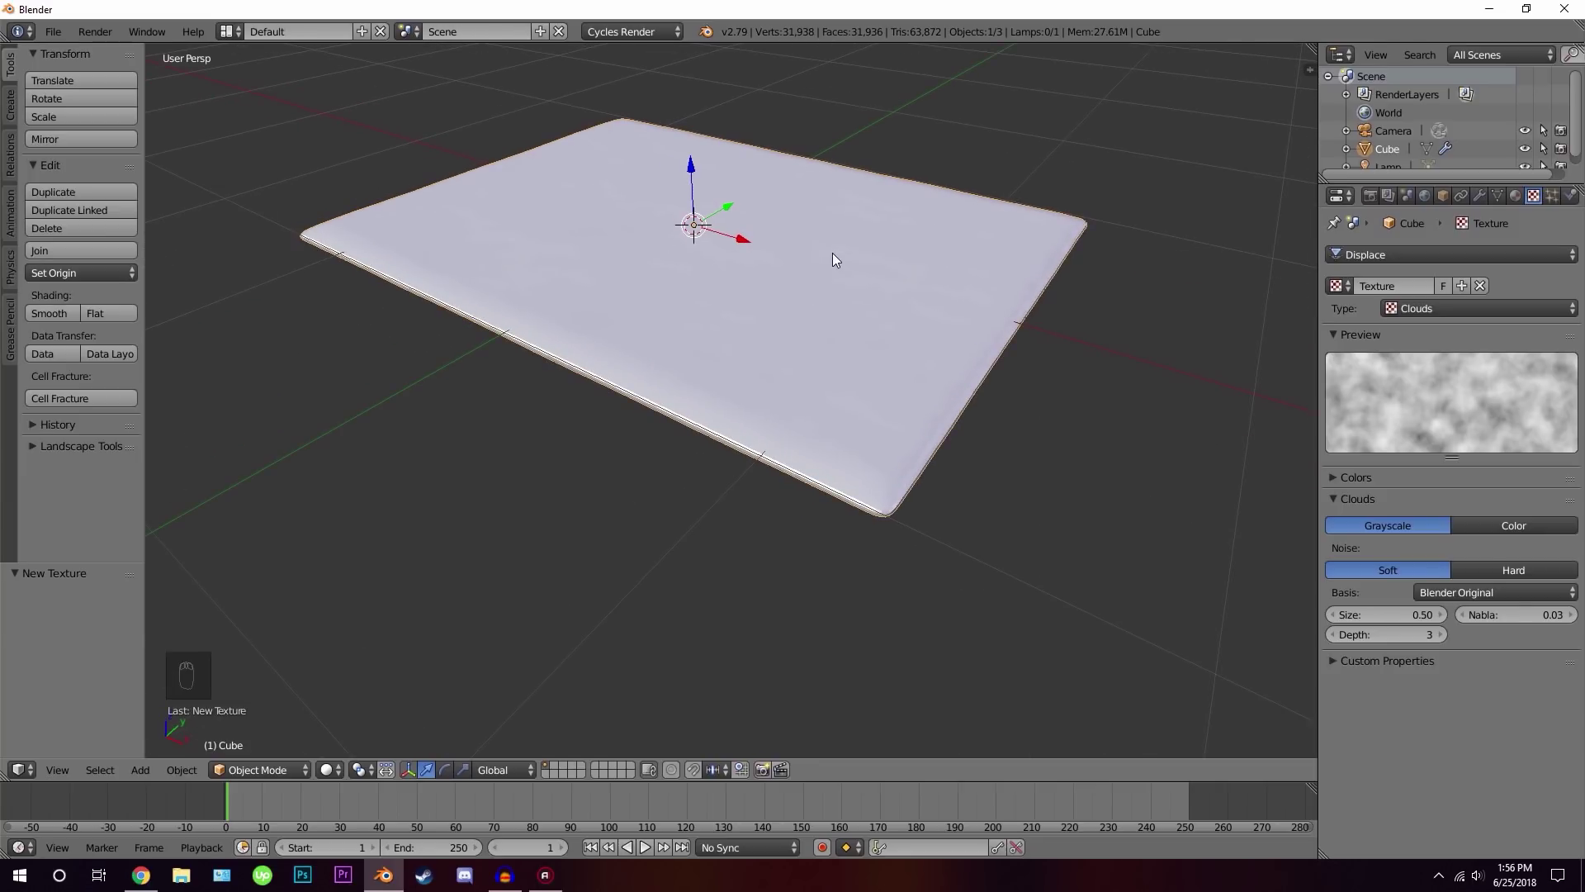
{"action": "middle_click", "coordinate": [838, 259]}
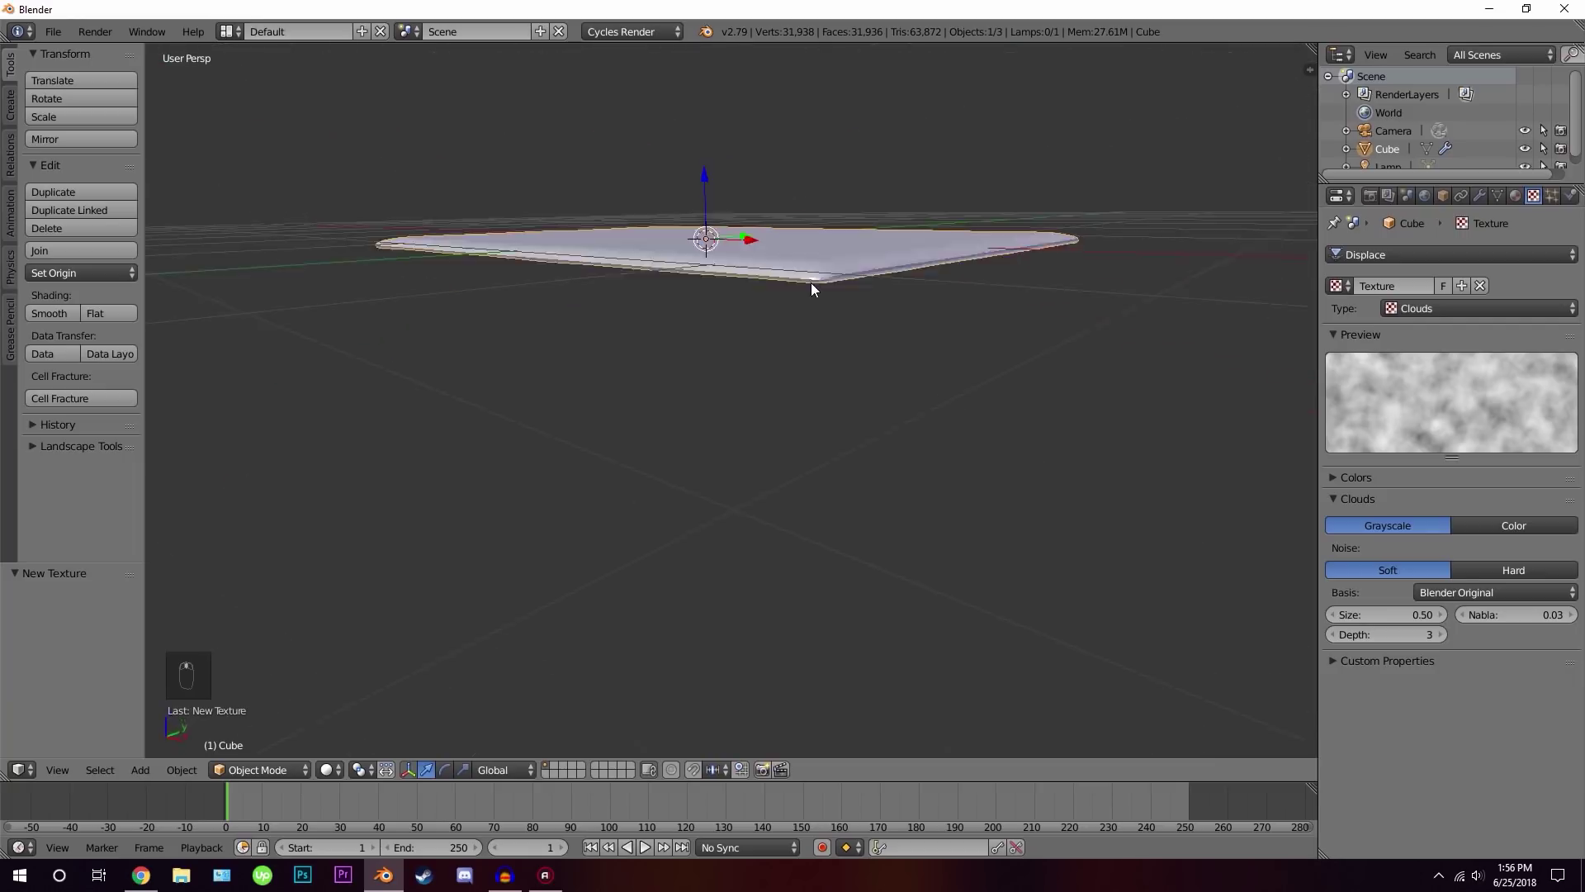
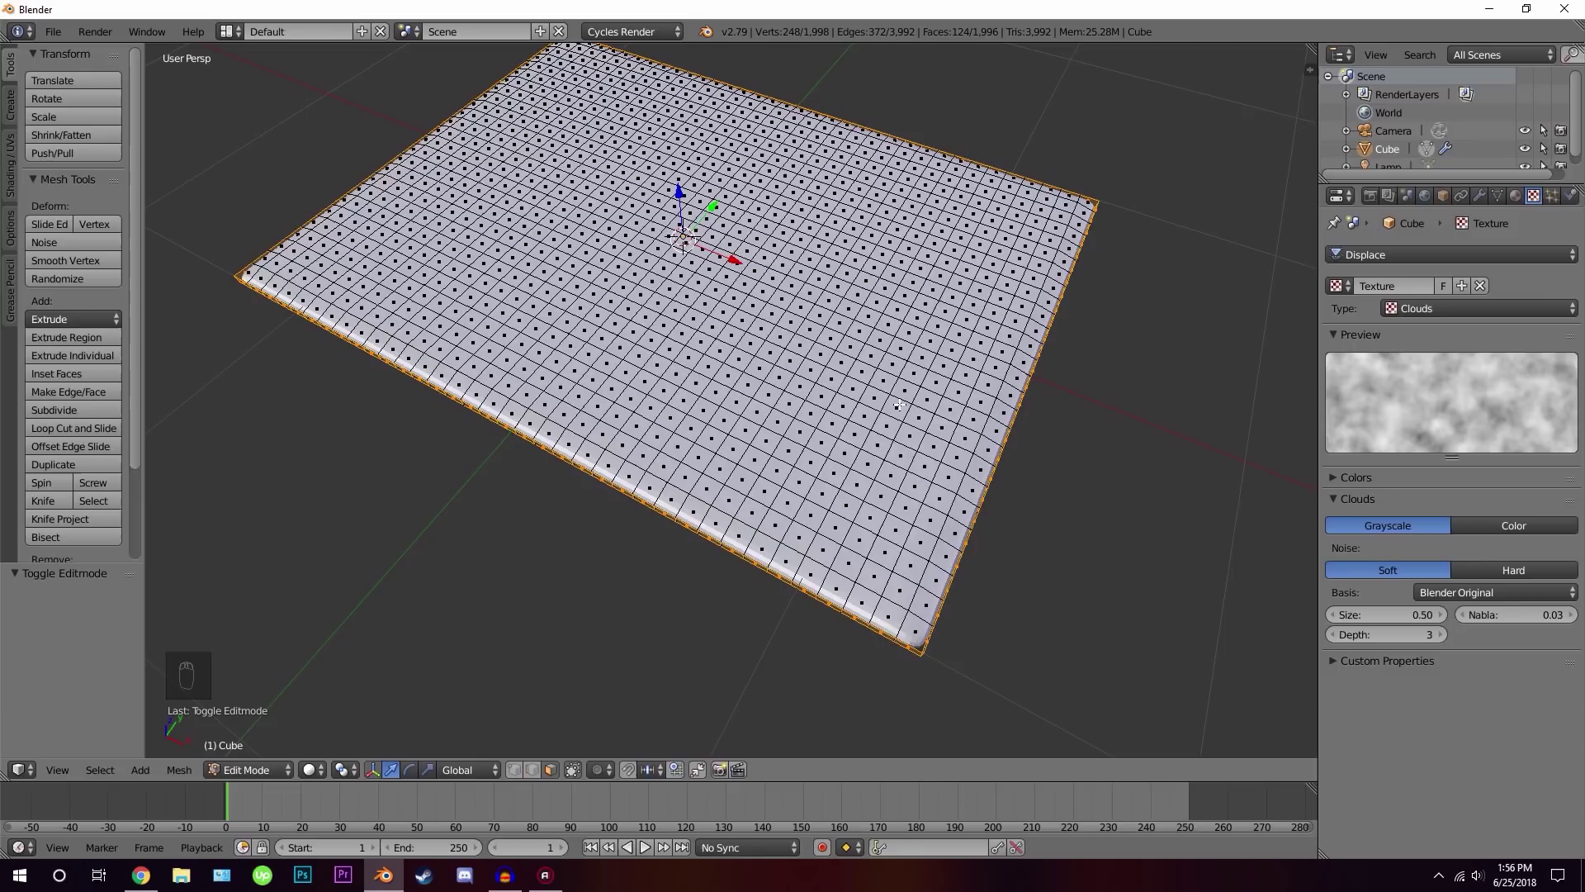
From top view, assign all the slab's vertices to the vertex group Group
{"action": "key", "text": "KP_7"}
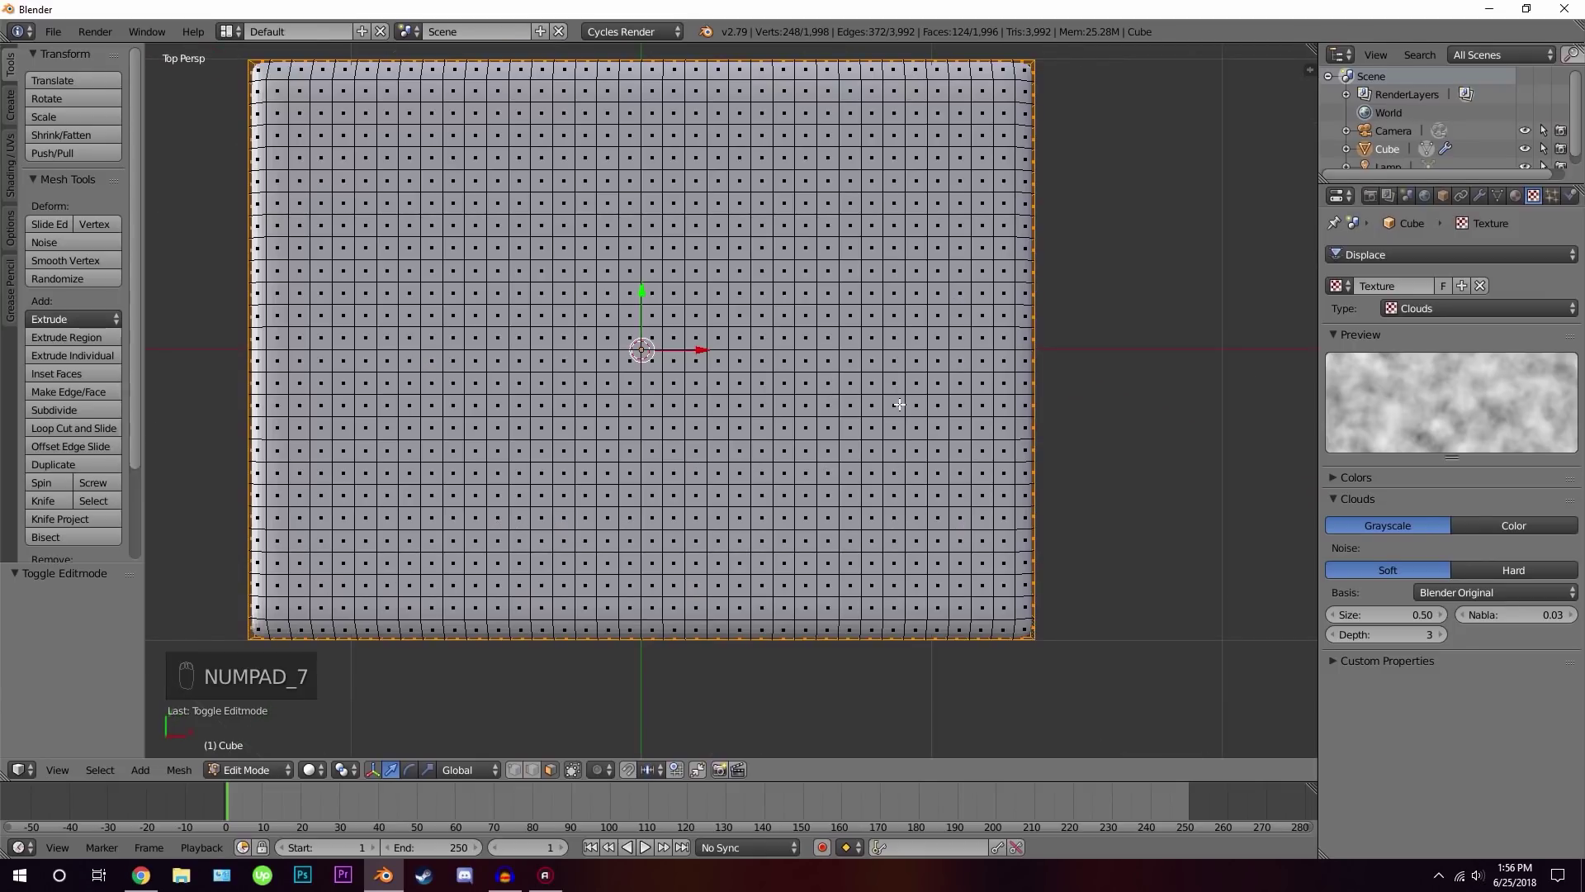
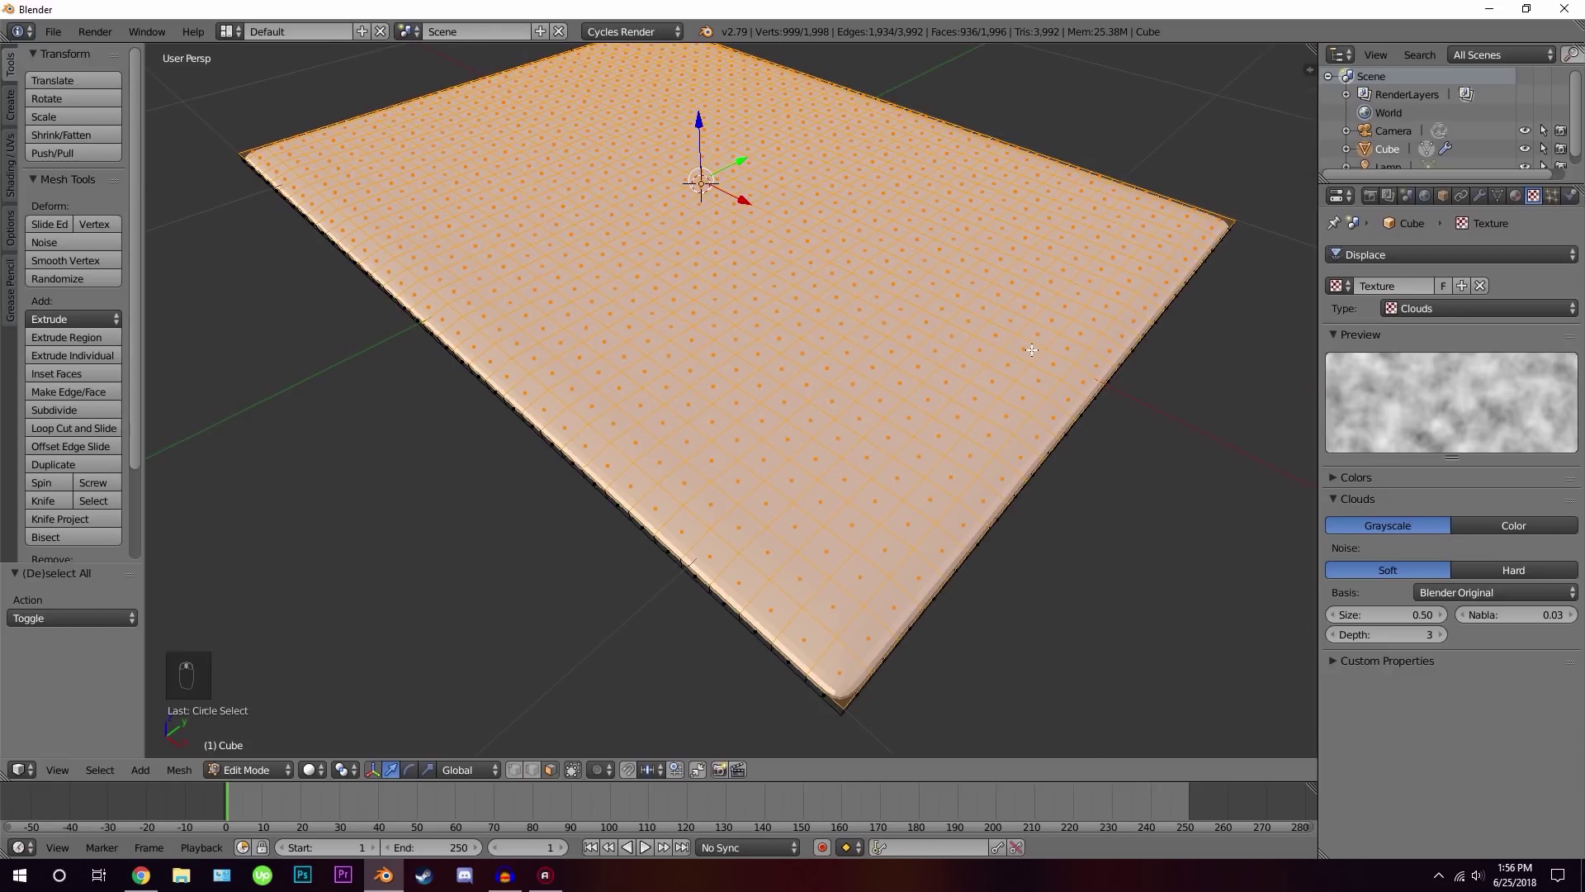
{"action": "key", "text": "Tab"}
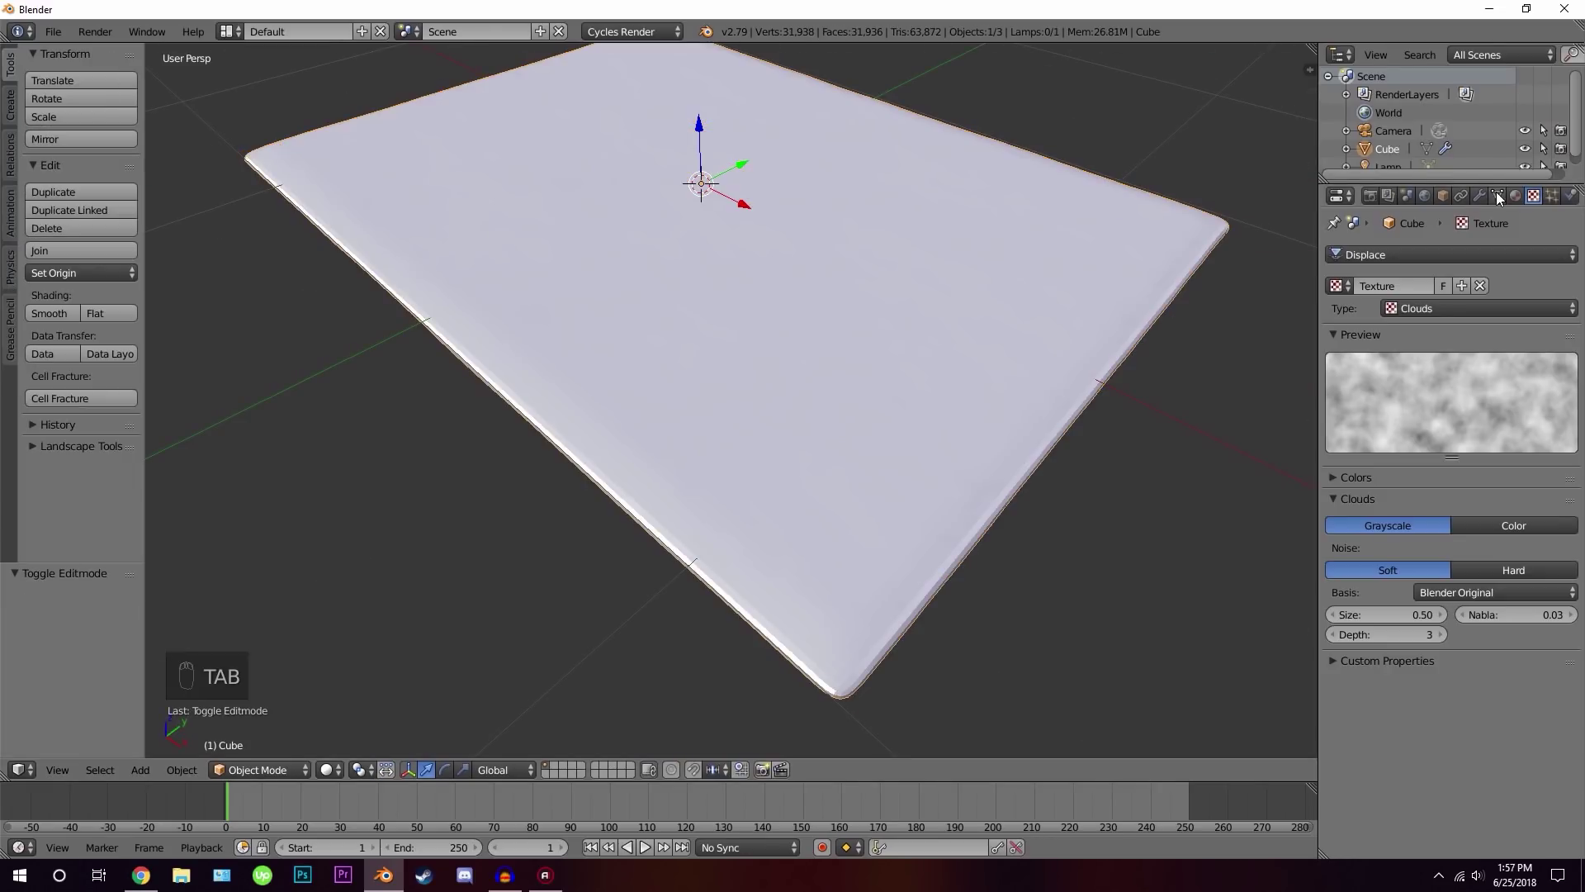
{"action": "key", "text": "Tab"}
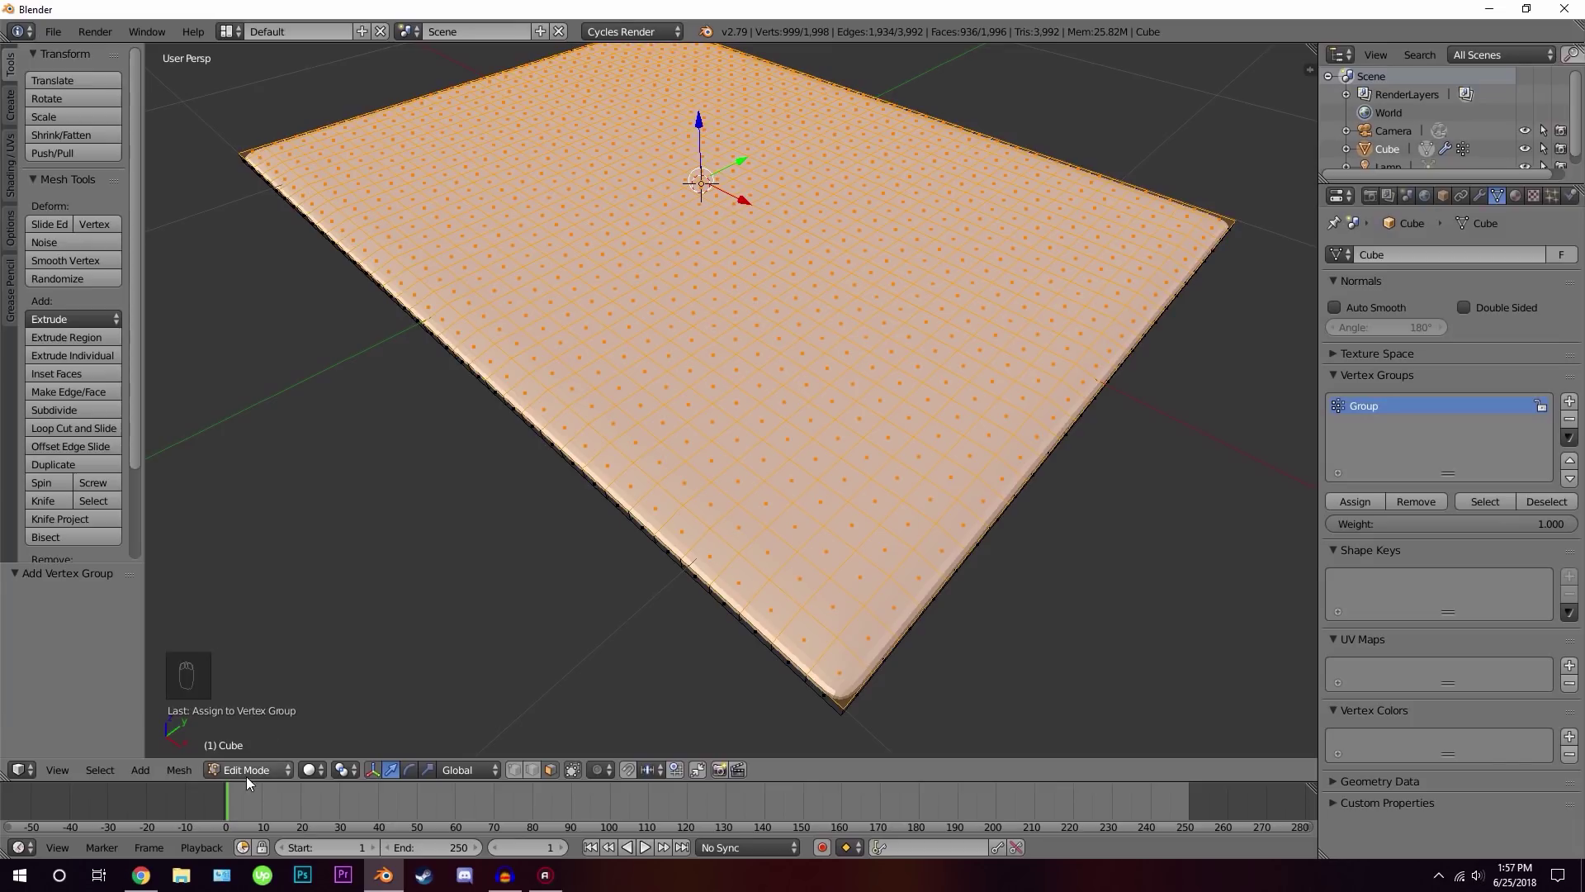
{"action": "left_click", "coordinate": [260, 678]}
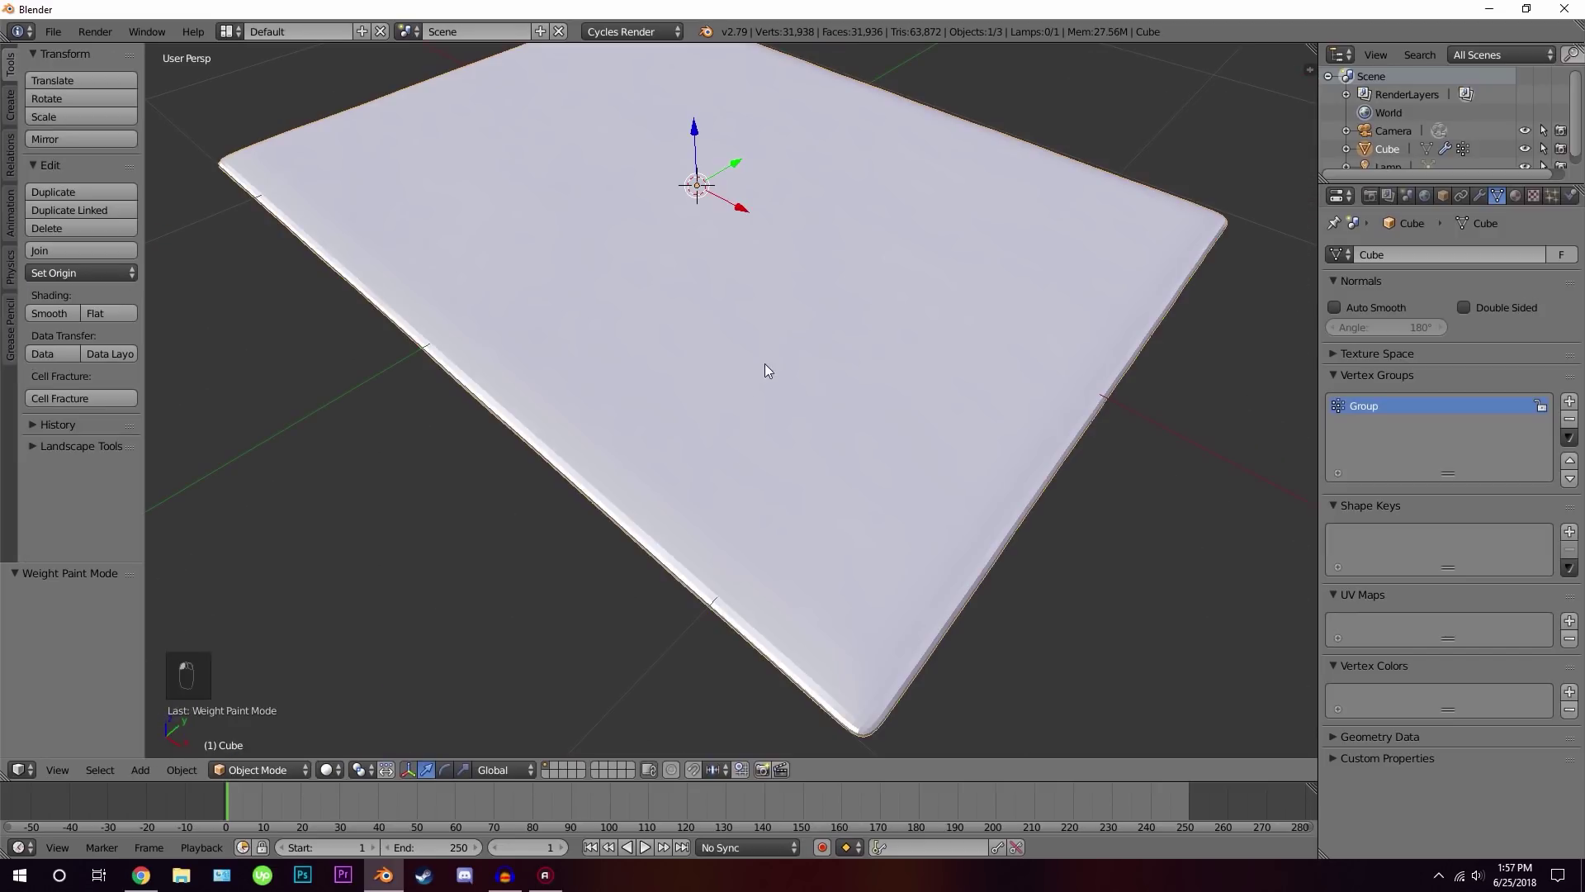
Add a Hair particle system with density from vertex group Group and hair length 0.05
{"action": "left_click_drag", "start_coordinate": [933, 279], "coordinate": [1567, 201]}
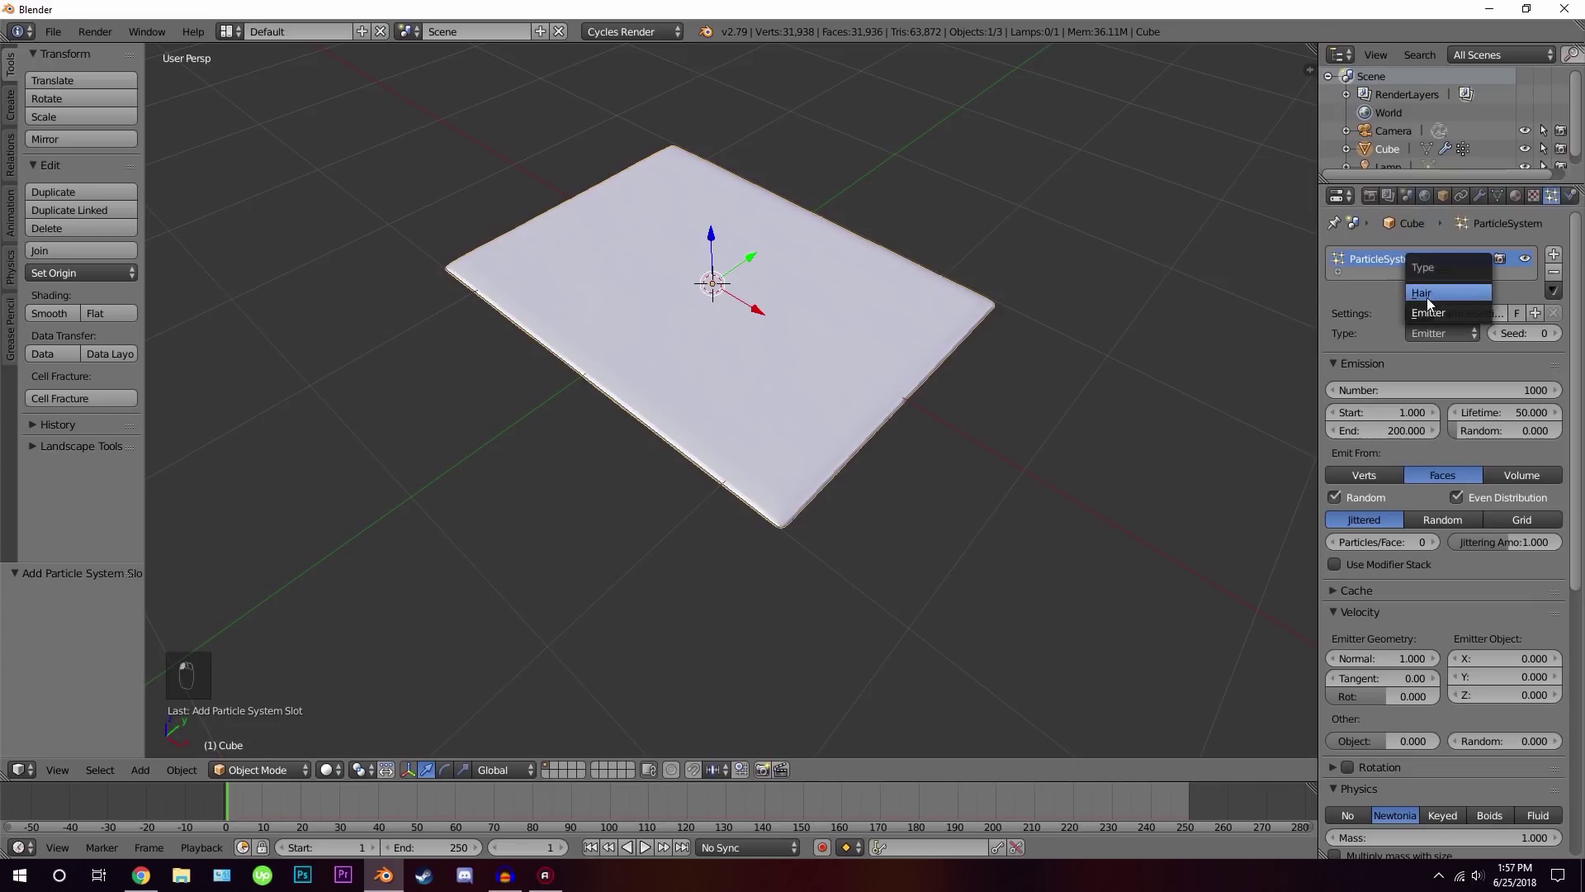
{"action": "middle_click", "coordinate": [1005, 361]}
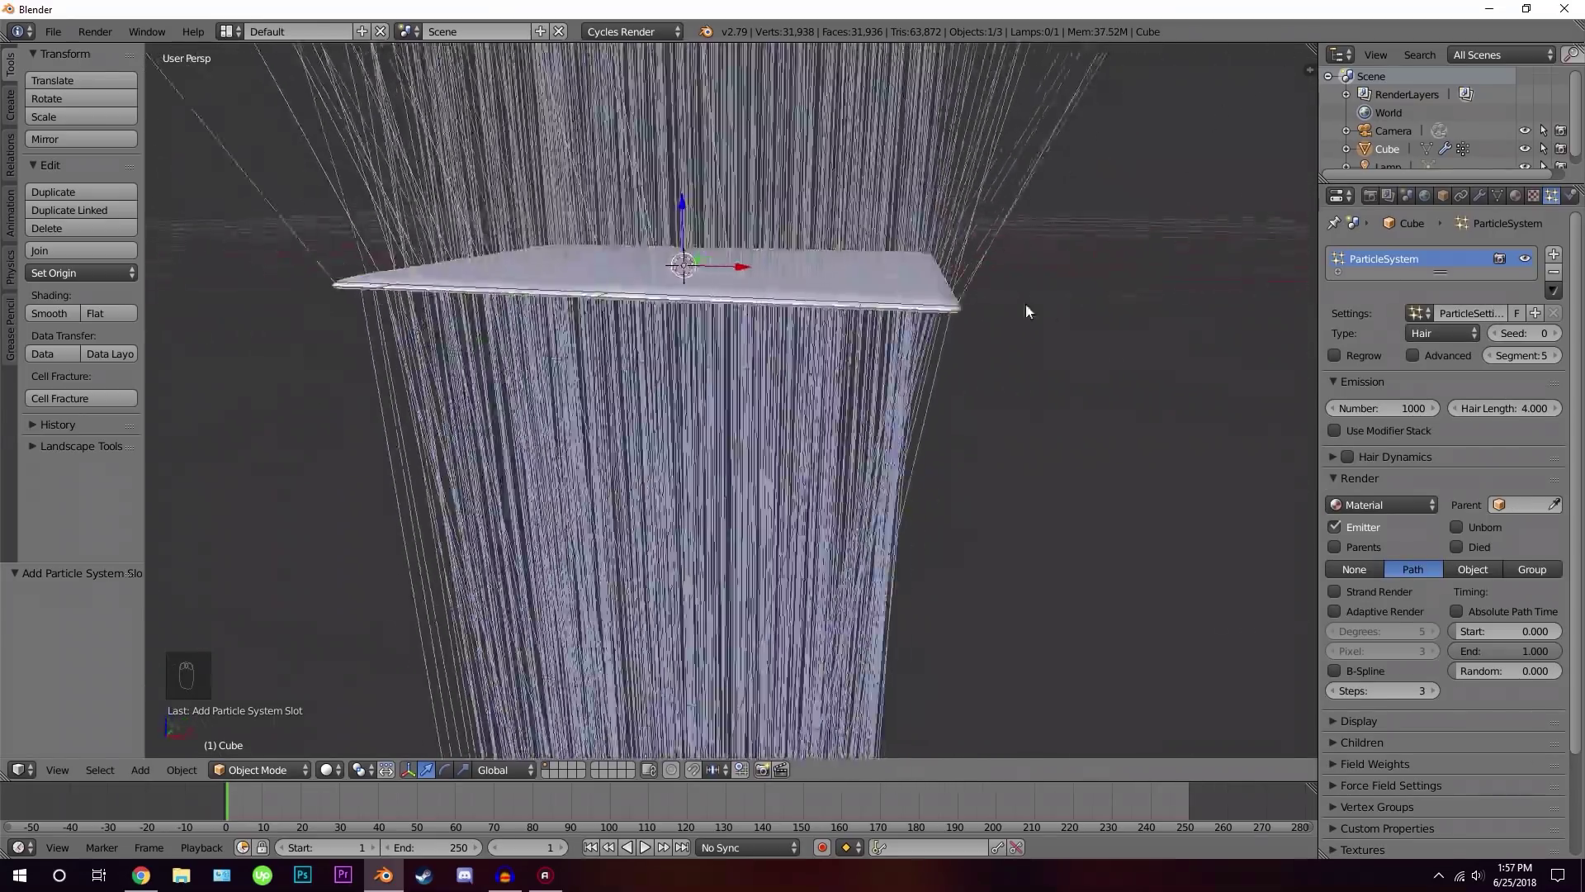
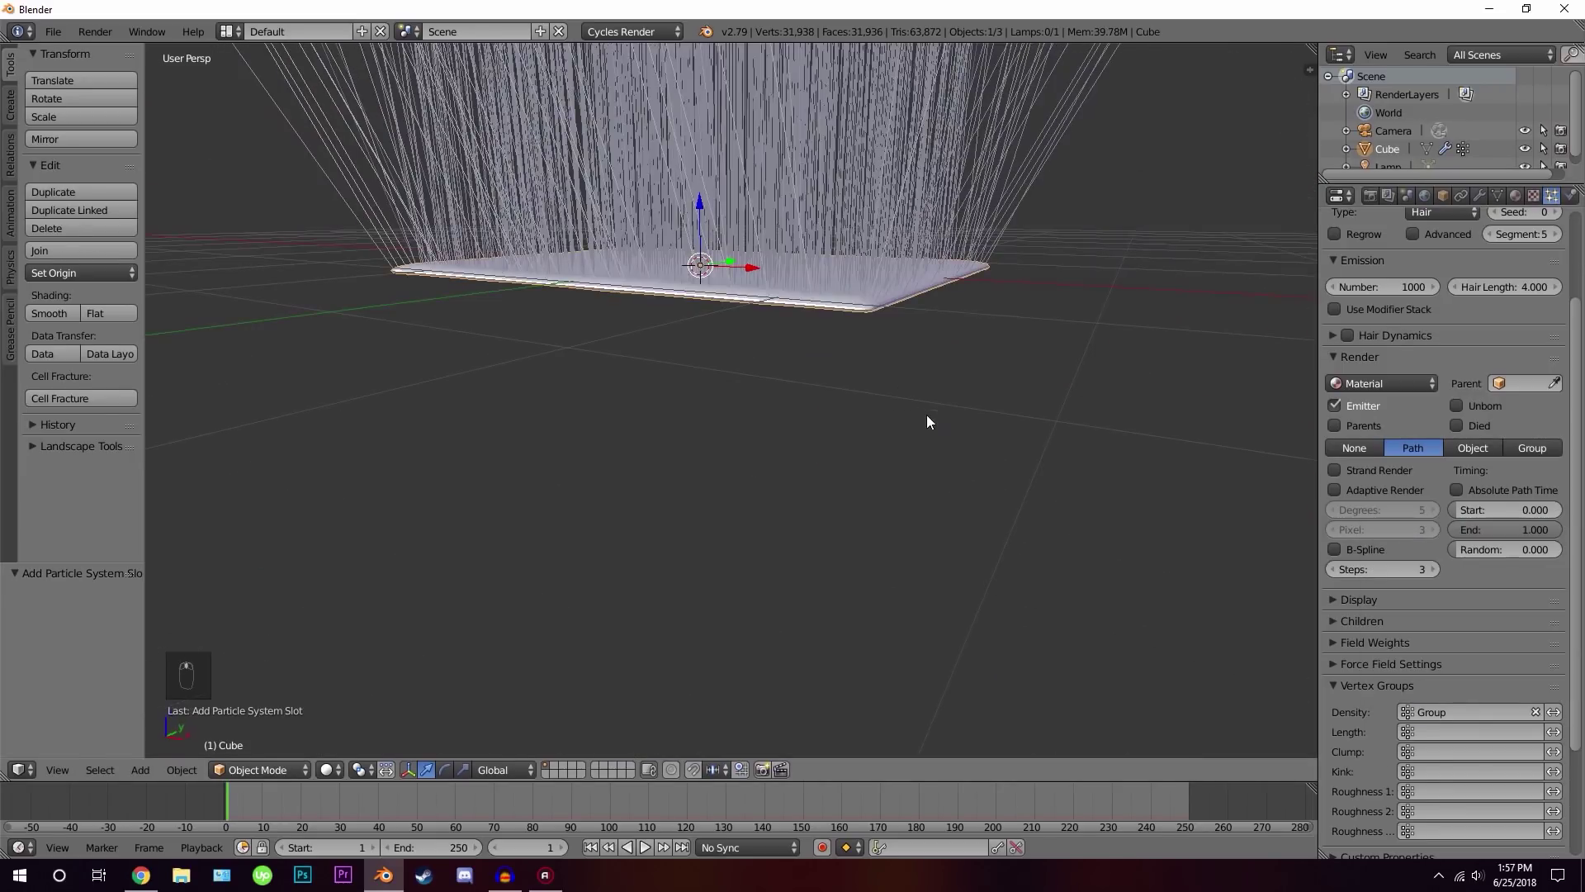
{"action": "middle_click", "coordinate": [834, 322]}
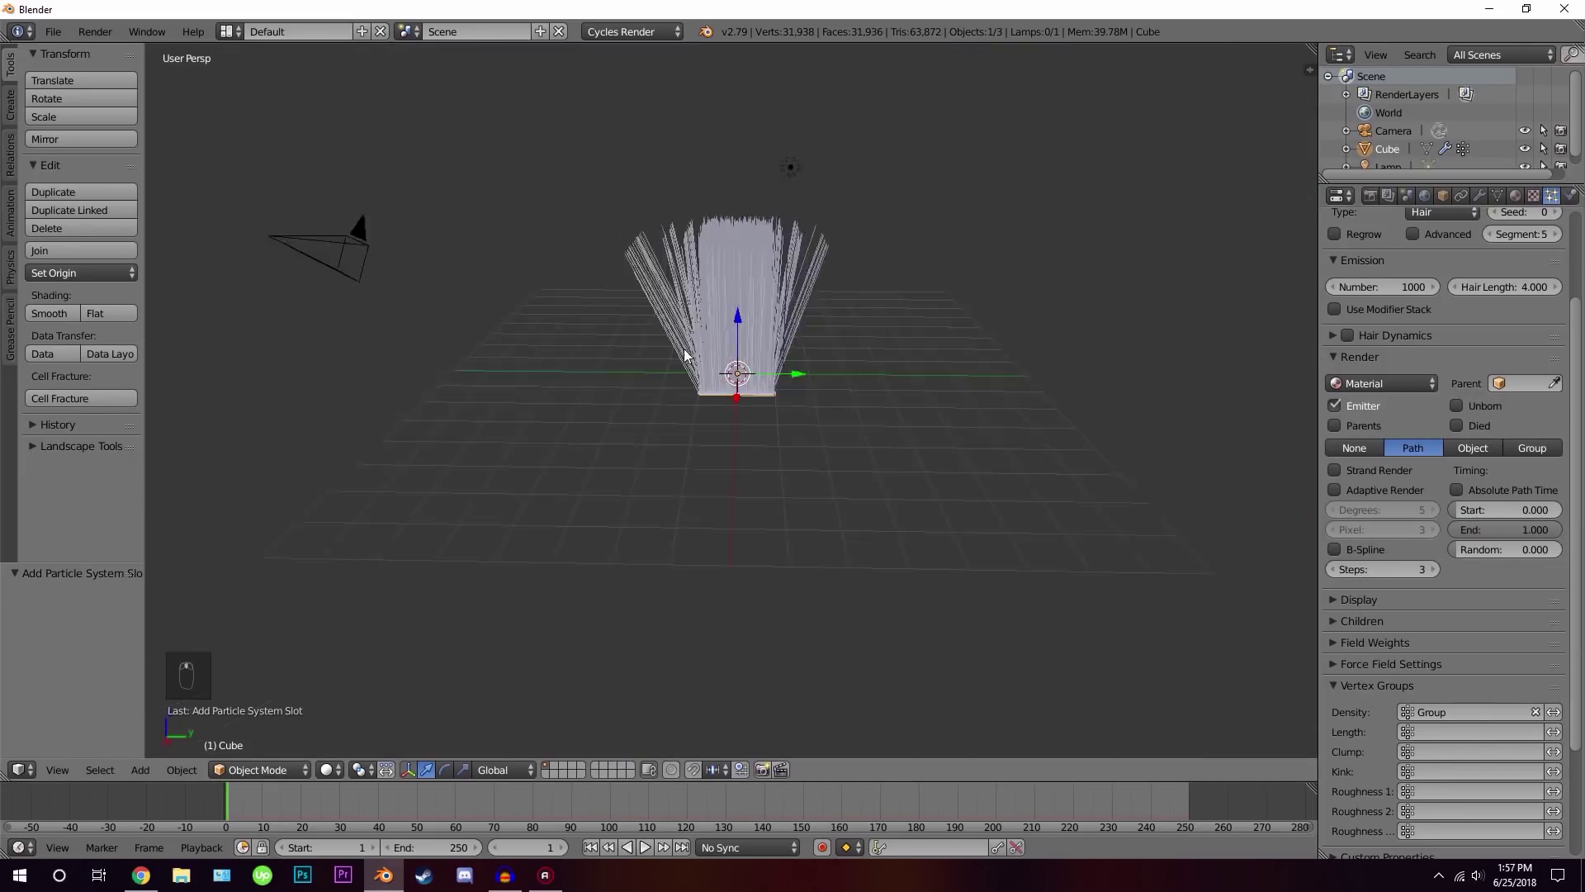
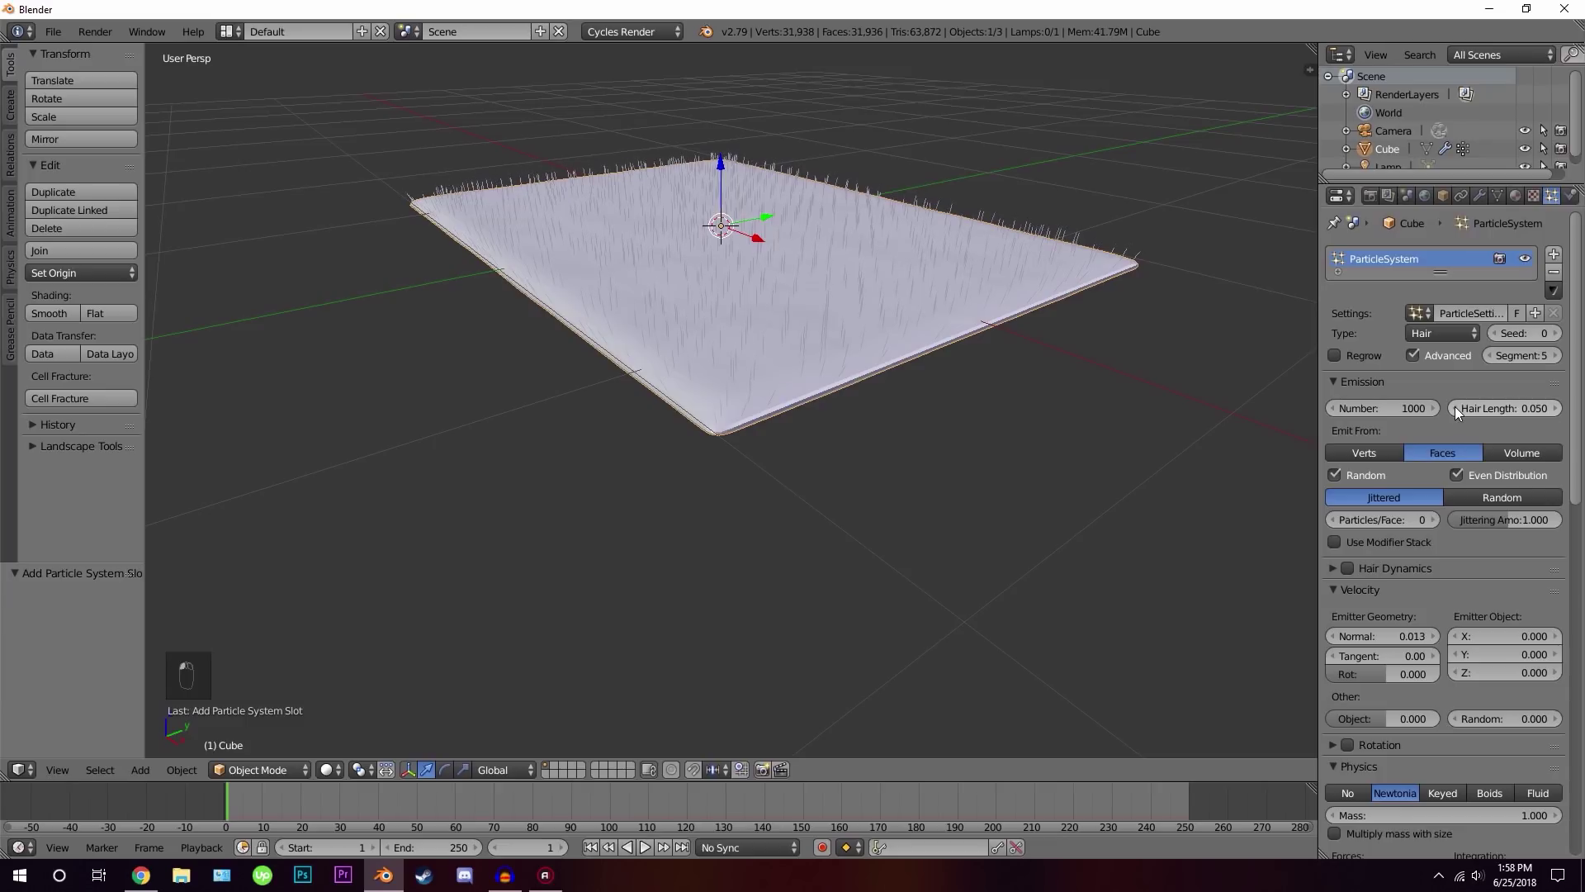
Set hair length 0.04 and lower the Normal emission velocity to 0.008
{"action": "left_click_drag", "start_coordinate": [984, 371], "coordinate": [979, 368]}
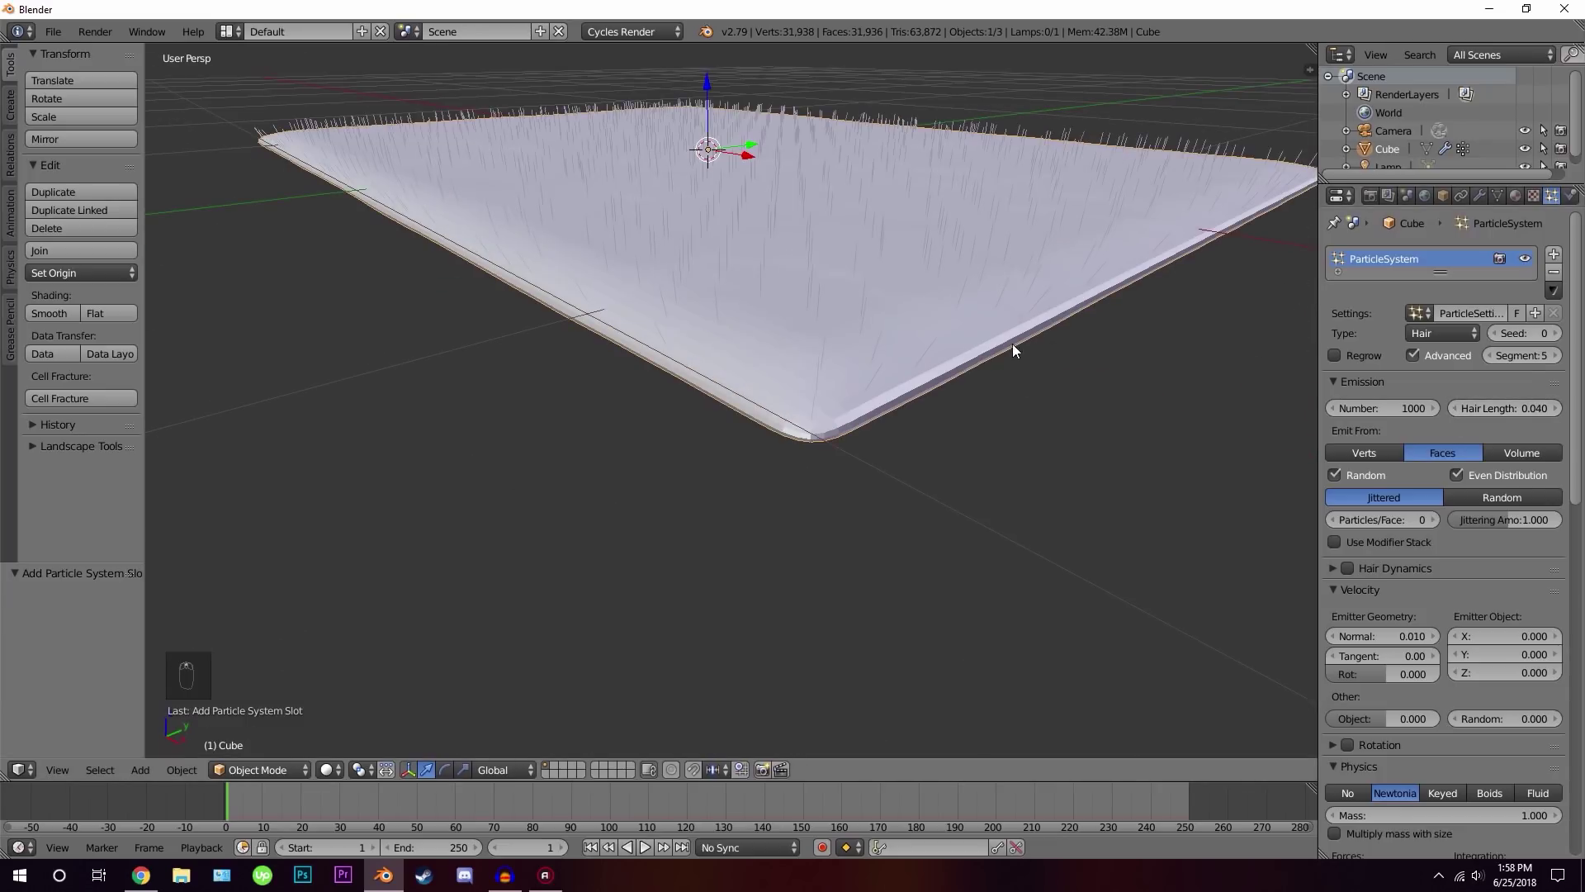
{"action": "middle_click", "coordinate": [1468, 404]}
{"action": "left_click_drag", "start_coordinate": [1456, 415], "coordinate": [915, 310]}
{"action": "left_click_drag", "start_coordinate": [914, 311], "coordinate": [1050, 324]}
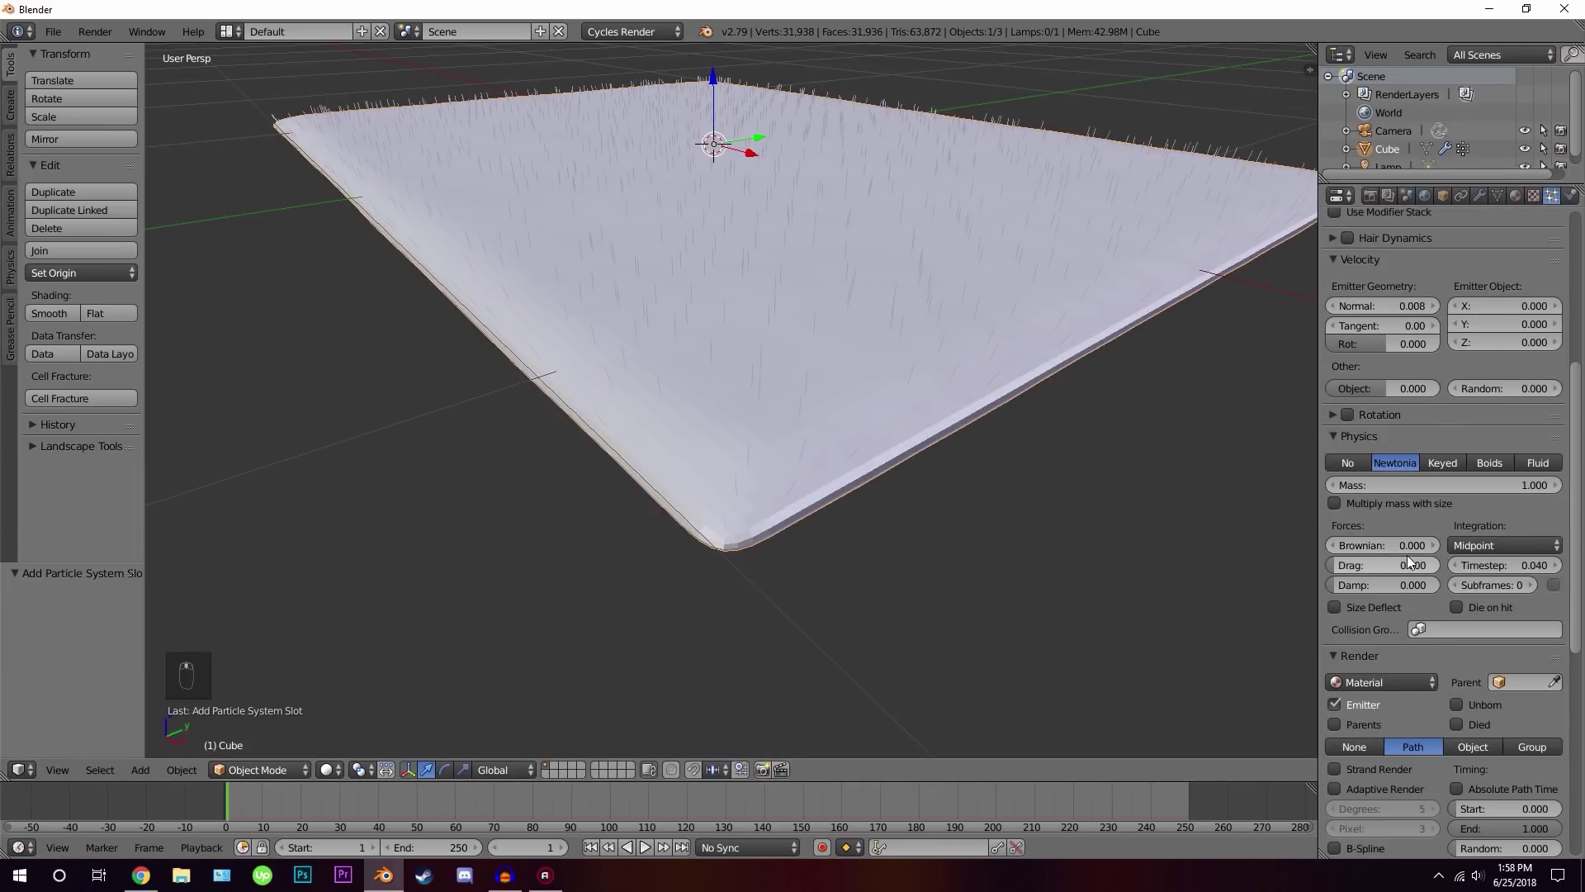
Add Brownian force 0.01 and enable B-Spline interpolation with 4 render steps
{"action": "left_click_drag", "start_coordinate": [1444, 548], "coordinate": [685, 139]}
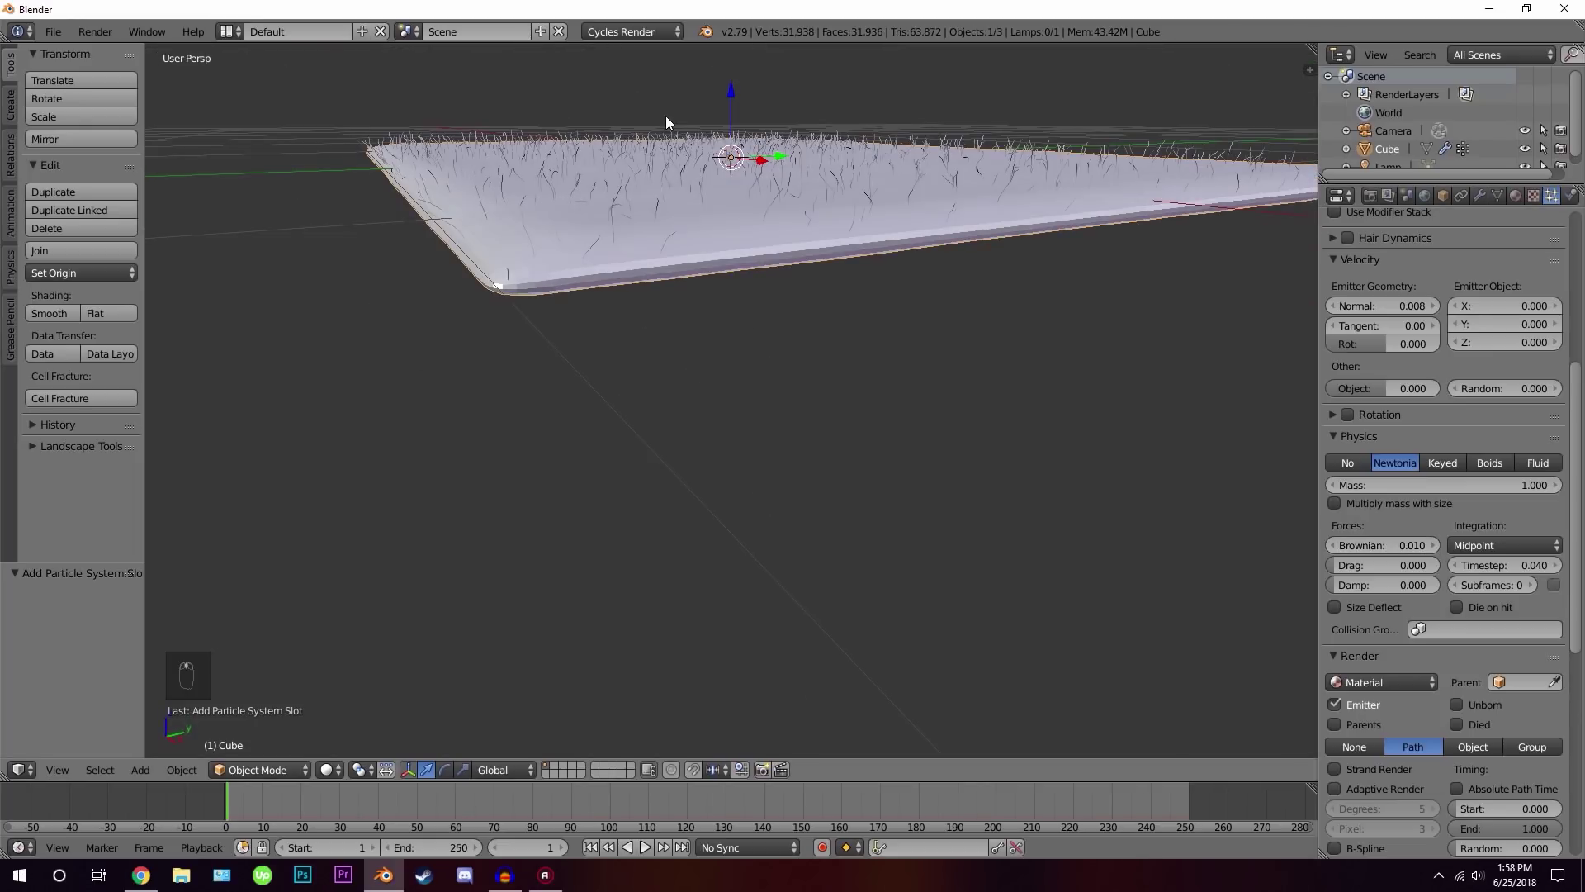
{"action": "left_click", "coordinate": [1436, 547]}
{"action": "left_click_drag", "start_coordinate": [912, 348], "coordinate": [1339, 550]}
{"action": "left_click_drag", "start_coordinate": [1339, 550], "coordinate": [1345, 522]}
{"action": "middle_click", "coordinate": [1345, 522]}
{"action": "left_click_drag", "start_coordinate": [1341, 522], "coordinate": [1389, 513]}
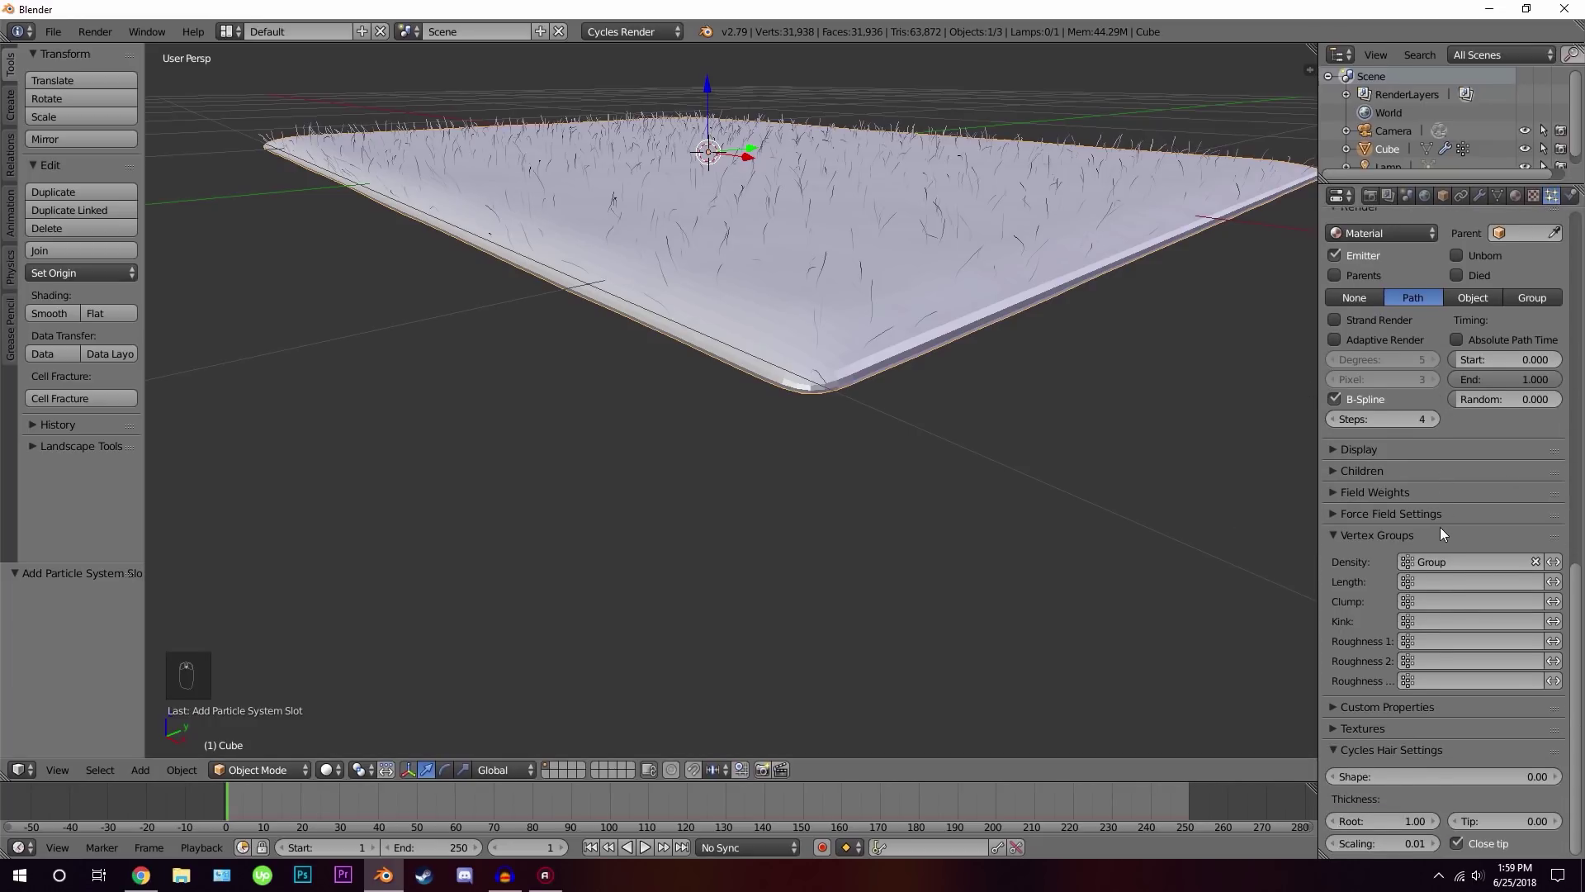
Zoom in on the strands and switch to the rendered preview to judge the hair
{"action": "left_click_drag", "start_coordinate": [1114, 543], "coordinate": [938, 377]}
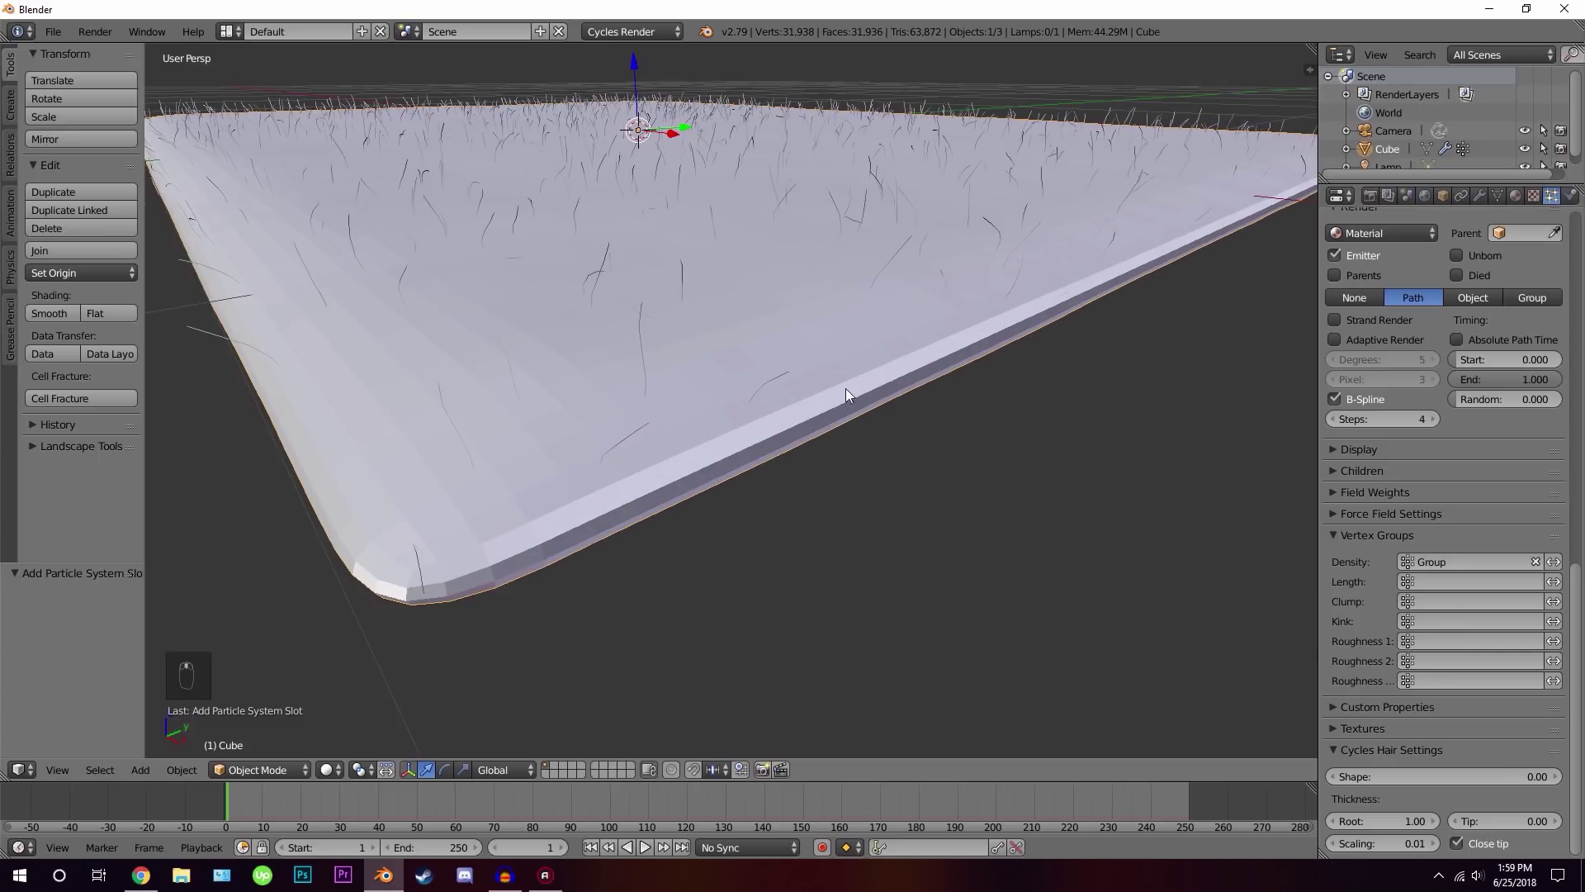
{"action": "key", "text": "shift+z"}
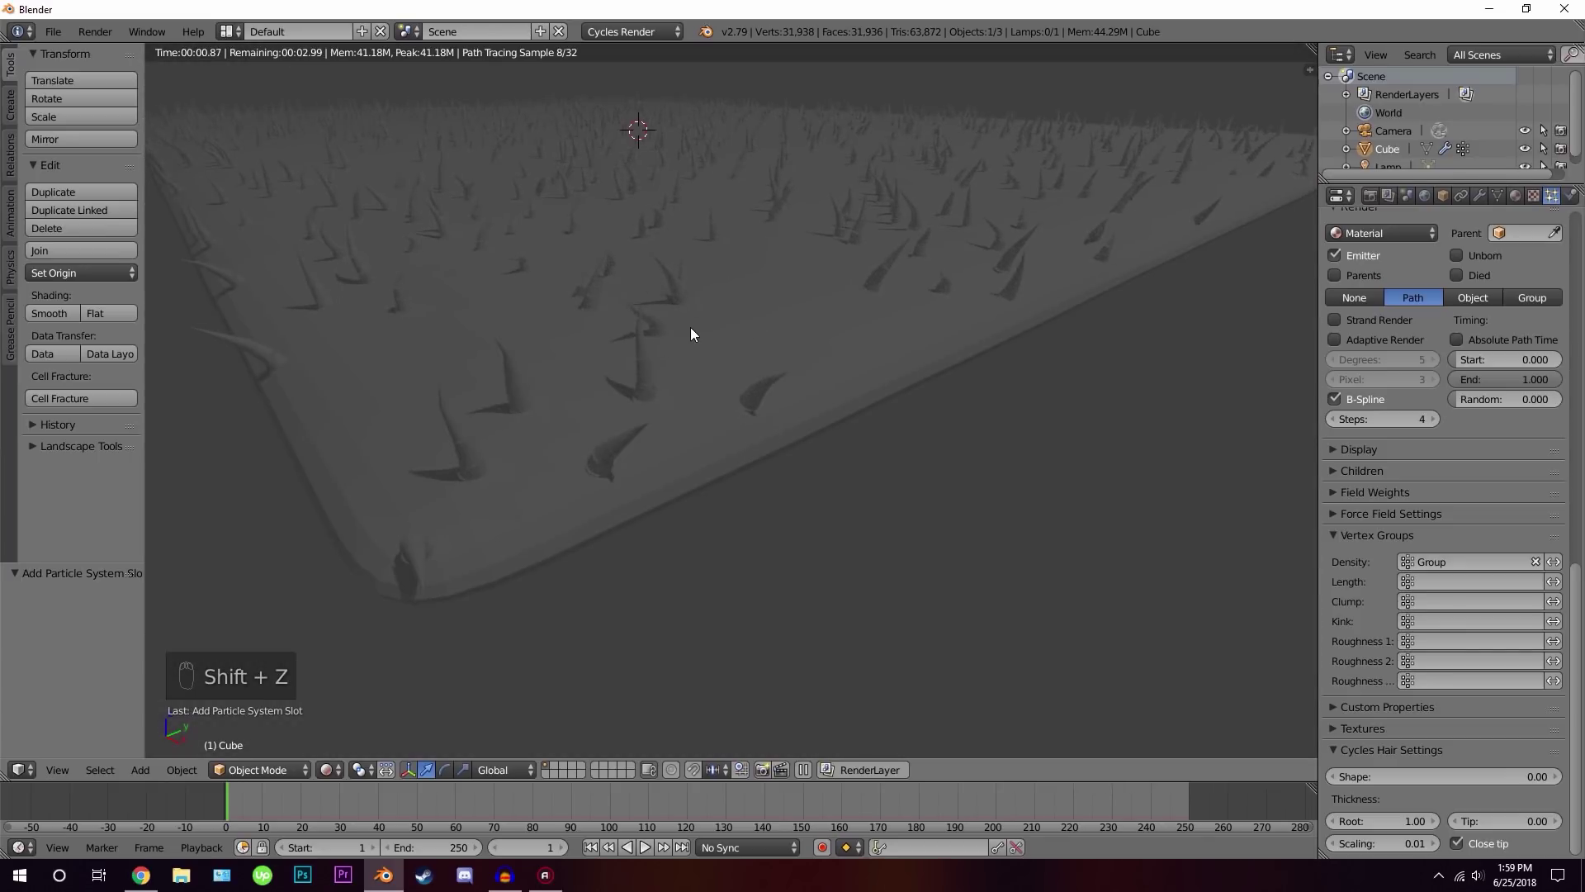
{"action": "key", "text": "z"}
{"action": "key", "text": "z"}
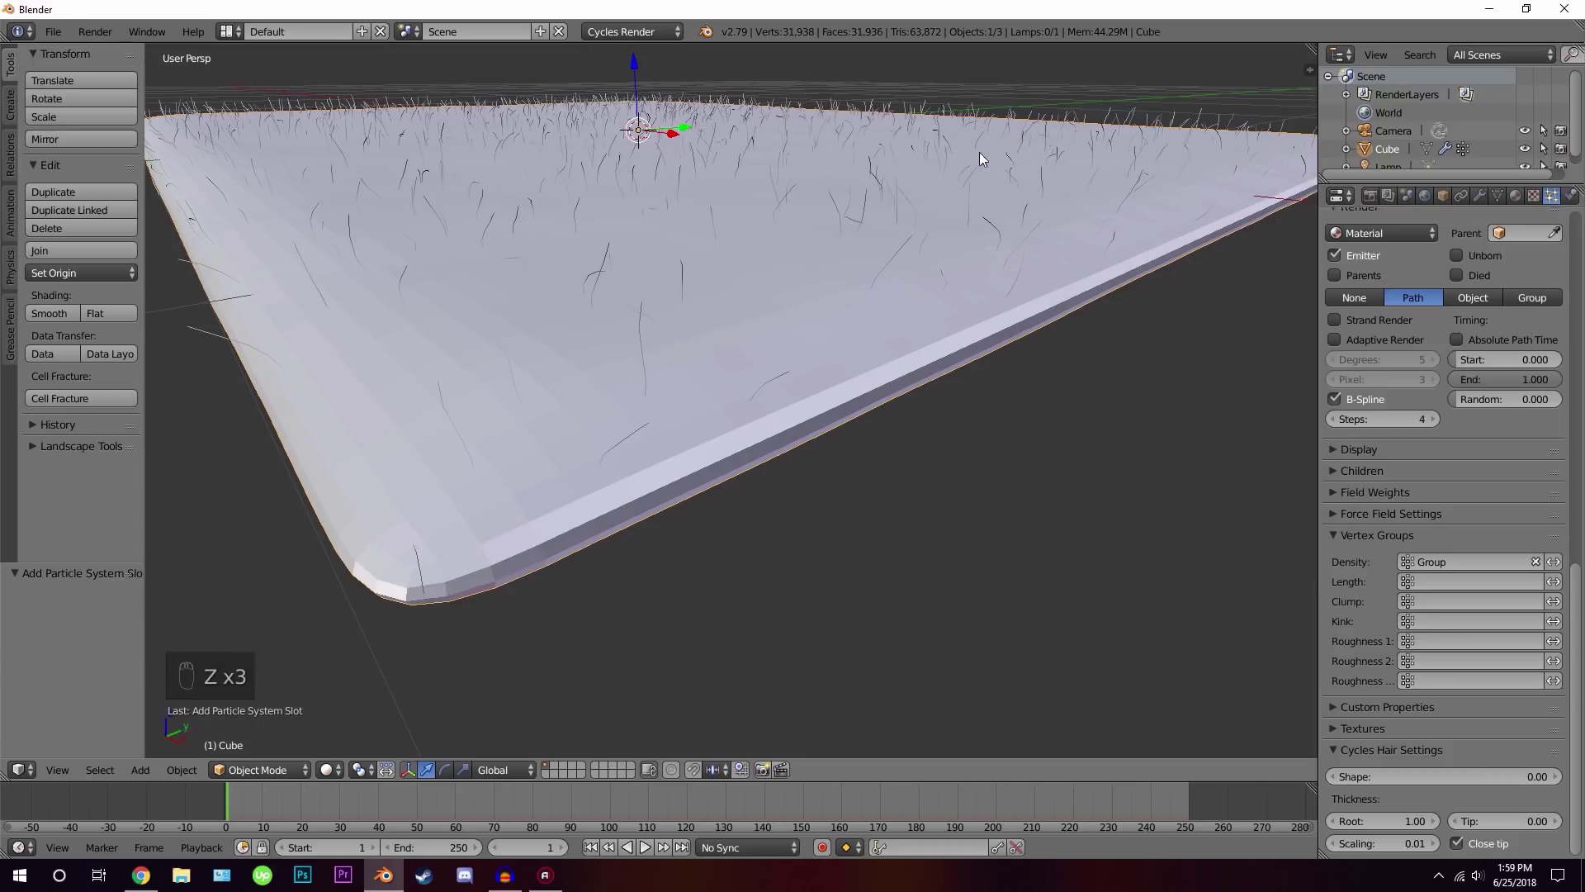
{"action": "key", "text": "shift+z"}
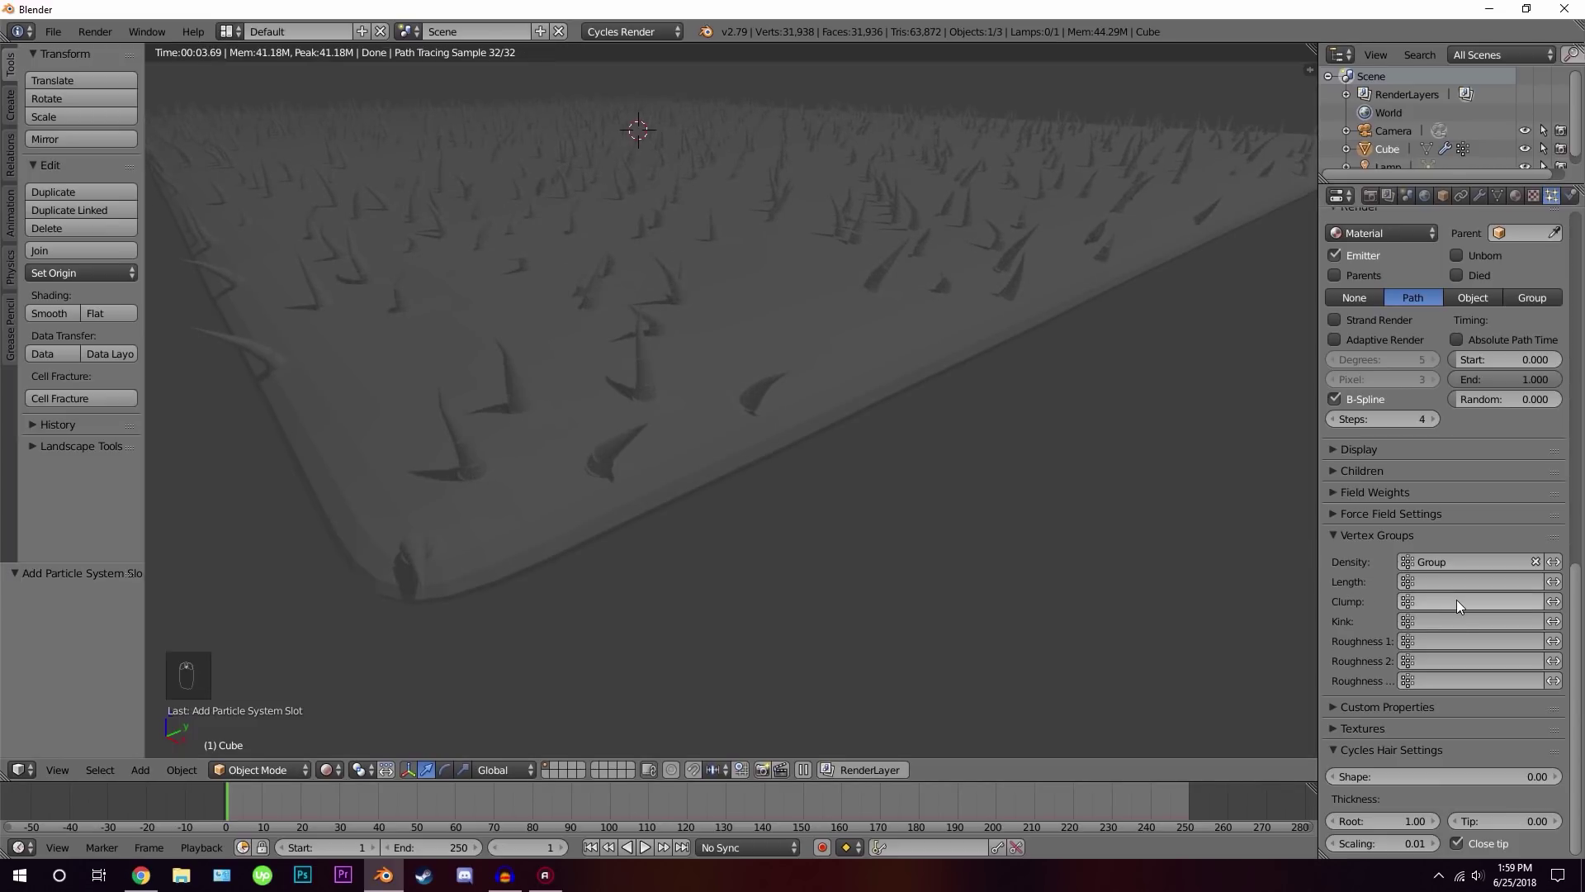
Set Cycles hair thickness to root 0.20, tip 0.15 and scaling 0.02
{"action": "left_click_drag", "start_coordinate": [1397, 811], "coordinate": [1384, 825]}
{"action": "left_click_drag", "start_coordinate": [1383, 825], "coordinate": [1384, 825]}
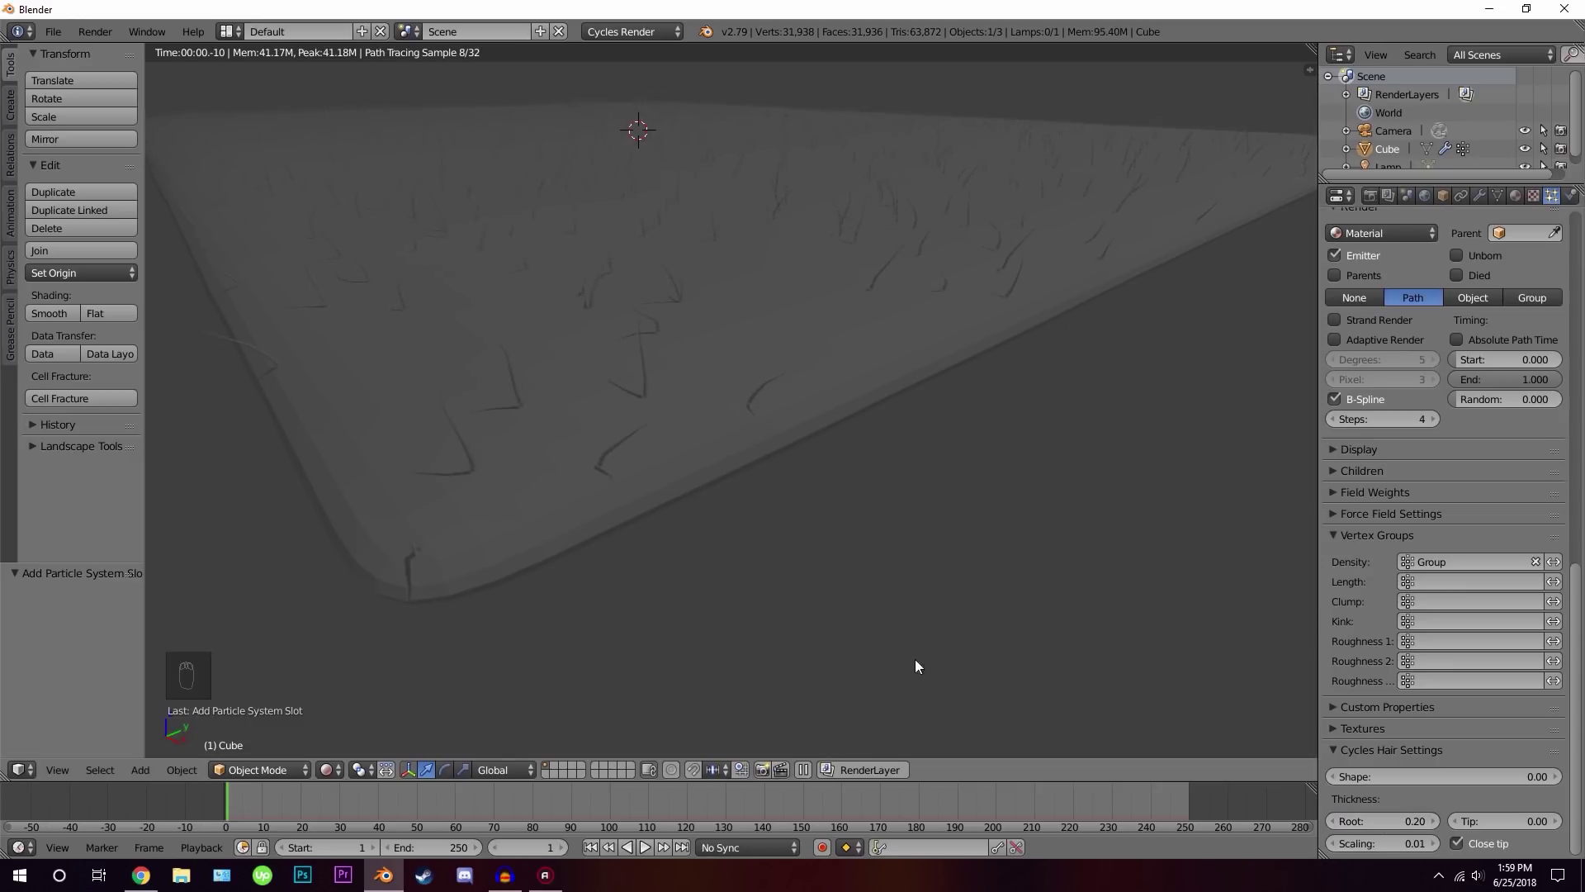
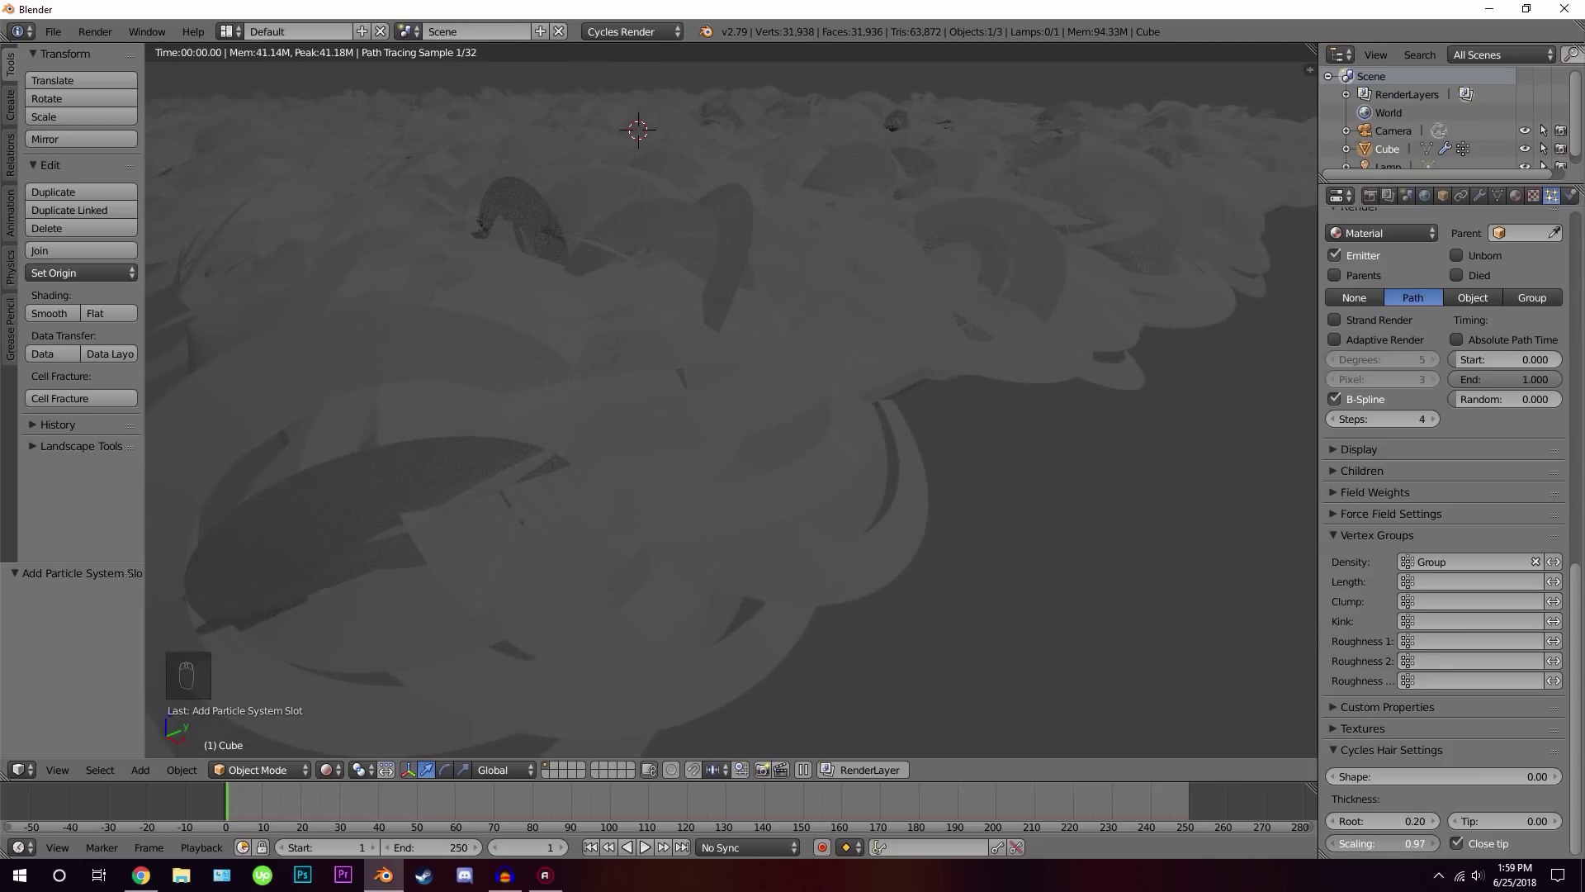
{"action": "left_click_drag", "start_coordinate": [1440, 848], "coordinate": [1407, 851]}
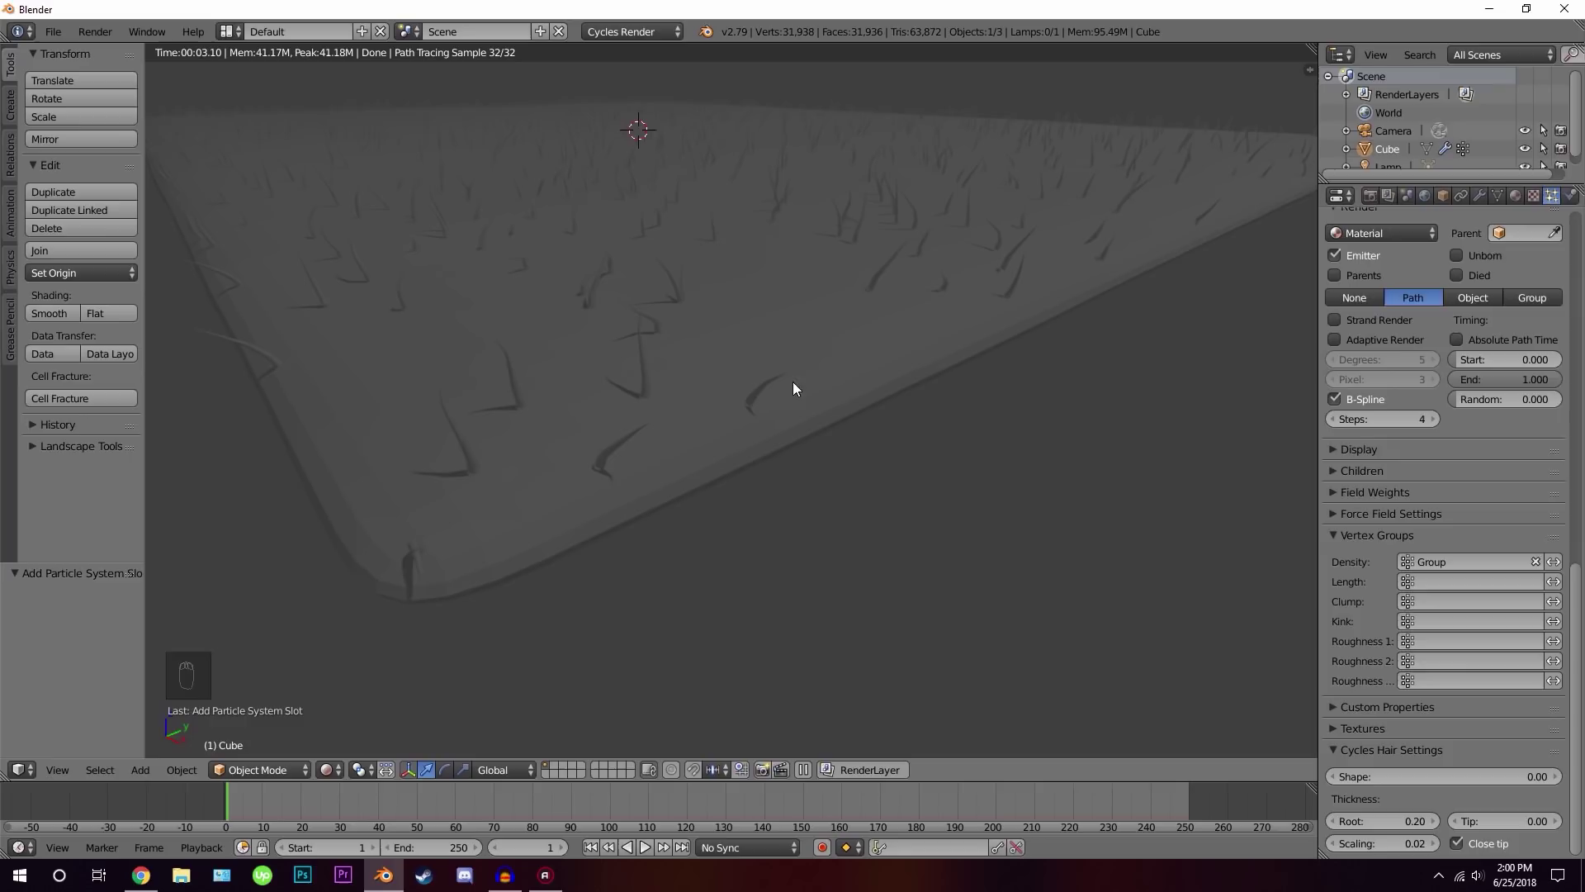
{"action": "left_click_drag", "start_coordinate": [1471, 849], "coordinate": [1501, 822]}
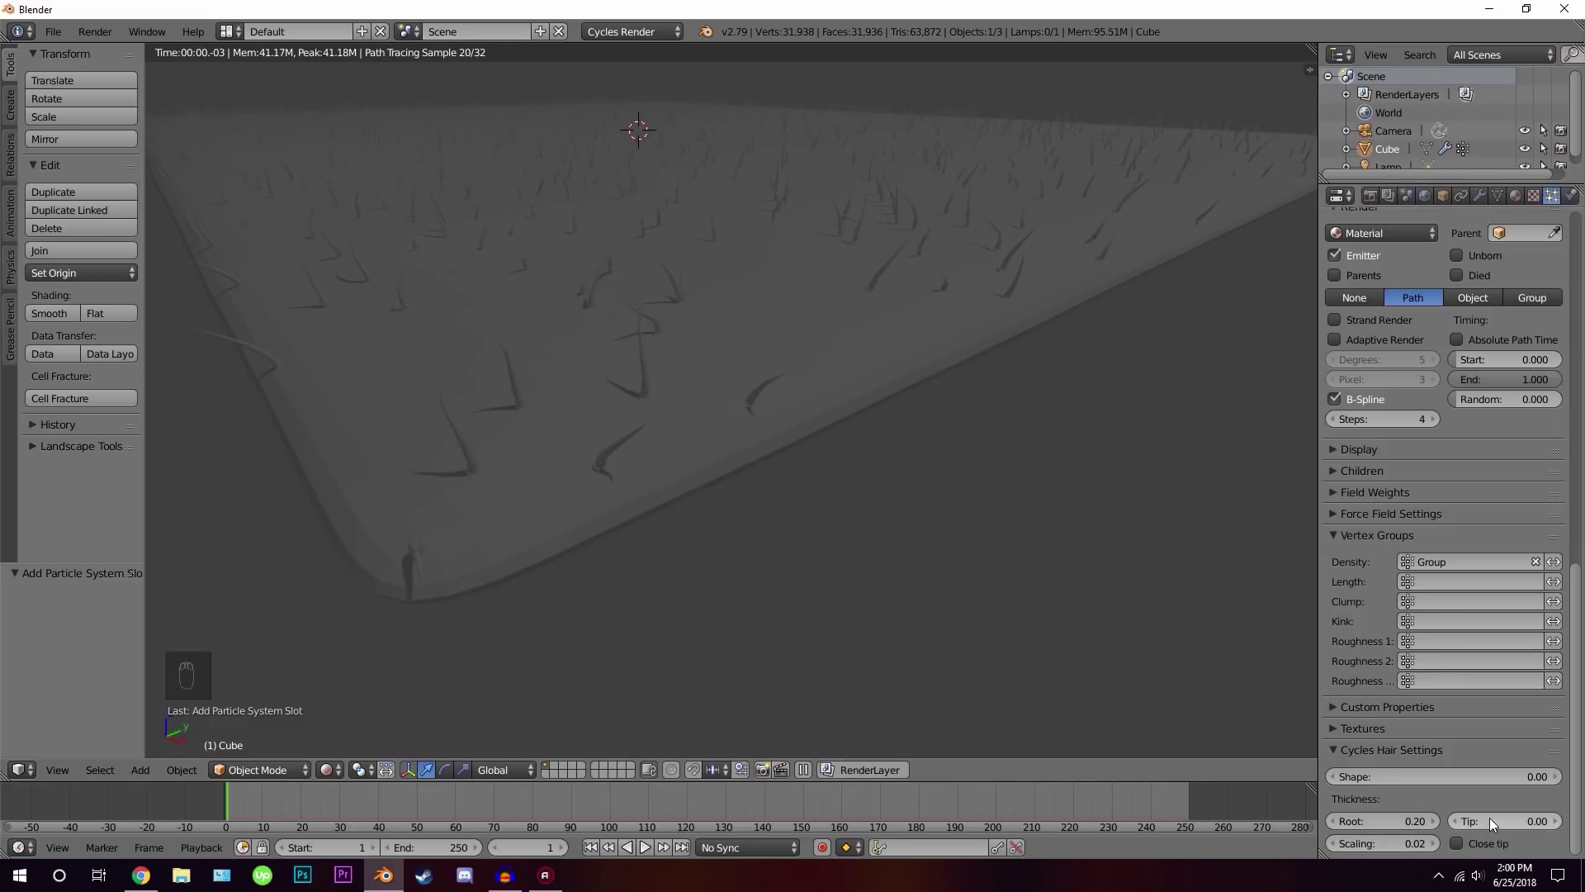
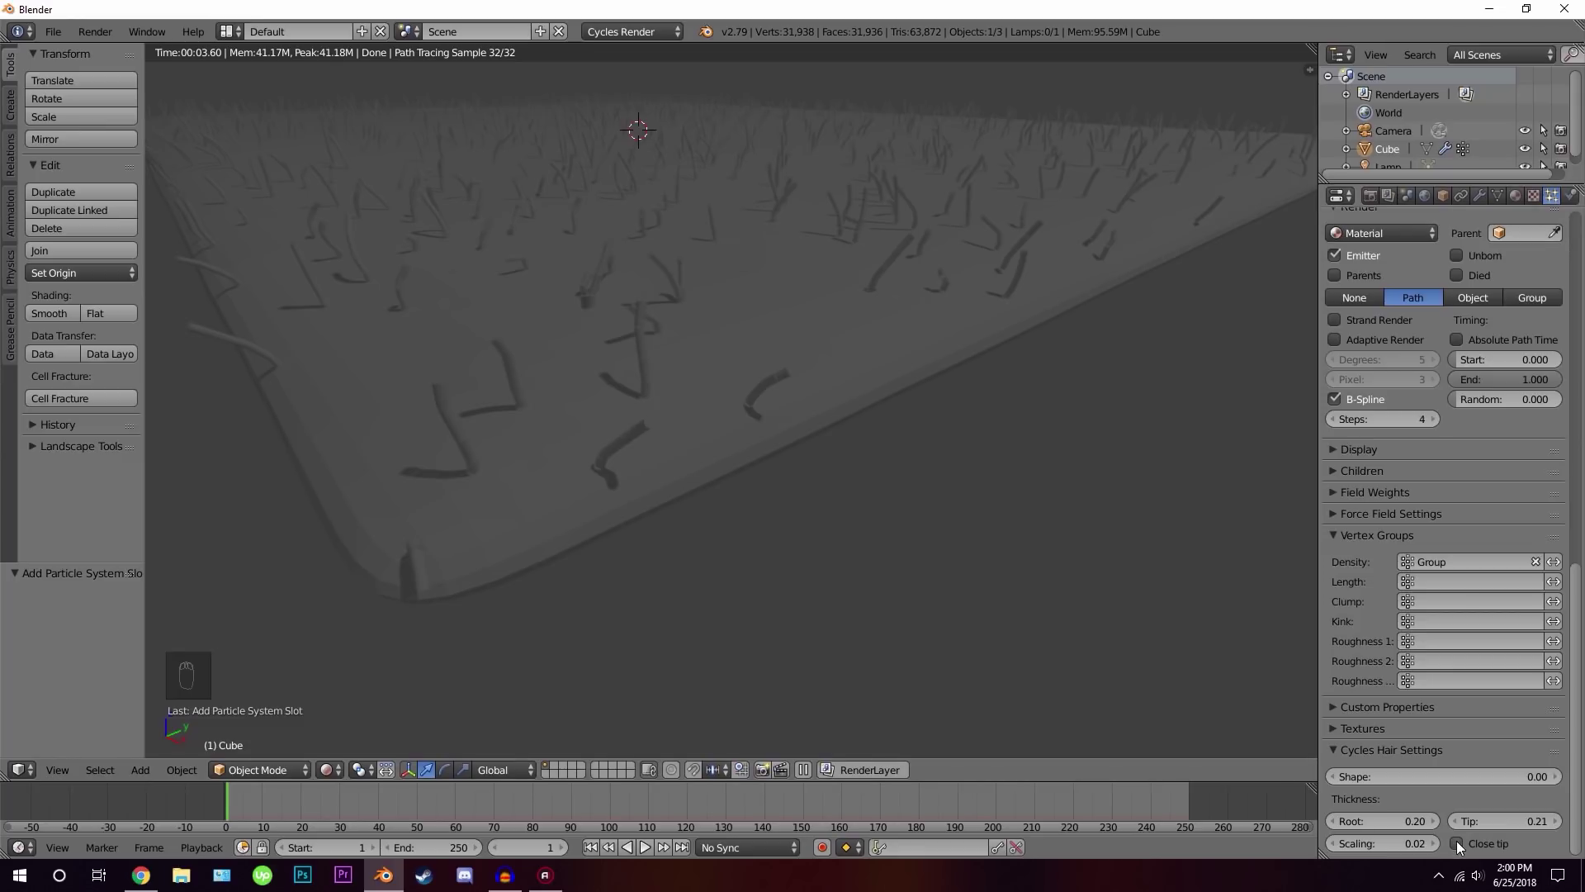
{"action": "left_click_drag", "start_coordinate": [1471, 852], "coordinate": [1393, 752]}
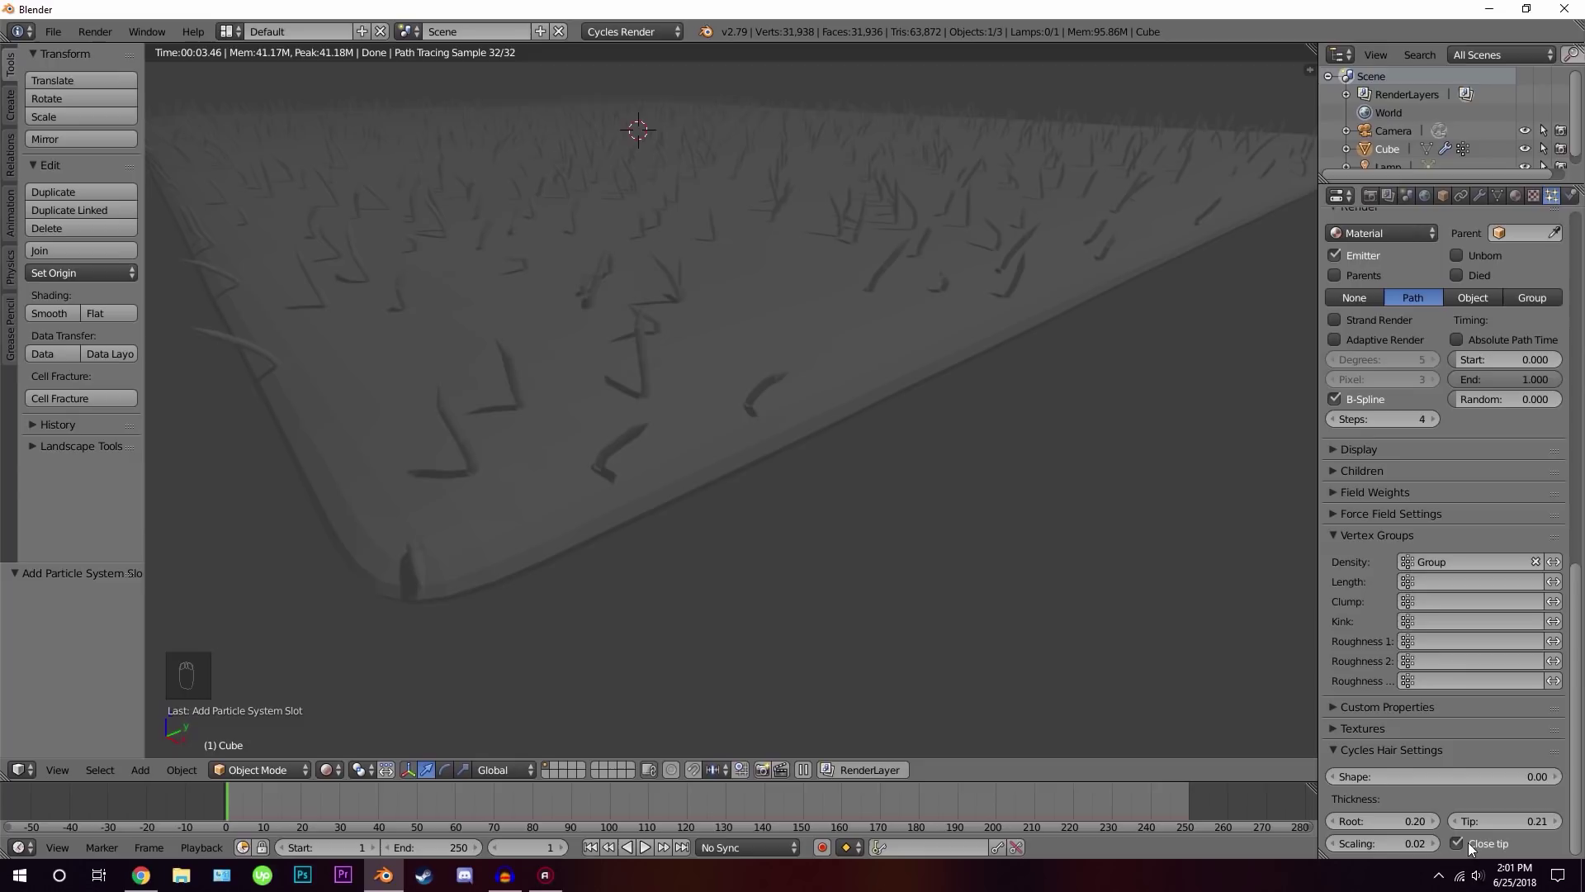
{"action": "left_click_drag", "start_coordinate": [1478, 848], "coordinate": [1471, 830]}
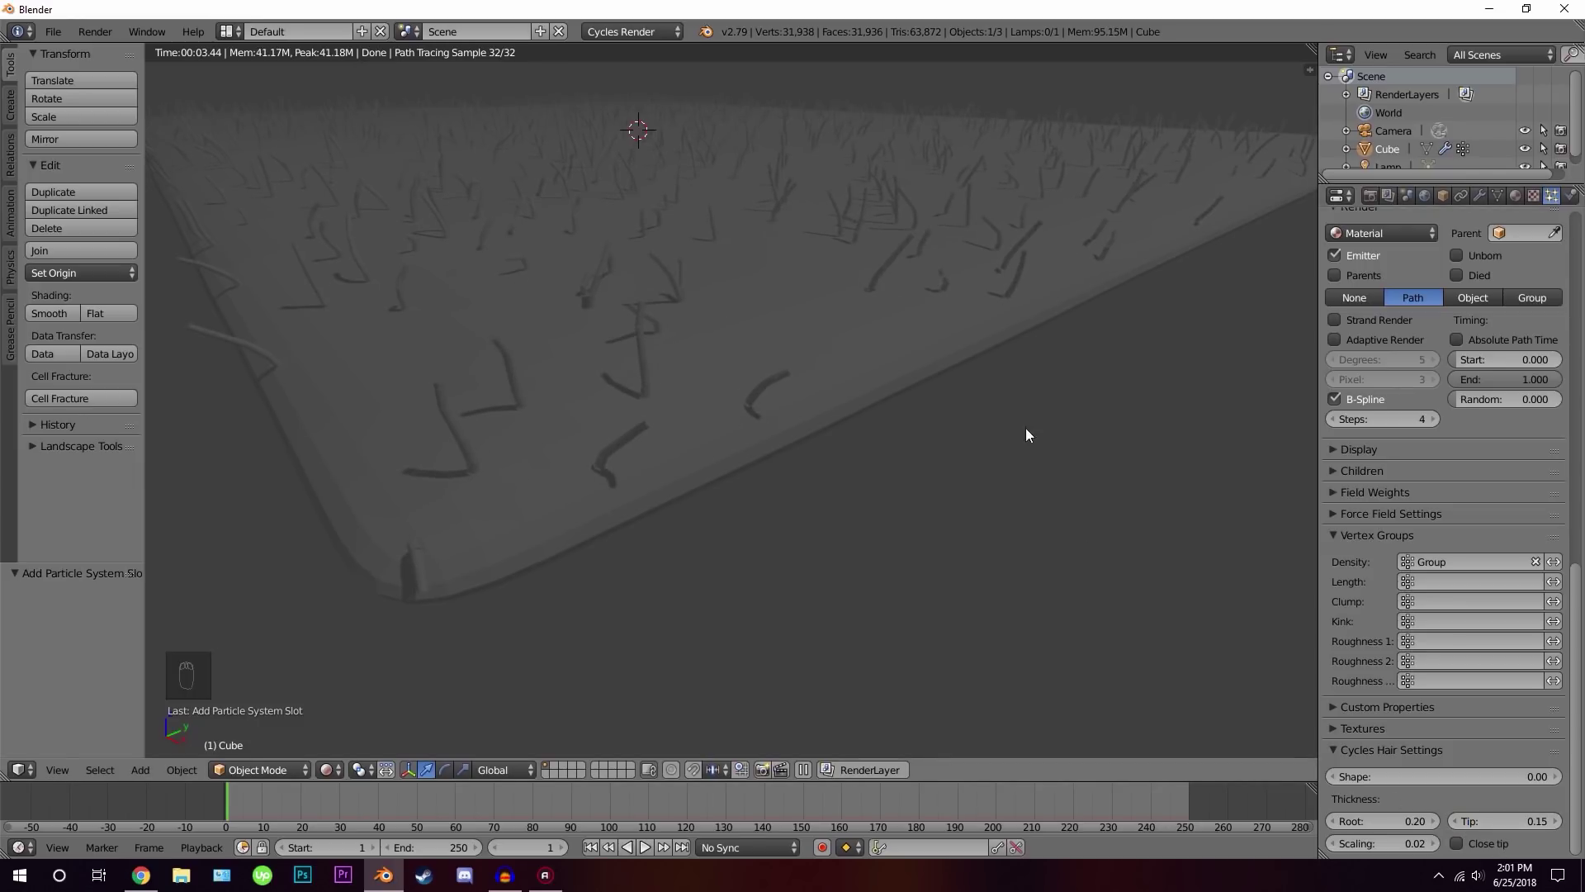
Return to solid shading and raise the particle Number for far denser hair
{"action": "key", "text": "z"}
{"action": "middle_click", "coordinate": [743, 380]}
{"action": "left_click_drag", "start_coordinate": [733, 370], "coordinate": [1492, 342]}
{"action": "left_click_drag", "start_coordinate": [1492, 342], "coordinate": [1118, 390]}
{"action": "left_click_drag", "start_coordinate": [1118, 389], "coordinate": [1433, 369]}
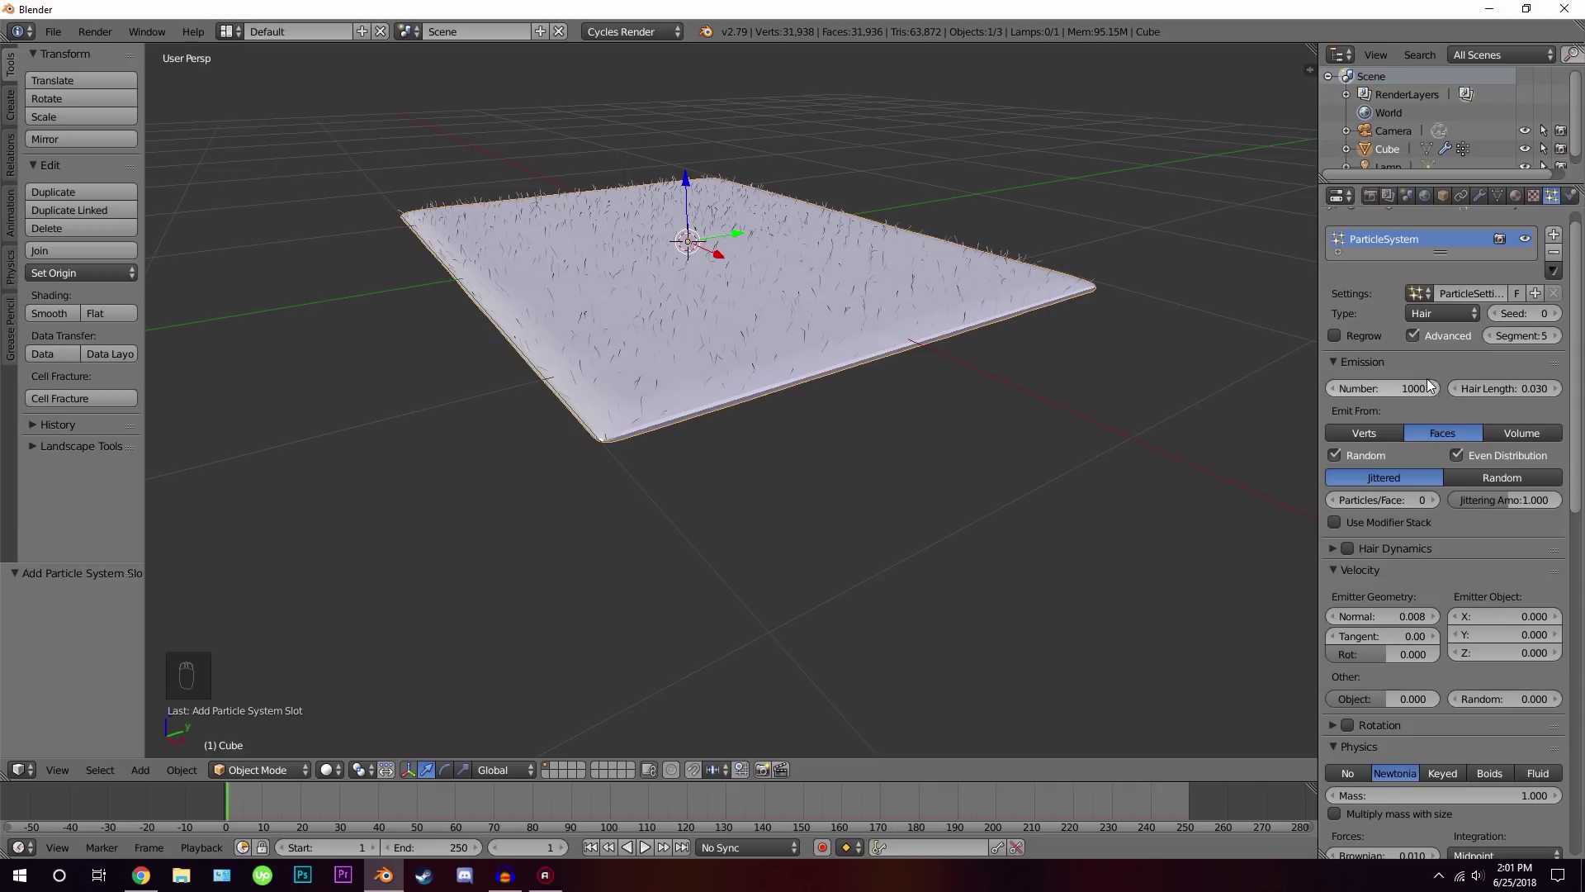
{"action": "left_click_drag", "start_coordinate": [1380, 396], "coordinate": [1480, 434]}
{"action": "left_click_drag", "start_coordinate": [1481, 434], "coordinate": [1385, 651]}
{"action": "left_click_drag", "start_coordinate": [1385, 650], "coordinate": [1135, 675]}
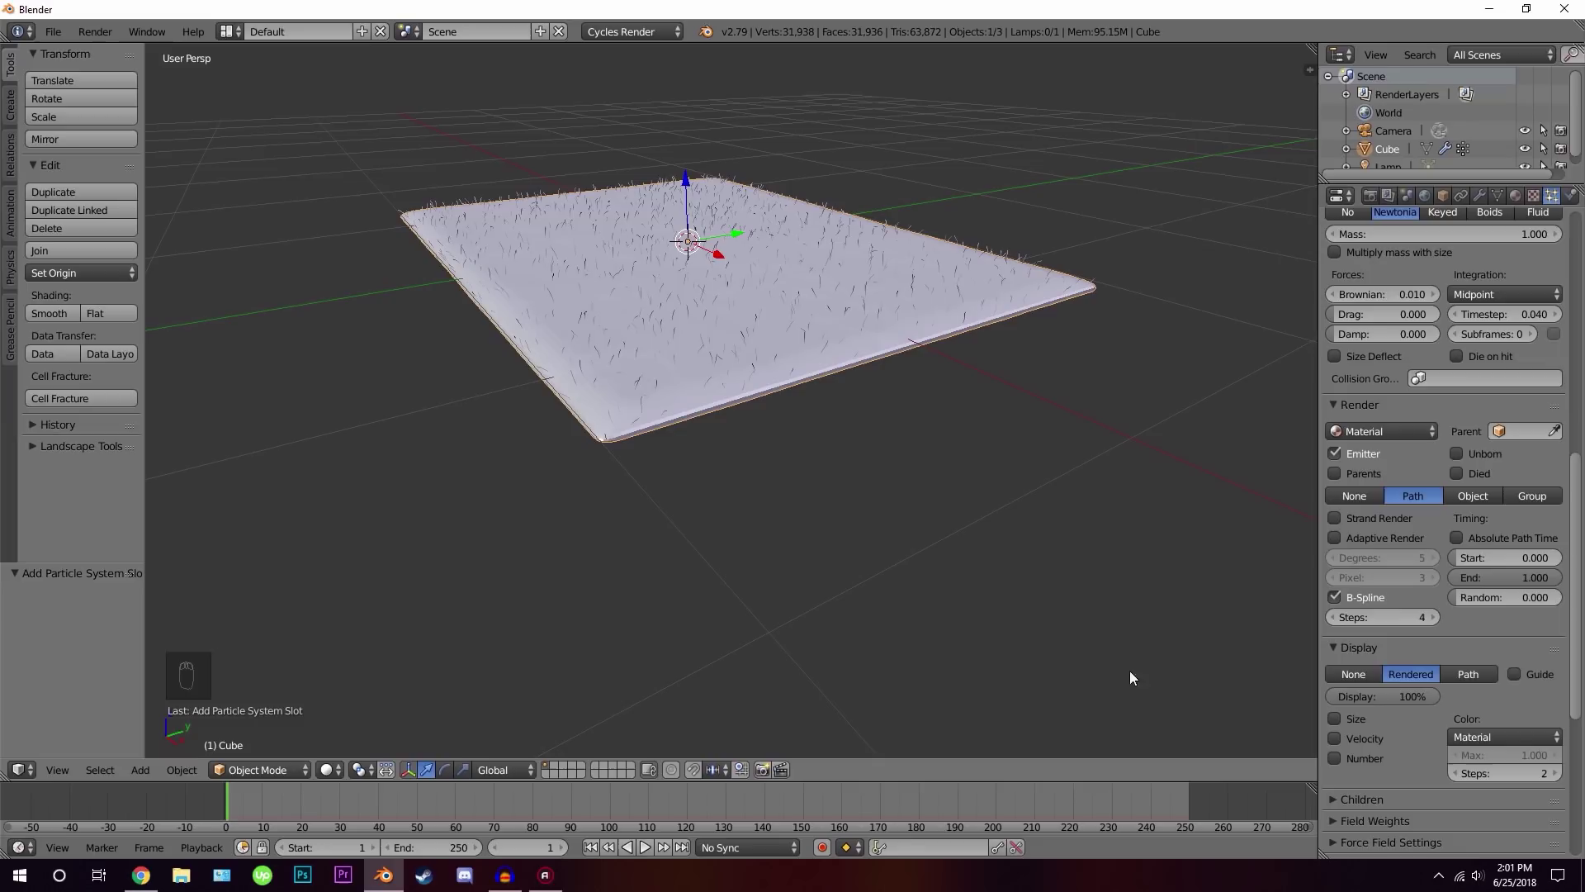
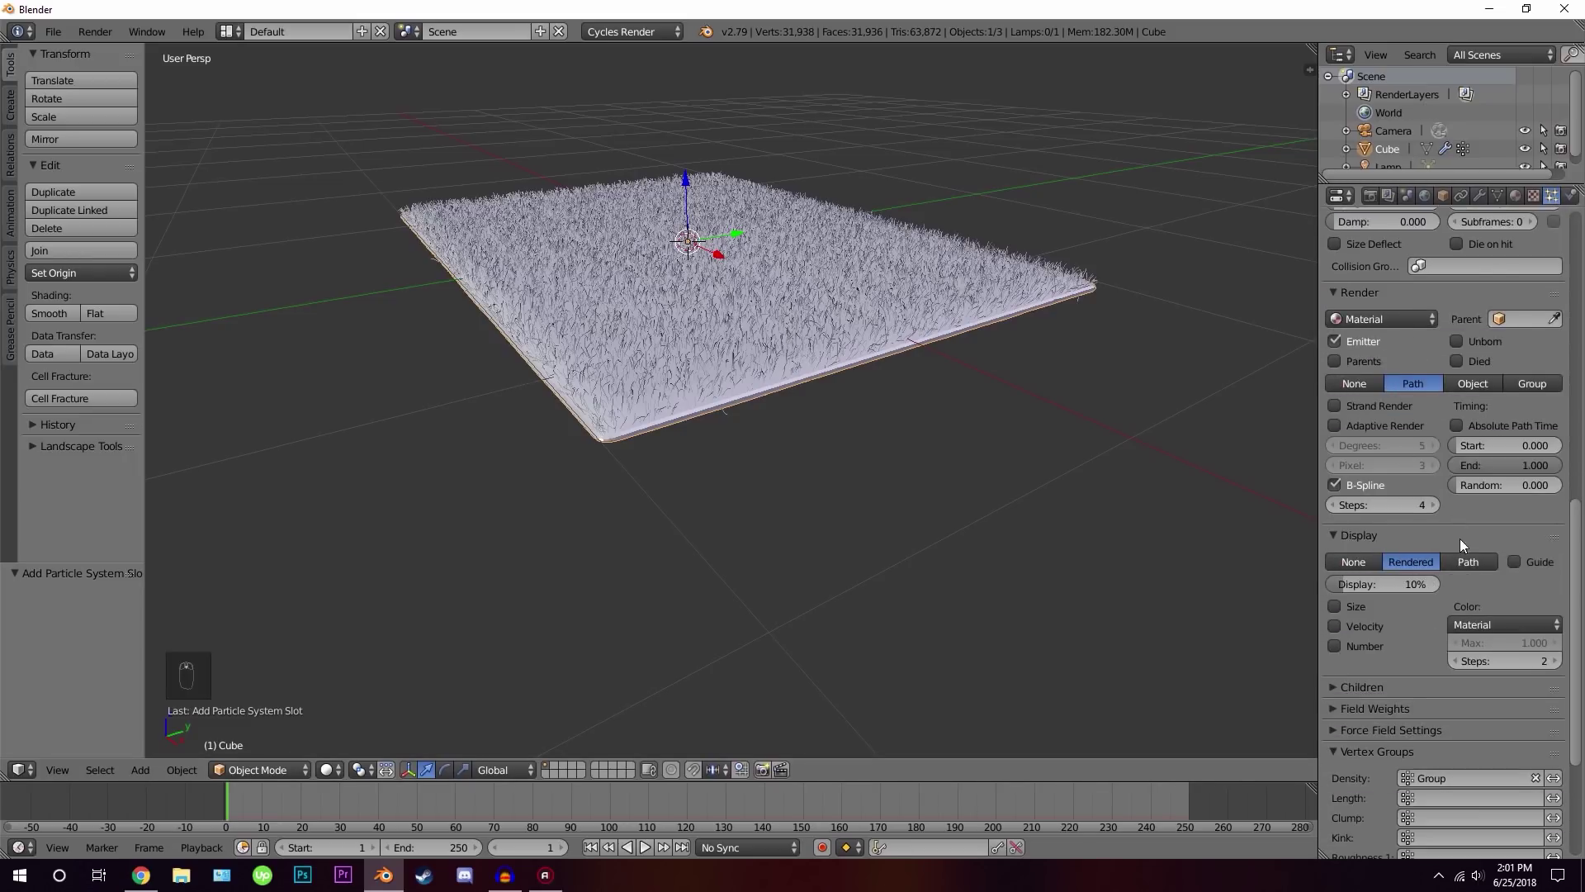
Show only 10% of strands in the viewport and set Display Steps to 4
{"action": "left_click_drag", "start_coordinate": [650, 258], "coordinate": [1562, 674]}
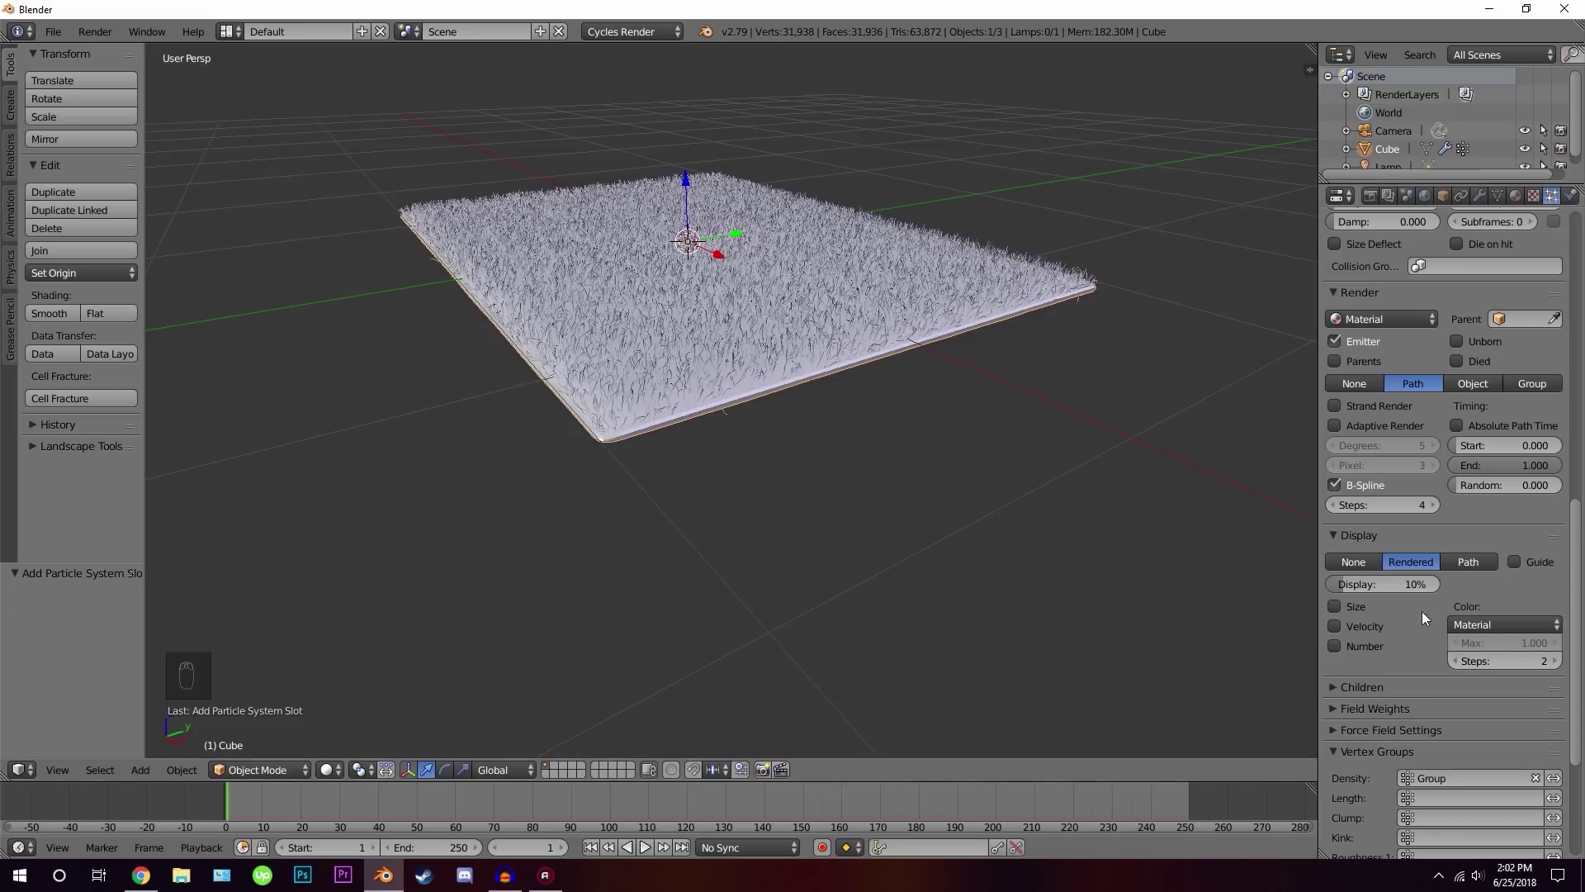
{"action": "left_click_drag", "start_coordinate": [1565, 662], "coordinate": [678, 322]}
Preview the hair rendered, thin the Cycles hair root to 0.15 and add a second material slot
{"action": "middle_click", "coordinate": [679, 321]}
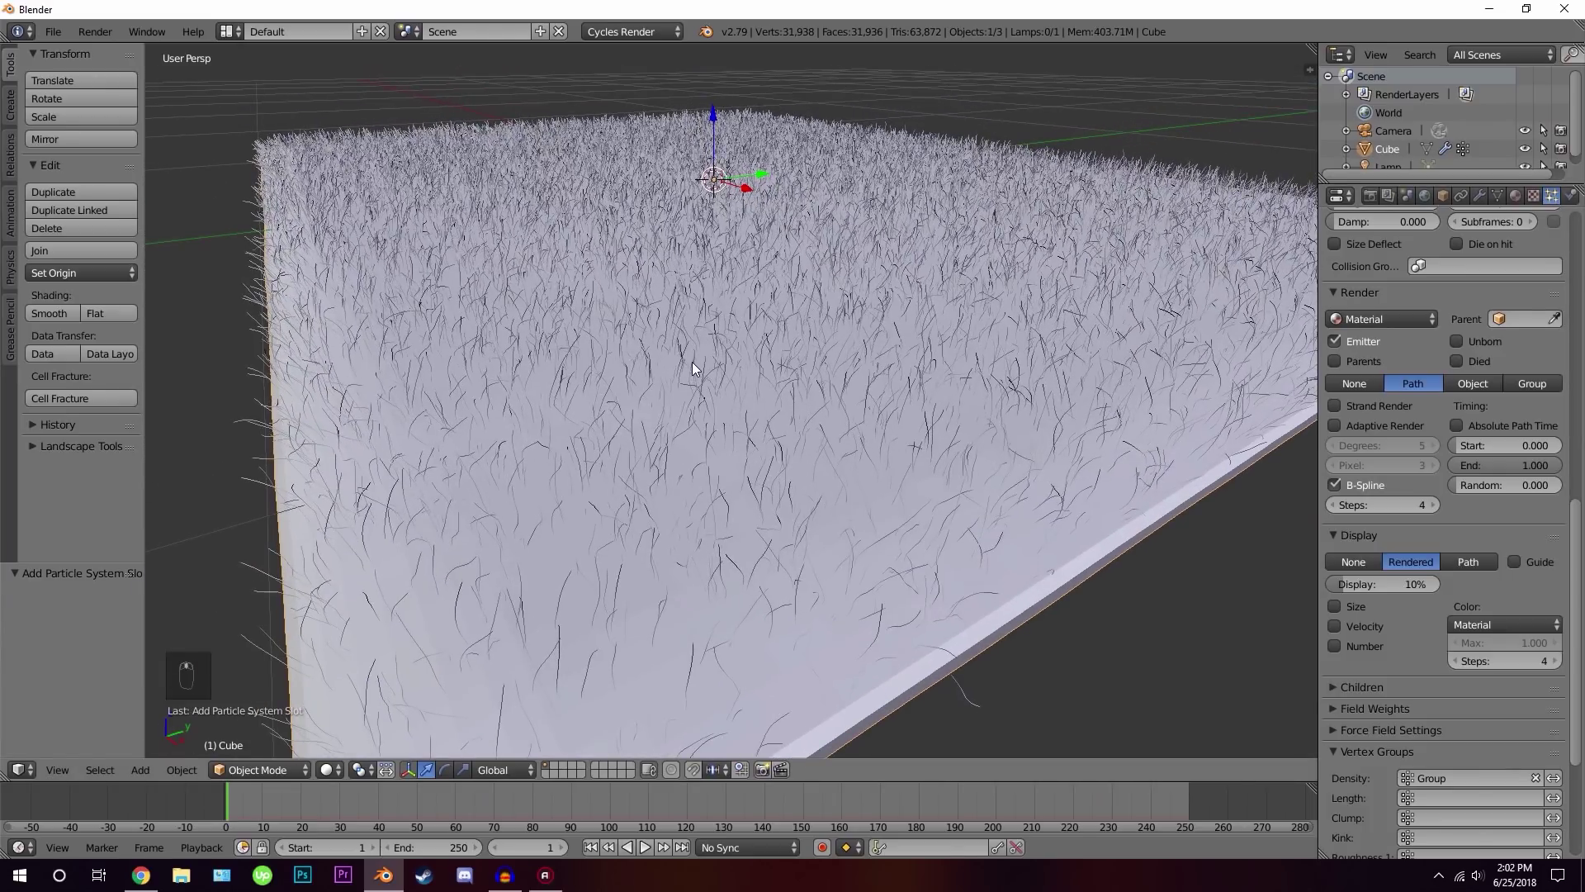
{"action": "key", "text": "shift+z"}
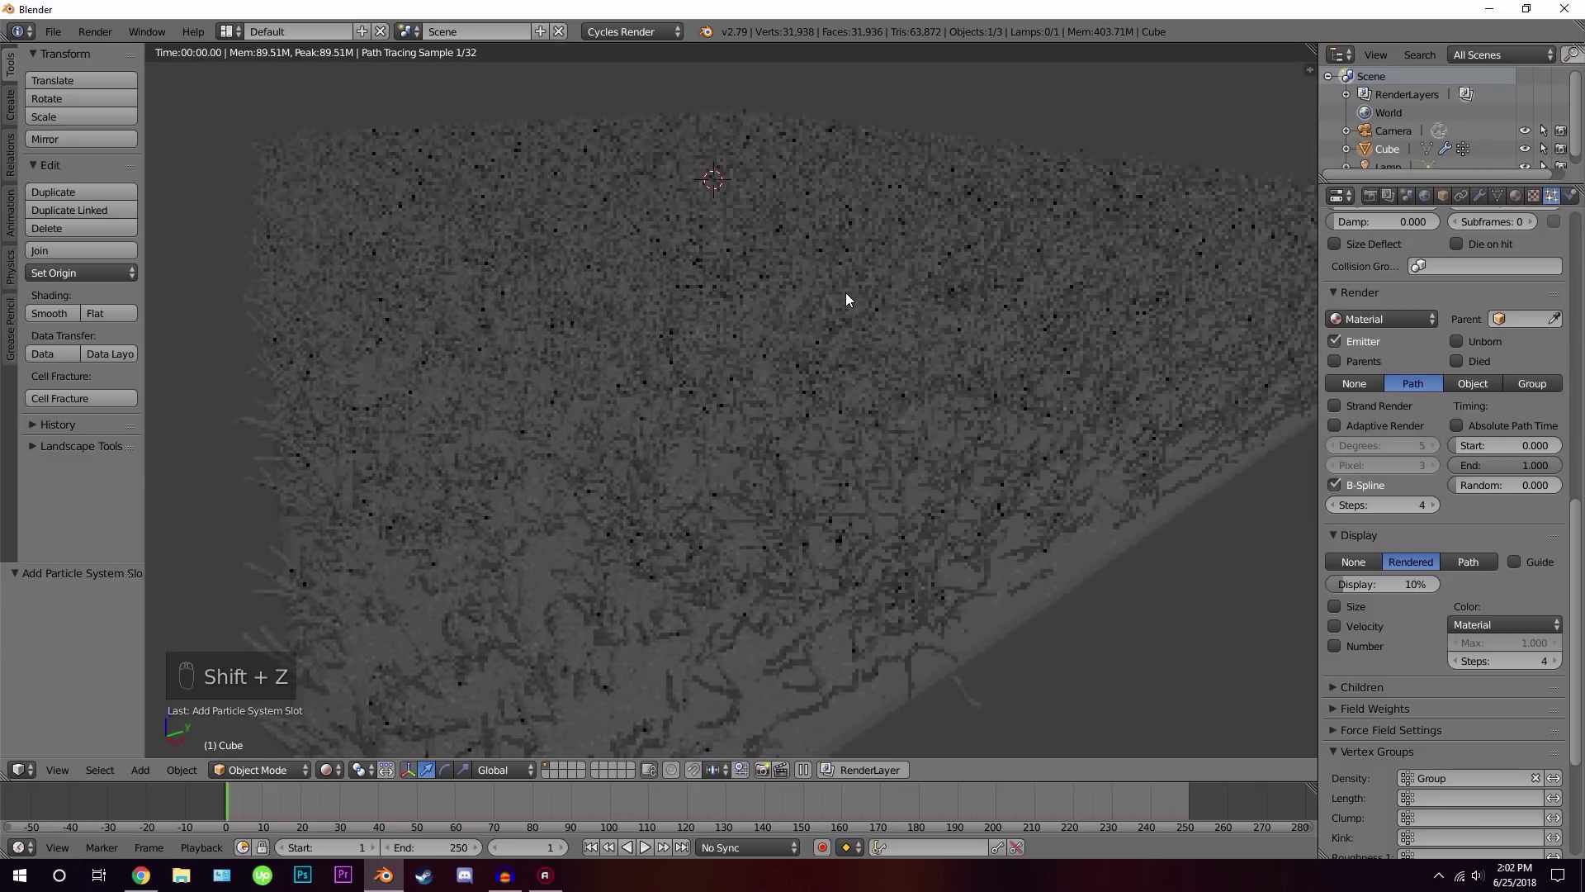
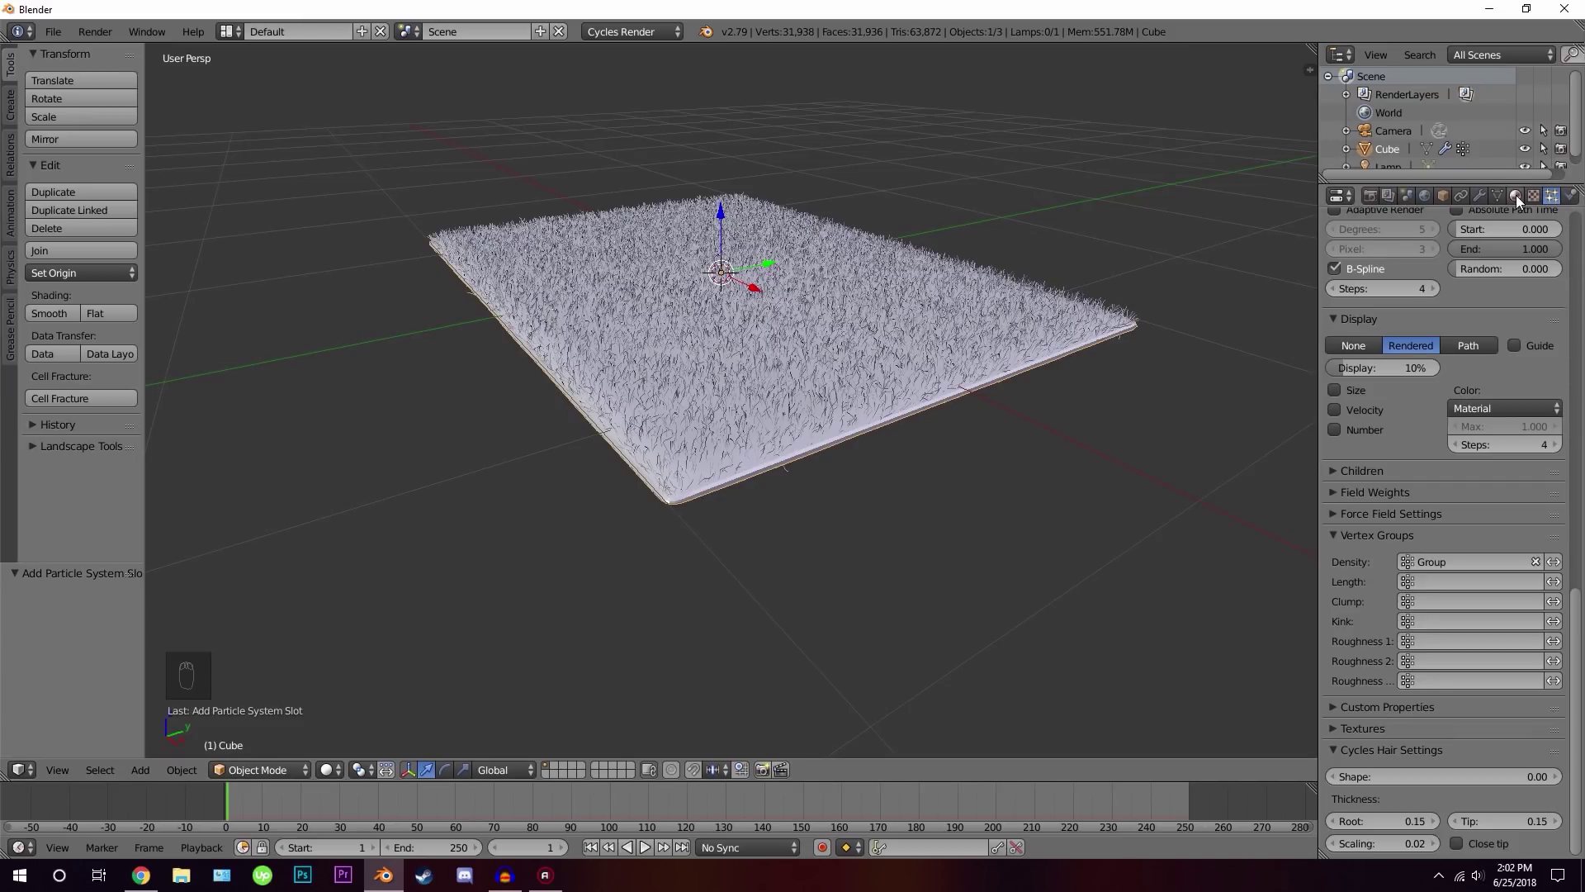
{"action": "left_click_drag", "start_coordinate": [1523, 202], "coordinate": [1189, 287]}
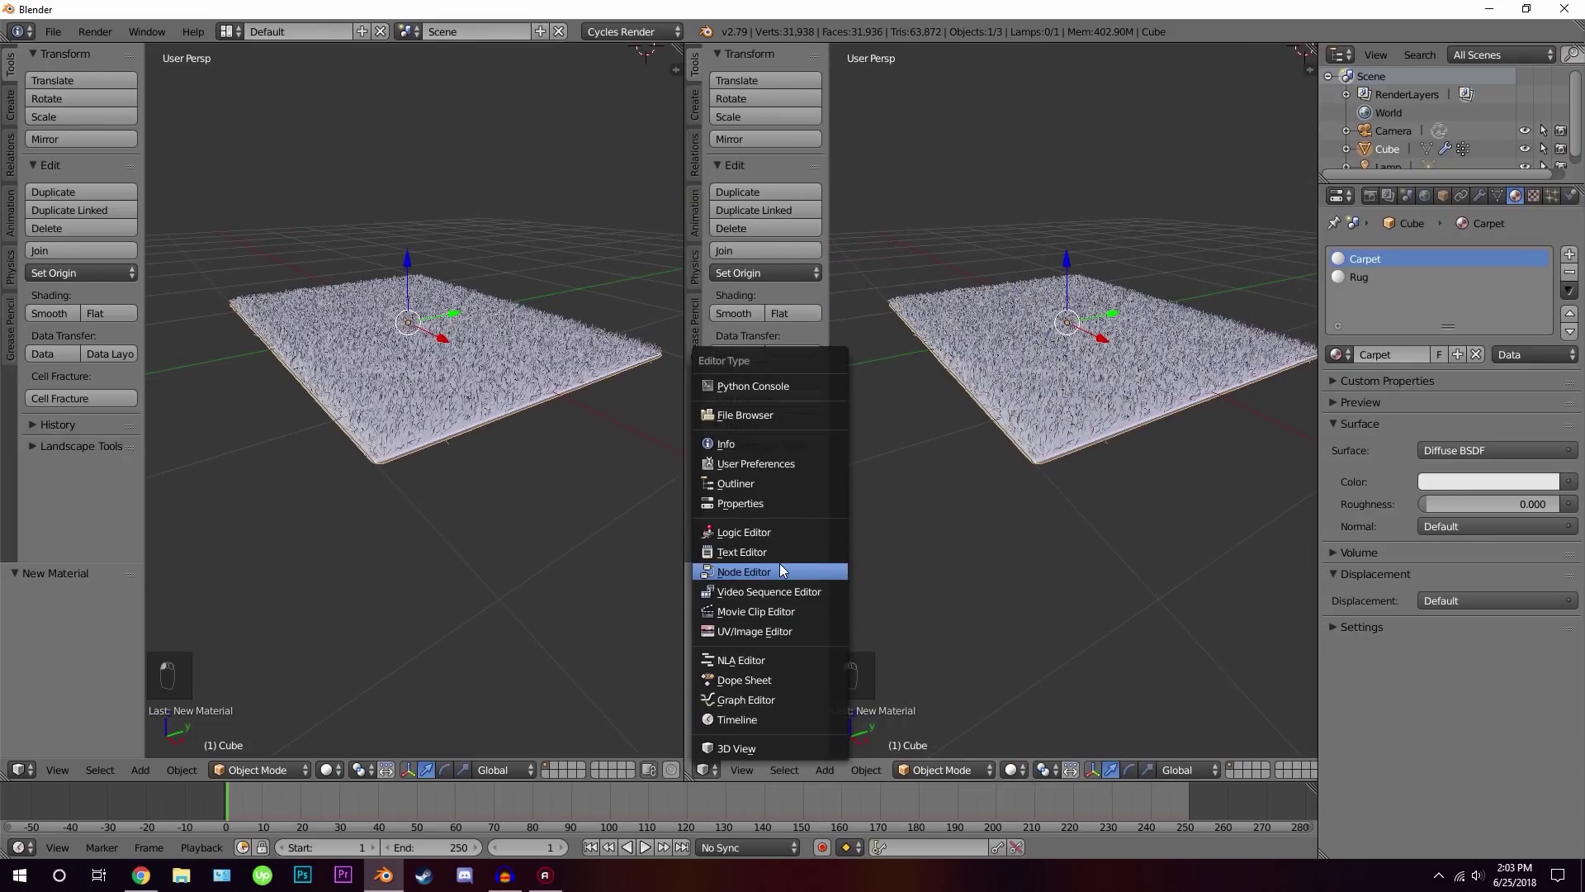
Turn the second view into a node editor and replace Carpet's Diffuse node with a Principled BSDF
{"action": "key", "text": "n"}
{"action": "left_click_drag", "start_coordinate": [1016, 416], "coordinate": [1022, 323]}
{"action": "key", "text": "x"}
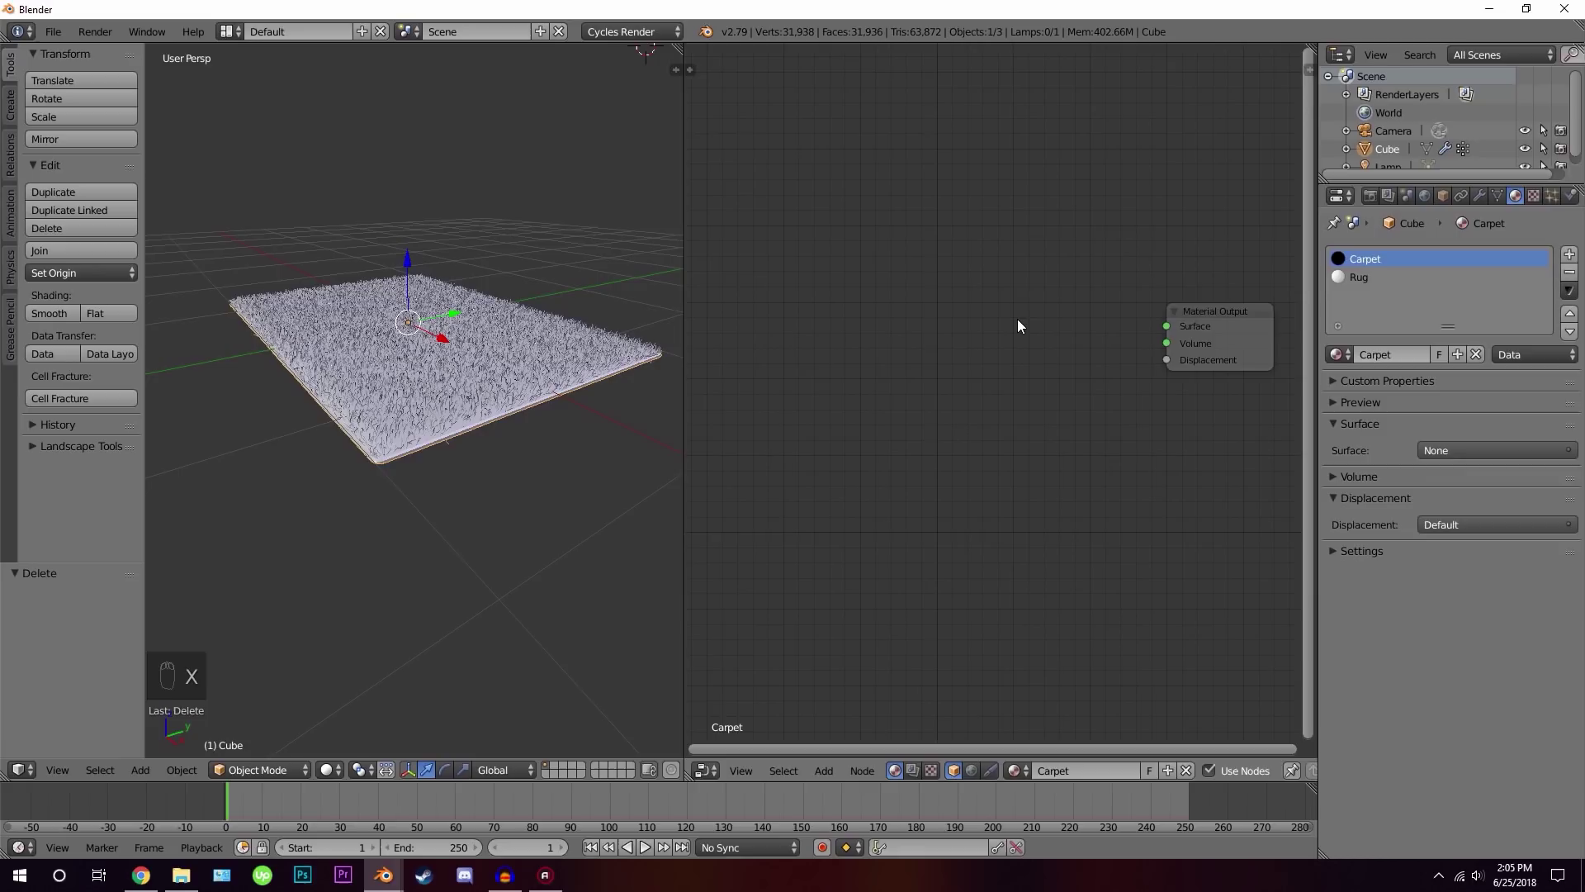
{"action": "key", "text": "shift+a"}
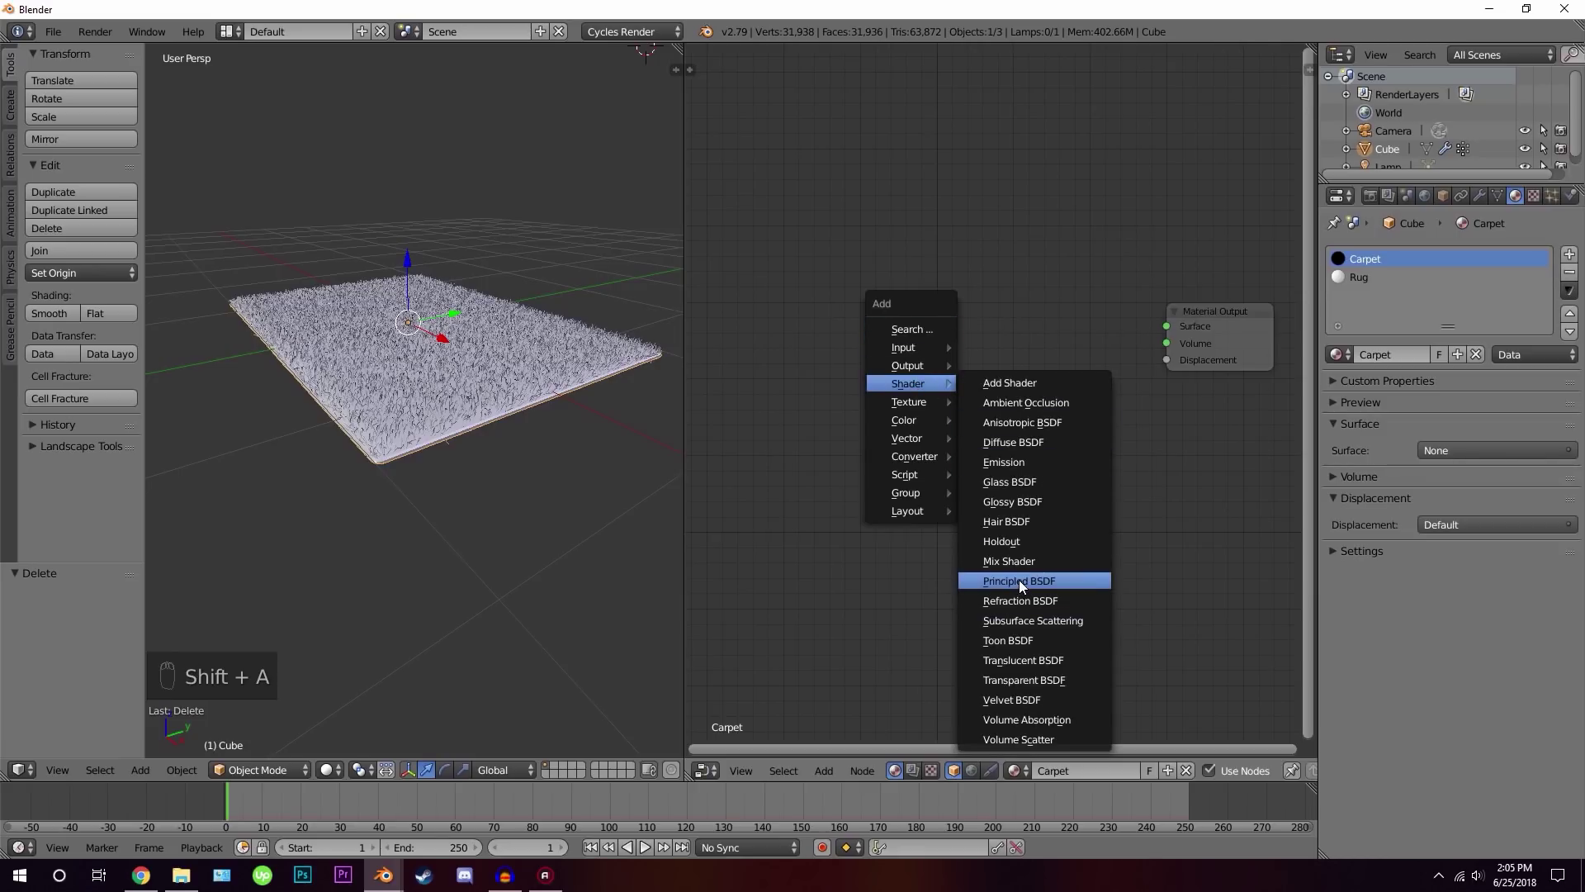
{"action": "left_click_drag", "start_coordinate": [992, 264], "coordinate": [1035, 295]}
{"action": "left_click_drag", "start_coordinate": [1035, 295], "coordinate": [982, 267]}
Insert a Mix Shader at factor 0.1 blending the Principled BSDF with a new Translucent BSDF
{"action": "key", "text": "g"}
{"action": "key", "text": "shift+a"}
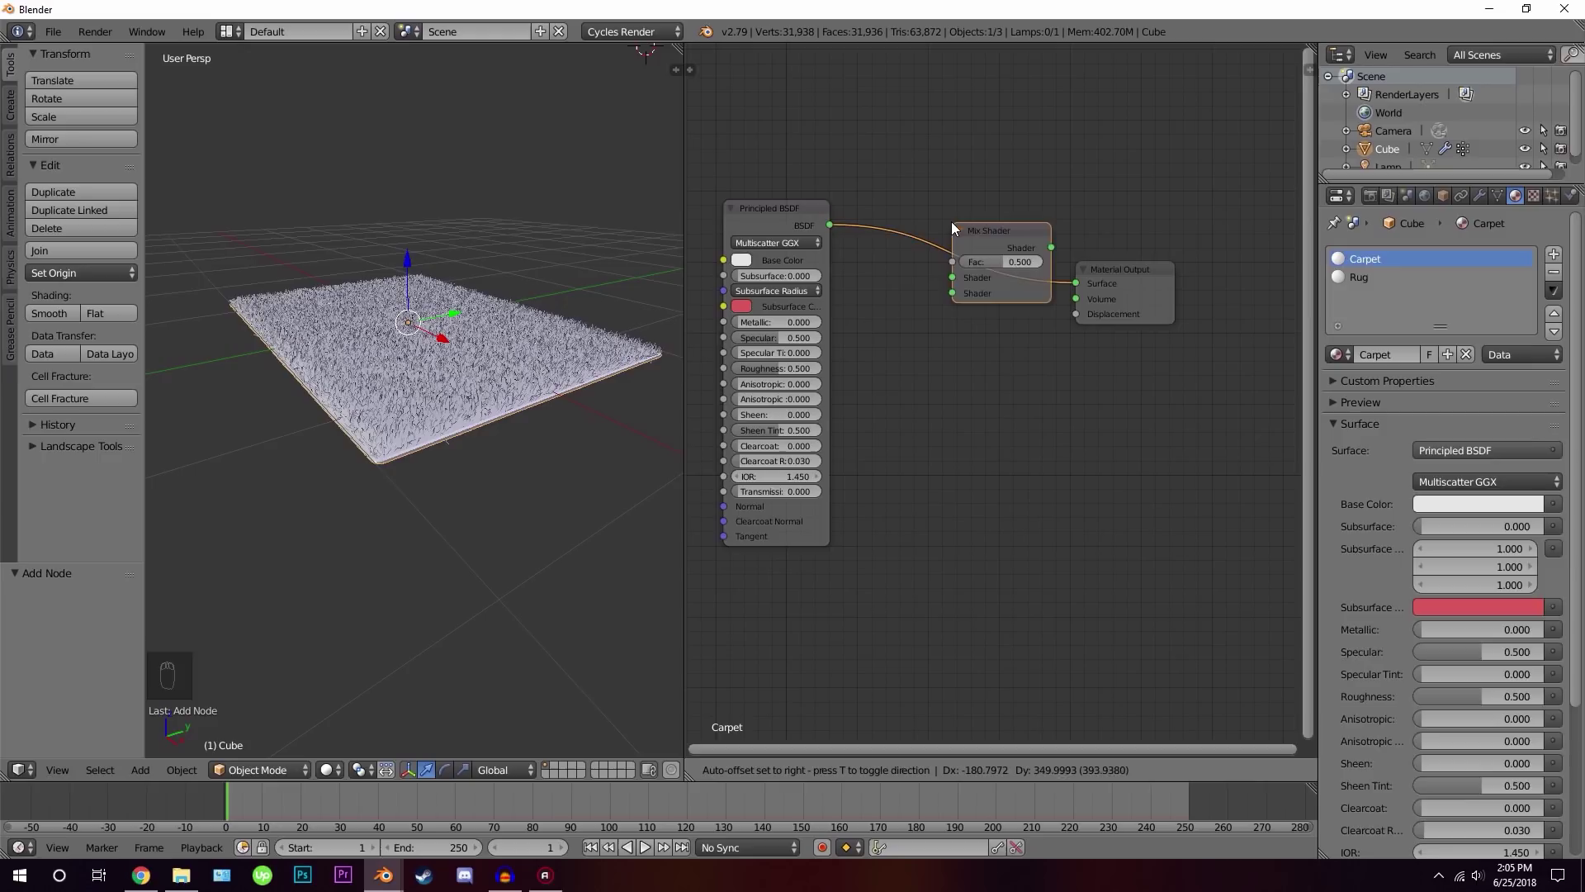
{"action": "left_click_drag", "start_coordinate": [961, 239], "coordinate": [1099, 633]}
{"action": "key", "text": "shift+a"}
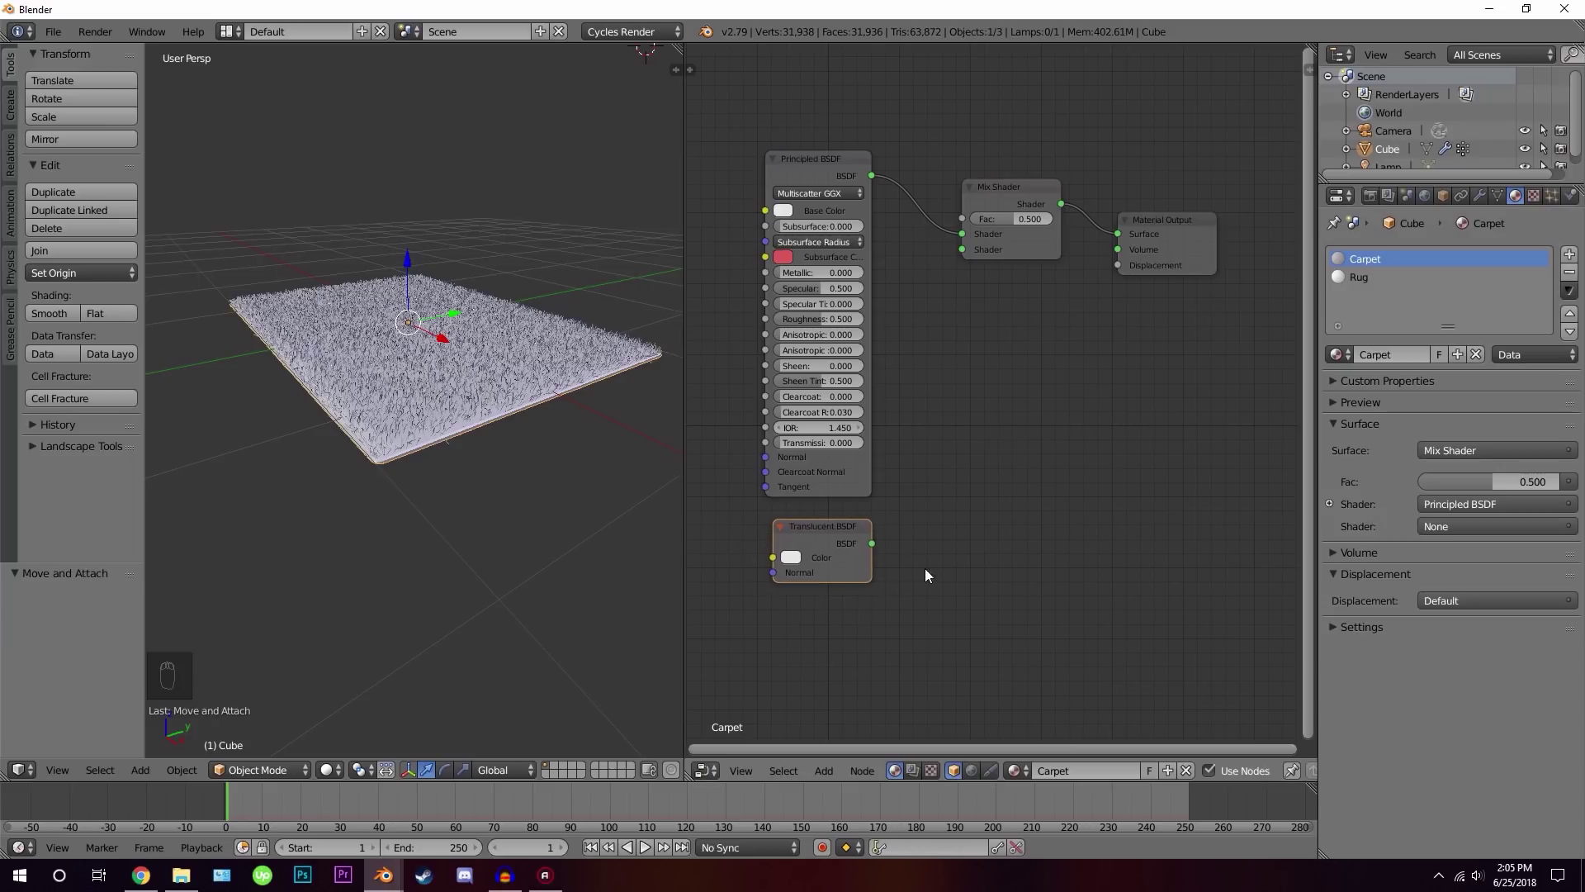
{"action": "left_click_drag", "start_coordinate": [877, 545], "coordinate": [810, 562]}
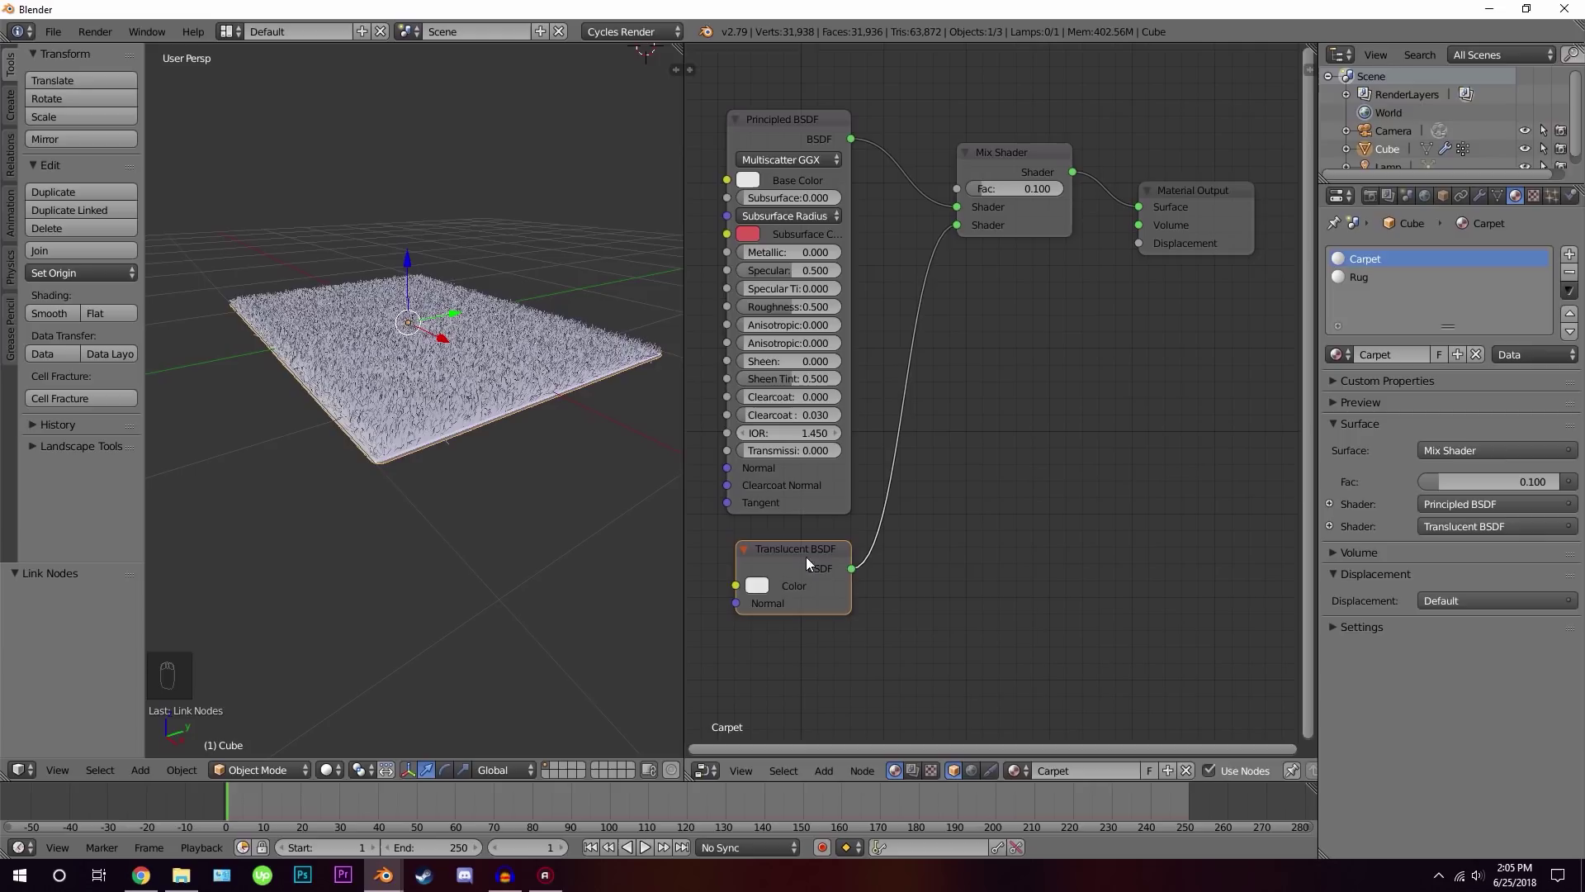
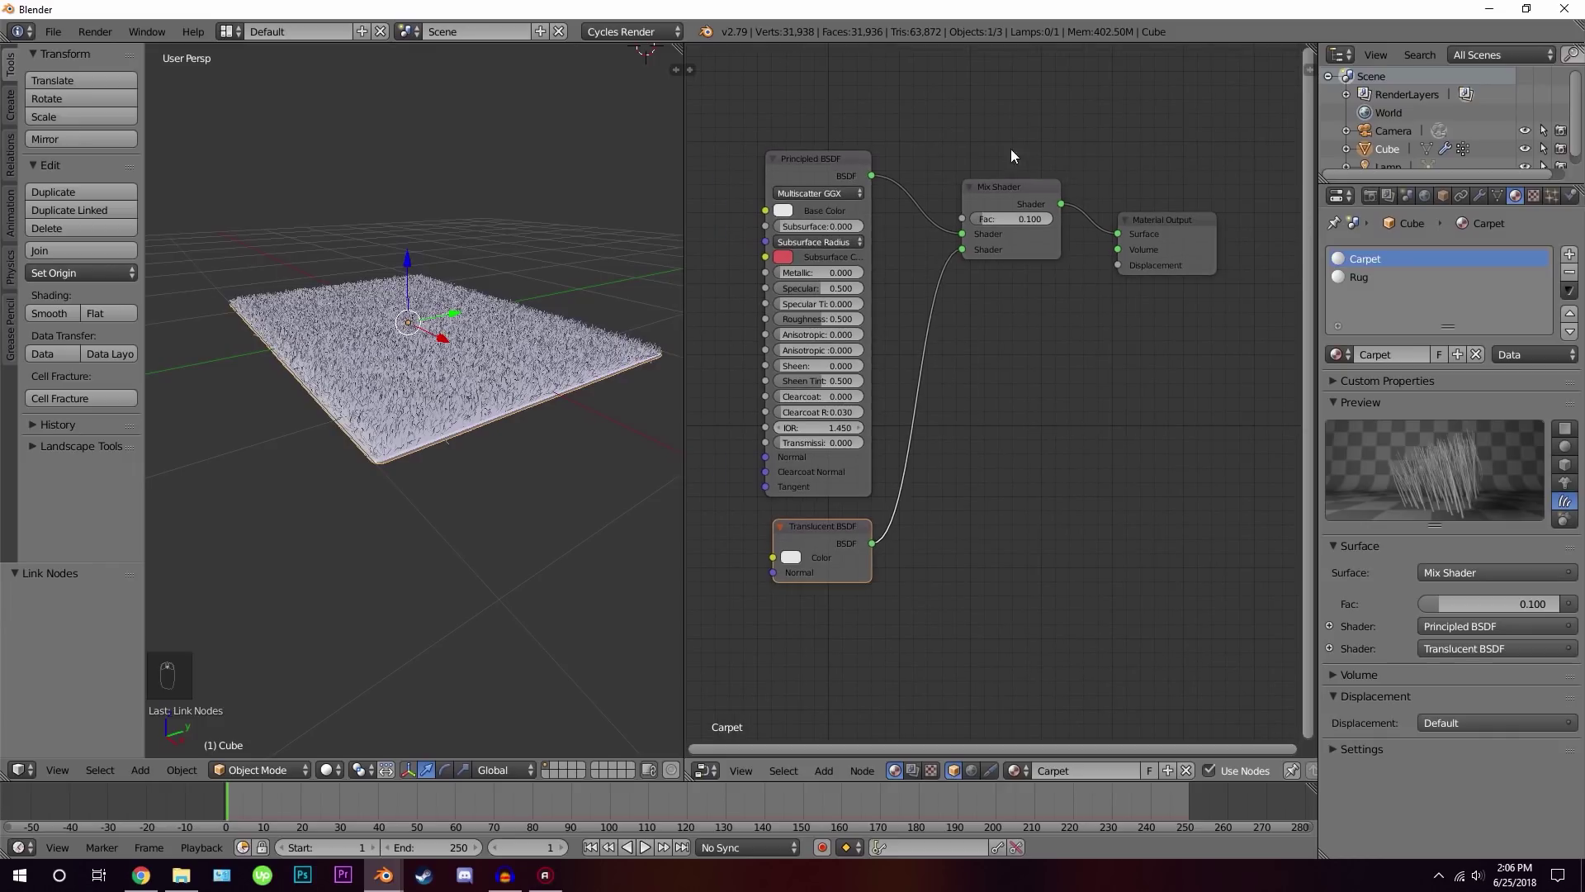
Add a Hair Info node and a ColorRamp, feeding the hair info into the ramp's factor
{"action": "key", "text": "shift+a"}
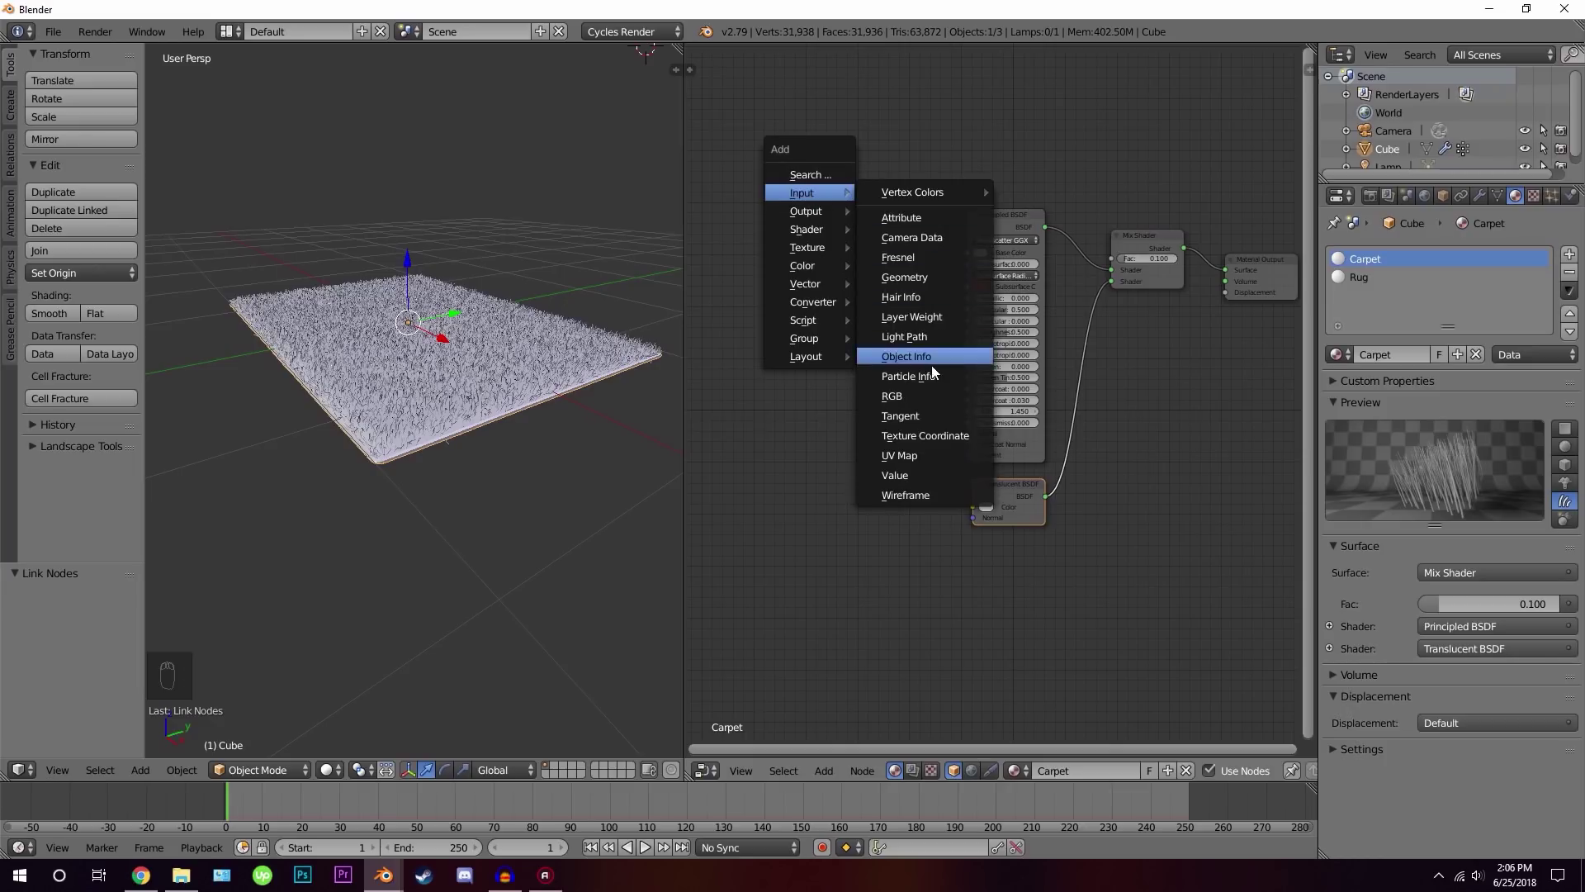
{"action": "key", "text": "x"}
{"action": "key", "text": "shift+a"}
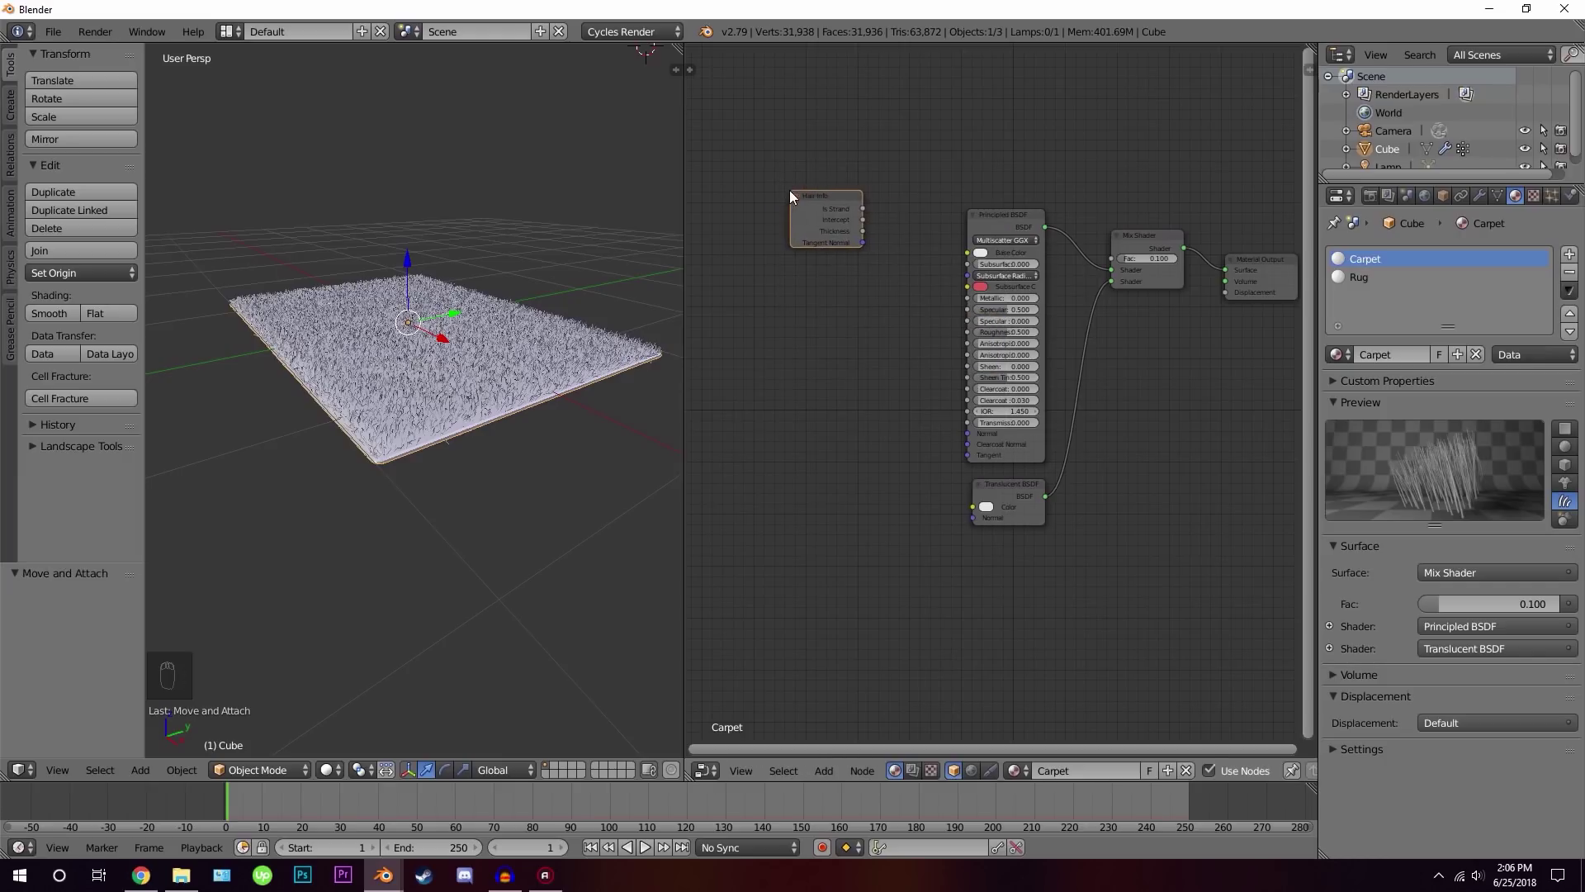
{"action": "key", "text": "g"}
{"action": "key", "text": "shift+a"}
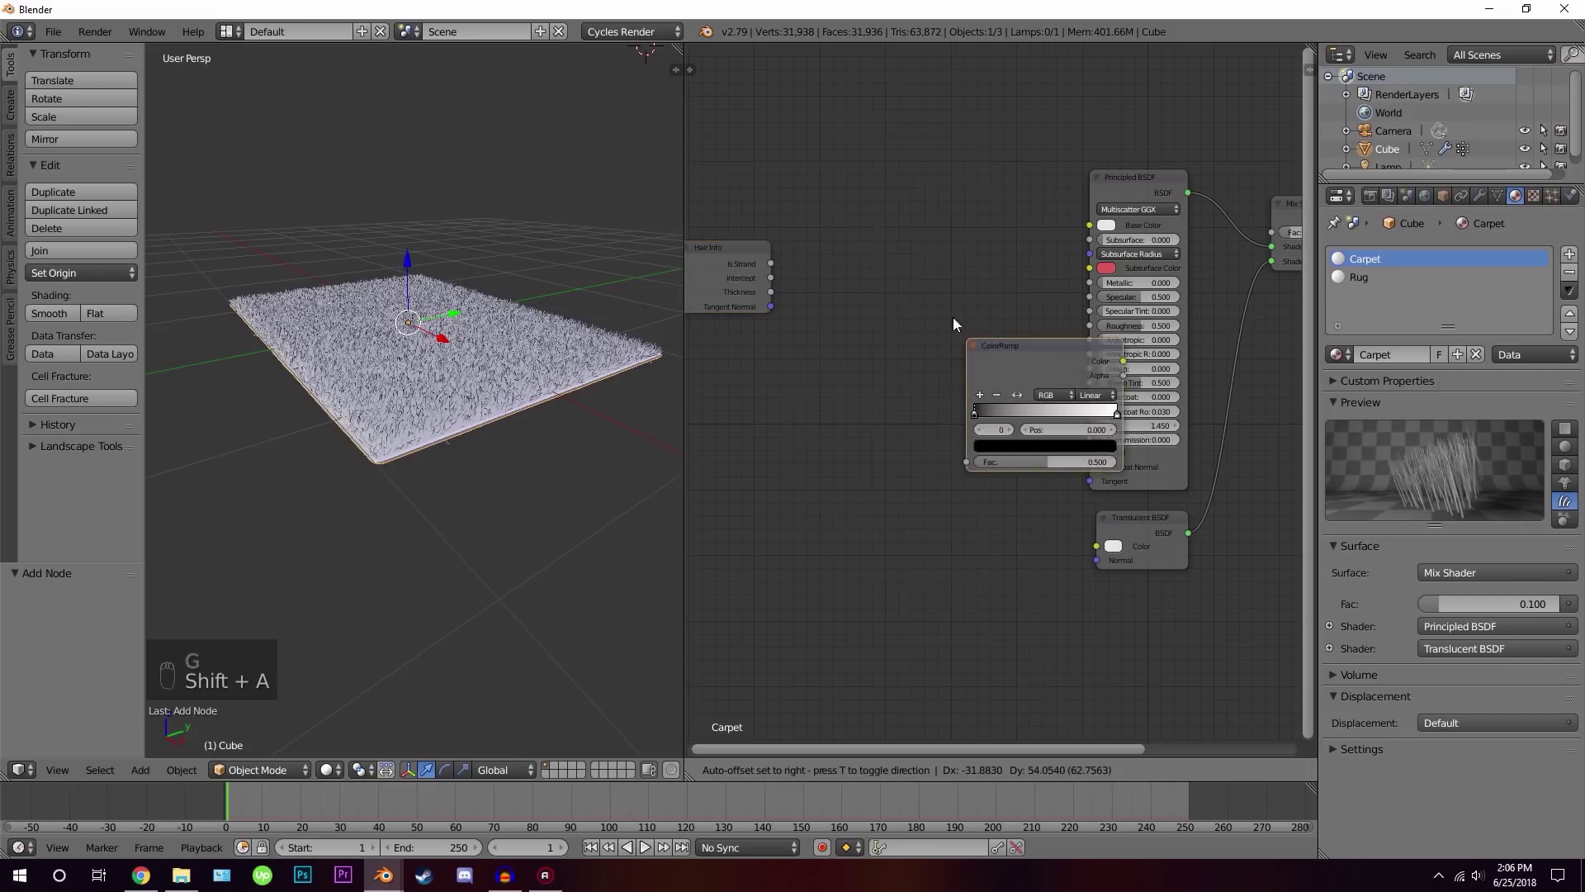
{"action": "left_click_drag", "start_coordinate": [779, 282], "coordinate": [855, 307]}
{"action": "left_click_drag", "start_coordinate": [1011, 208], "coordinate": [1100, 229]}
Drive both the Principled base colour and the Translucent colour from the ColorRamp output
{"action": "middle_click", "coordinate": [1100, 230]}
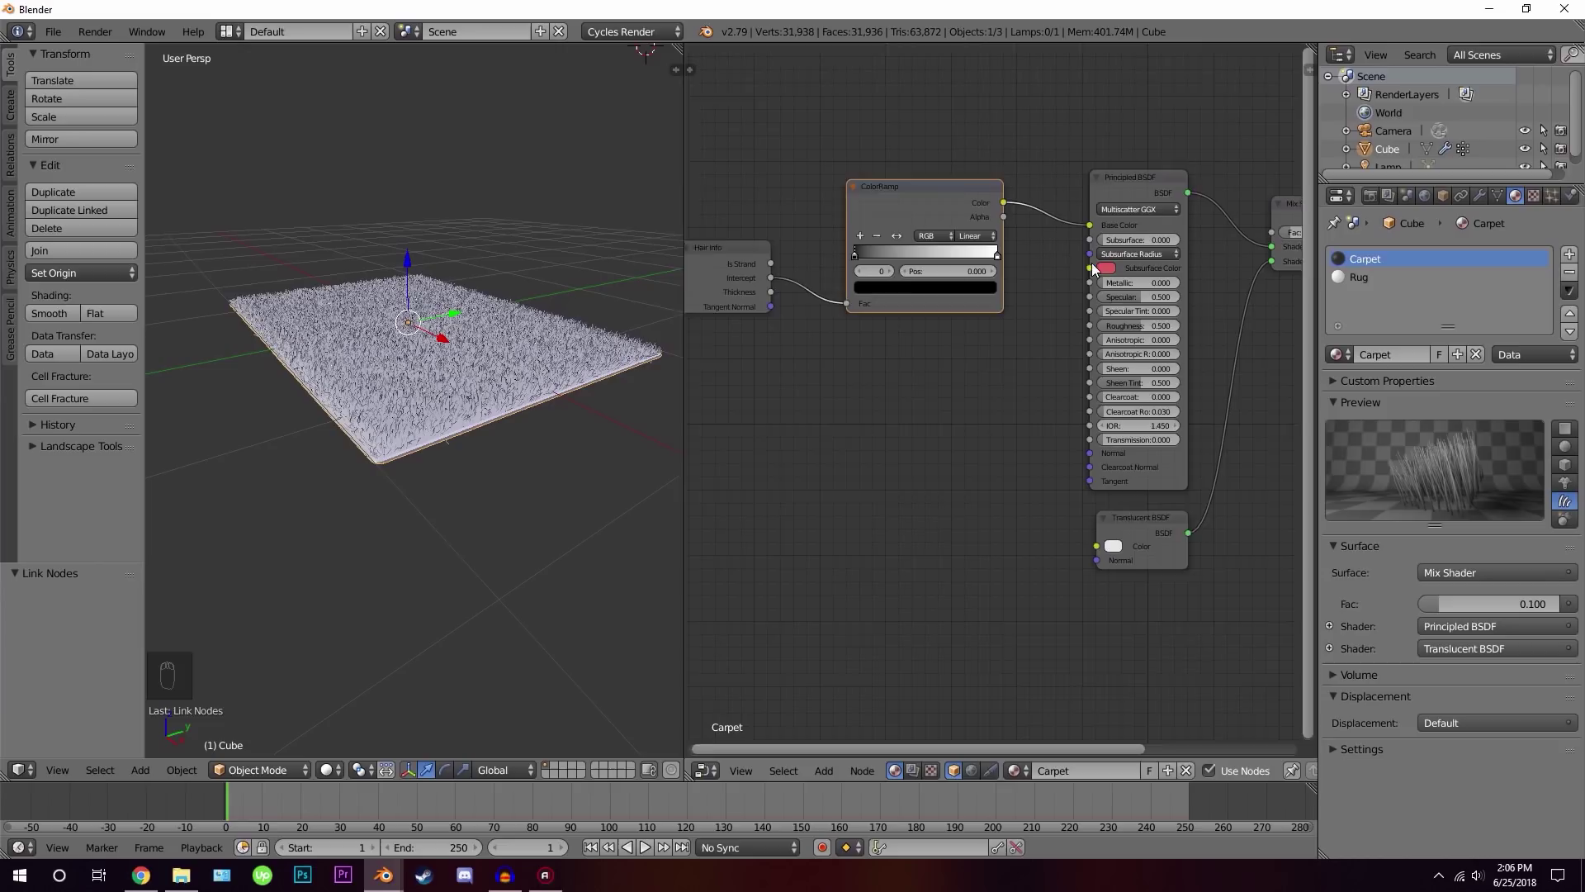
{"action": "left_click_drag", "start_coordinate": [769, 215], "coordinate": [1012, 538]}
{"action": "middle_click", "coordinate": [1012, 538]}
{"action": "left_click_drag", "start_coordinate": [1004, 535], "coordinate": [1027, 532]}
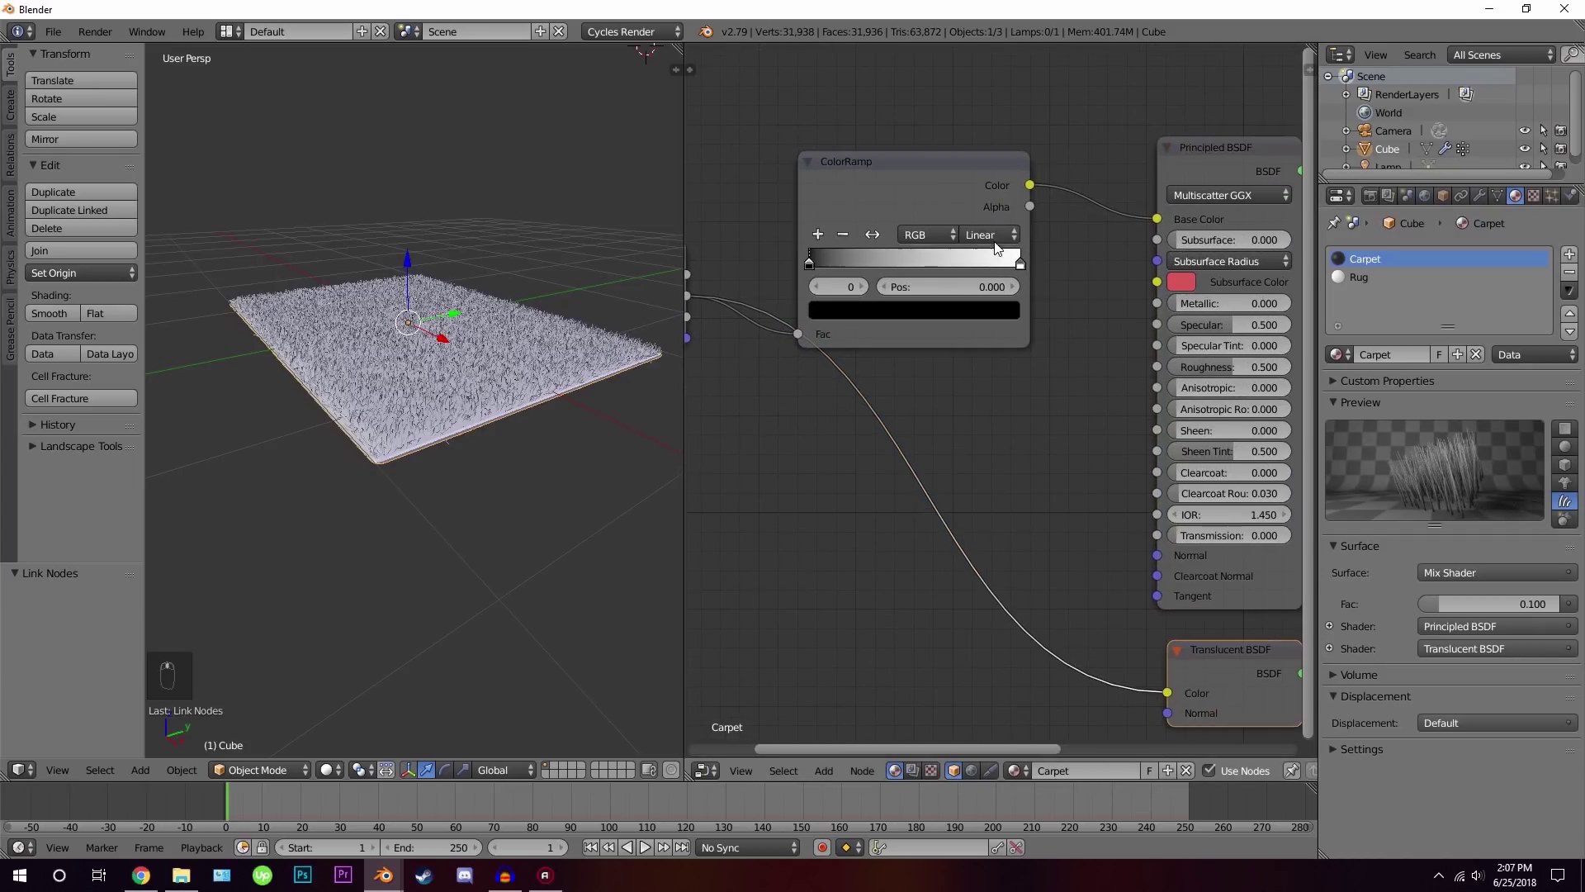
Add ramp stops coloured tan and white and position them along the gradient
{"action": "left_click_drag", "start_coordinate": [963, 176], "coordinate": [871, 225]}
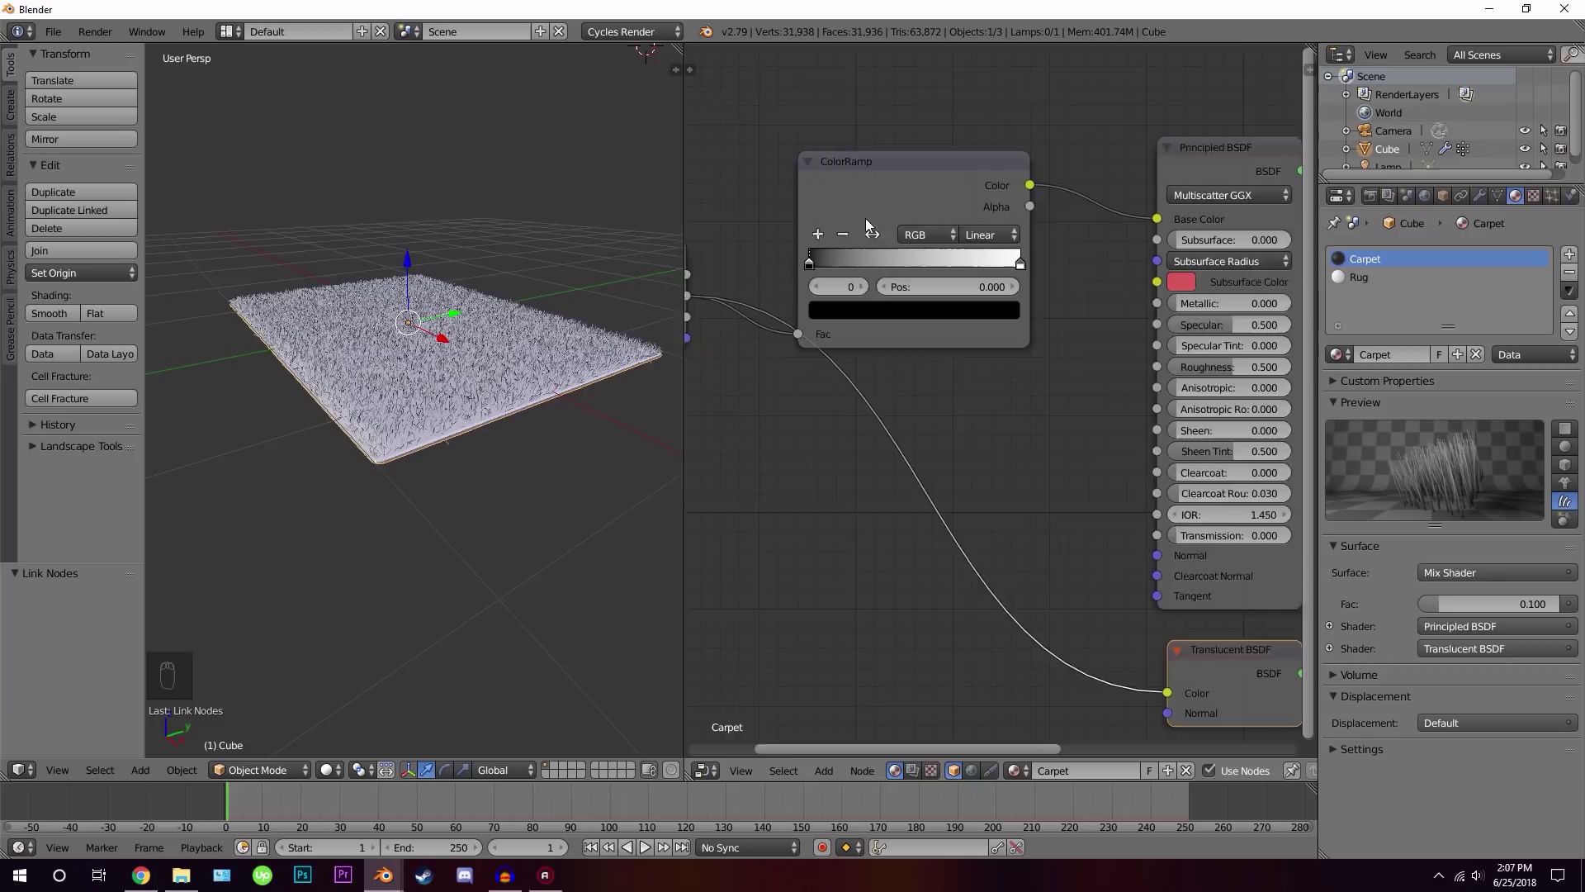
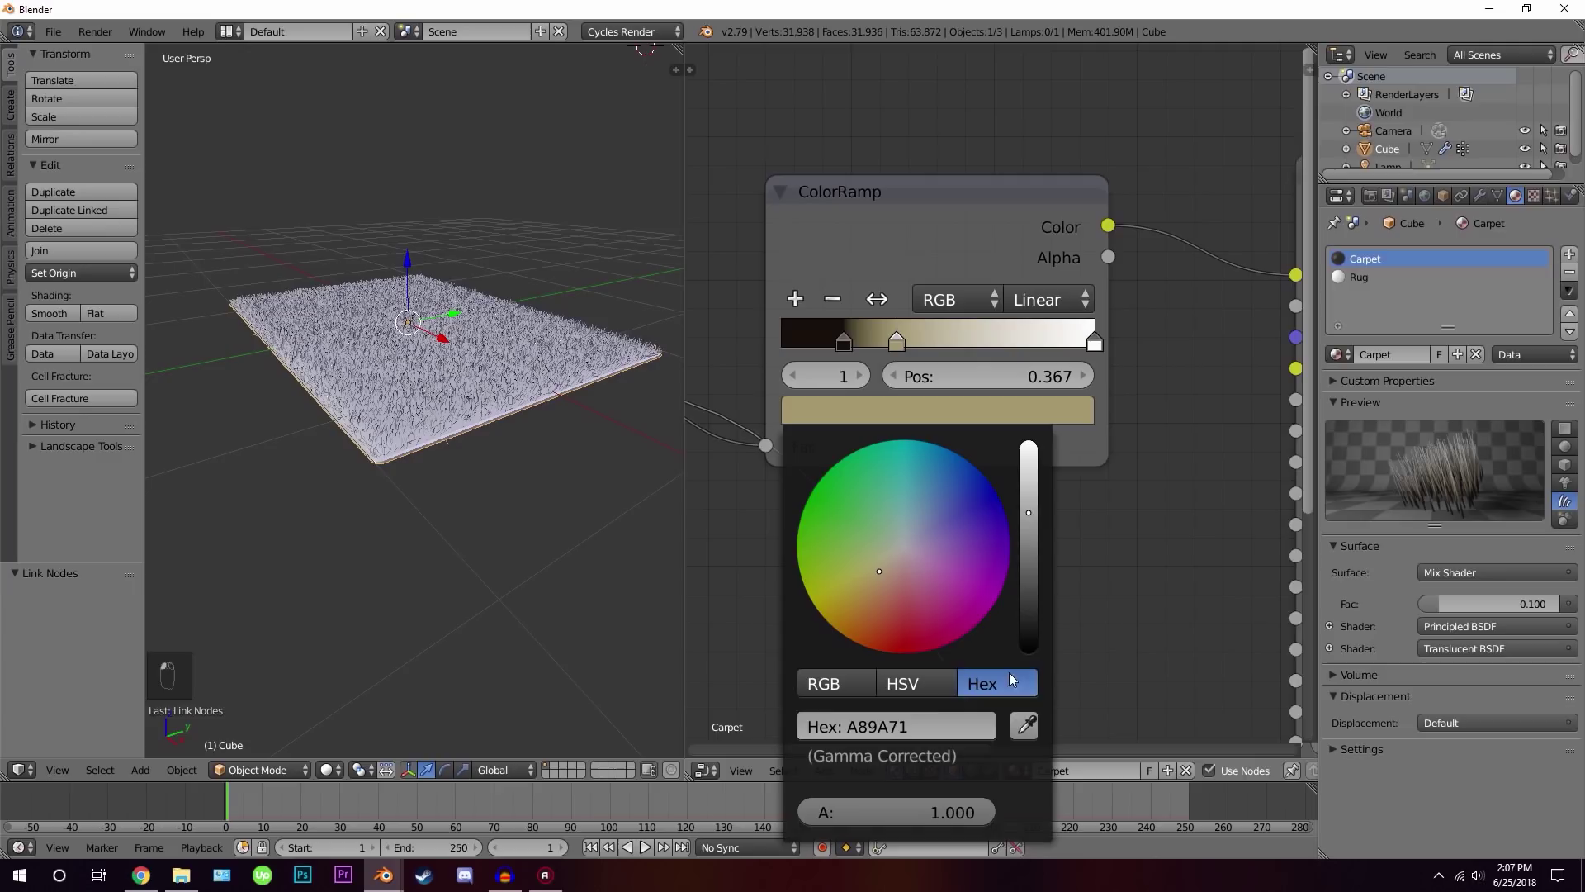
{"action": "left_click_drag", "start_coordinate": [921, 733], "coordinate": [1106, 334]}
{"action": "left_click_drag", "start_coordinate": [1105, 334], "coordinate": [904, 356]}
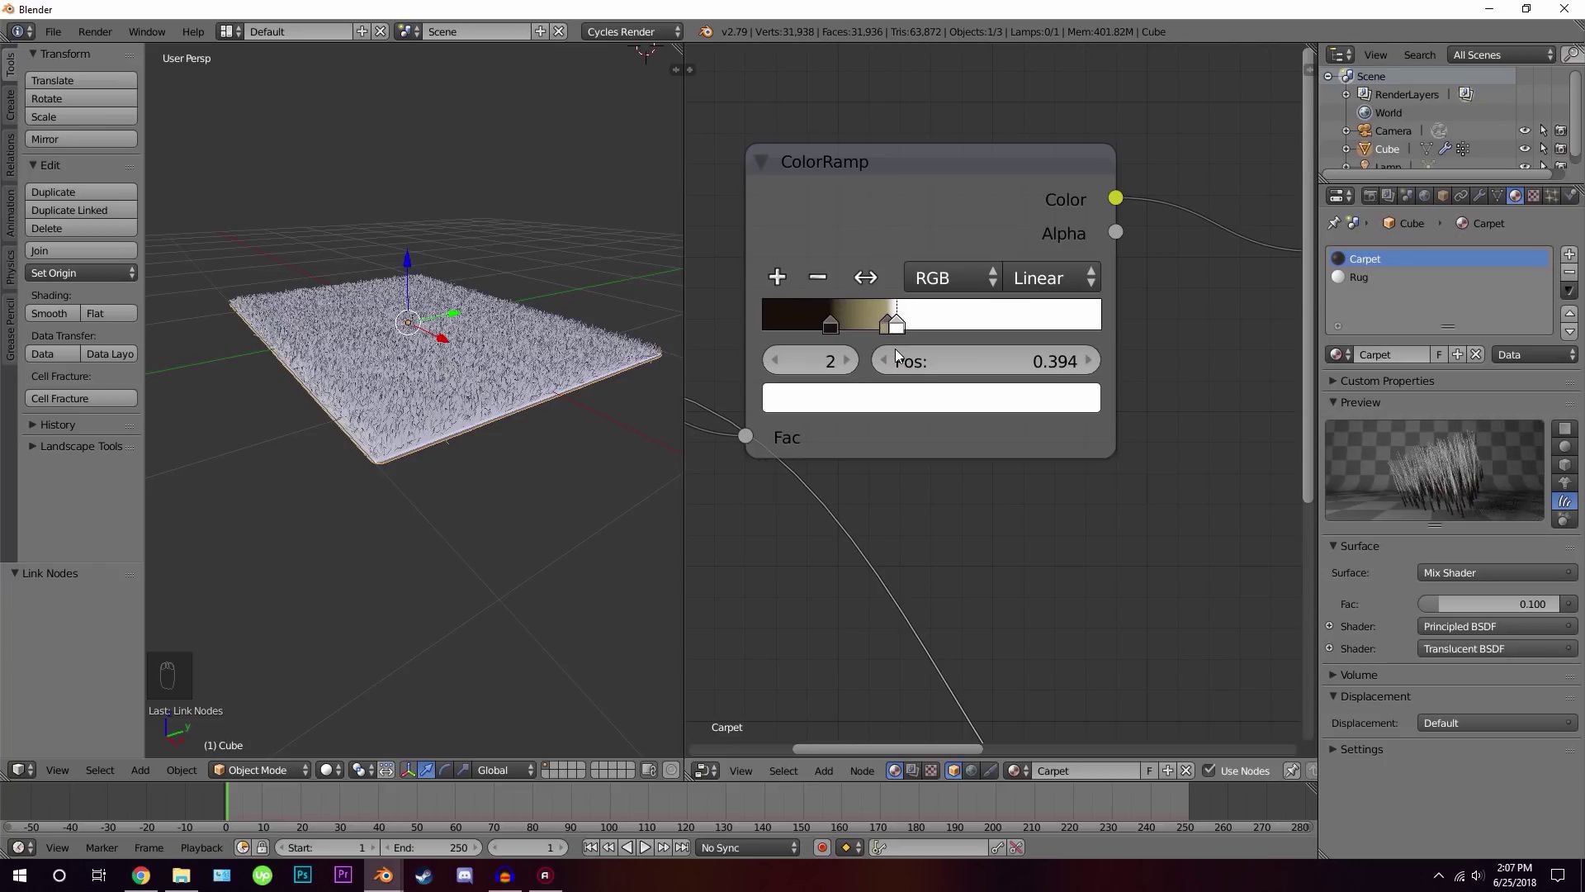
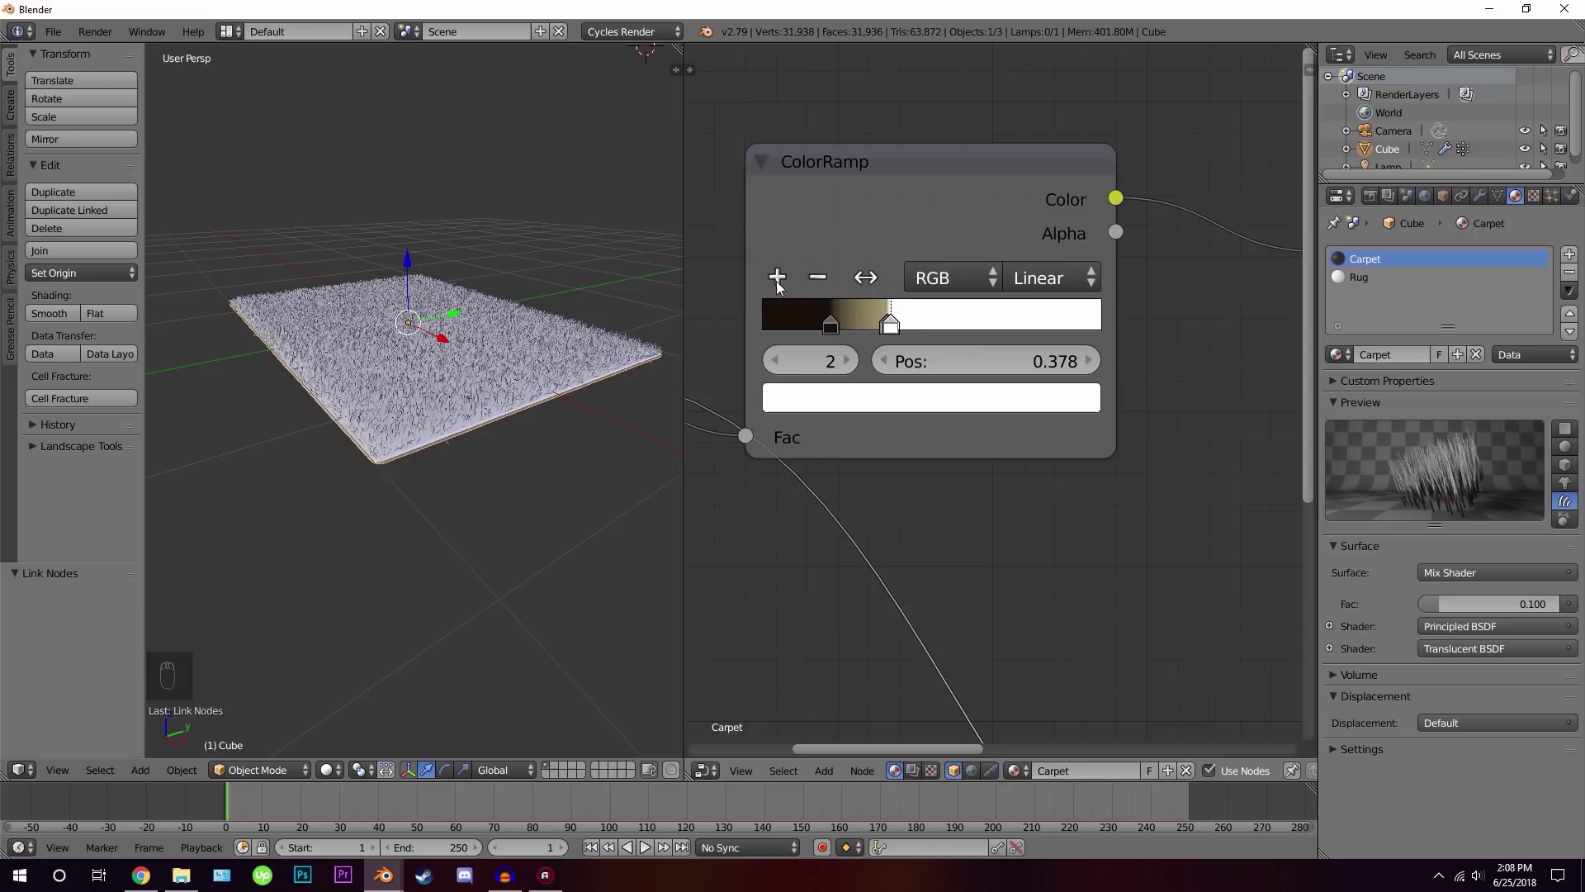
{"action": "left_click_drag", "start_coordinate": [783, 288], "coordinate": [951, 343]}
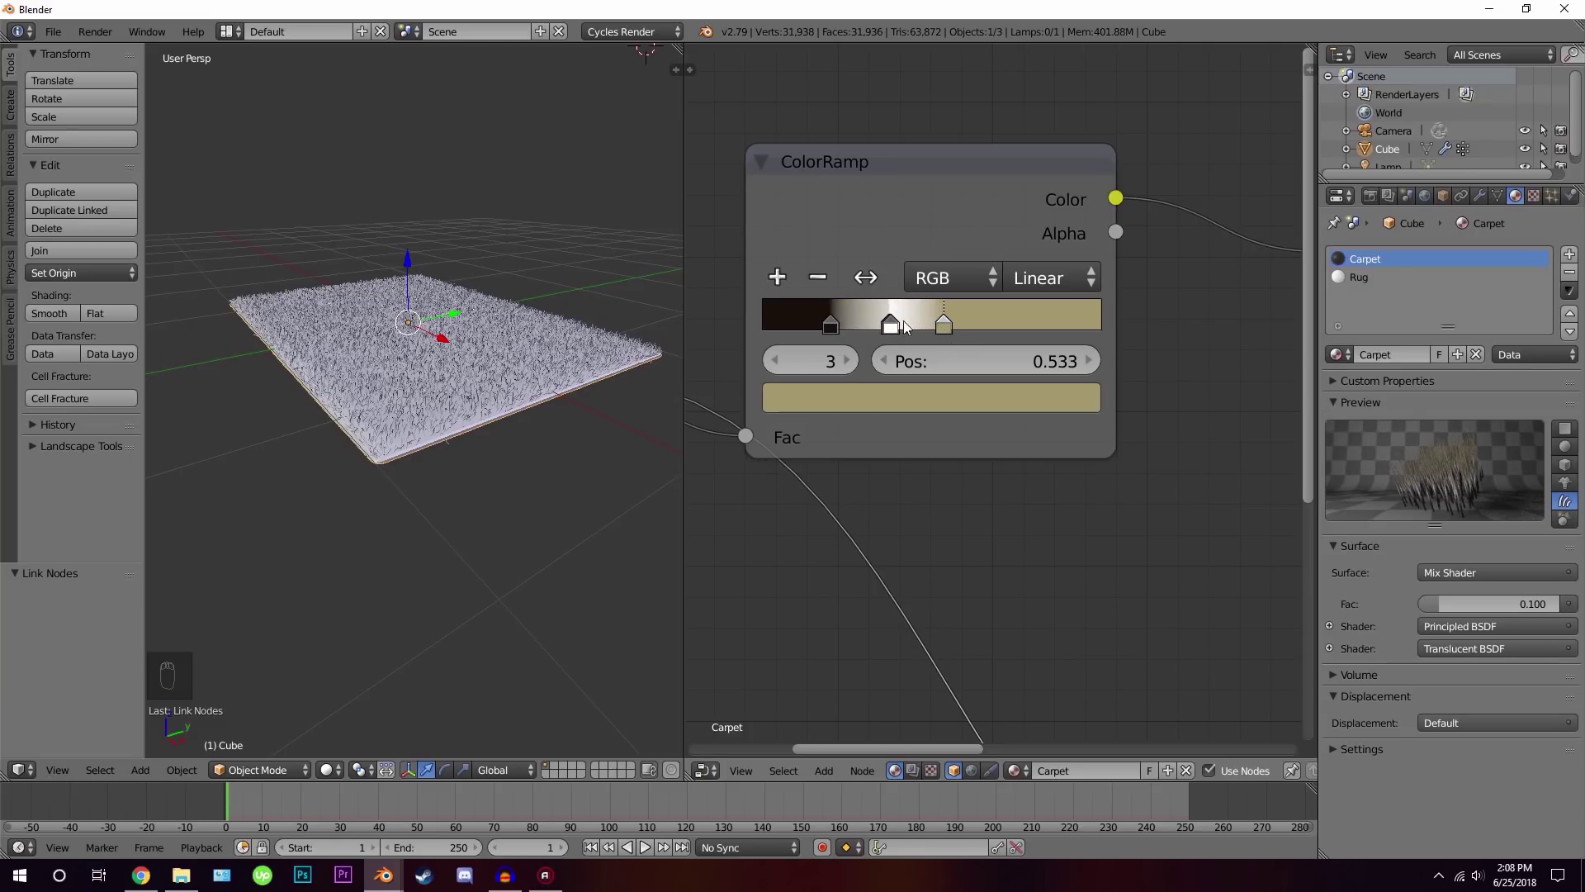
{"action": "key", "text": "ctrl+z"}
{"action": "left_click_drag", "start_coordinate": [893, 328], "coordinate": [1038, 742]}
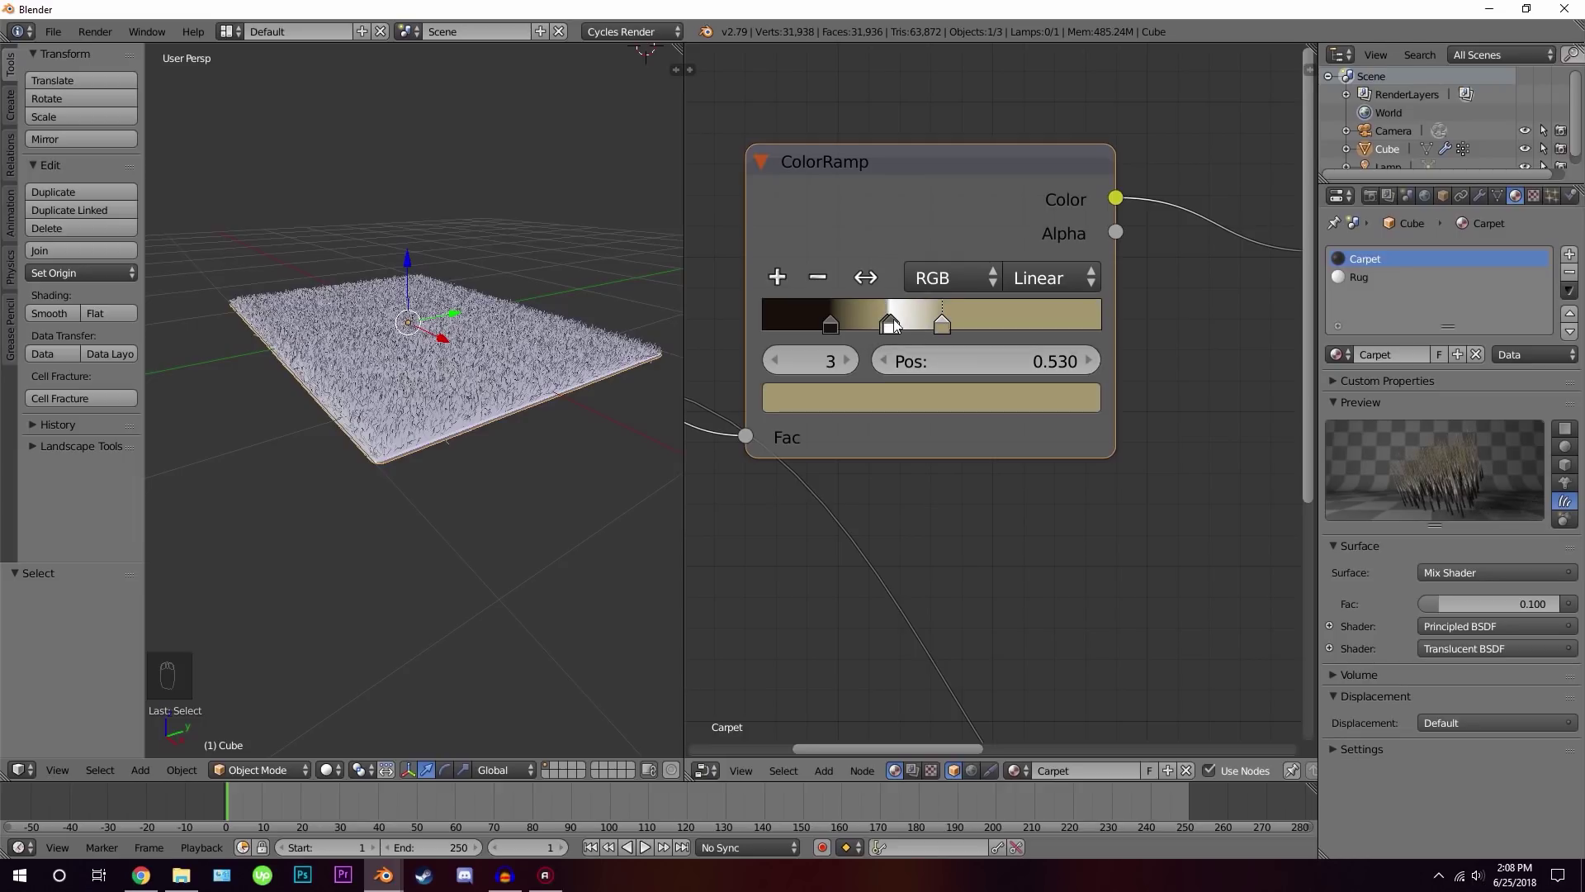
{"action": "left_click_drag", "start_coordinate": [900, 327], "coordinate": [996, 329]}
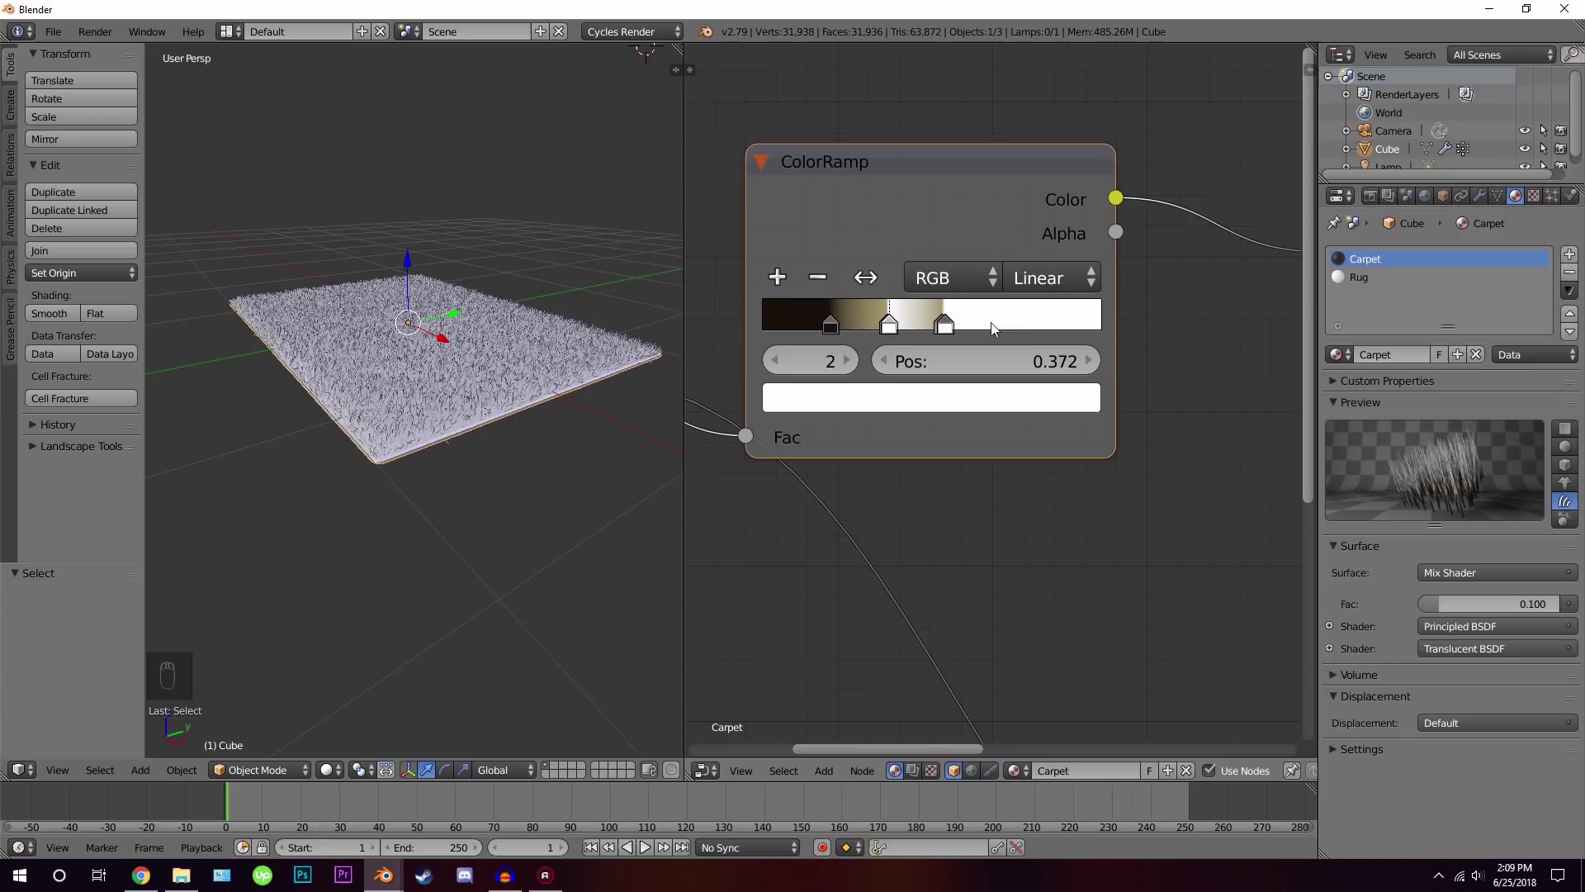
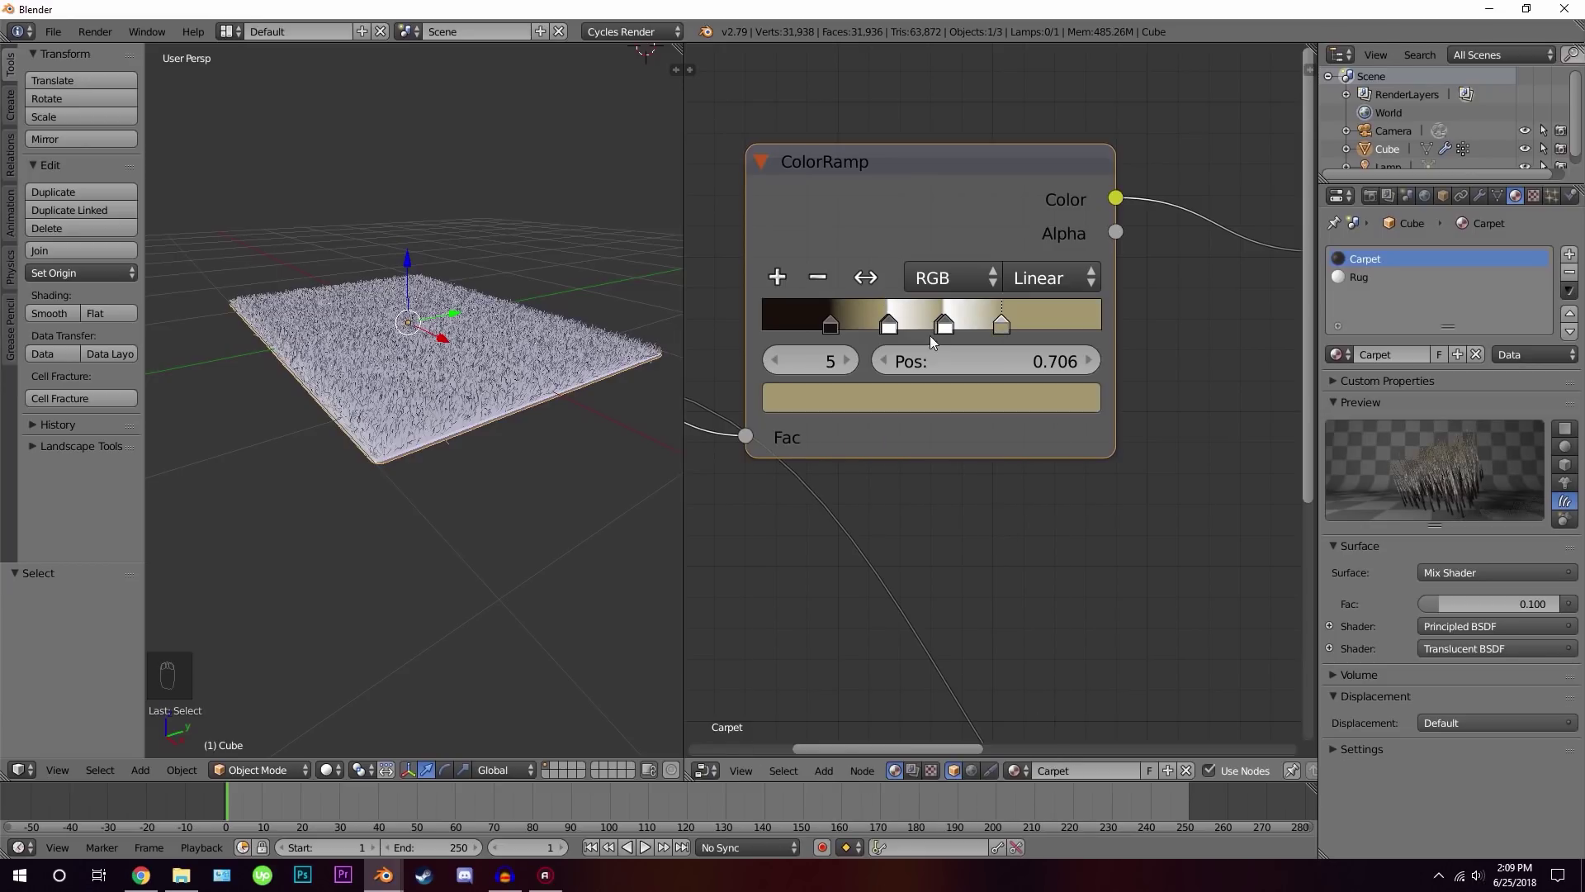
Add and reposition further stops so the ramp grades dark brown through beige to near-white
{"action": "left_click_drag", "start_coordinate": [782, 283], "coordinate": [906, 331]}
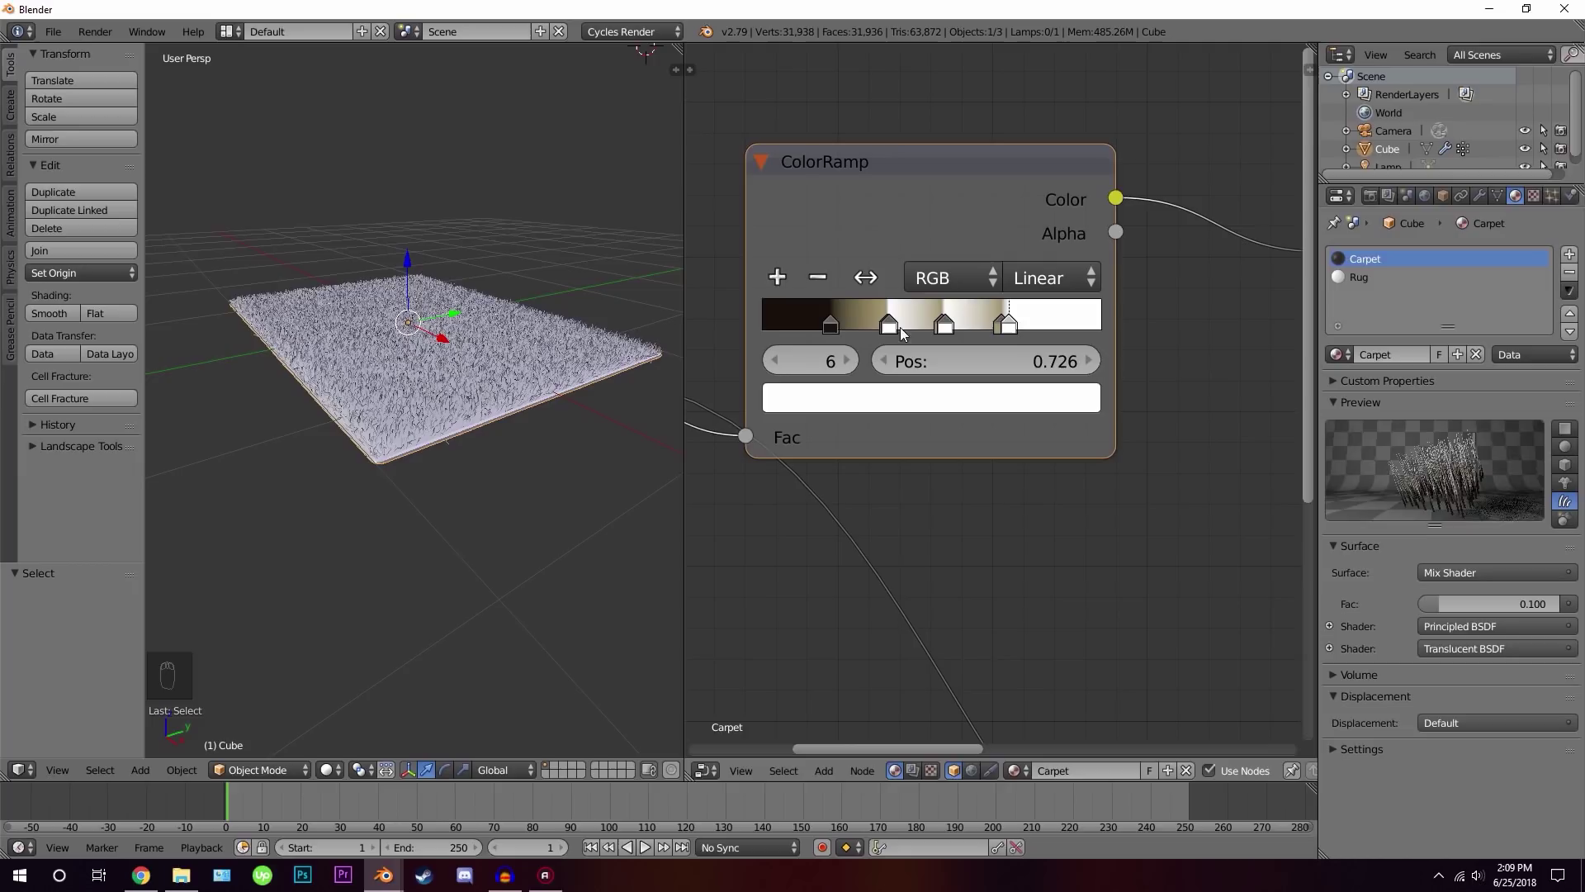
{"action": "left_click_drag", "start_coordinate": [1020, 322], "coordinate": [776, 258]}
{"action": "middle_click", "coordinate": [776, 257]}
{"action": "left_click_drag", "start_coordinate": [785, 286], "coordinate": [1012, 331]}
{"action": "key", "text": "ctrl+z"}
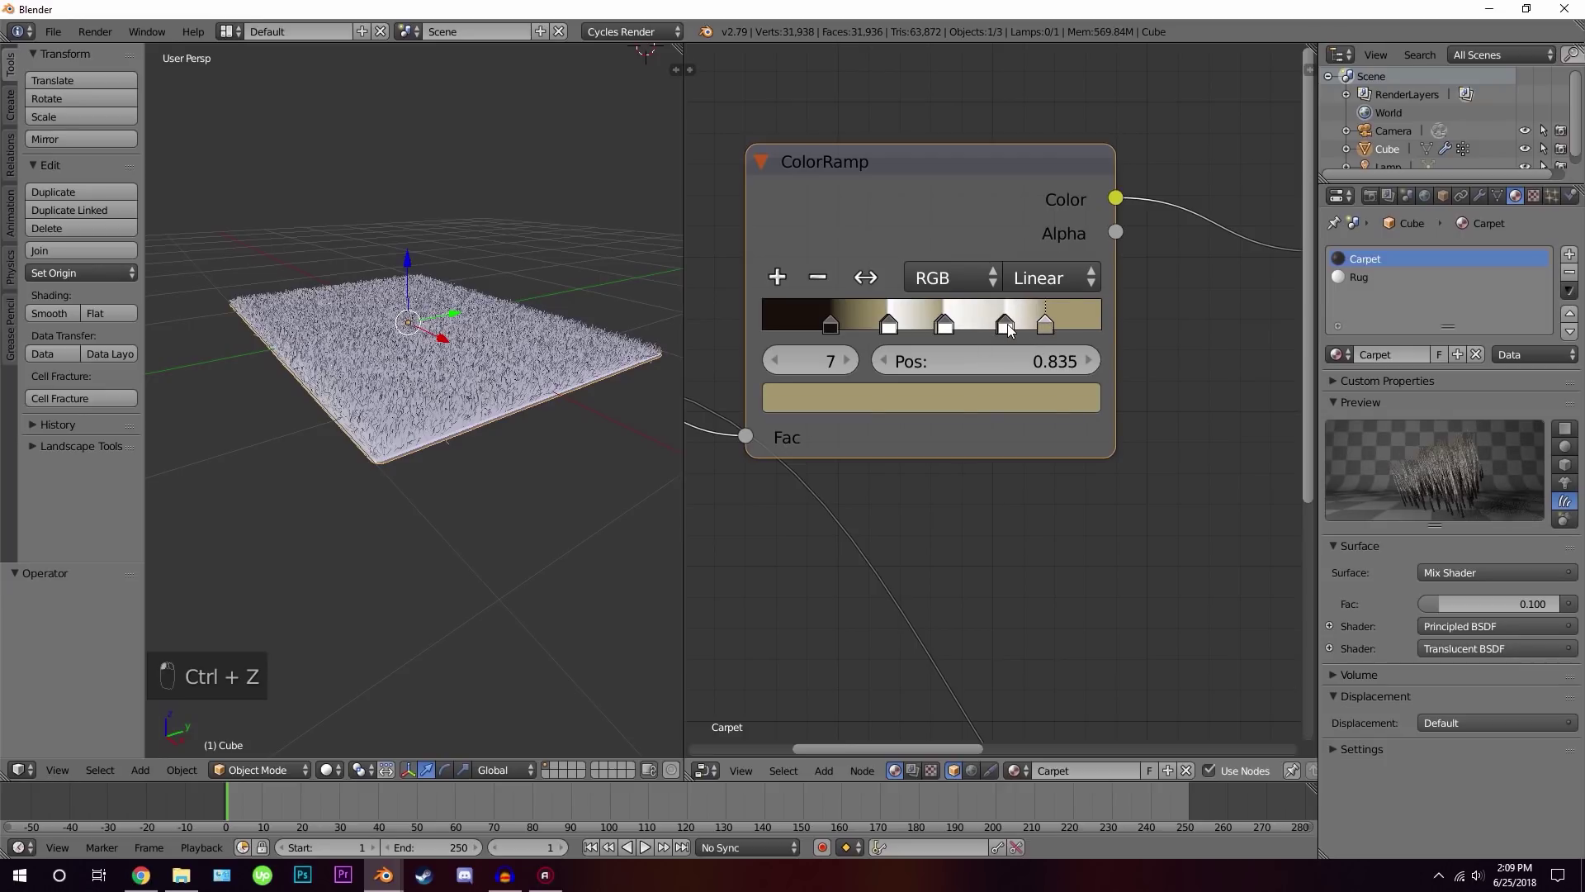
{"action": "key", "text": "ctrl+z"}
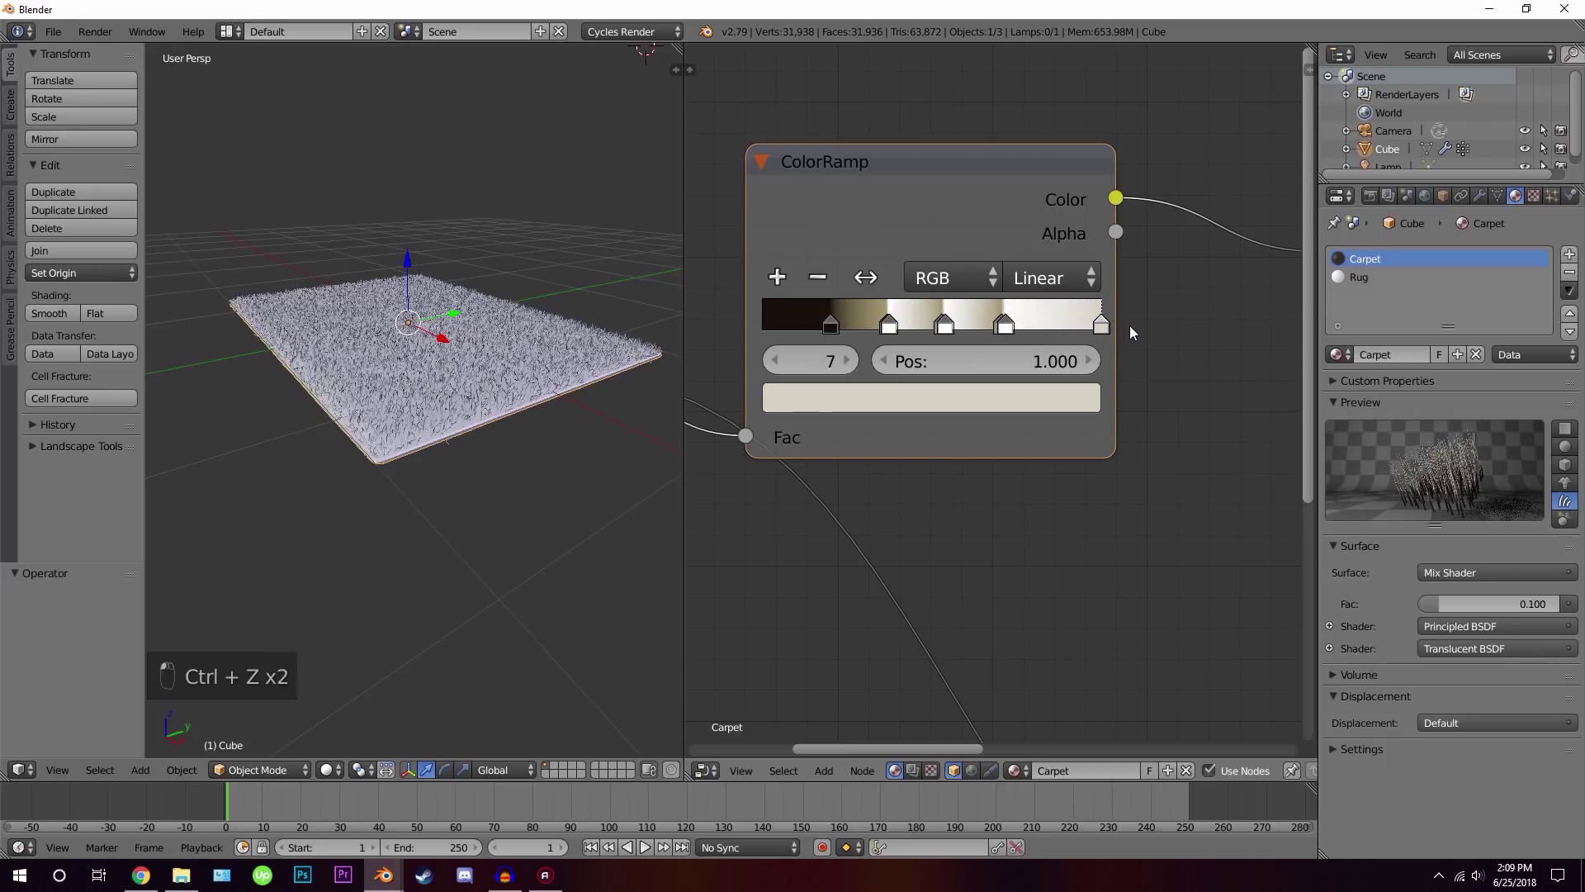
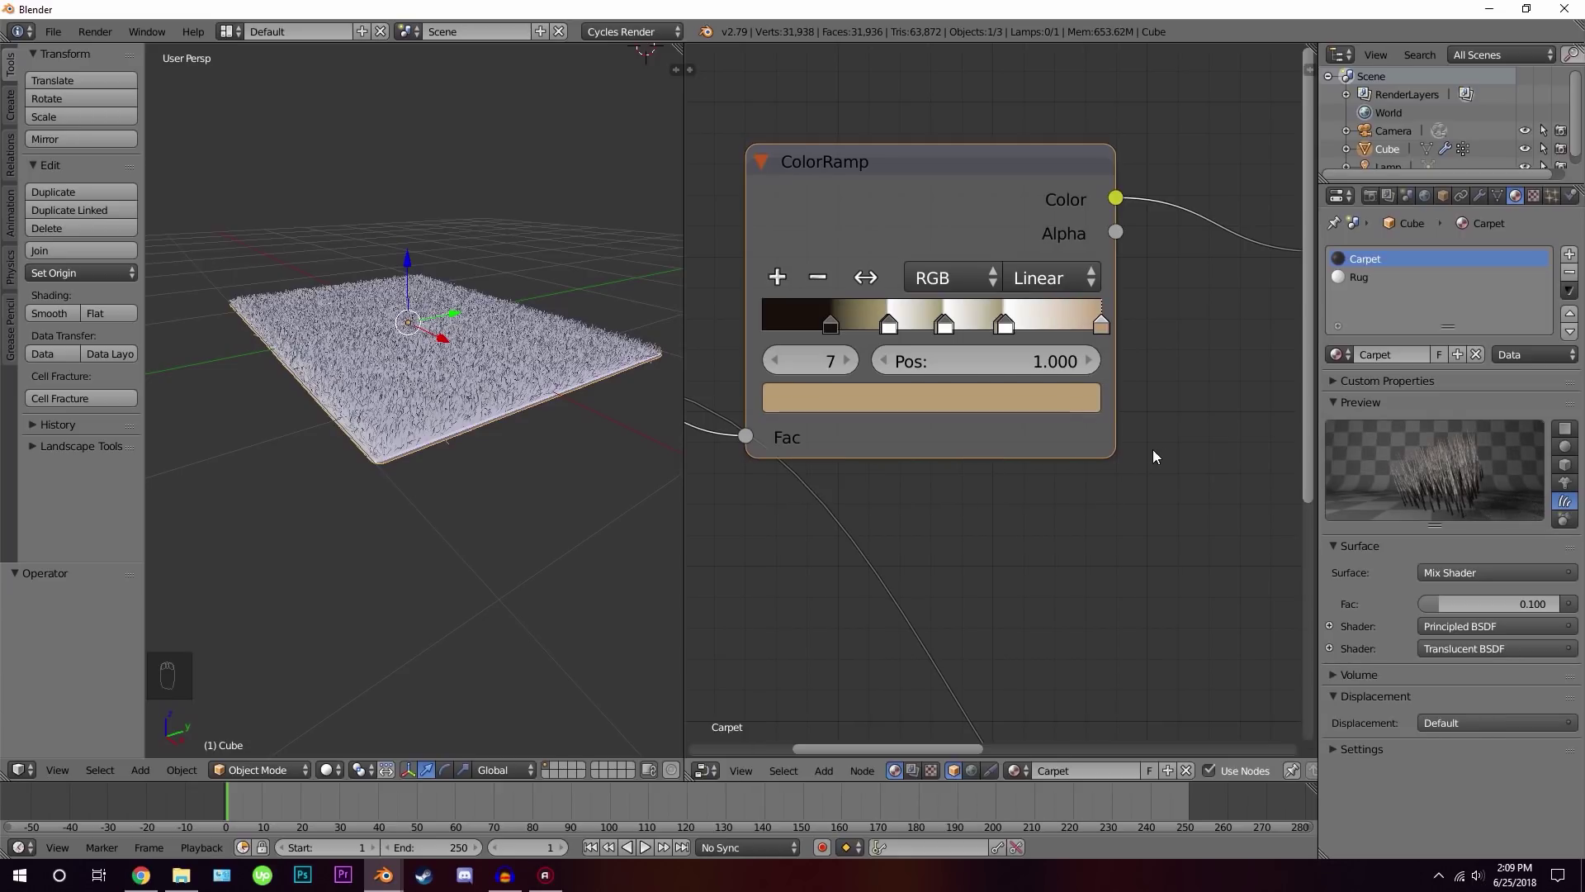
Insert a MixRGB set to Multiply with a tan Color2 between the ColorRamp and the Principled base colour
{"action": "left_click_drag", "start_coordinate": [989, 442], "coordinate": [960, 289]}
{"action": "left_click_drag", "start_coordinate": [959, 289], "coordinate": [1012, 276]}
{"action": "key", "text": "g"}
{"action": "key", "text": "shift+a"}
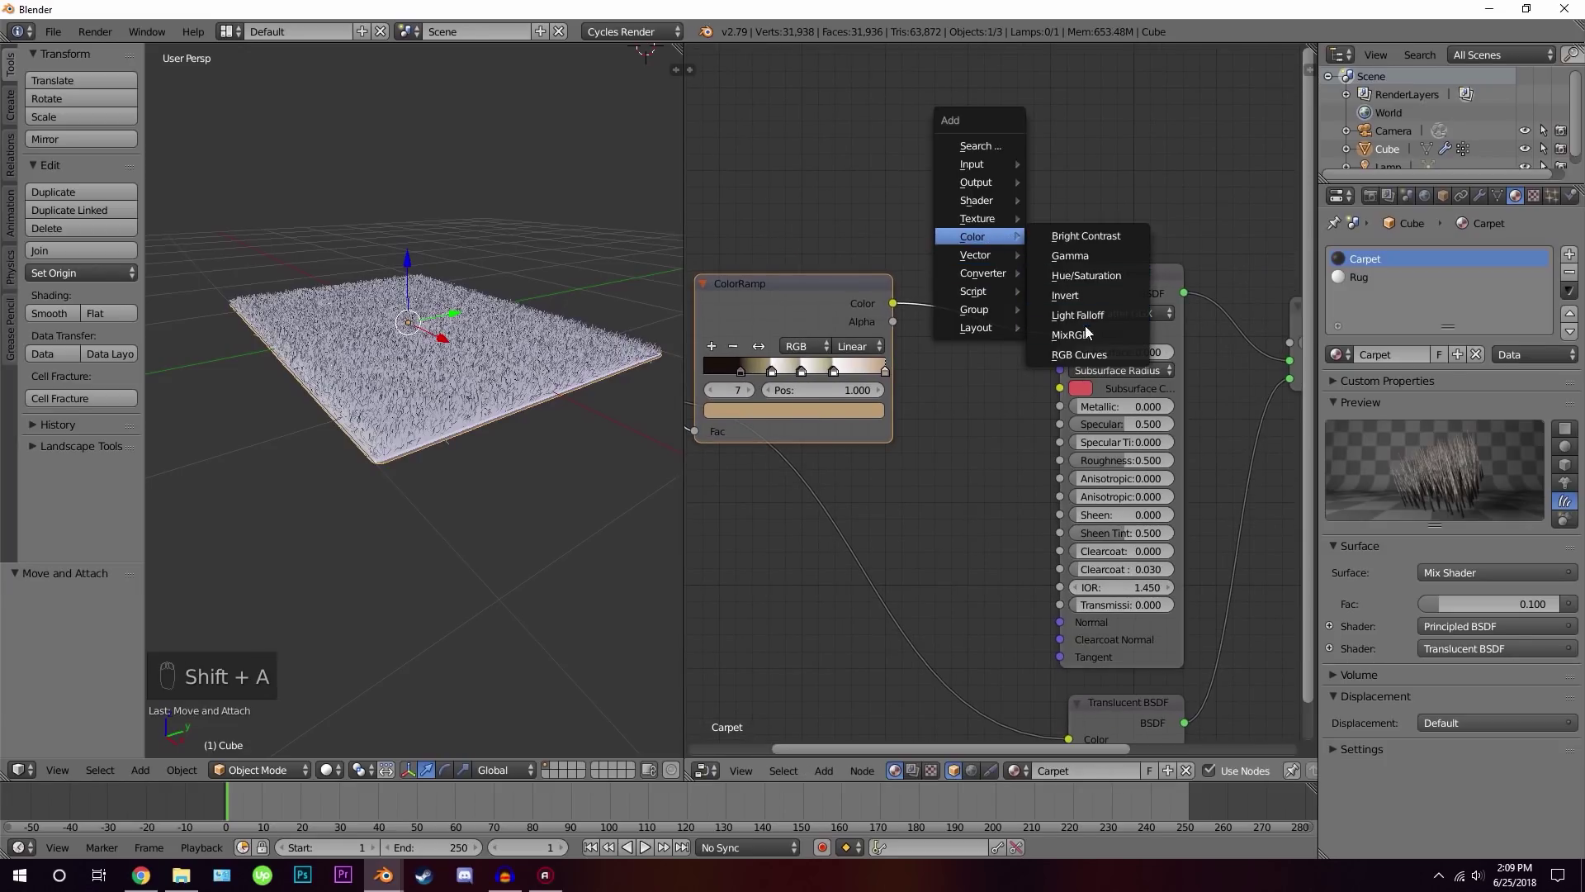
{"action": "left_click", "coordinate": [925, 247]}
{"action": "right_click", "coordinate": [758, 318]}
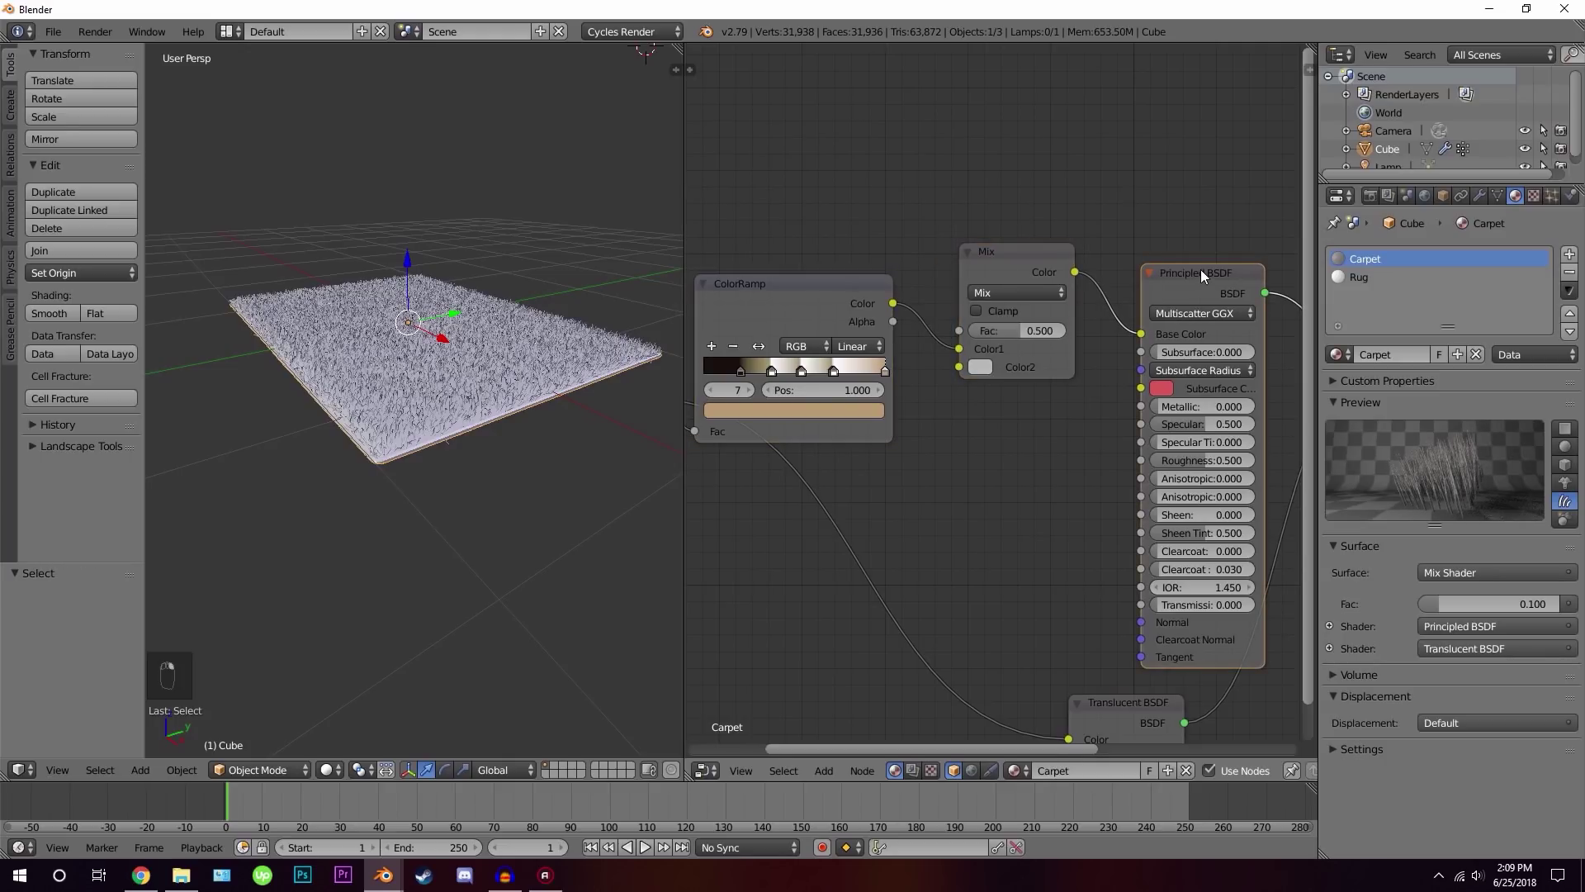
{"action": "middle_click", "coordinate": [1058, 264]}
{"action": "left_click_drag", "start_coordinate": [1058, 264], "coordinate": [986, 367]}
{"action": "left_click_drag", "start_coordinate": [980, 367], "coordinate": [1127, 269]}
{"action": "middle_click", "coordinate": [1127, 269]}
Check the carpet in rendered shading, then select the Rug slot and delete its Diffuse shader
{"action": "left_click_drag", "start_coordinate": [975, 357], "coordinate": [1024, 382]}
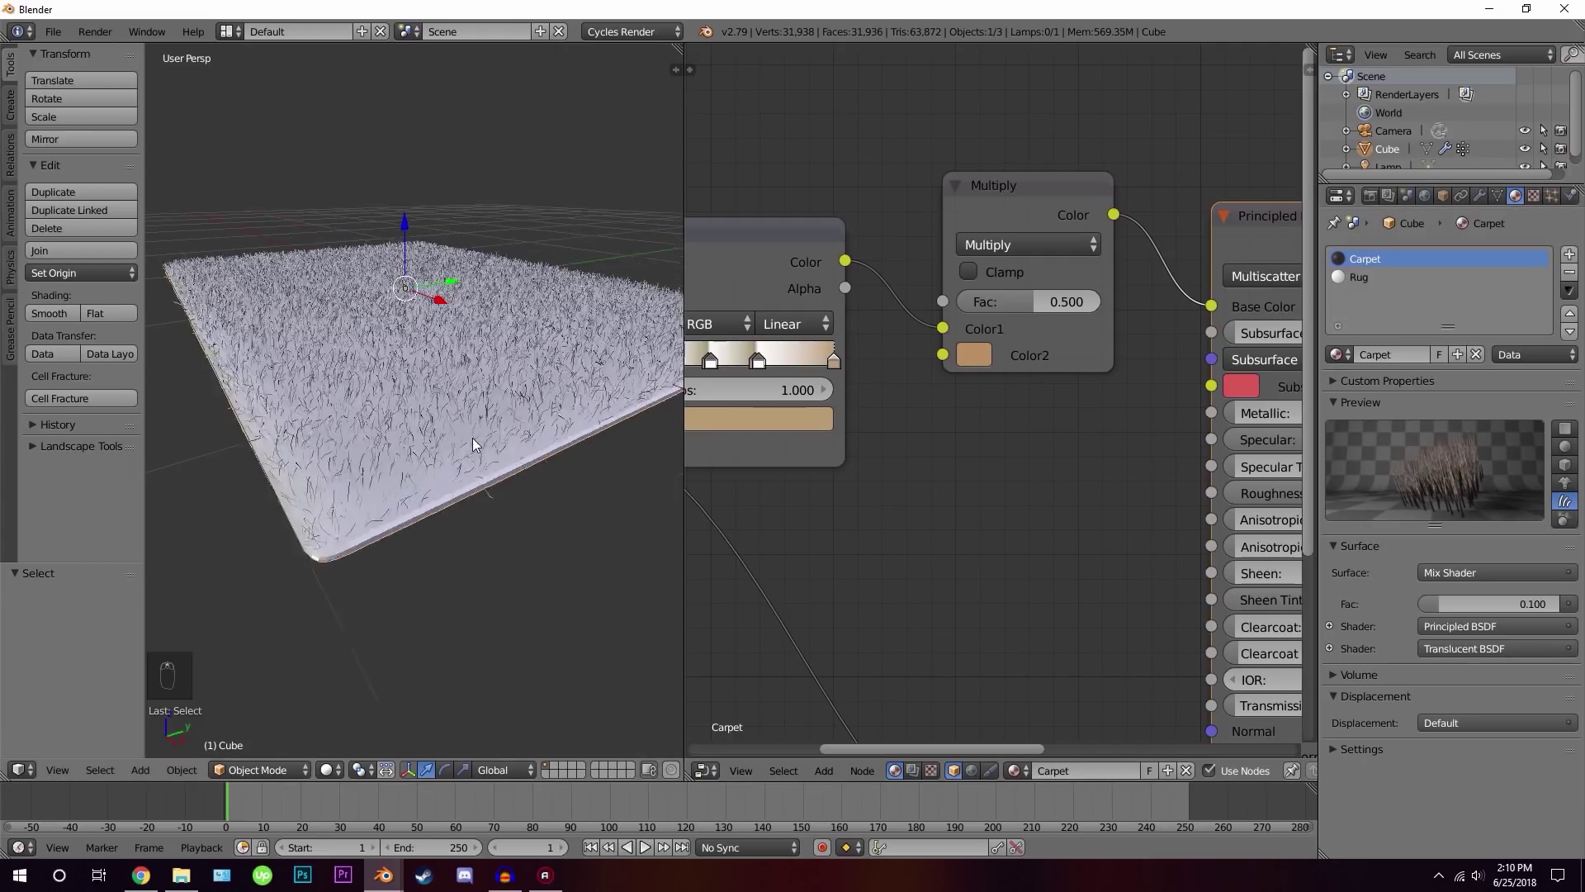
{"action": "key", "text": "shift+z"}
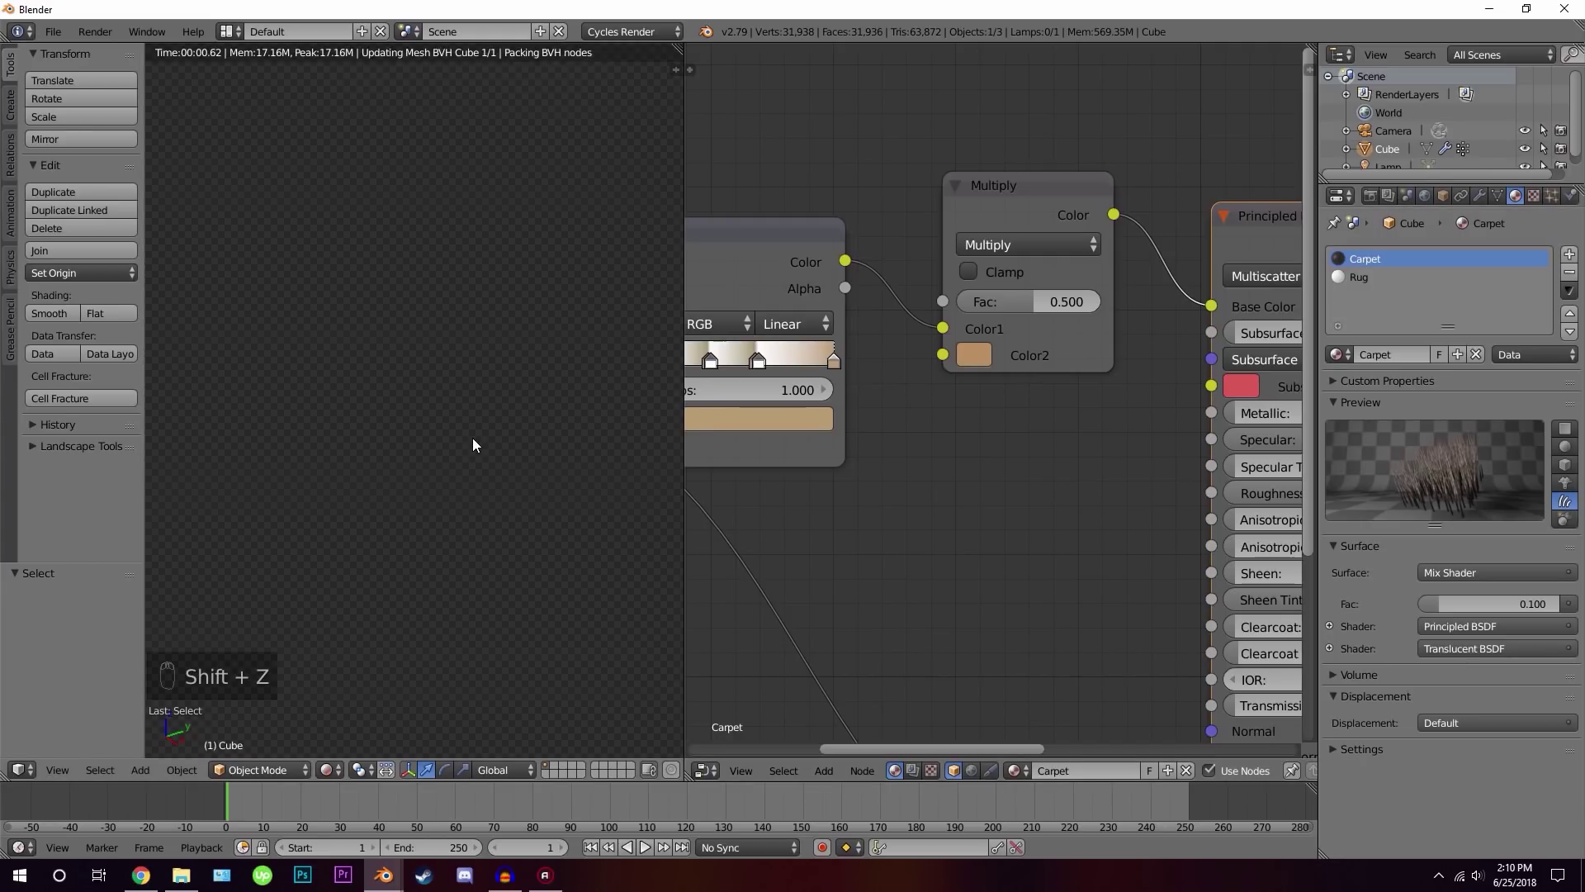
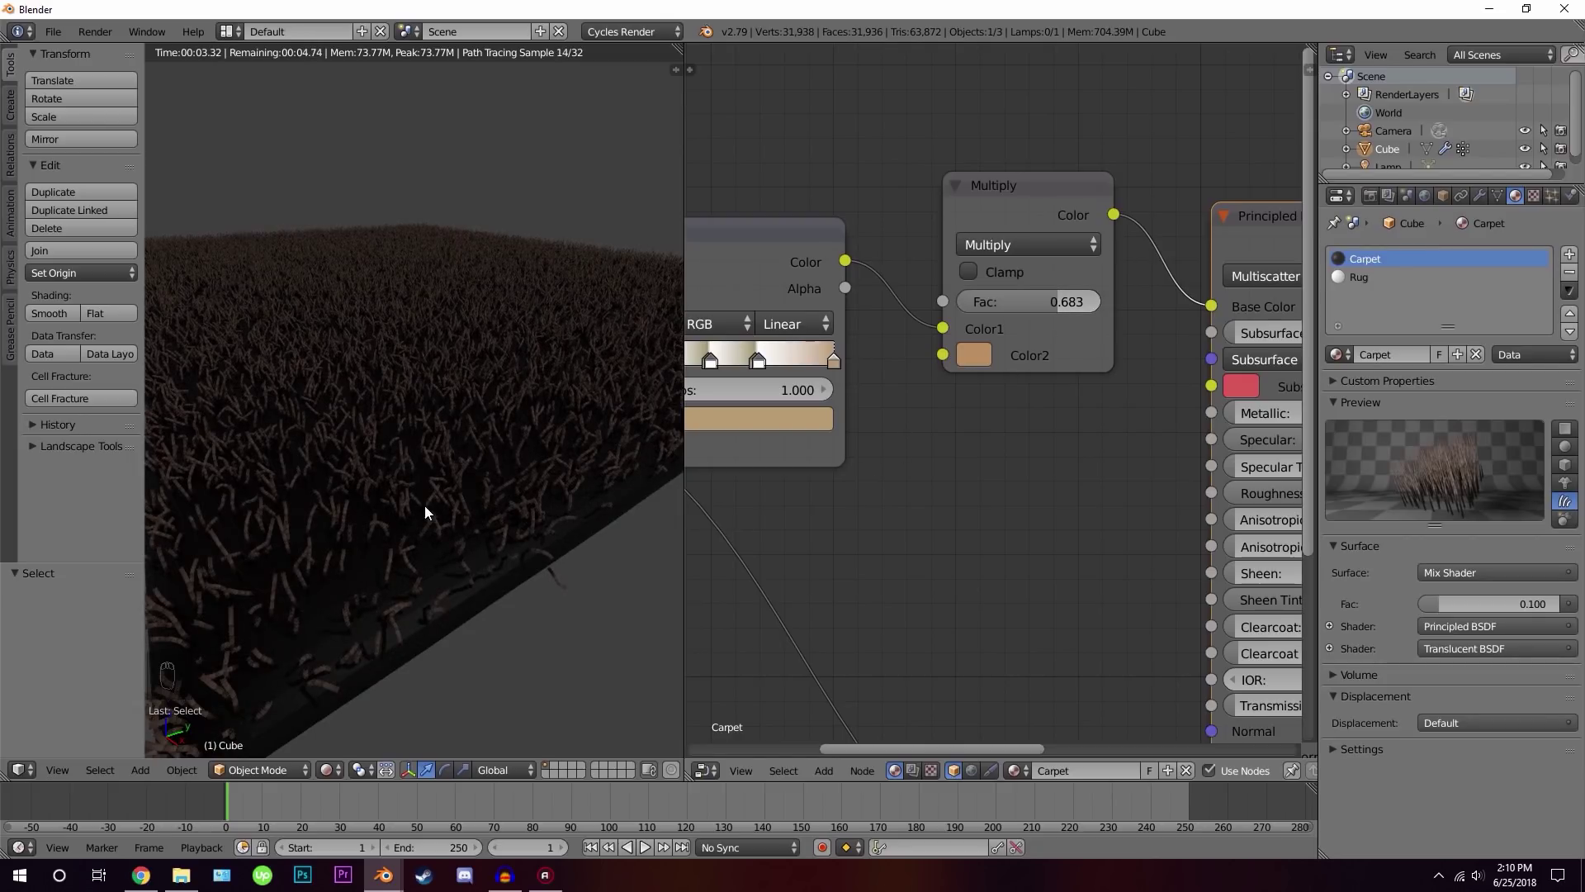
{"action": "left_click_drag", "start_coordinate": [467, 451], "coordinate": [1100, 352]}
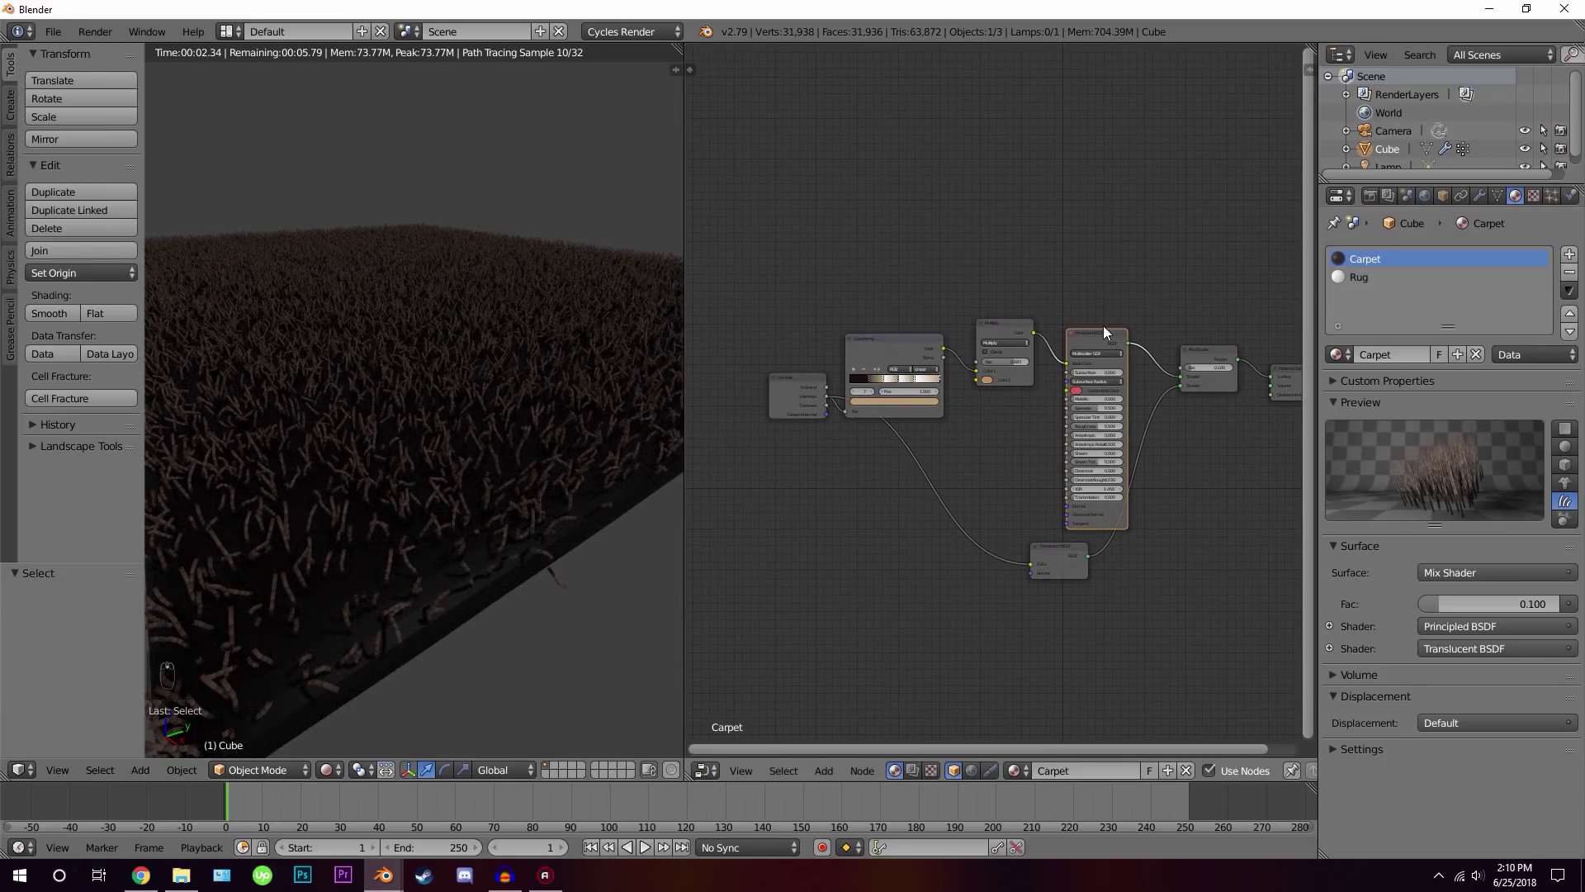
{"action": "left_click_drag", "start_coordinate": [1371, 279], "coordinate": [986, 359]}
{"action": "key", "text": "x"}
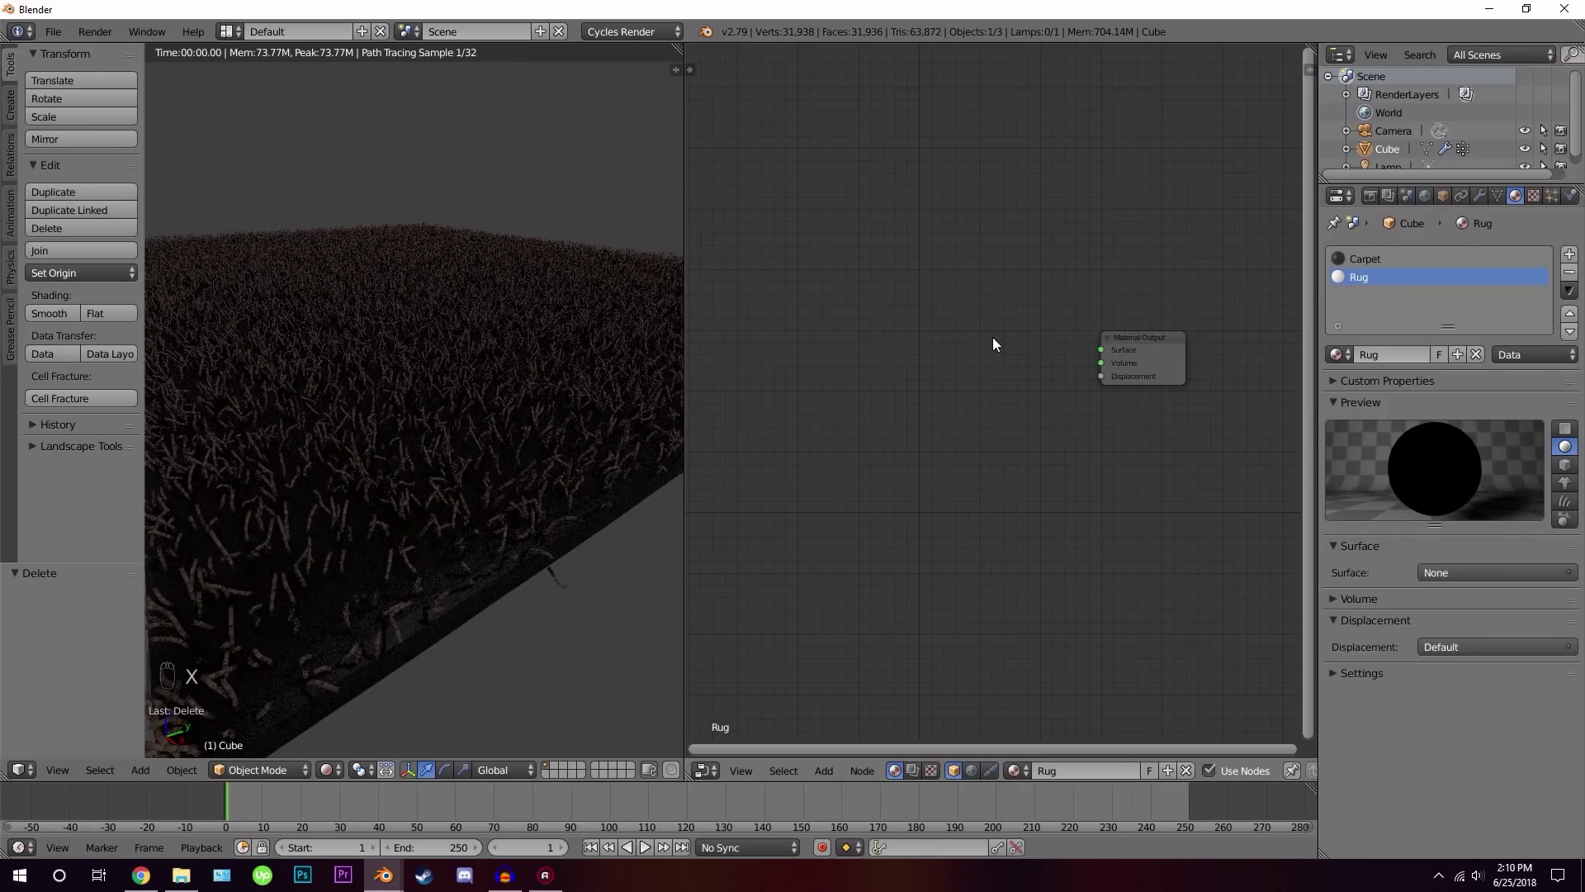
Give Rug a Principled BSDF wired to the output and add a Noise Texture node
{"action": "key", "text": "shift+a"}
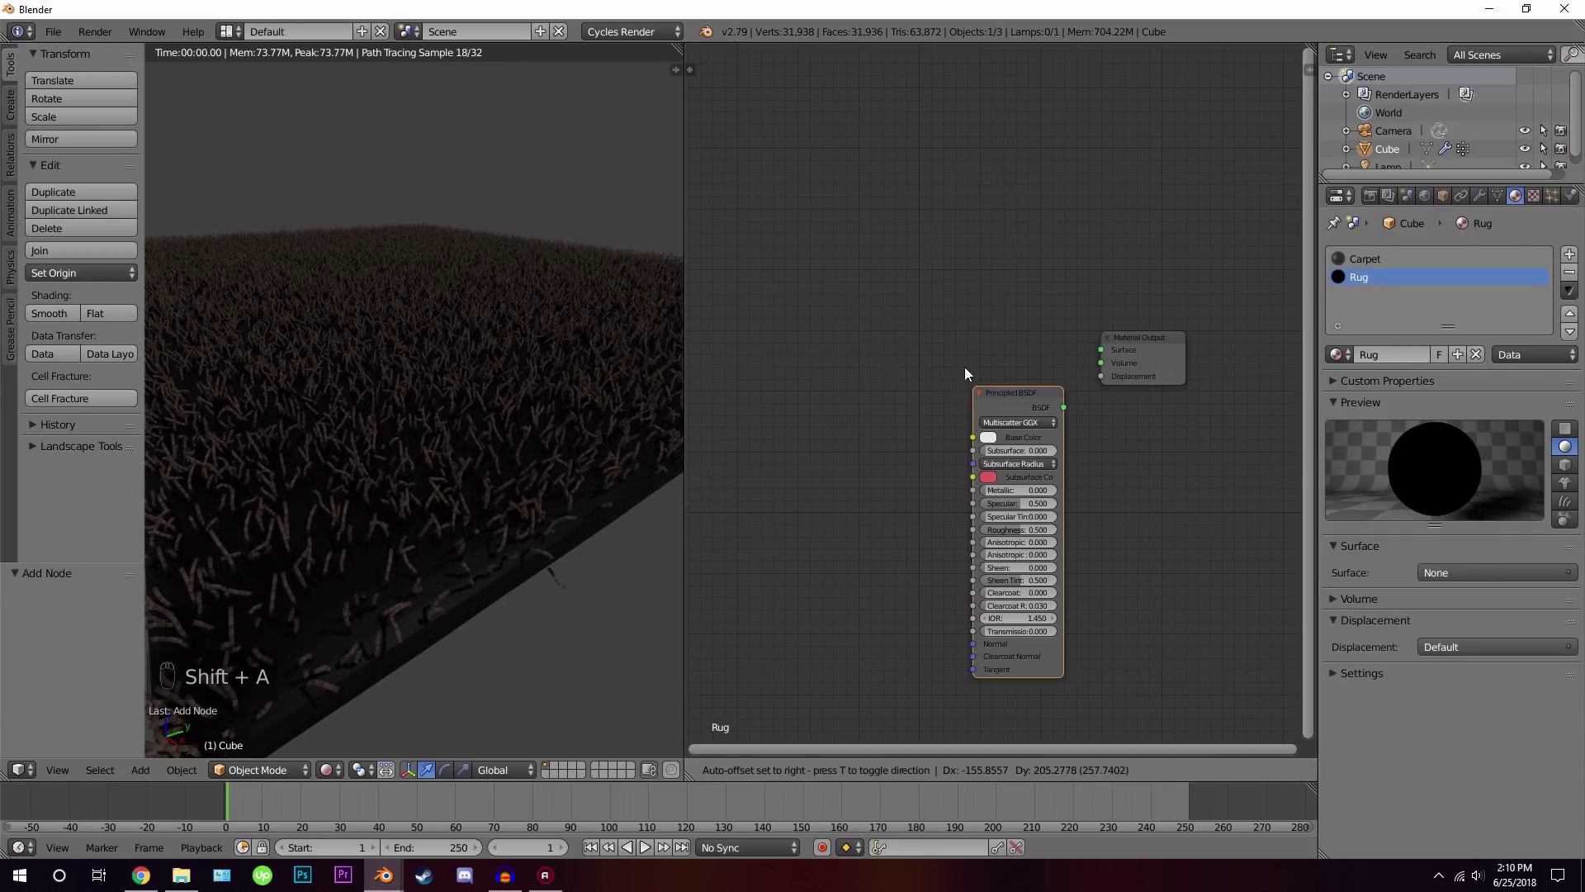
{"action": "left_click_drag", "start_coordinate": [1067, 251], "coordinate": [968, 351]}
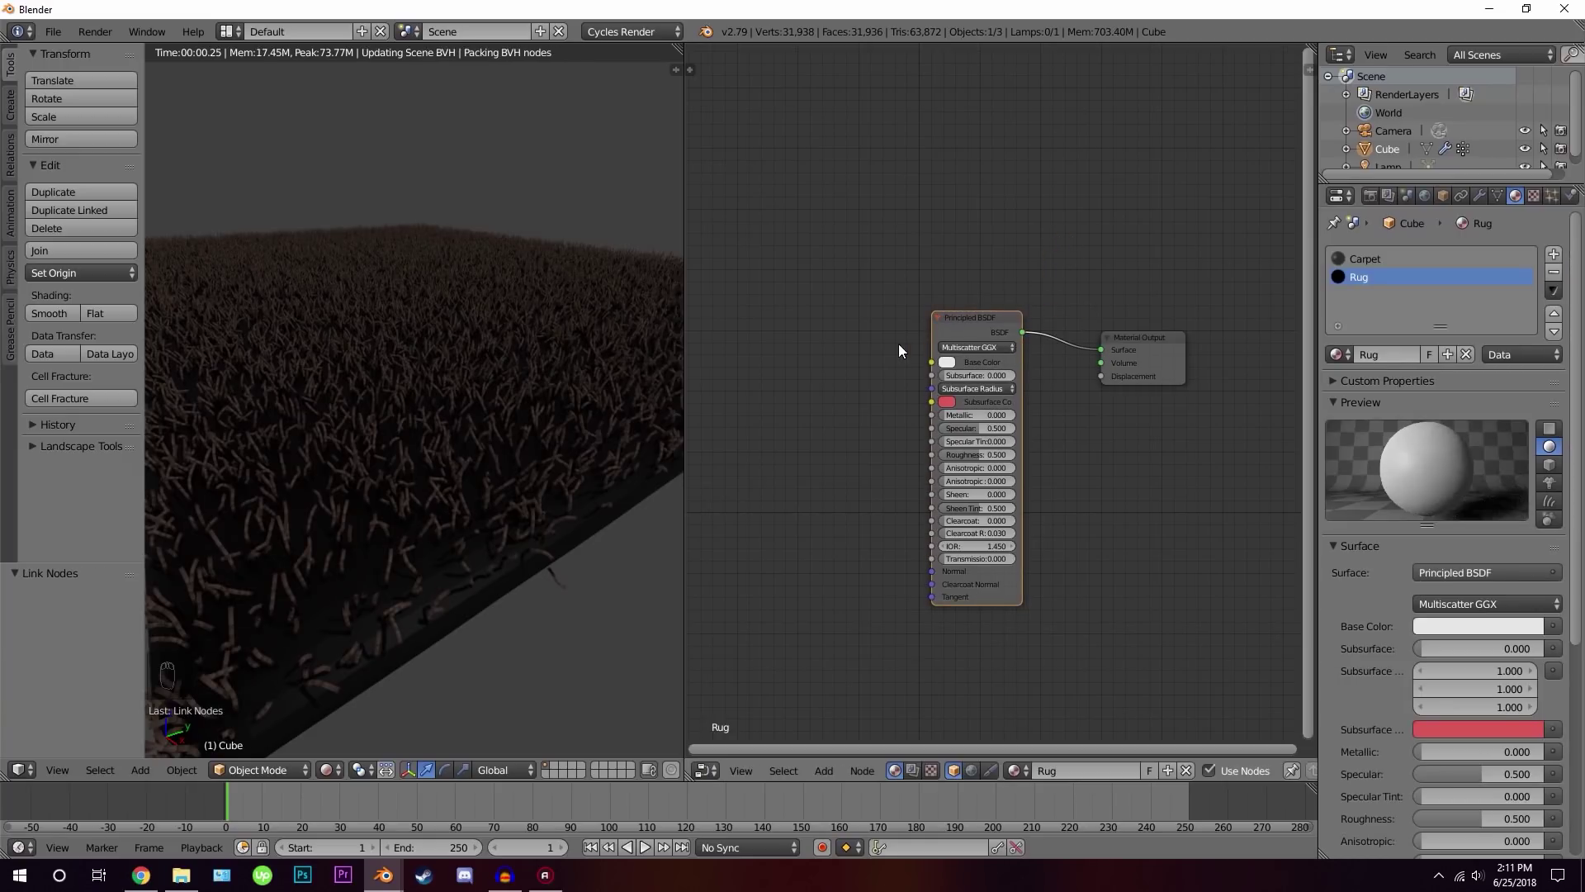
{"action": "key", "text": "shift+a"}
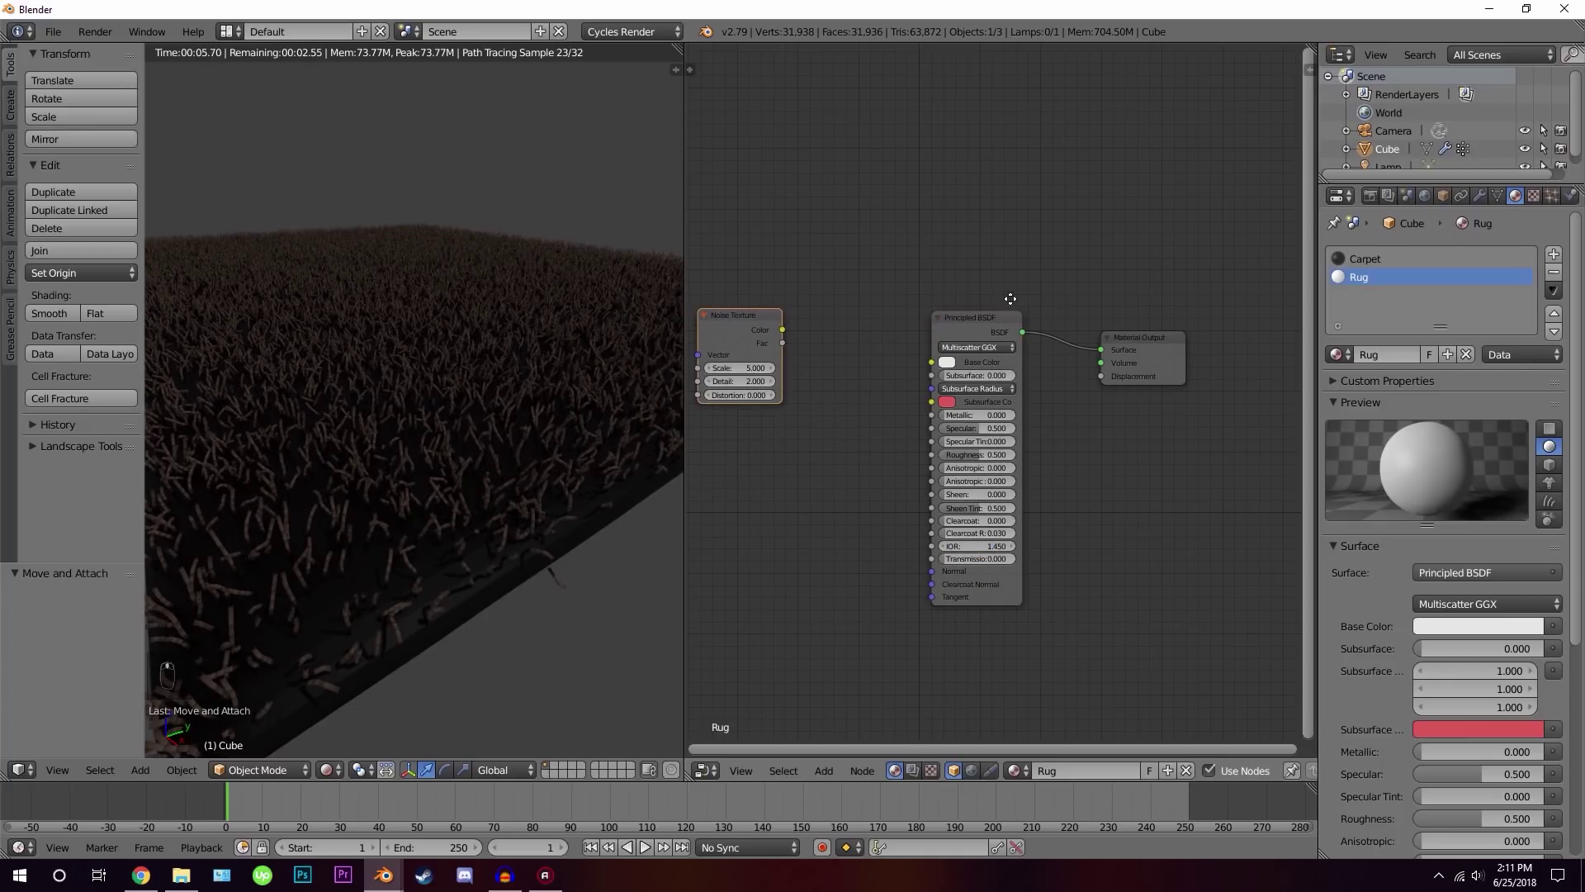
{"action": "key", "text": "g"}
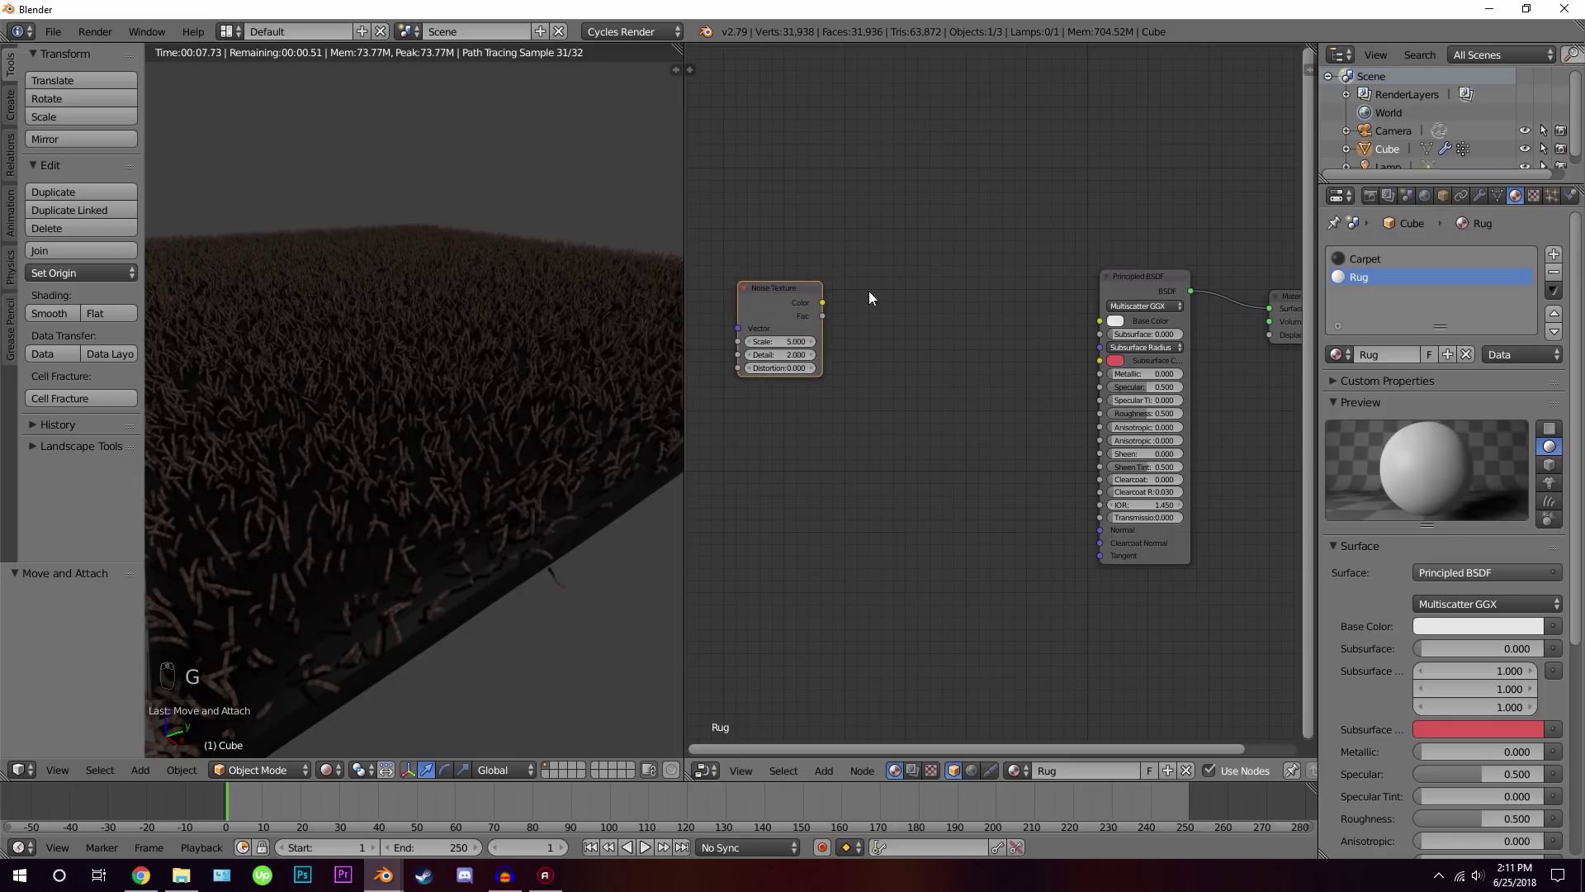
Route the noise through a ColorRamp into the base colour, setting its dark stop to brown
{"action": "key", "text": "shift+a"}
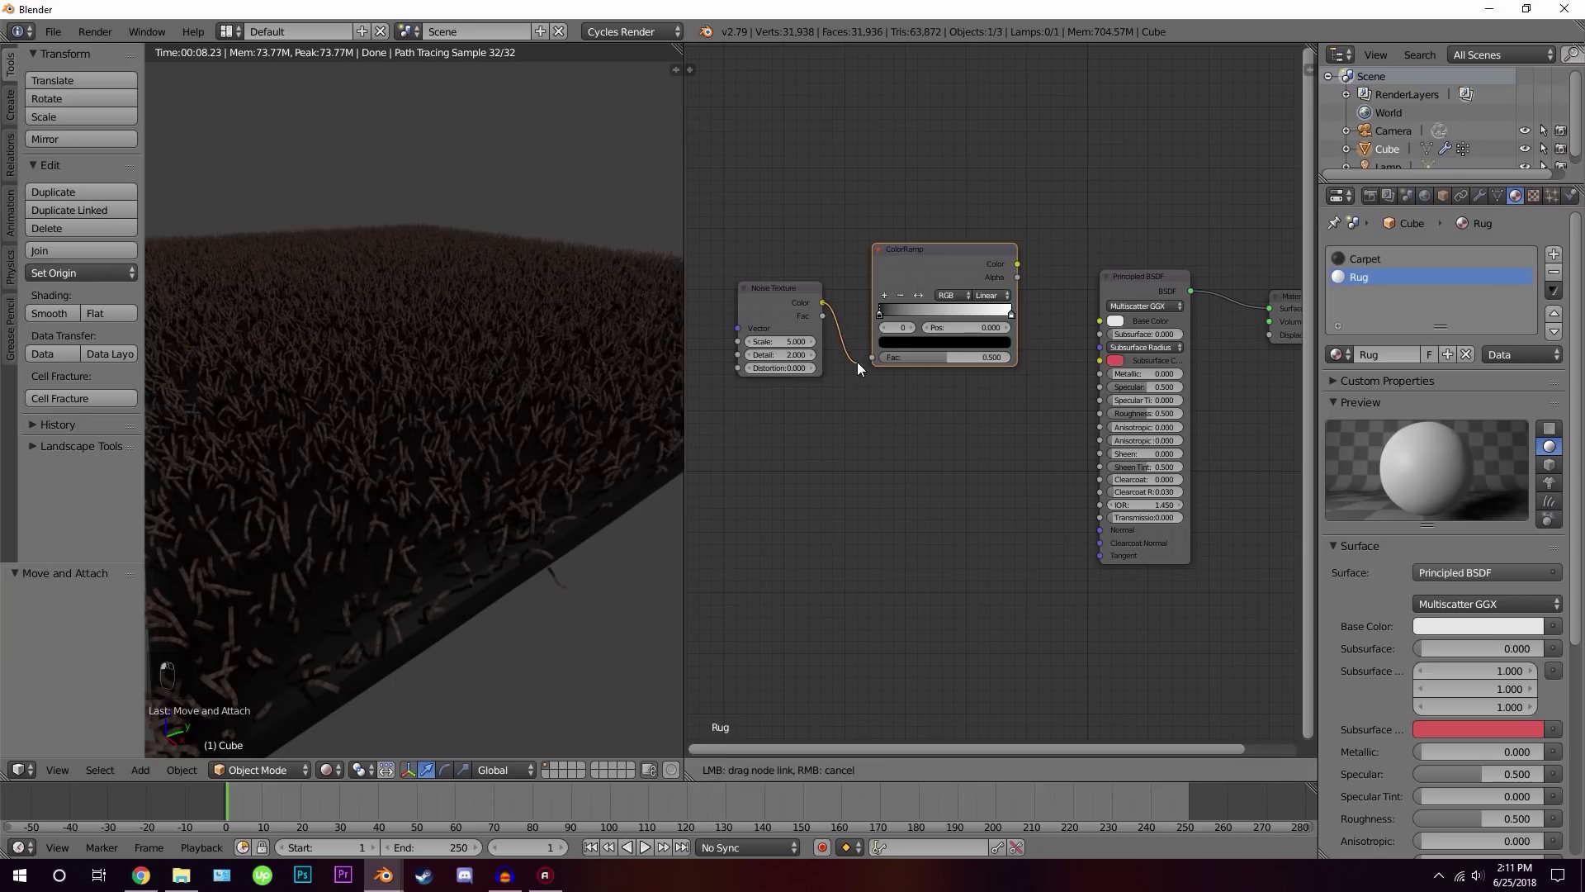
{"action": "left_click", "coordinate": [879, 364]}
{"action": "left_click_drag", "start_coordinate": [1023, 274], "coordinate": [912, 348]}
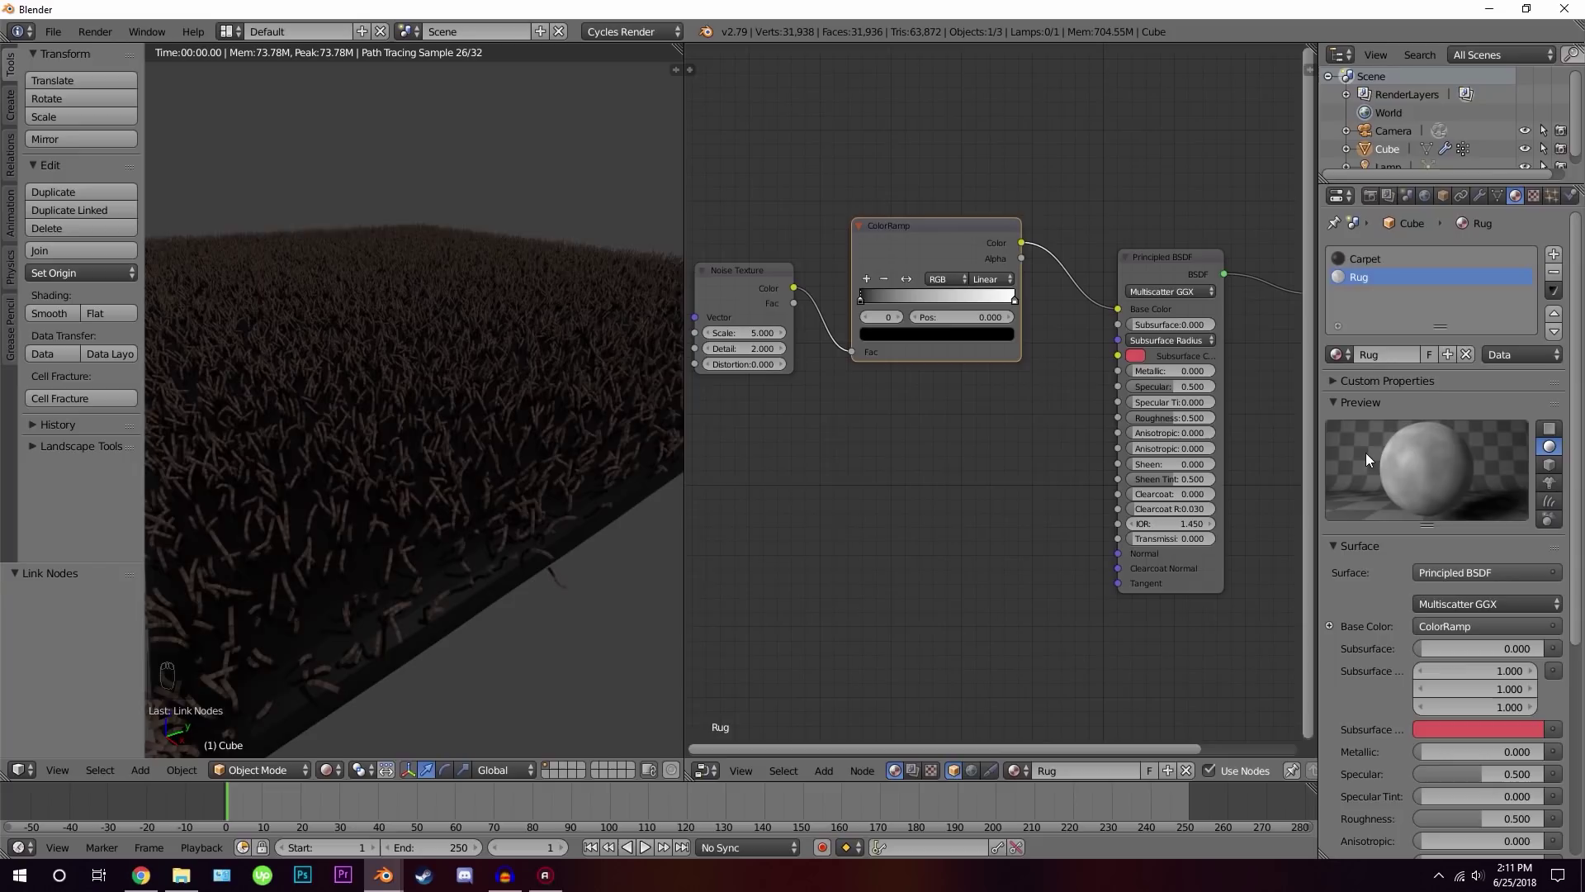
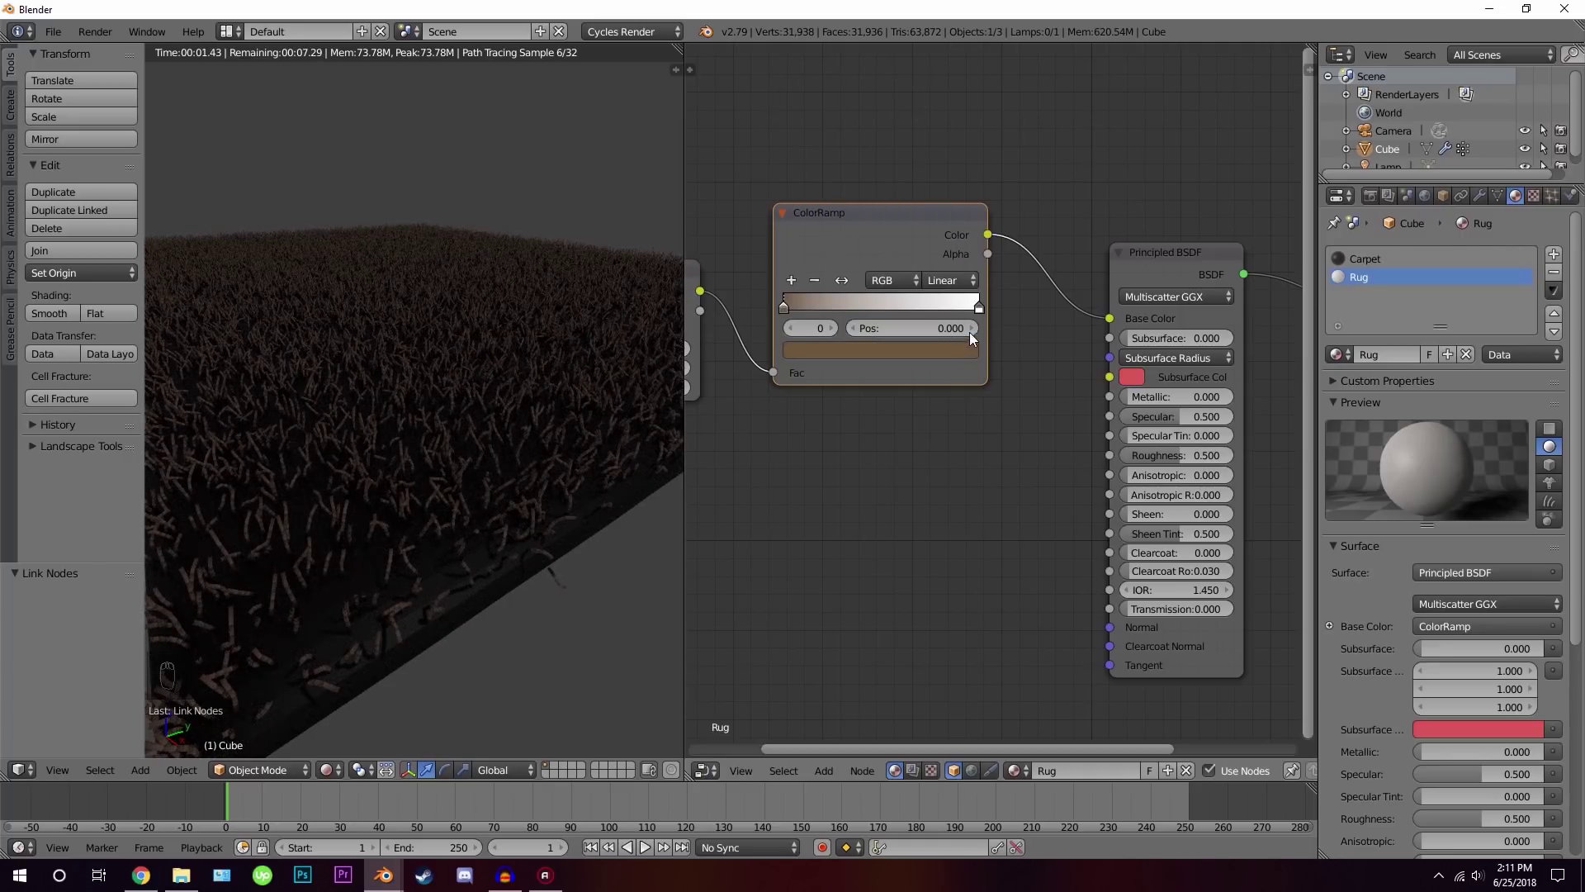
{"action": "left_click", "coordinate": [983, 316]}
{"action": "left_click_drag", "start_coordinate": [946, 361], "coordinate": [943, 278]}
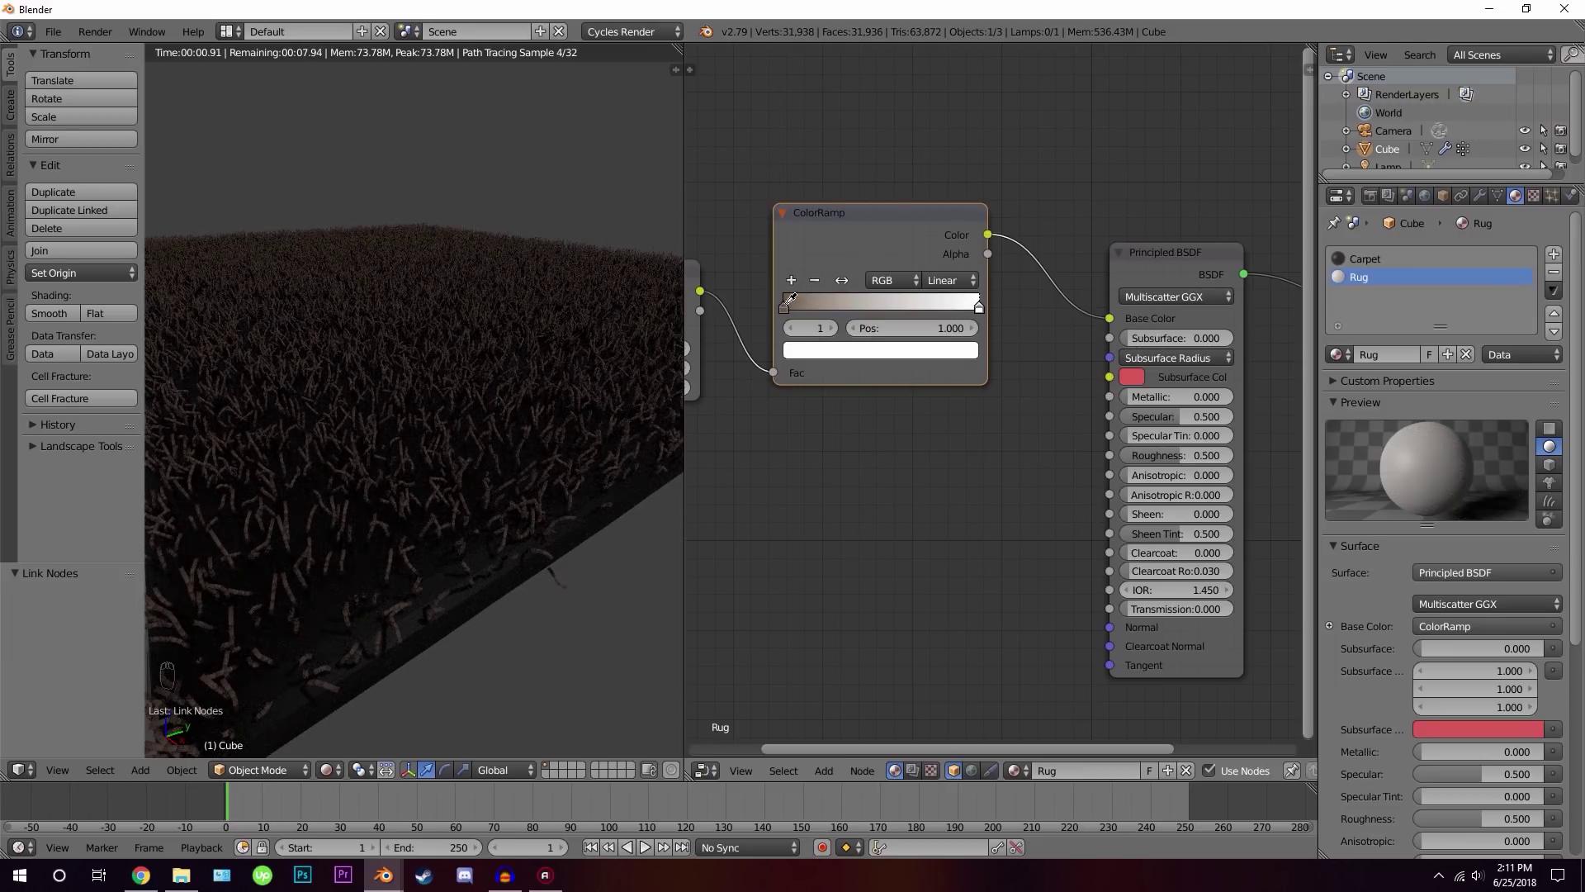
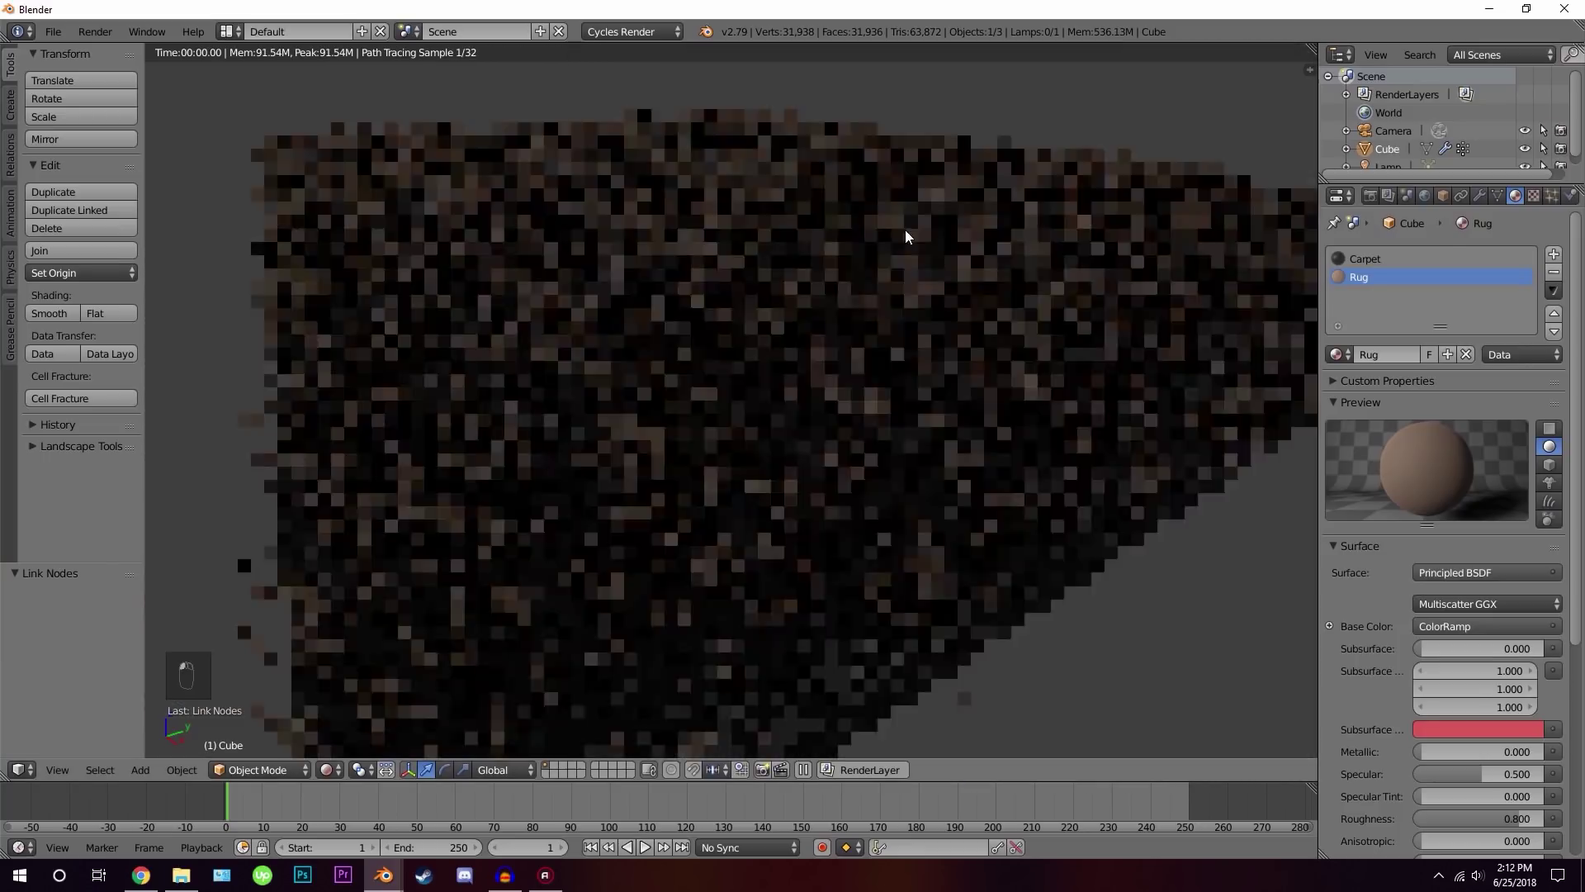
Return to solid shading, select all the slab's geometry in edit mode and go back to object mode
{"action": "key", "text": "z"}
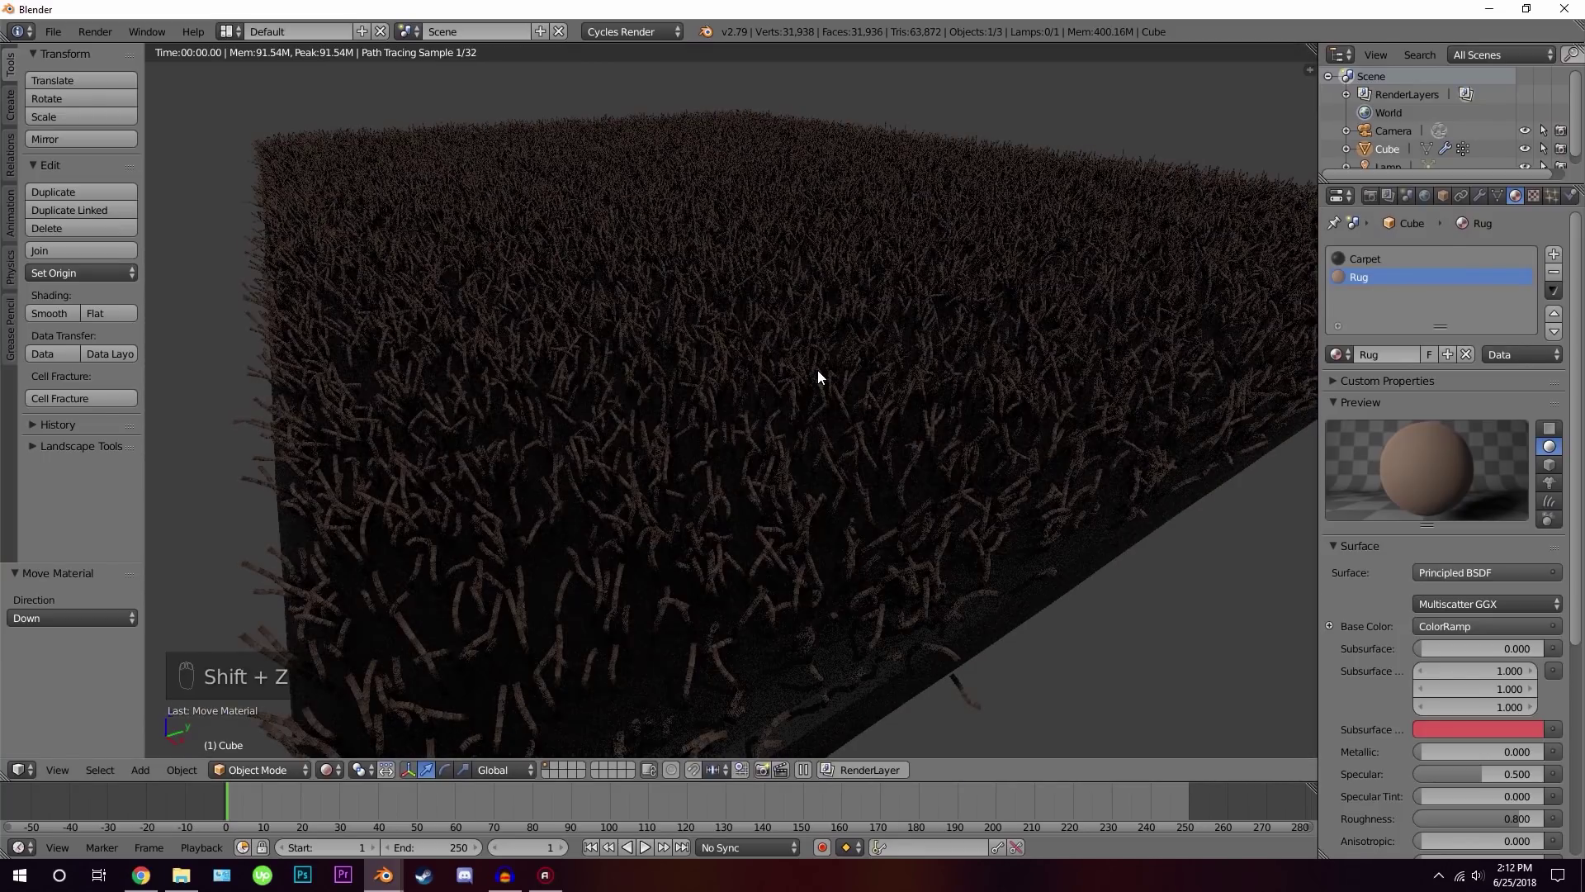
{"action": "key", "text": "z"}
{"action": "key", "text": "z"}
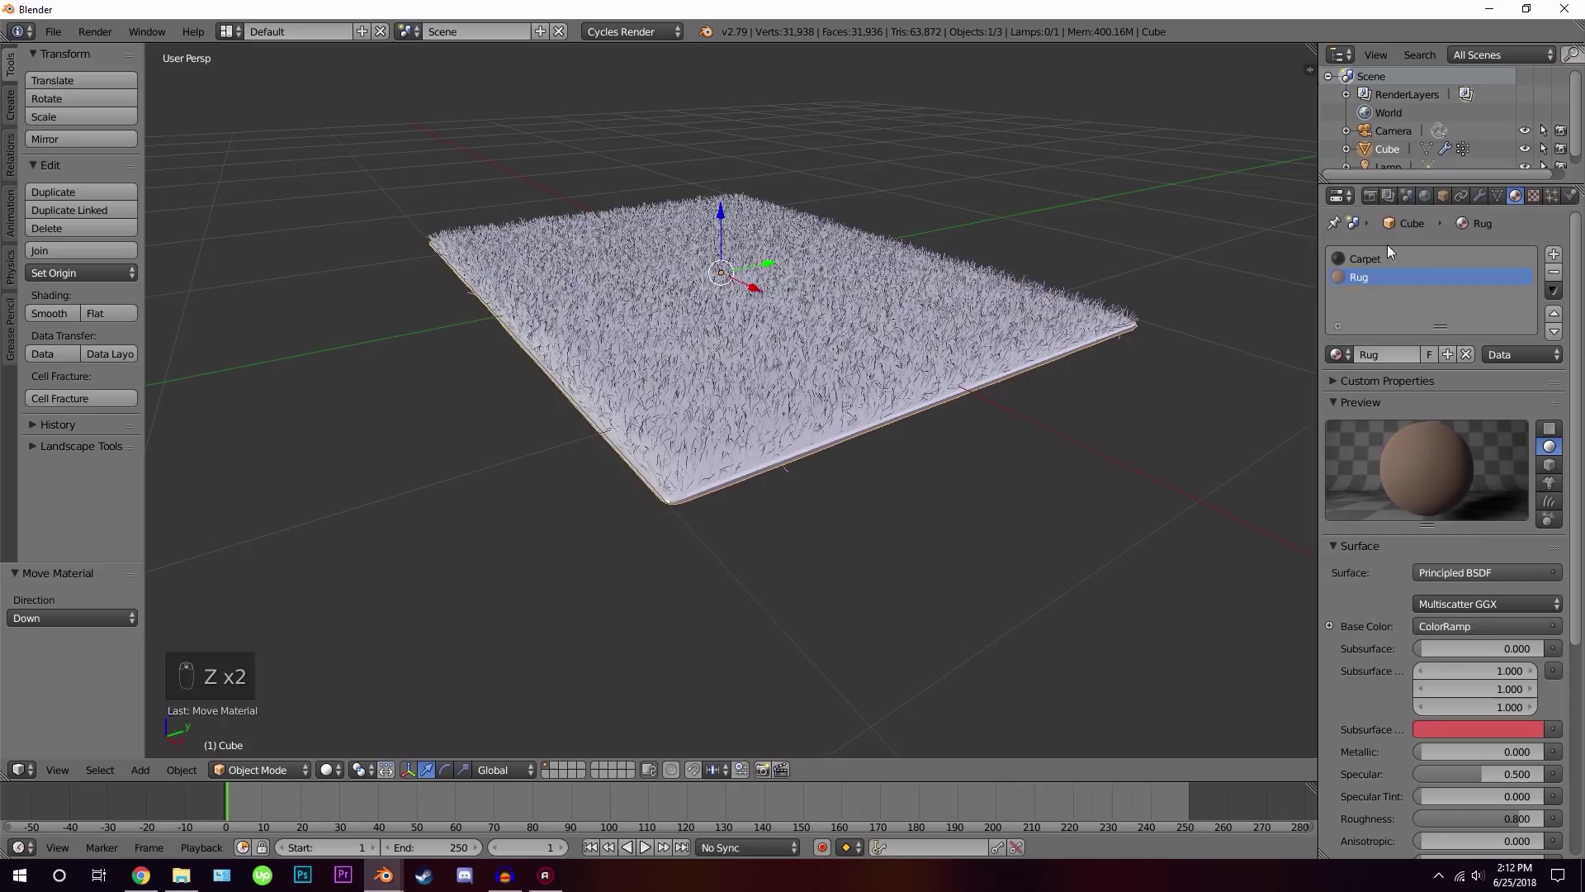
{"action": "key", "text": "Tab"}
{"action": "key", "text": "a"}
{"action": "key", "text": "a"}
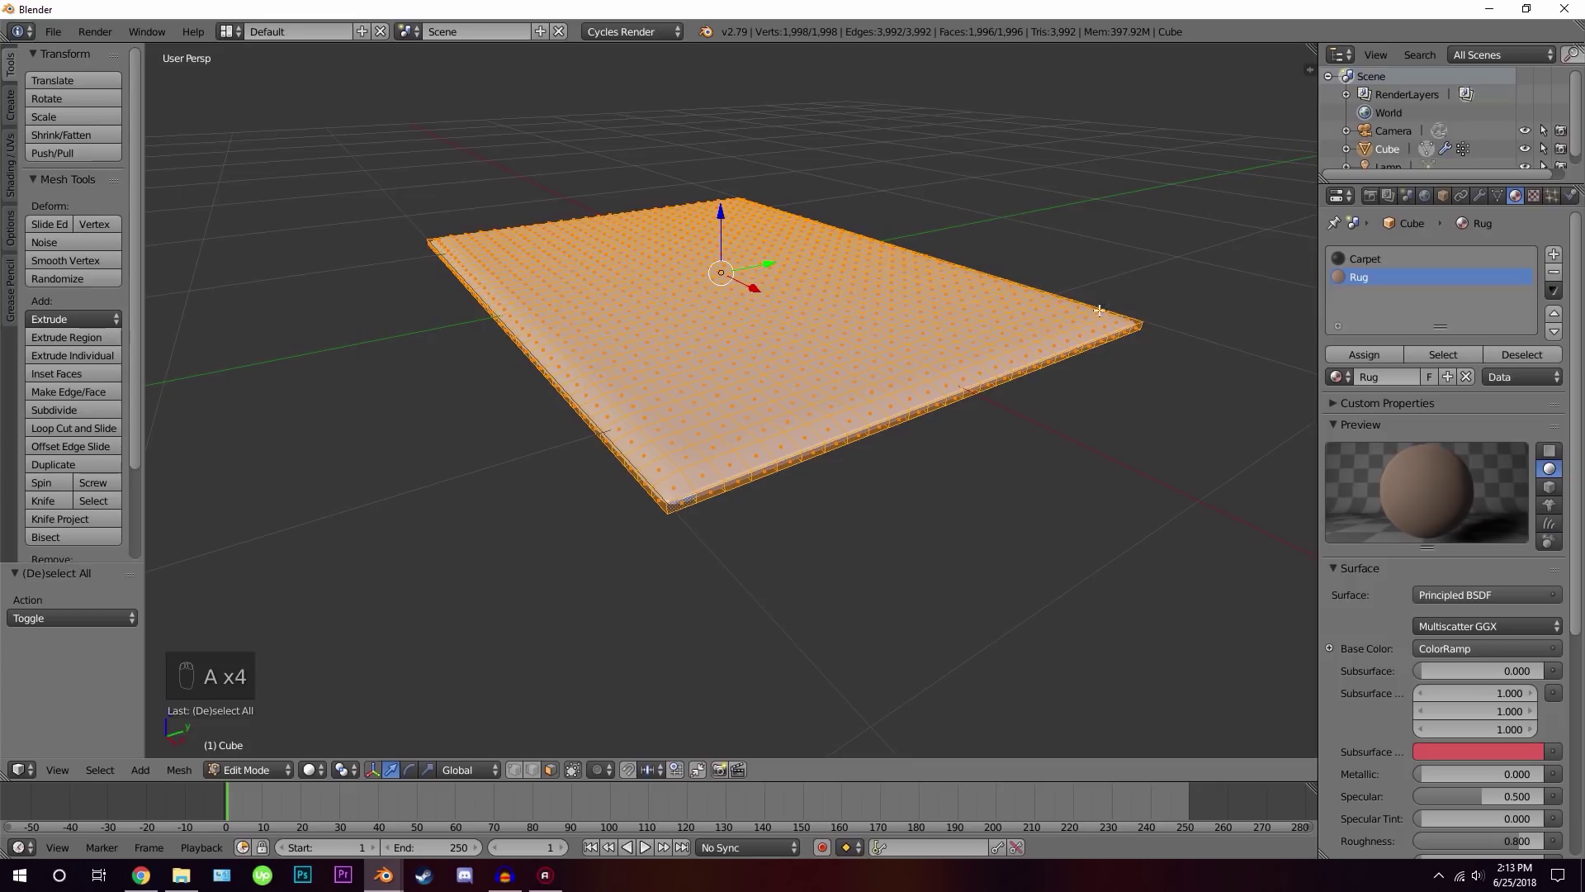
{"action": "left_click_drag", "start_coordinate": [1371, 355], "coordinate": [819, 429]}
{"action": "key", "text": "Tab"}
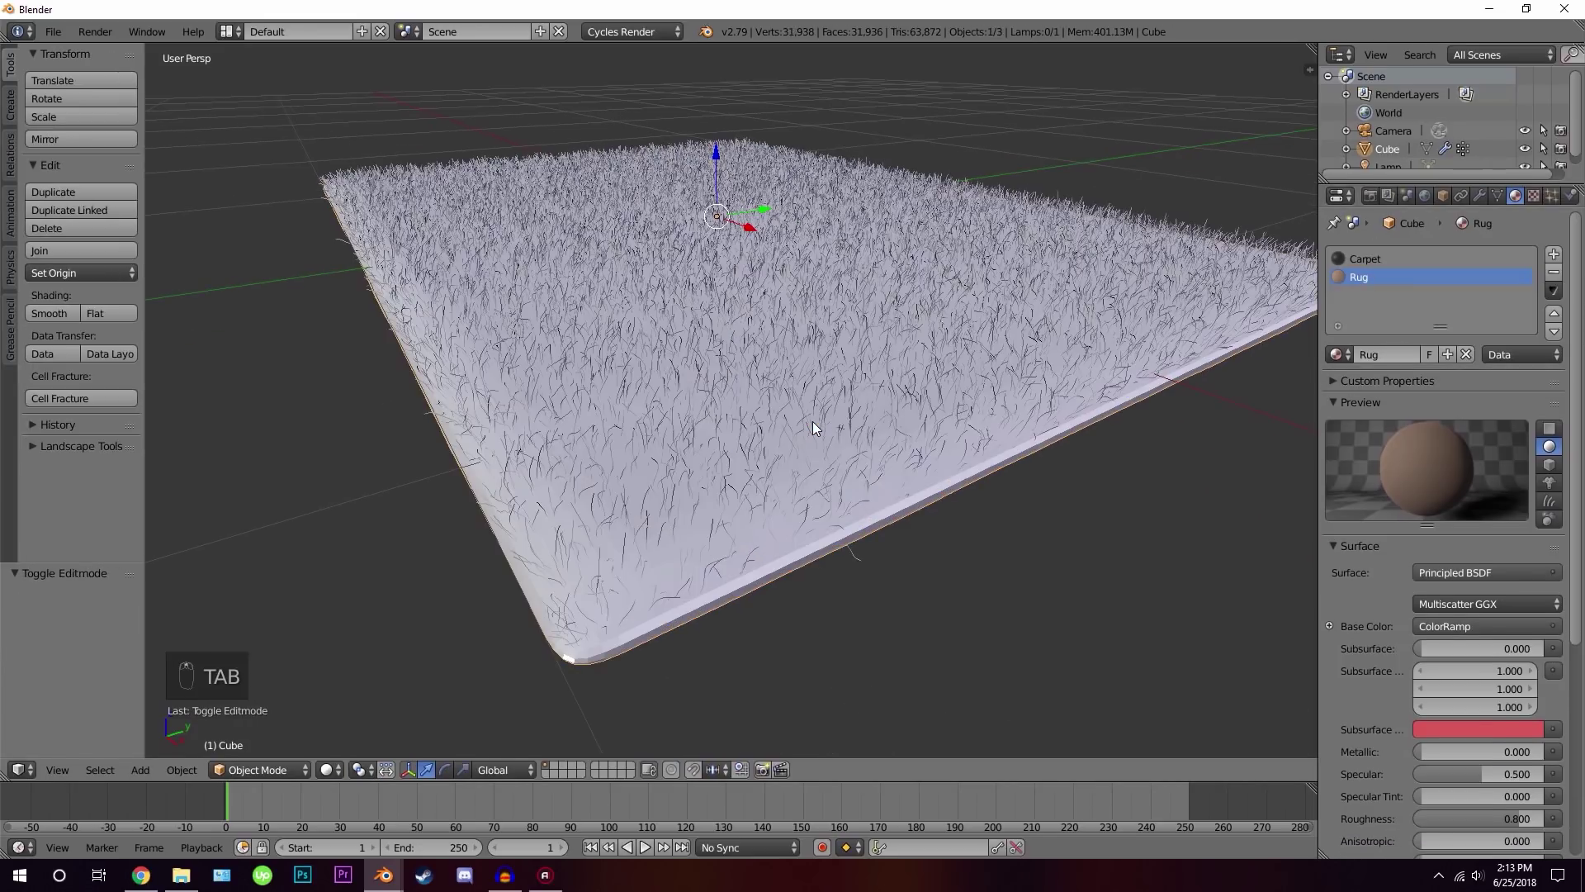
Set the hair particles to render with the Carpet material and check the result rendered
{"action": "key", "text": "shift+z"}
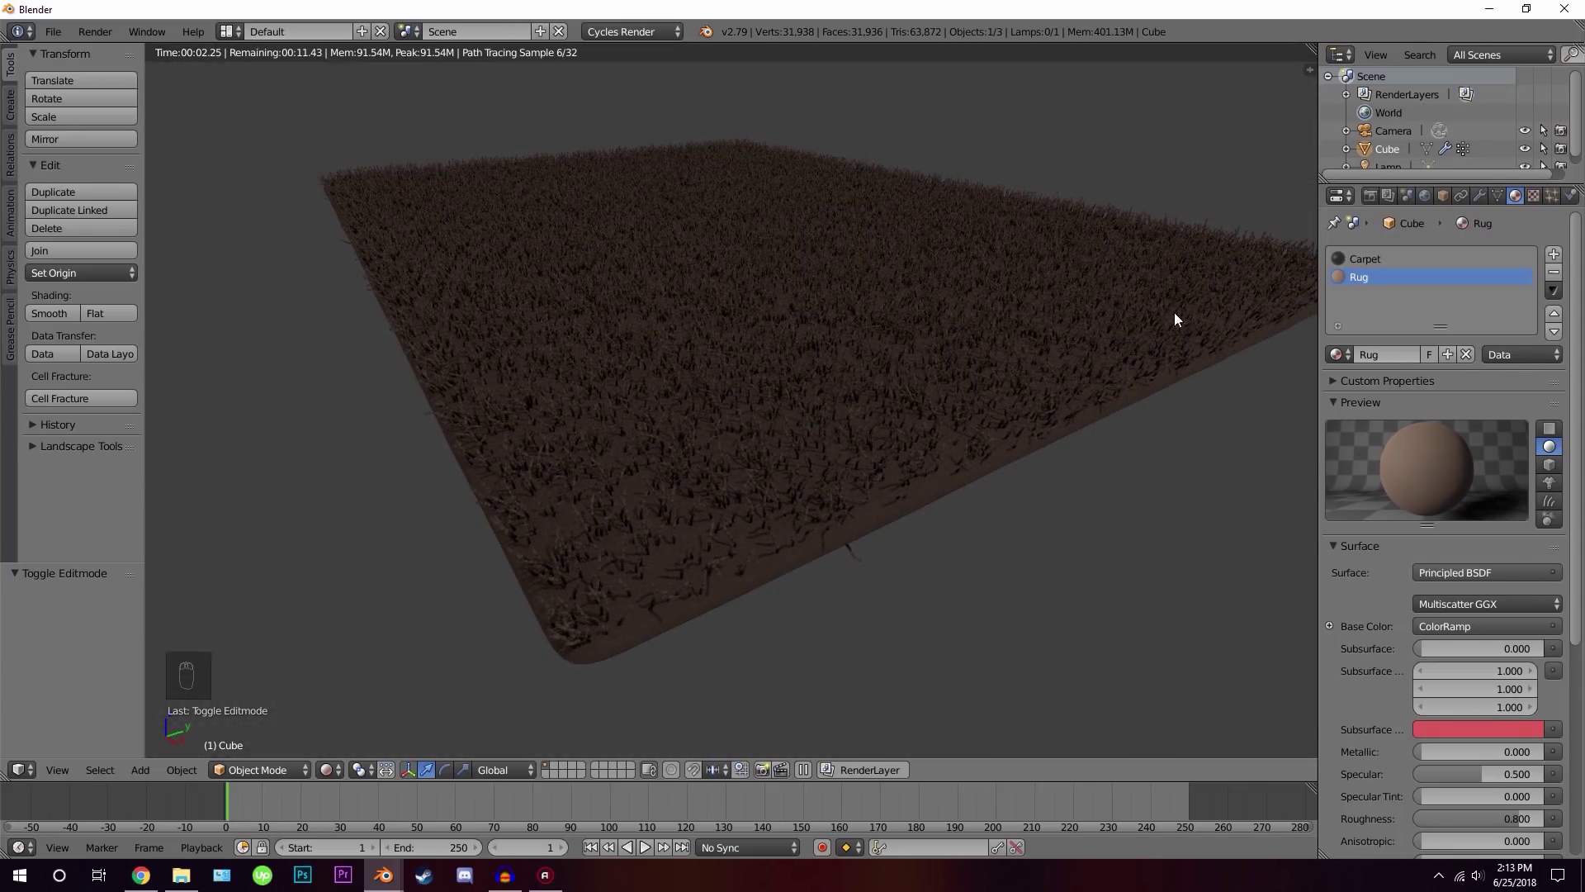
{"action": "left_click_drag", "start_coordinate": [1562, 203], "coordinate": [1421, 488]}
{"action": "left_click_drag", "start_coordinate": [1422, 489], "coordinate": [1397, 371]}
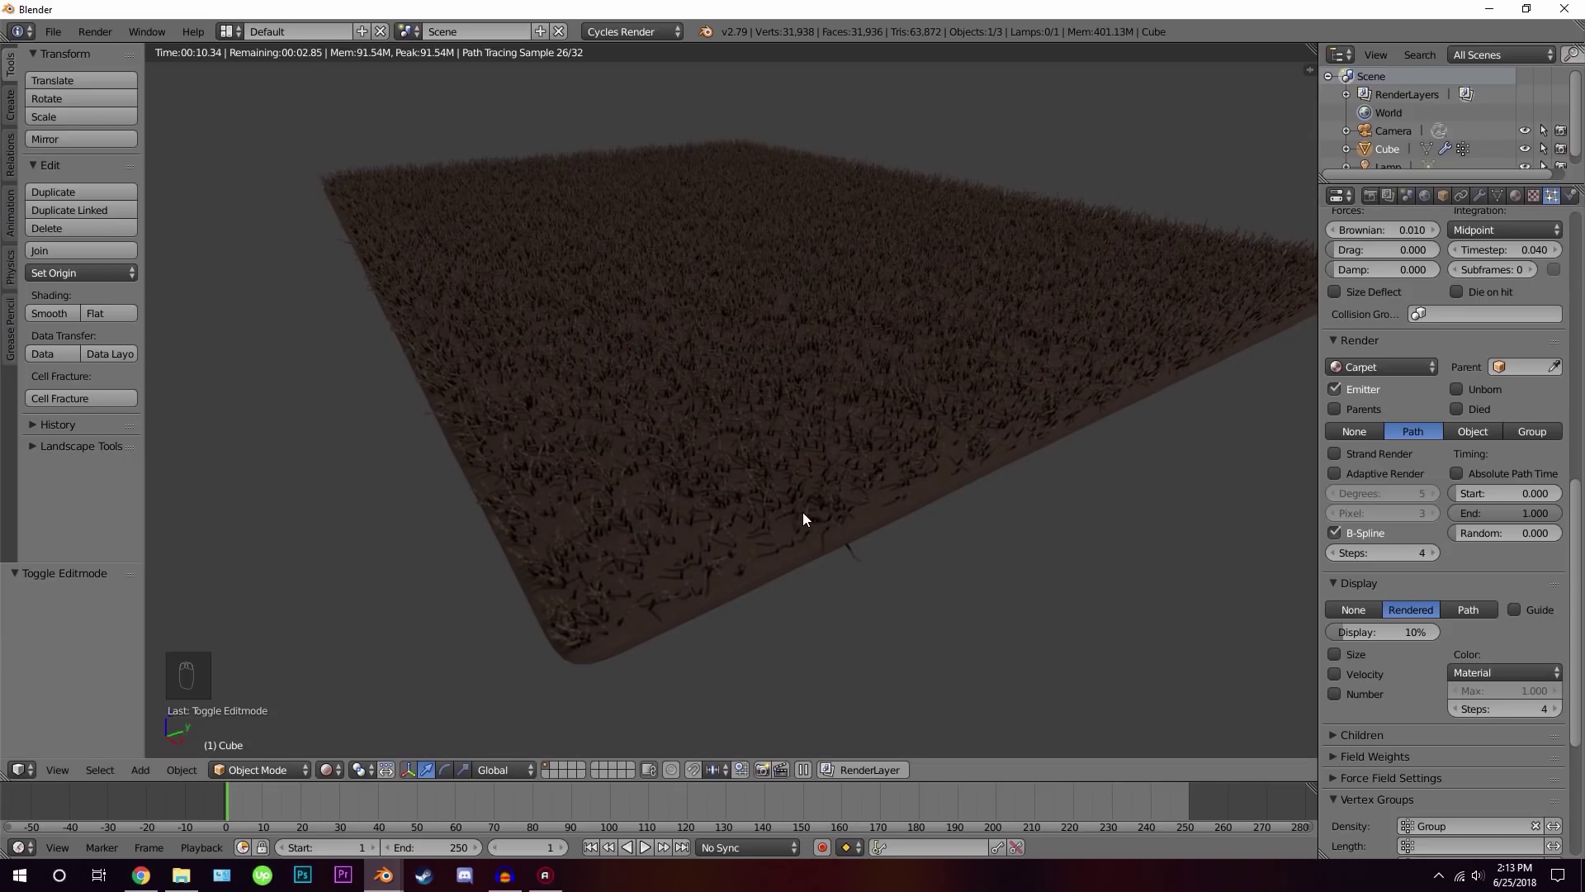
{"action": "key", "text": "z"}
{"action": "left_click_drag", "start_coordinate": [899, 499], "coordinate": [799, 289]}
{"action": "key", "text": "z"}
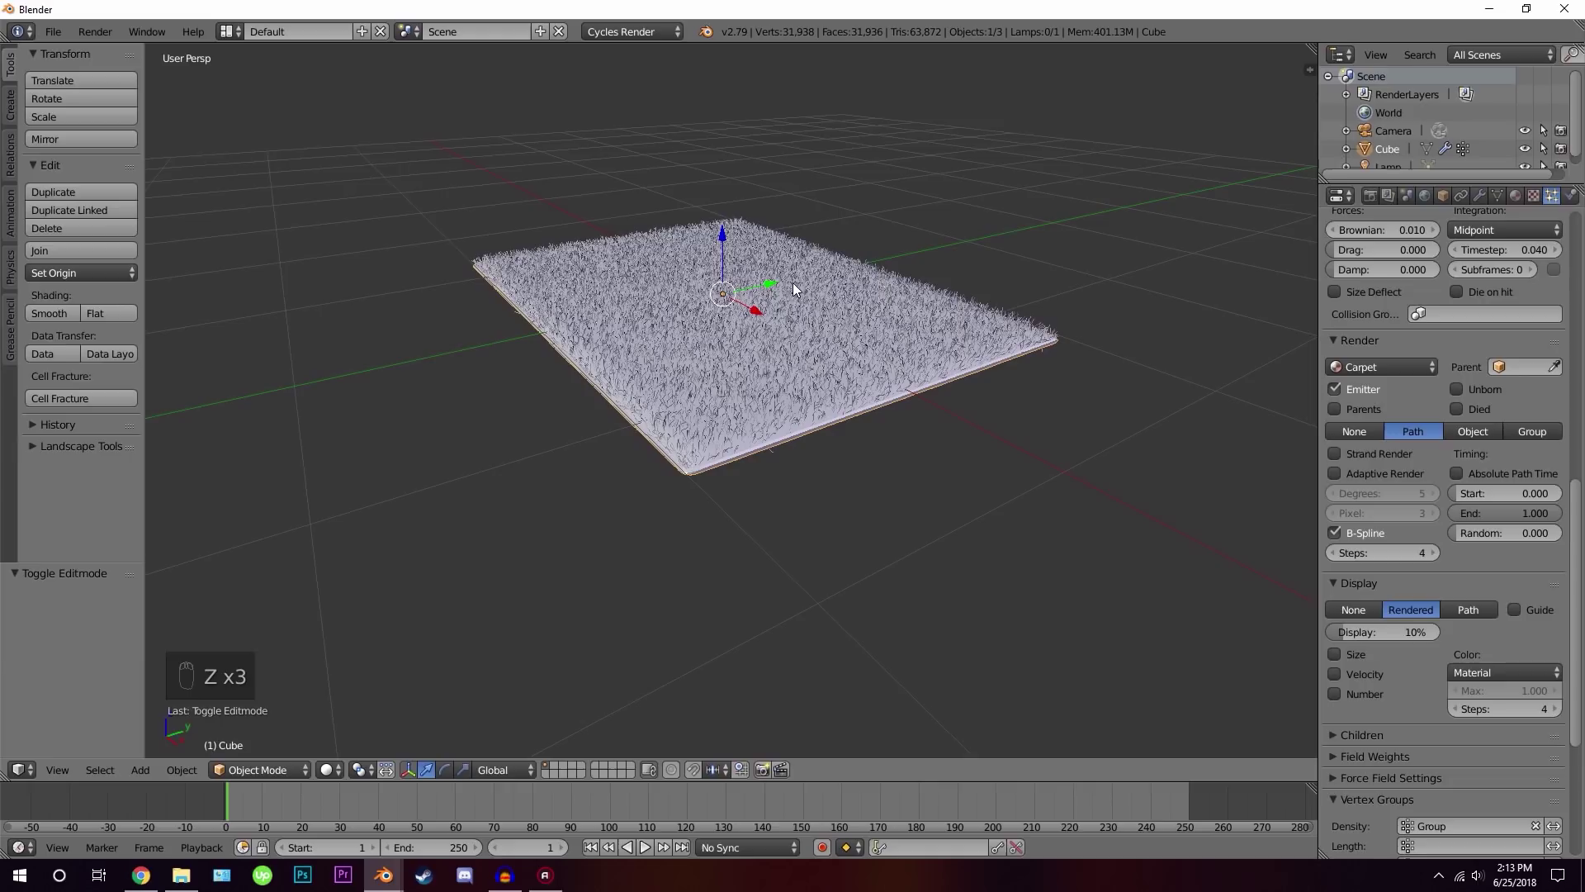
Add a mesh plane scaled 100 times and view the scene in front orthographic
{"action": "key", "text": "shift+a"}
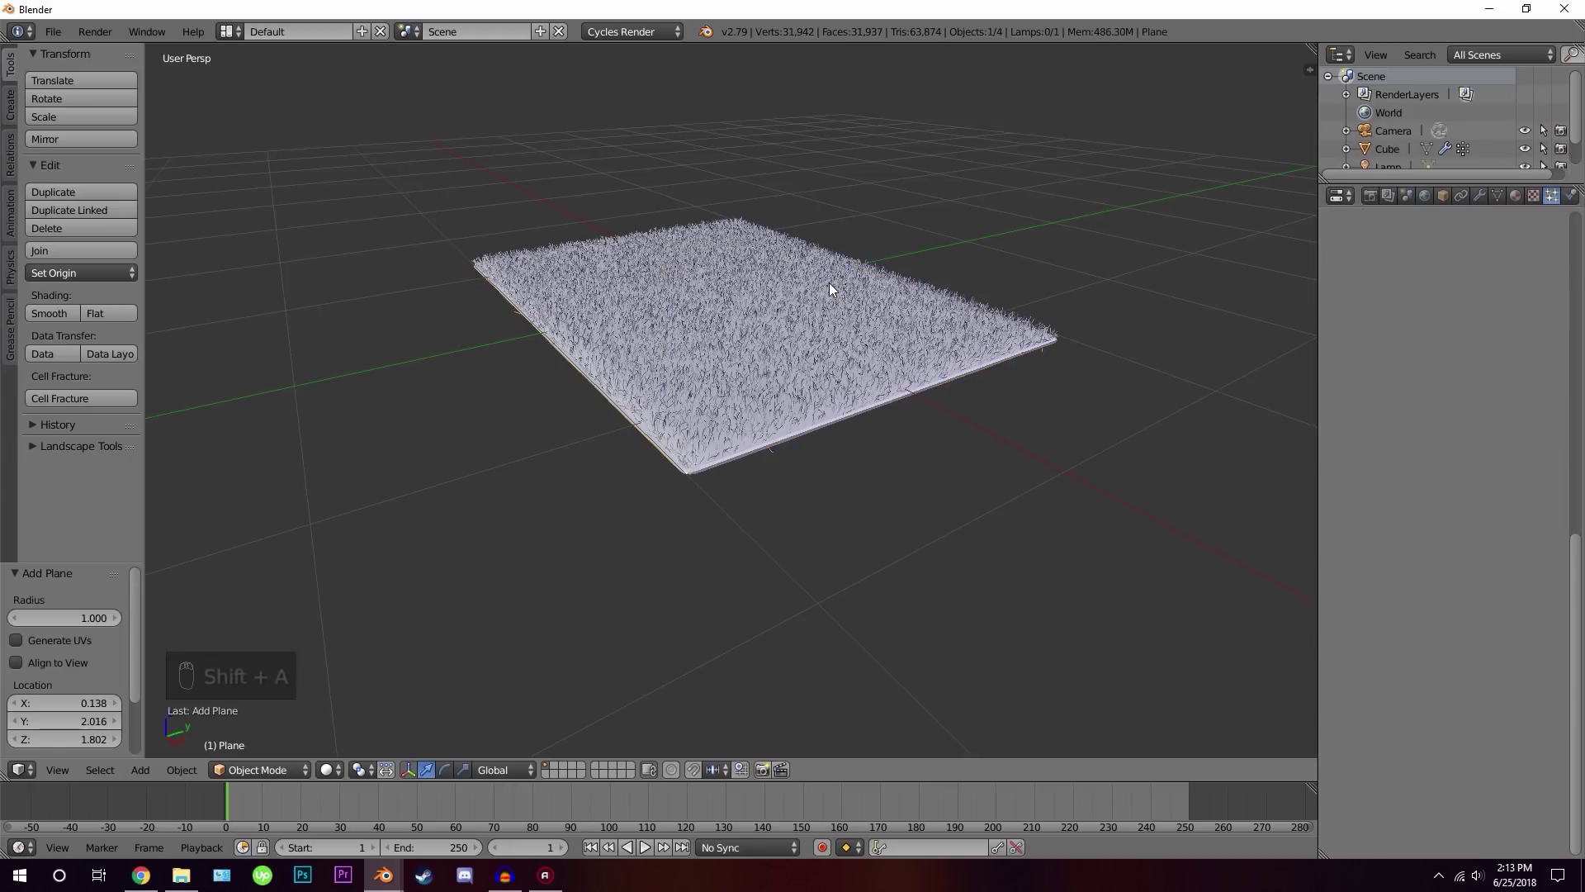
{"action": "key", "text": "s"}
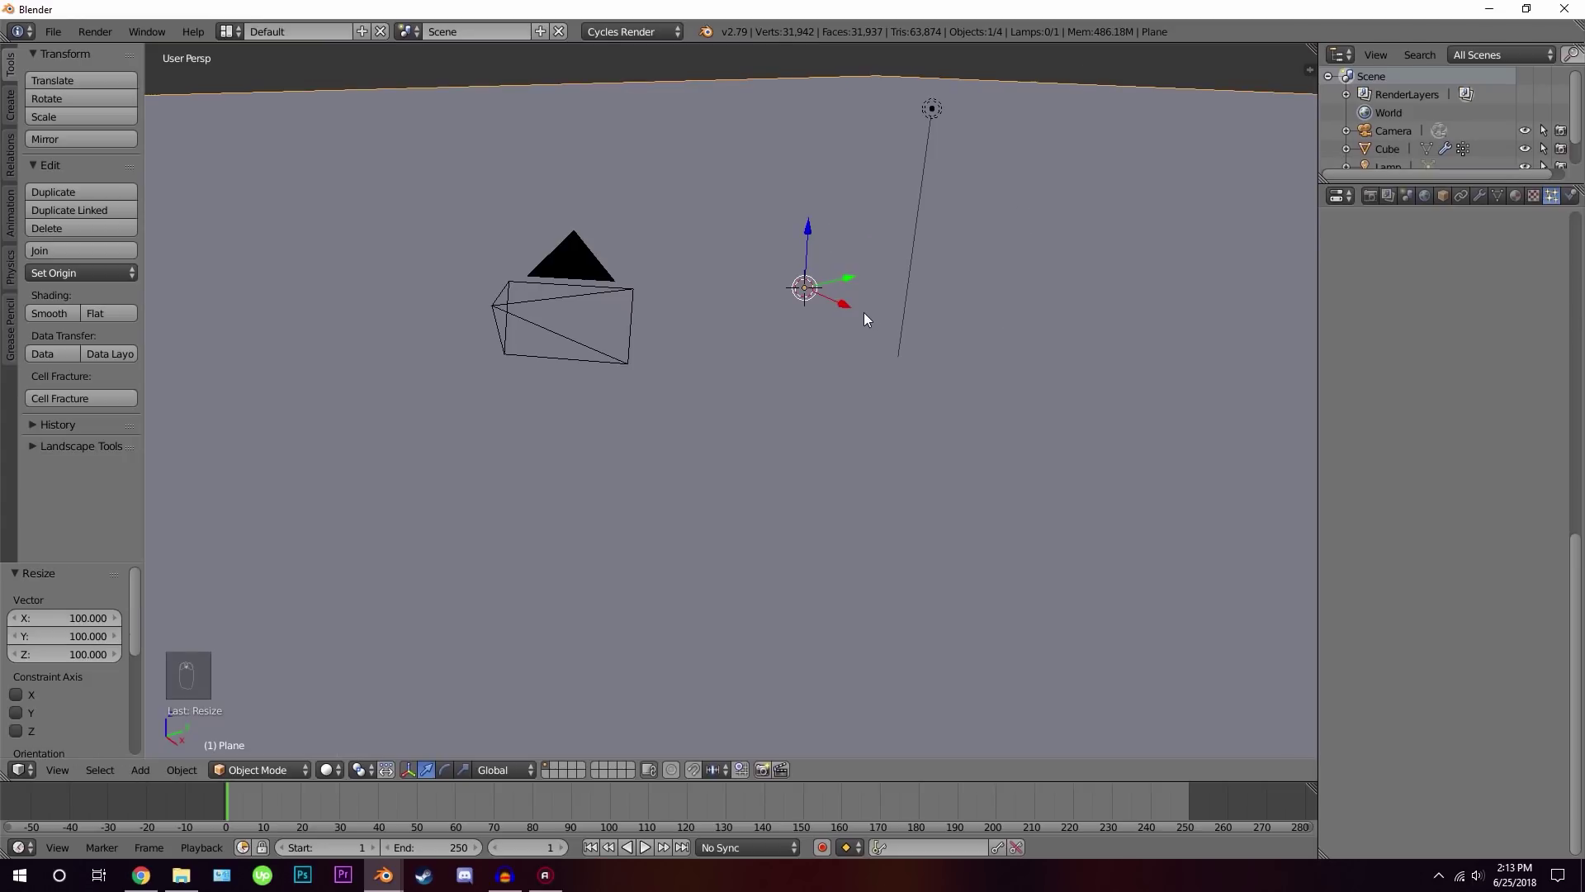
{"action": "key", "text": "KP_1"}
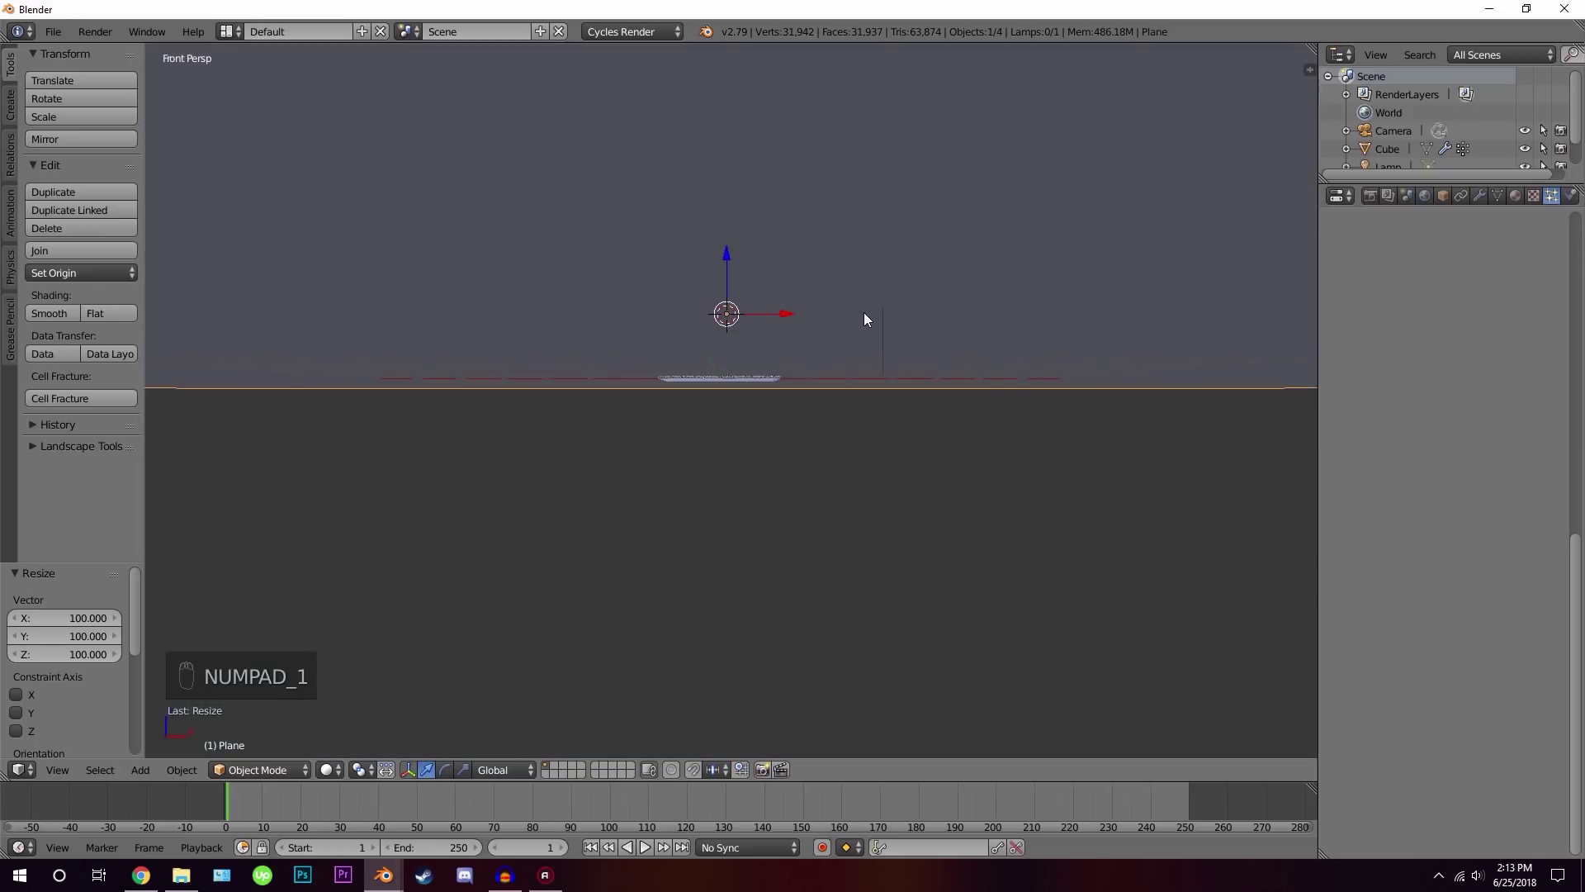
{"action": "key", "text": "KP_5"}
{"action": "left_click_drag", "start_coordinate": [827, 264], "coordinate": [728, 147]}
Lower the plane along Z until it sits just beneath the carpet slab's base
{"action": "left_click_drag", "start_coordinate": [728, 147], "coordinate": [737, 310]}
{"action": "left_click", "coordinate": [738, 311]}
{"action": "middle_click", "coordinate": [781, 336]}
{"action": "key", "text": "g"}
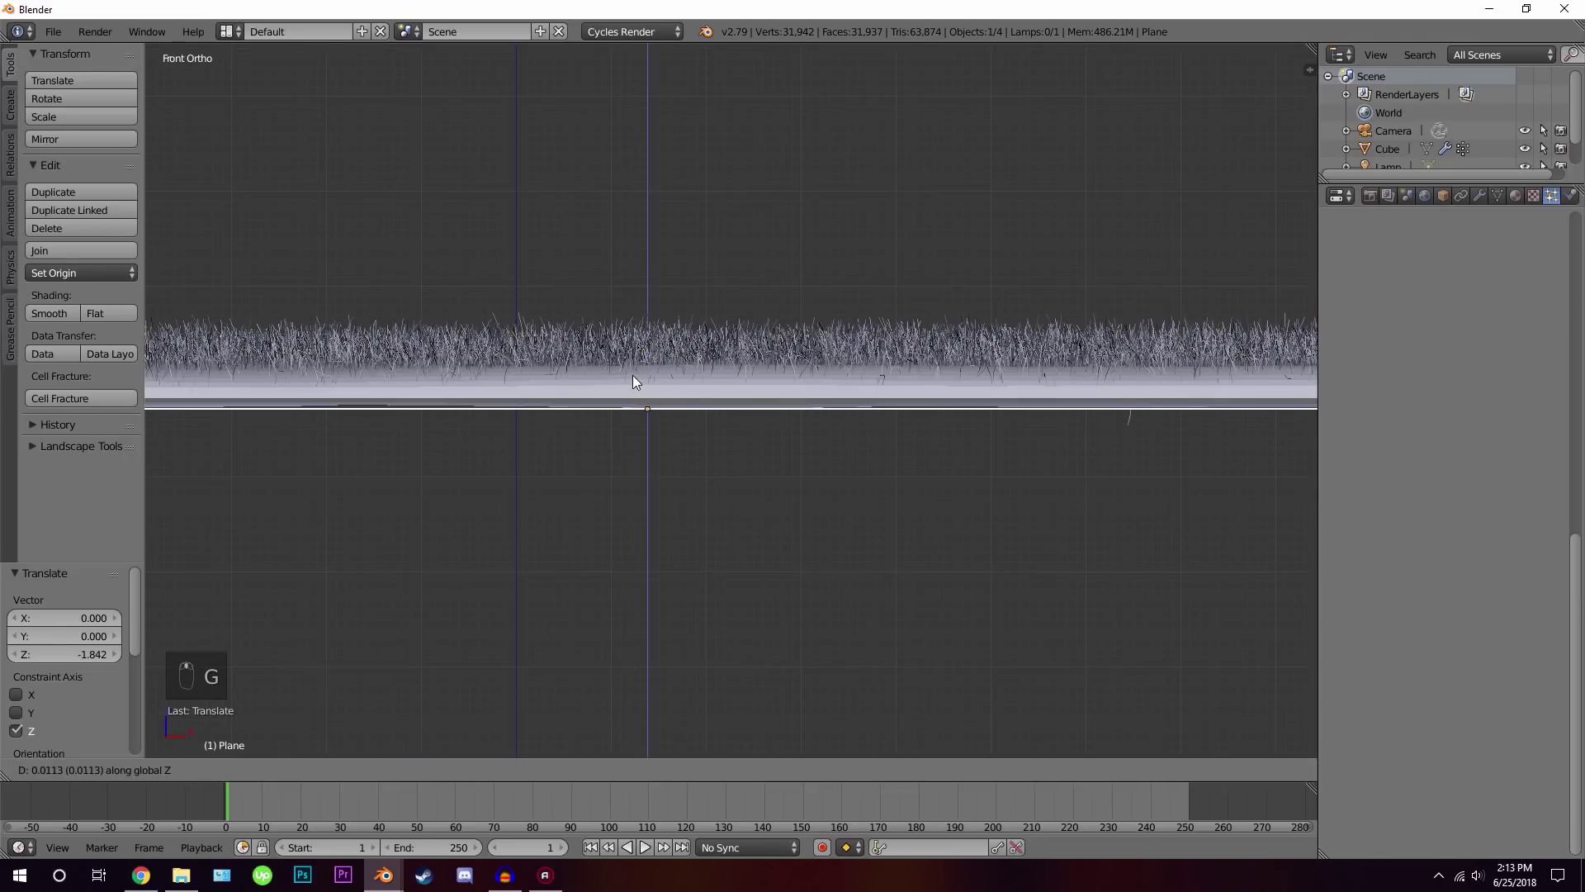
{"action": "left_click", "coordinate": [642, 375]}
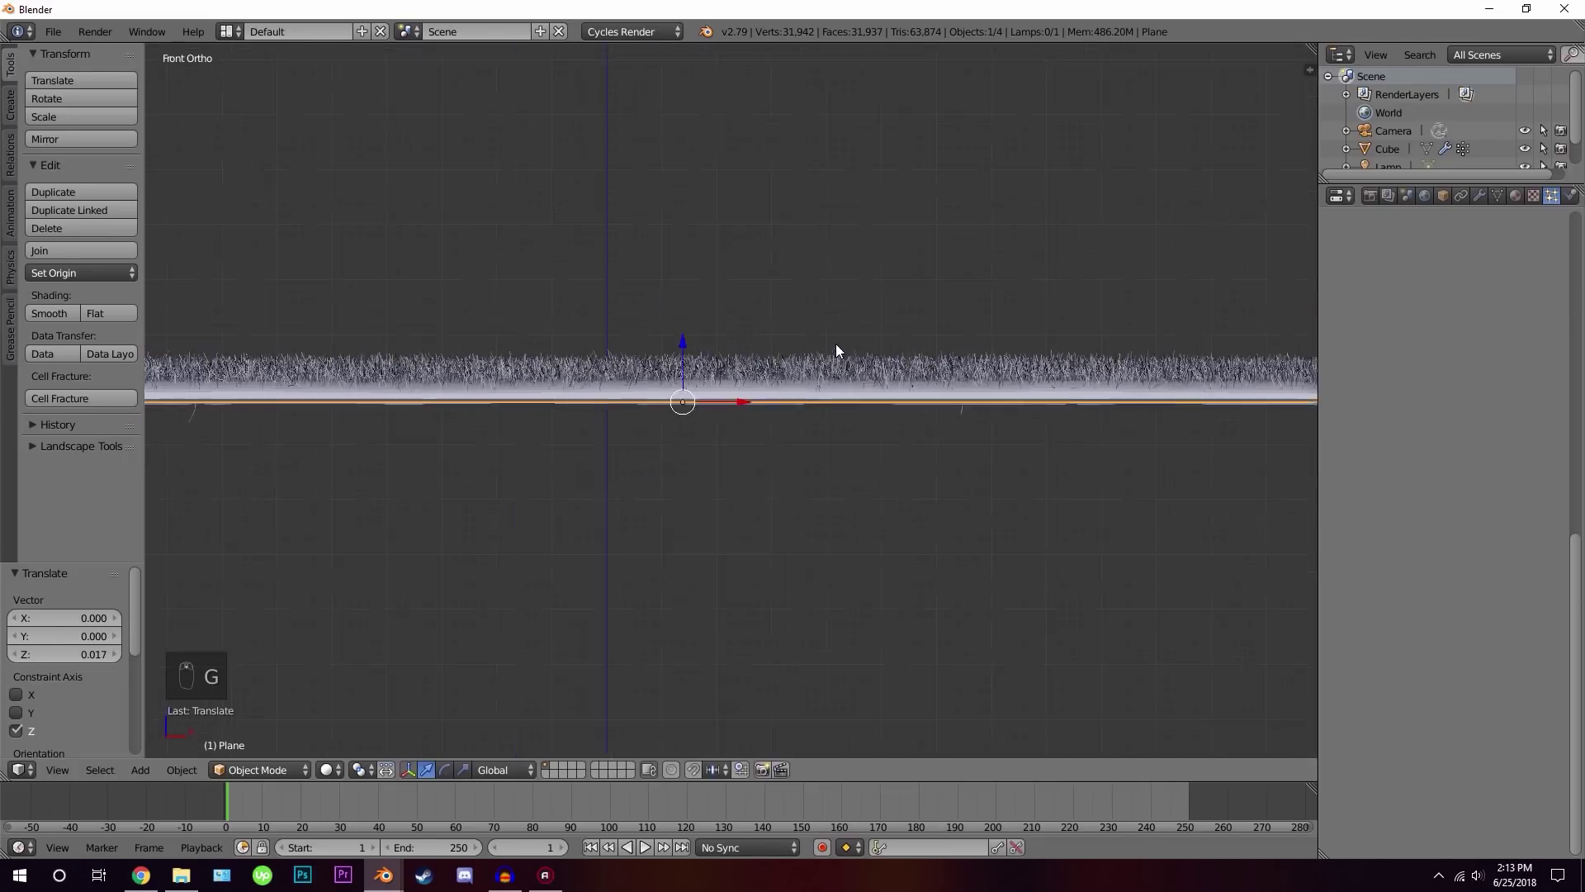
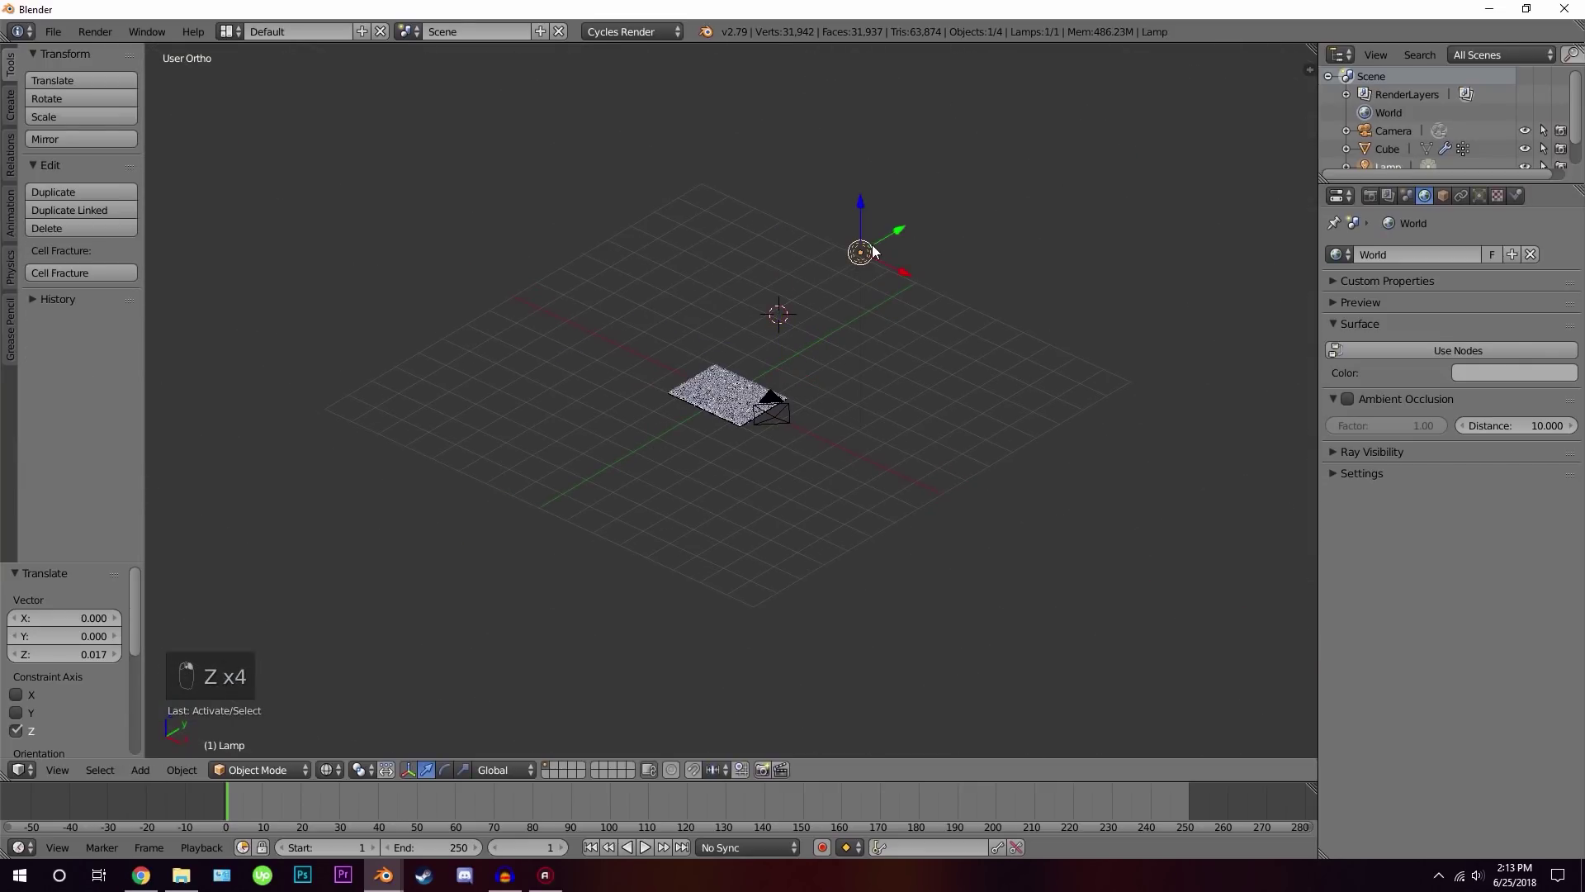
Set the lamp's Emission strength to 300 and preview the brightly lit carpet rendered
{"action": "middle_click", "coordinate": [1466, 216]}
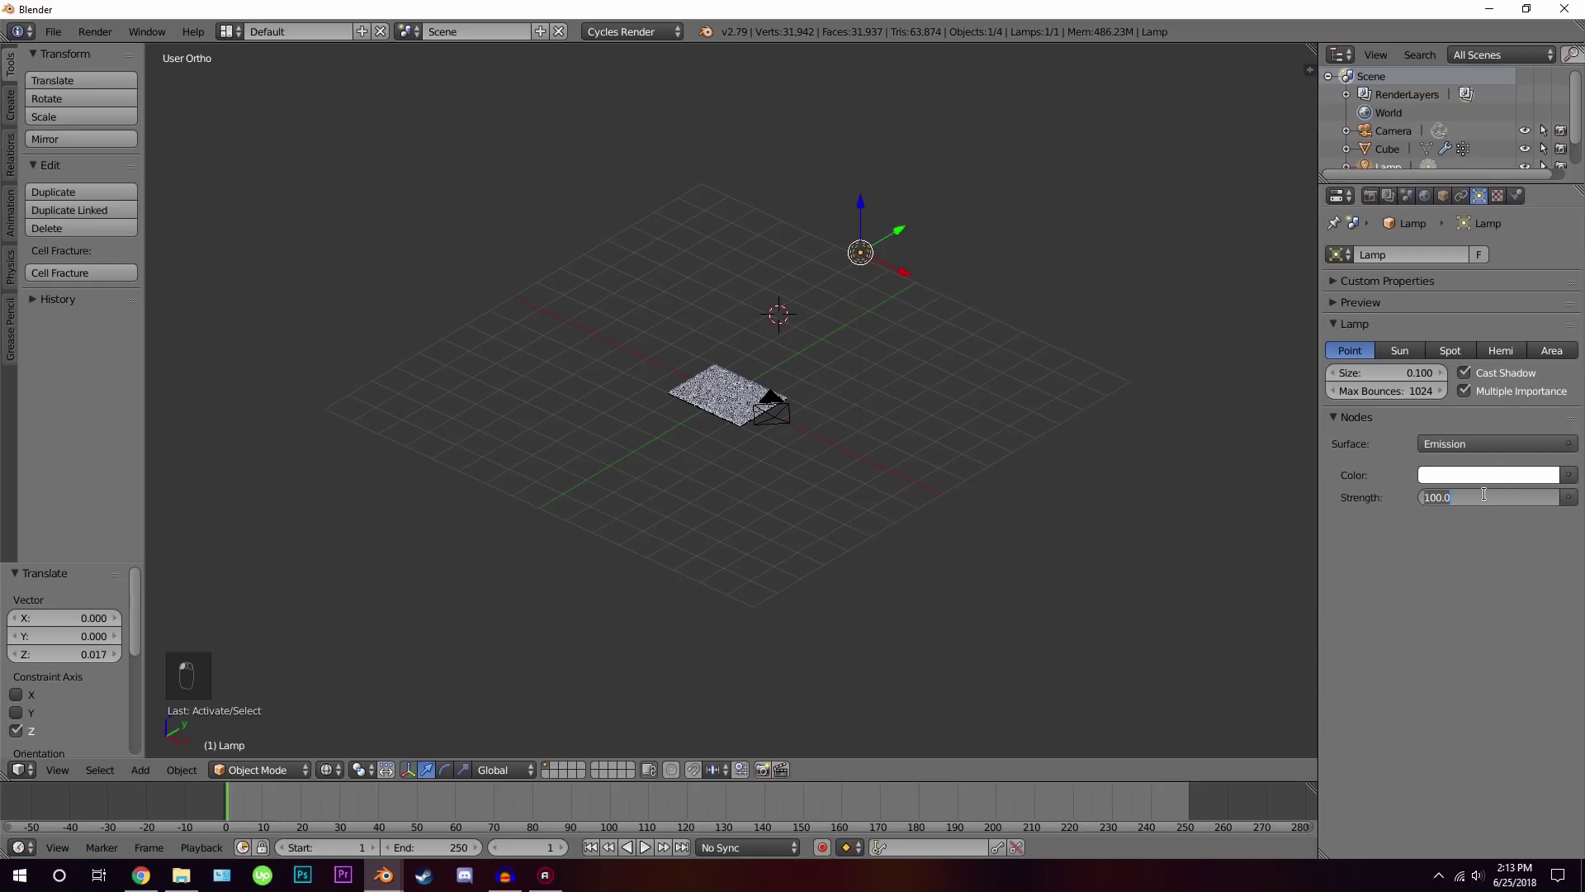
{"action": "key", "text": "KP_0"}
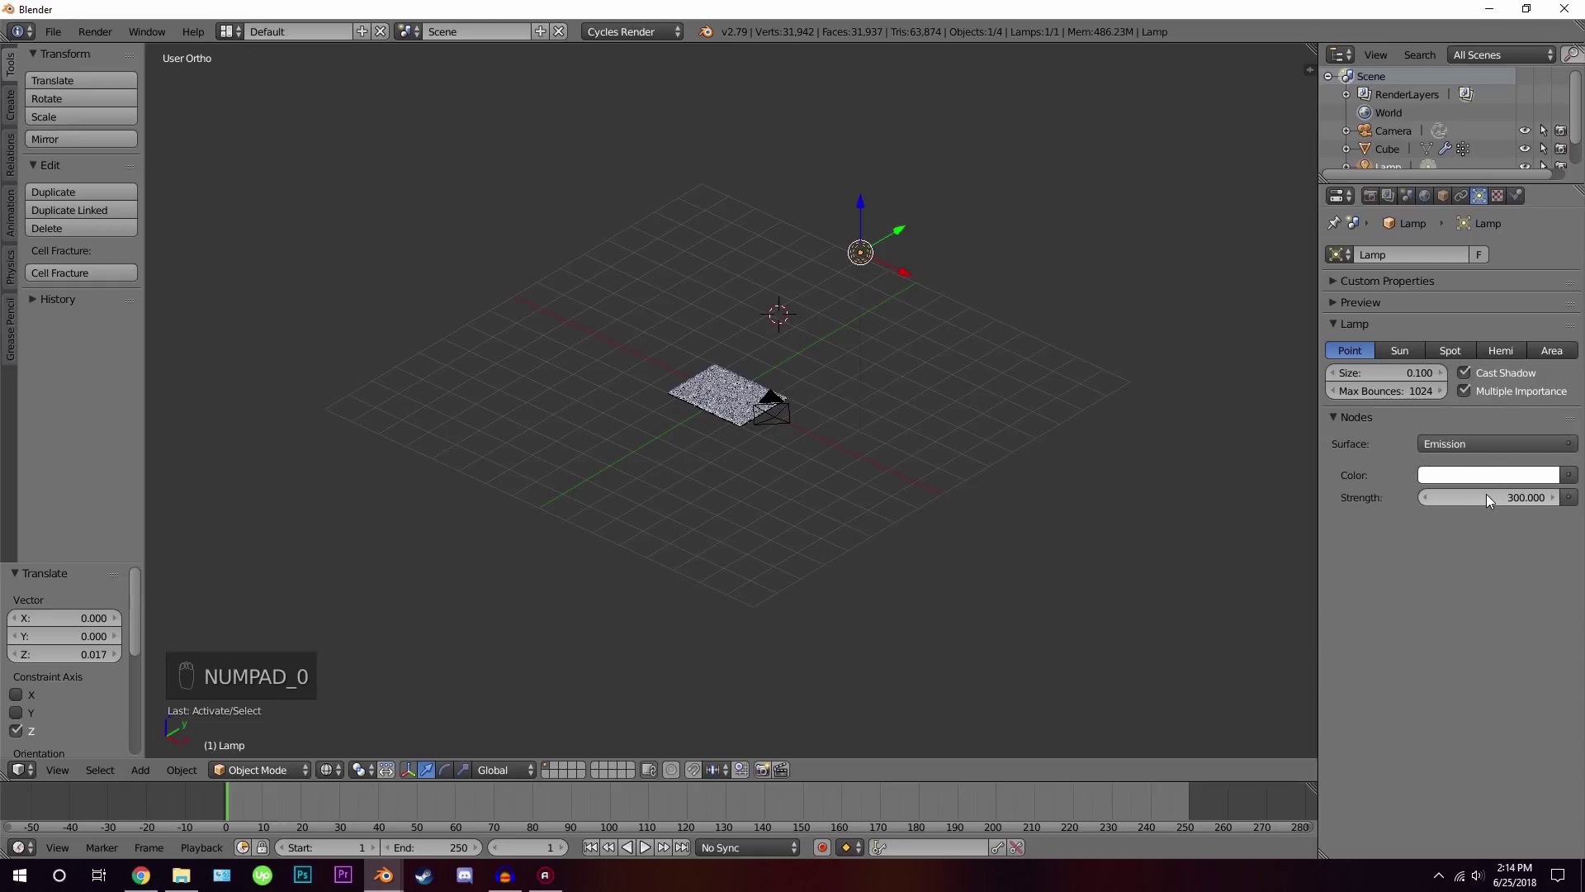
{"action": "middle_click", "coordinate": [623, 419]}
{"action": "key", "text": "shift+z"}
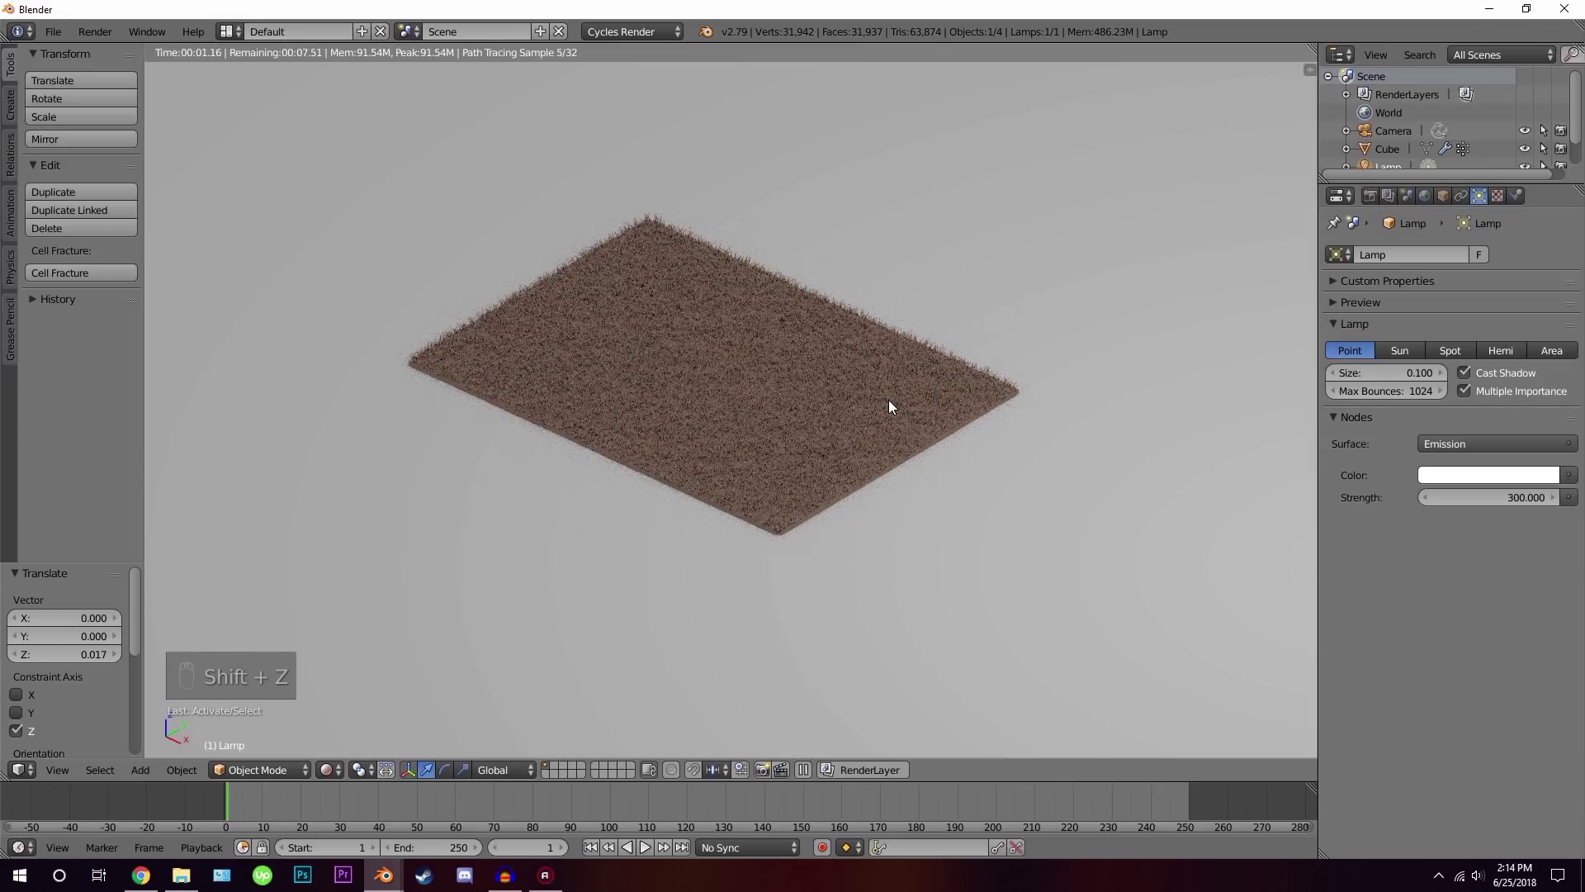
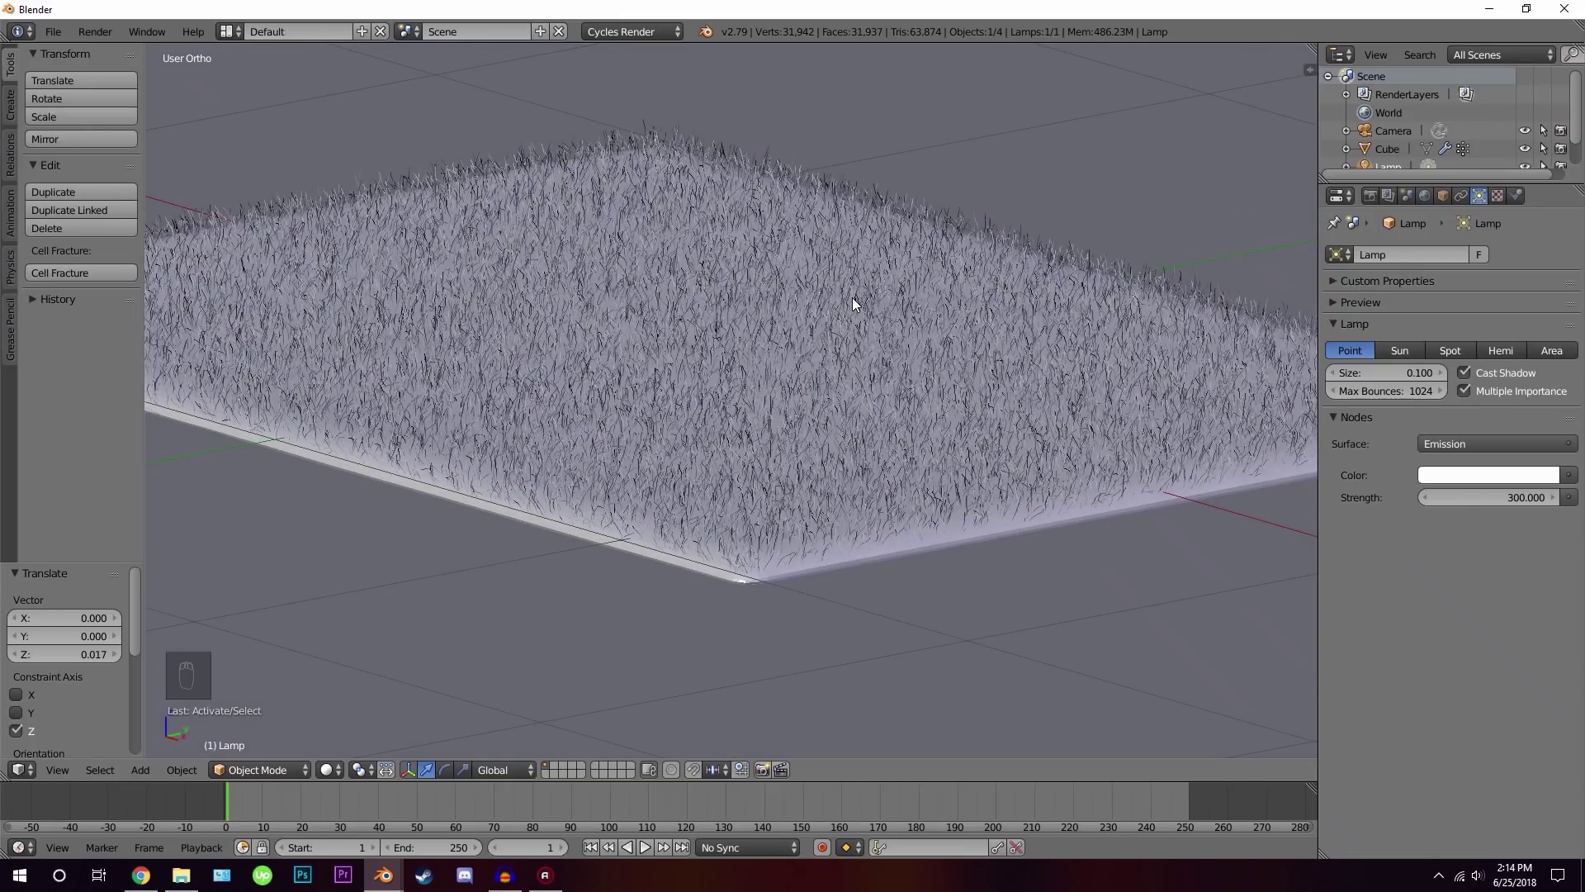
Align the camera to the current view and pull it back to frame the carpet
{"action": "key", "text": "ctrl+alt+KP_0"}
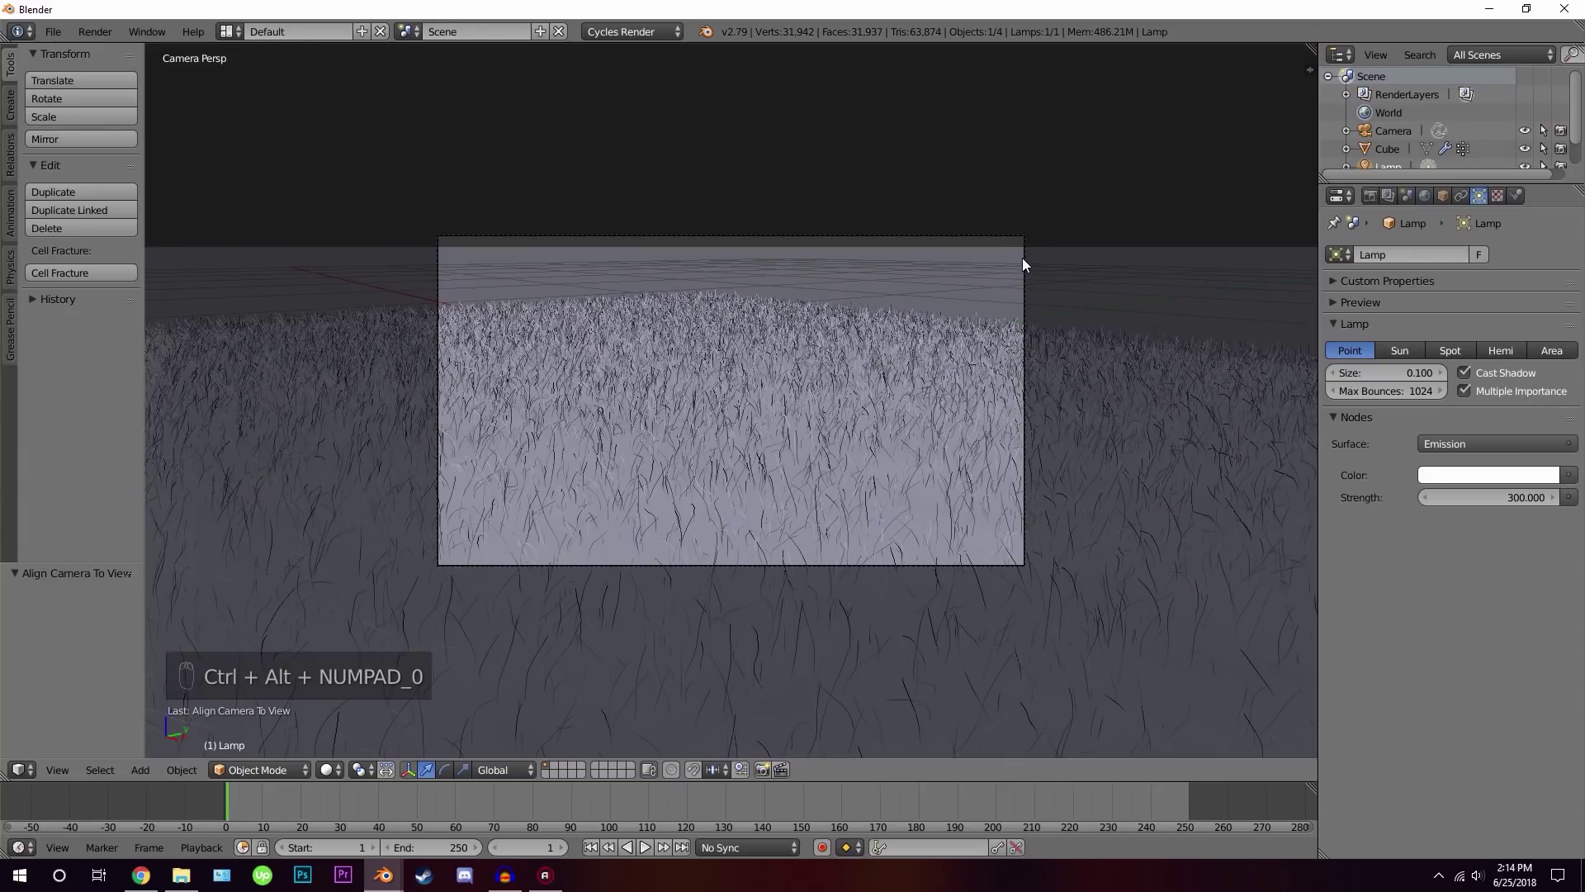
{"action": "left_click_drag", "start_coordinate": [1030, 264], "coordinate": [807, 377]}
{"action": "key", "text": "g"}
{"action": "left_click_drag", "start_coordinate": [810, 357], "coordinate": [809, 399]}
{"action": "left_click_drag", "start_coordinate": [811, 405], "coordinate": [817, 439]}
{"action": "left_click_drag", "start_coordinate": [817, 442], "coordinate": [840, 461]}
Adjust the camera's height so the whole carpet fills the frame and preview the shot rendered
{"action": "key", "text": "g"}
{"action": "middle_click", "coordinate": [840, 461]}
{"action": "key", "text": "g"}
{"action": "key", "text": "g"}
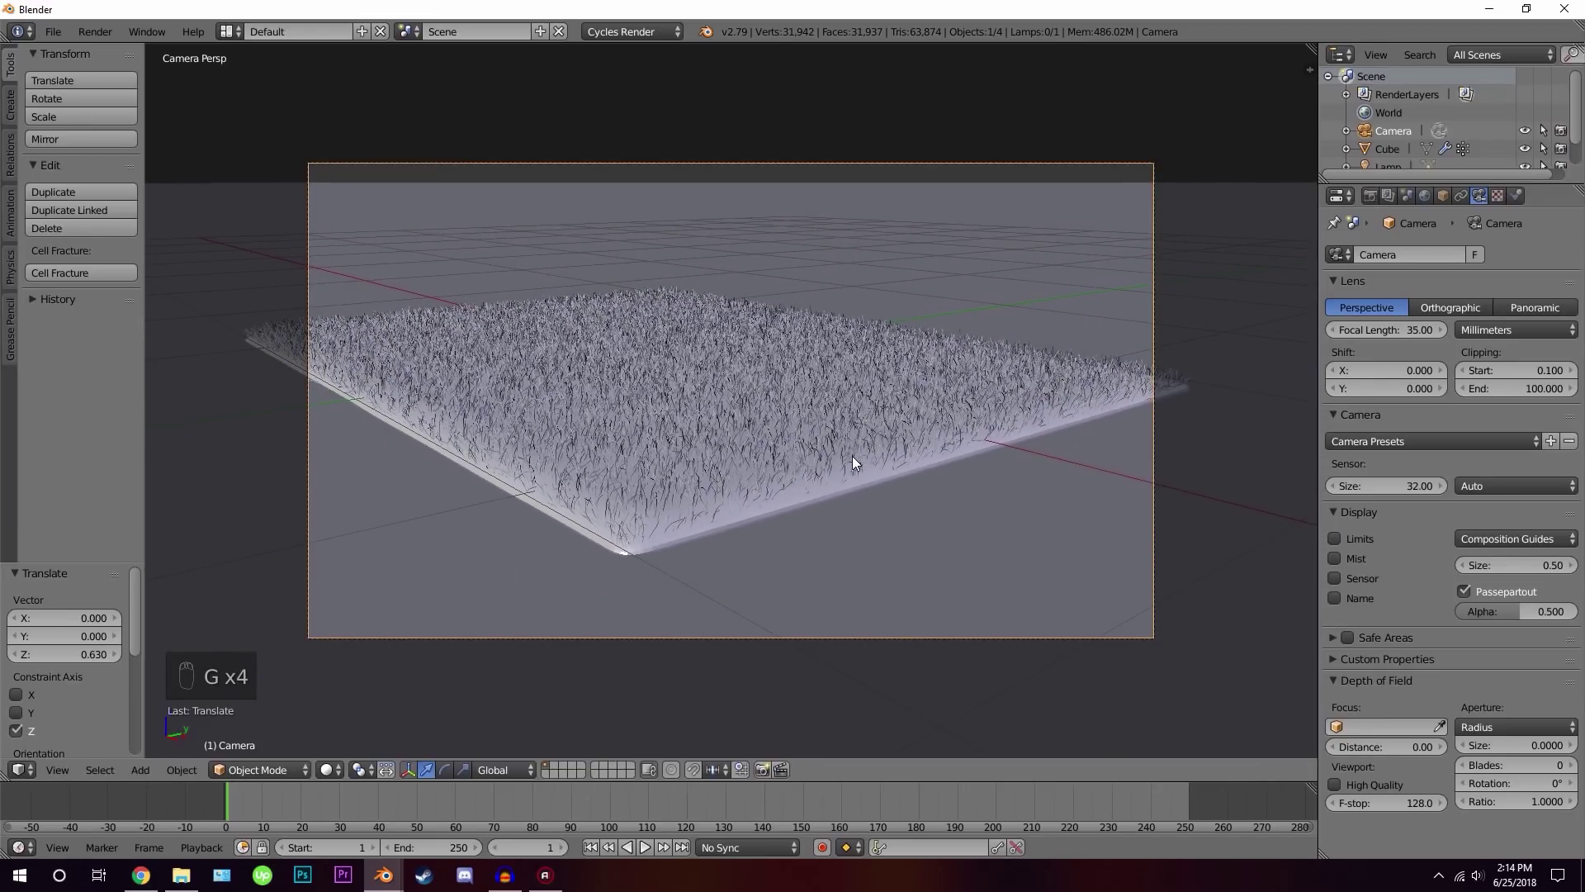
{"action": "key", "text": "shift+z"}
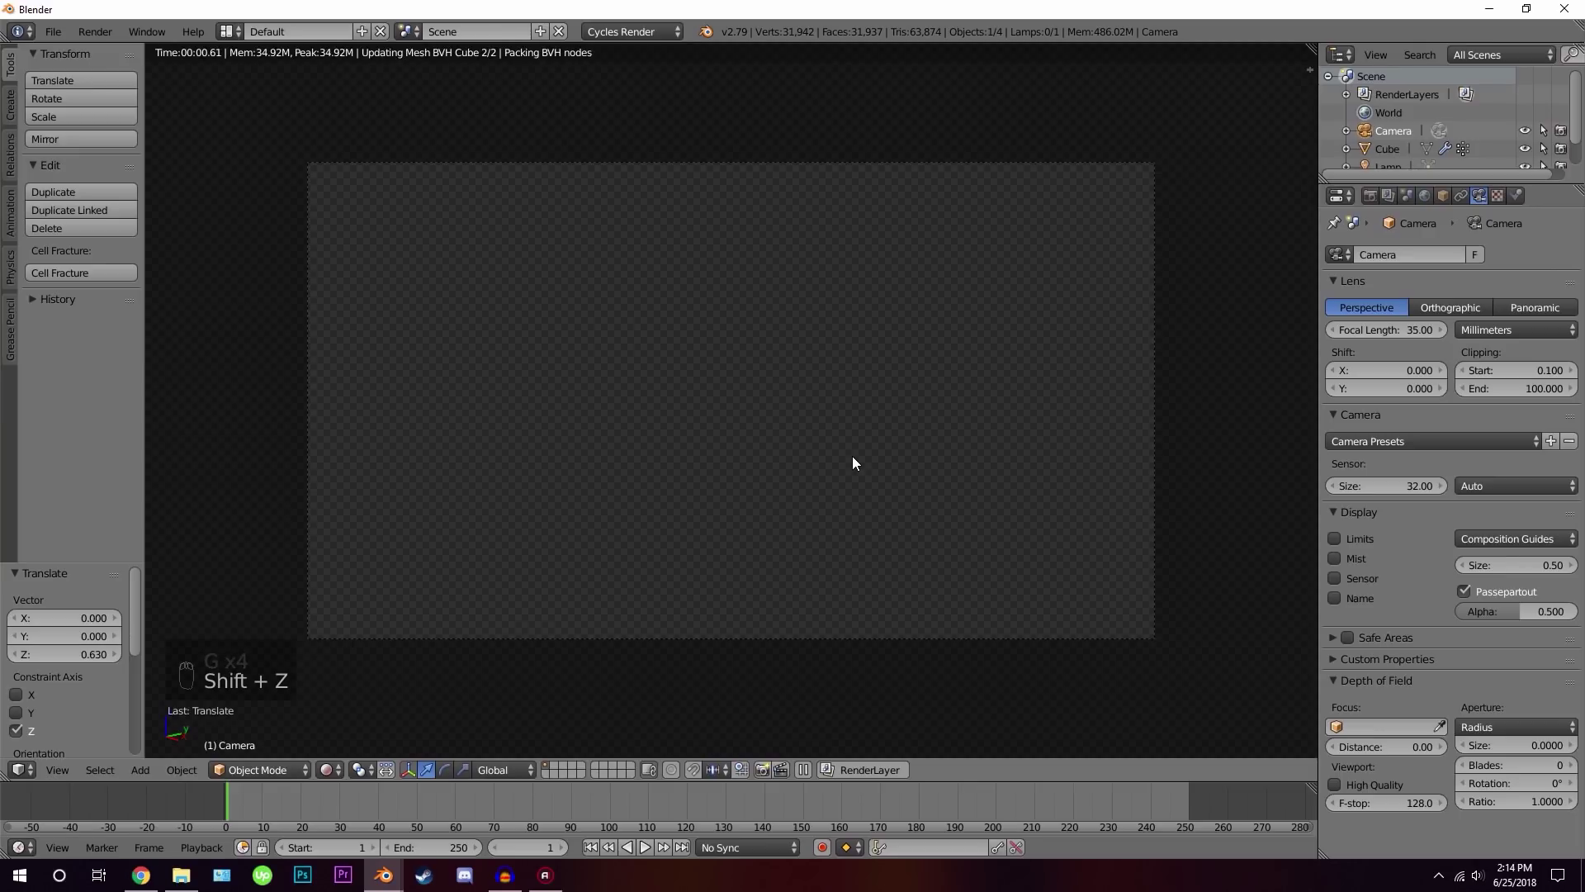
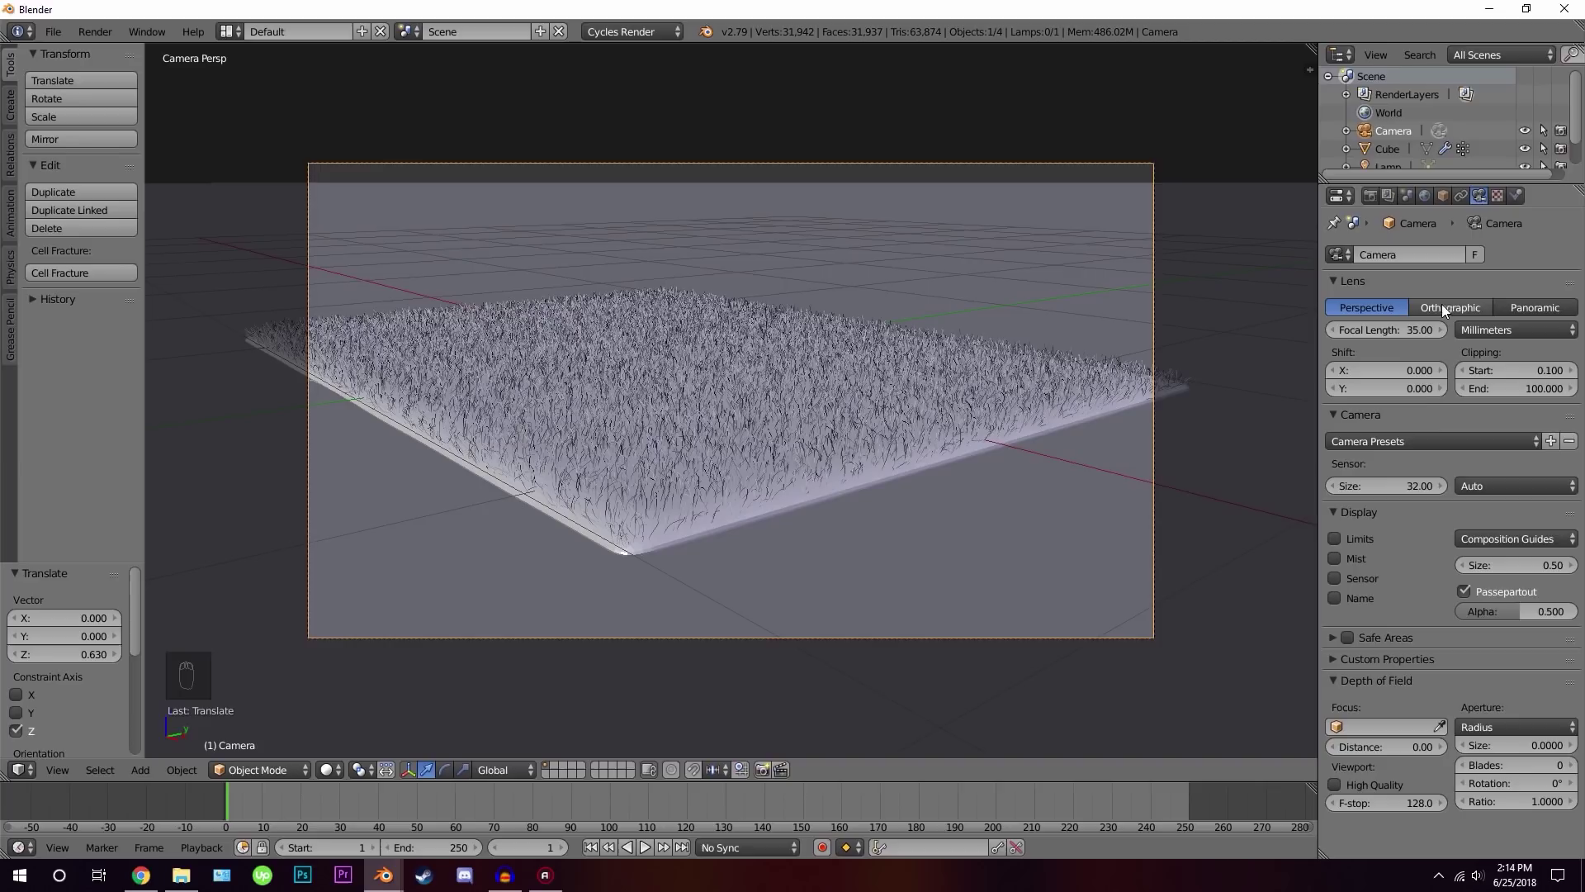
Add a Plain Axes empty at the carpet centre and set the camera's depth of field to focus on it, f-stop 2.0
{"action": "left_click_drag", "start_coordinate": [804, 430], "coordinate": [819, 387]}
{"action": "key", "text": "shift+a"}
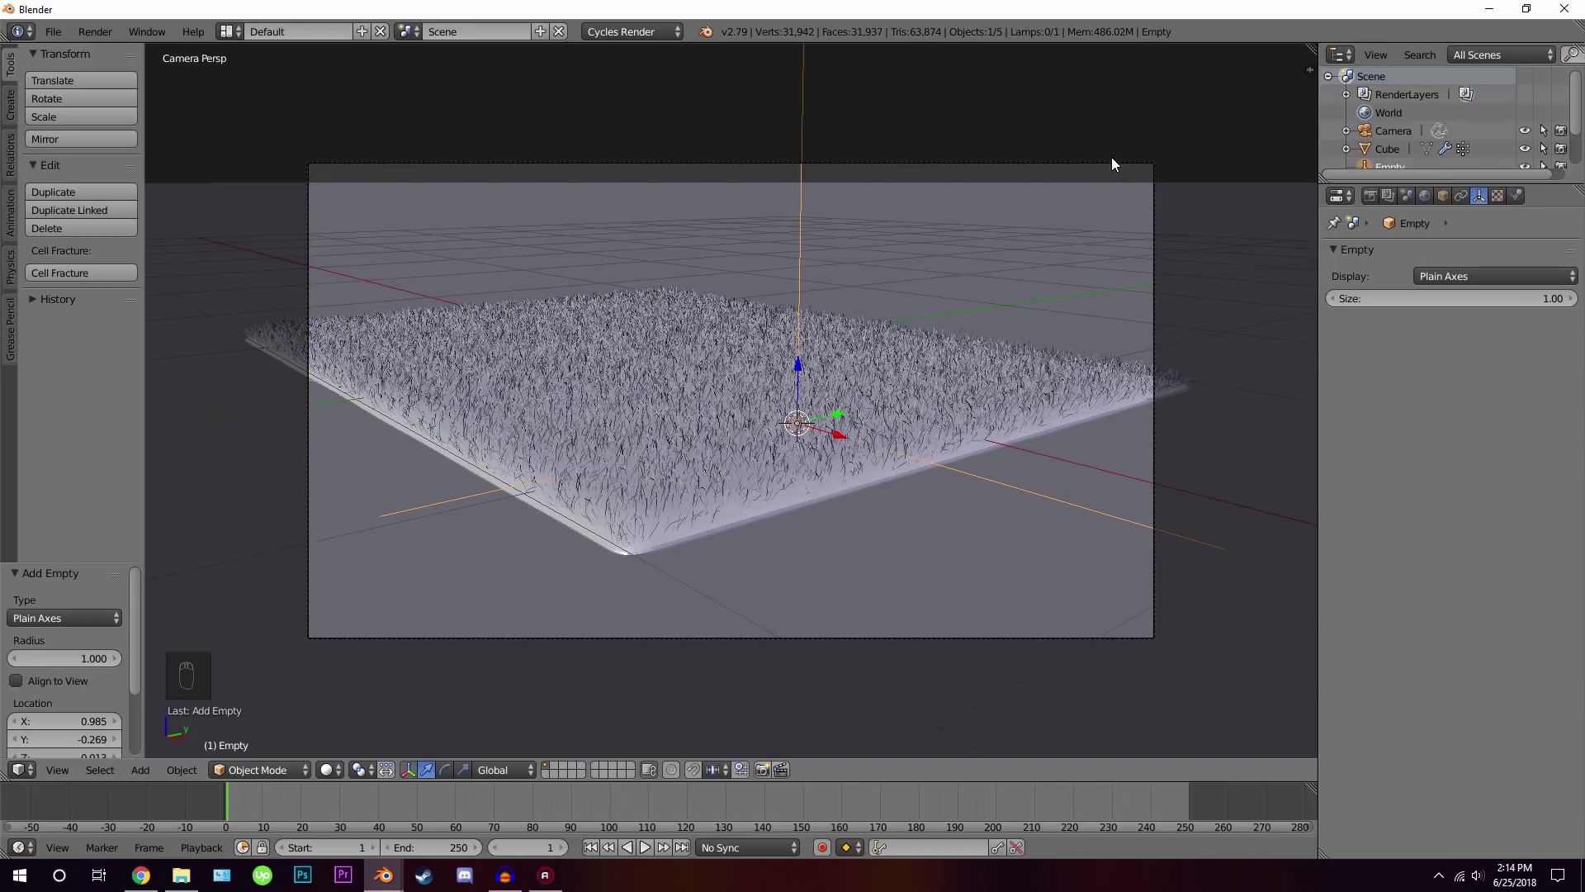
{"action": "left_click_drag", "start_coordinate": [1119, 163], "coordinate": [1395, 752]}
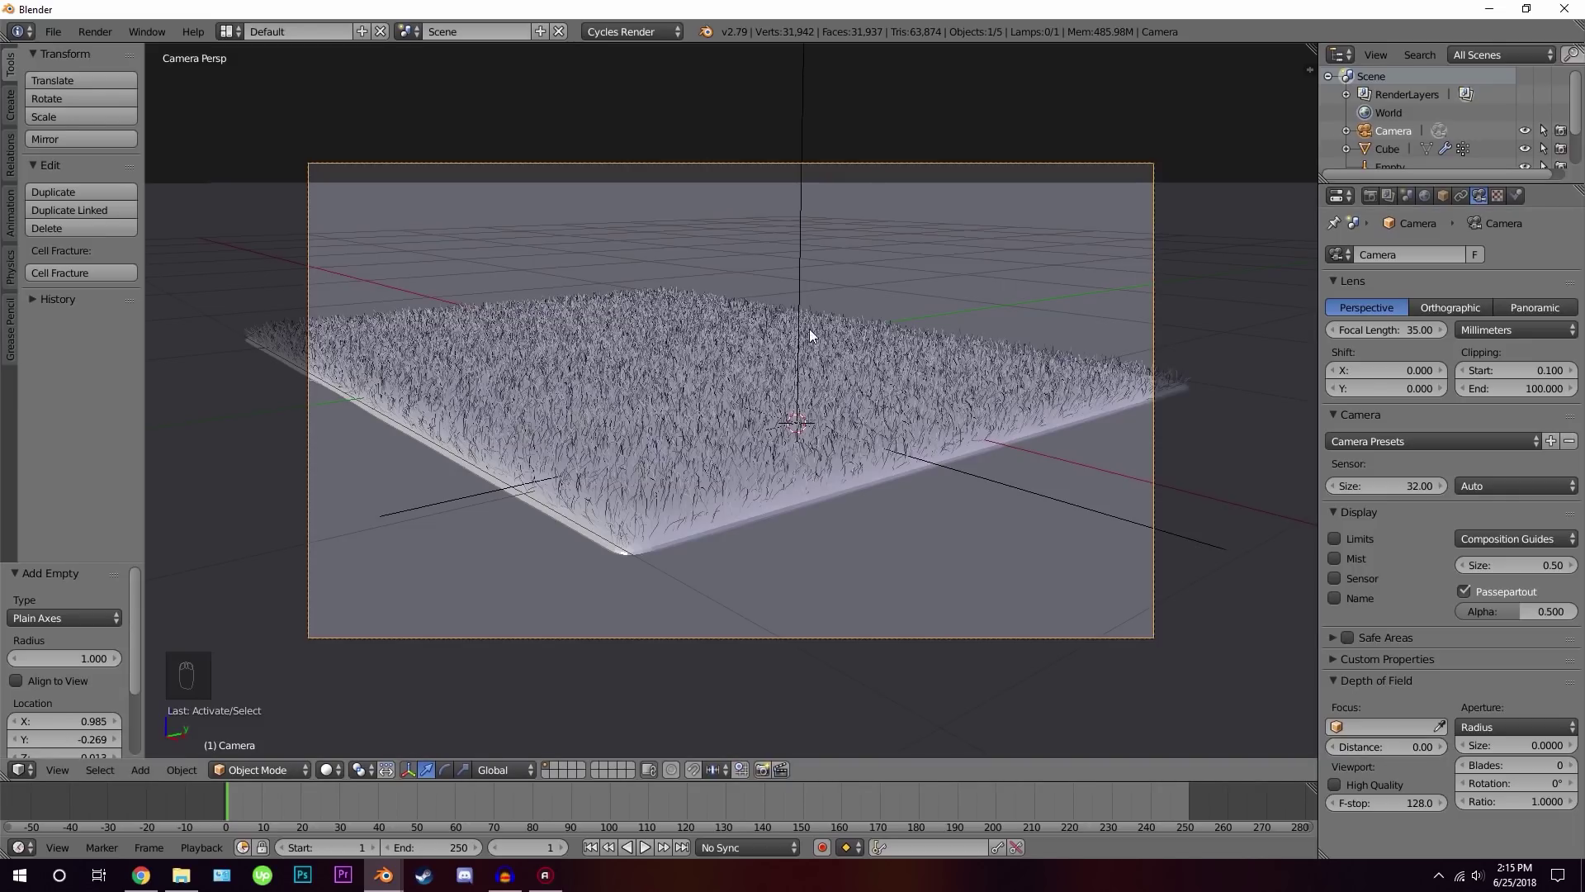
{"action": "left_click_drag", "start_coordinate": [1388, 731], "coordinate": [1468, 714]}
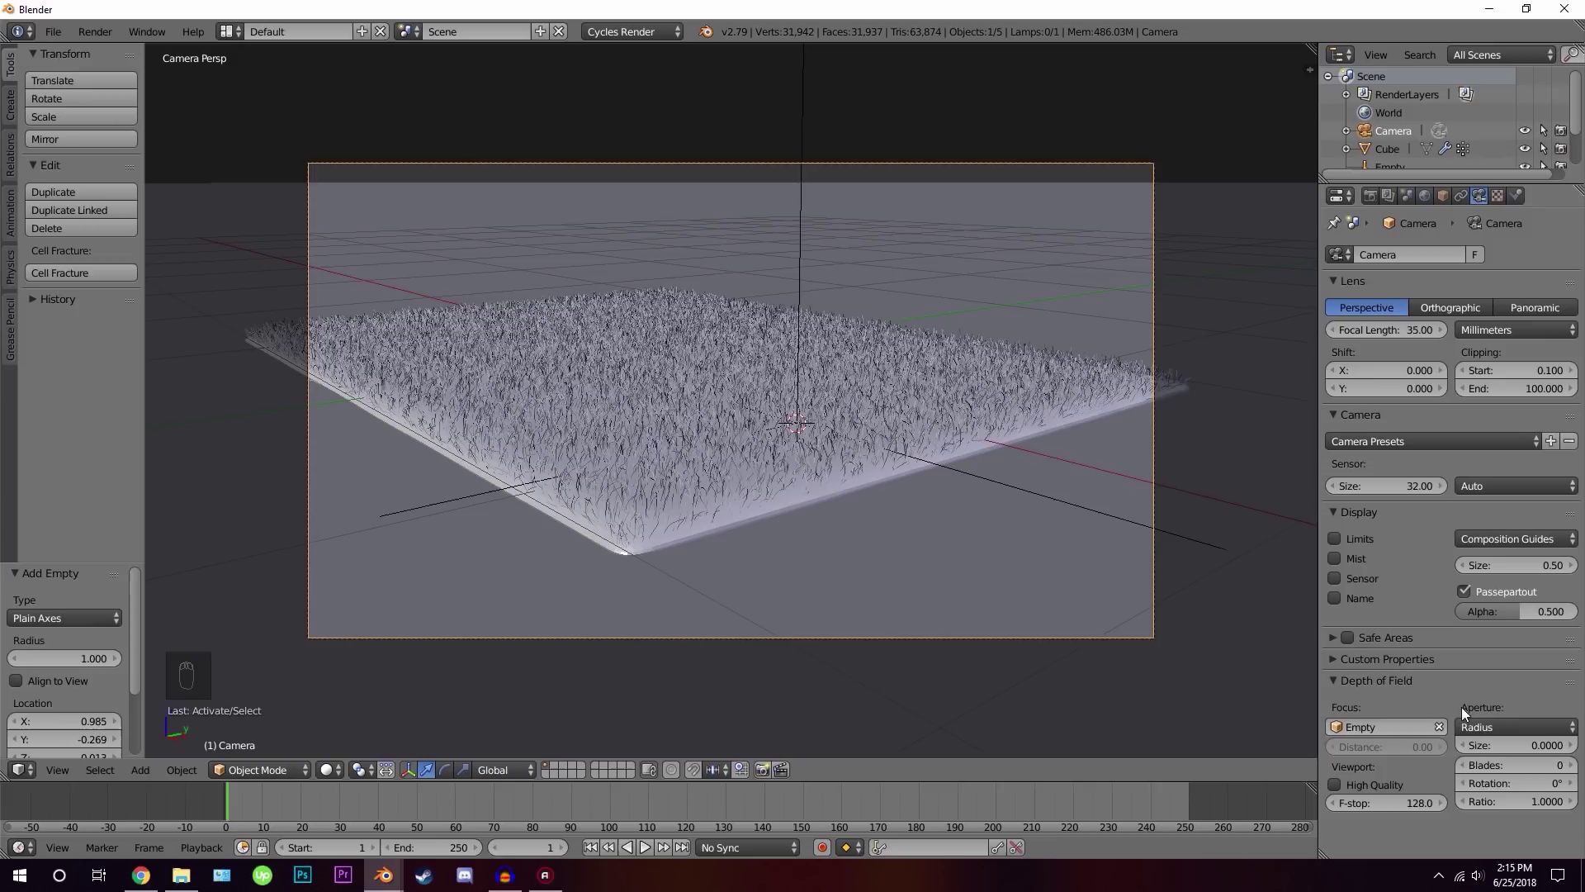
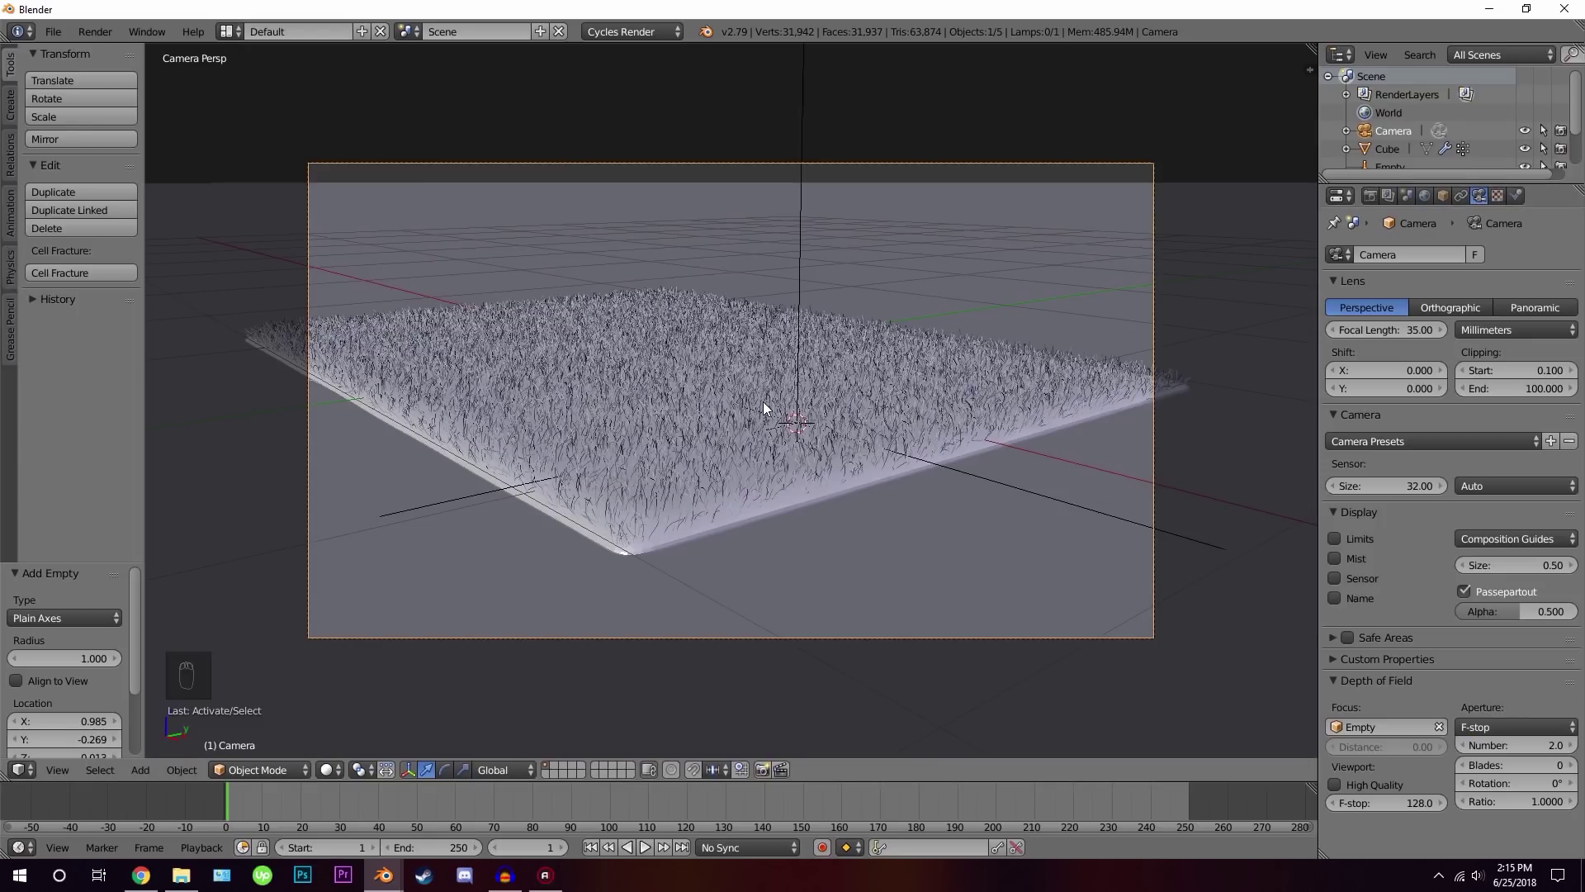
Check the depth of field in a rendered preview, then return to solid view
{"action": "key", "text": "shift+z"}
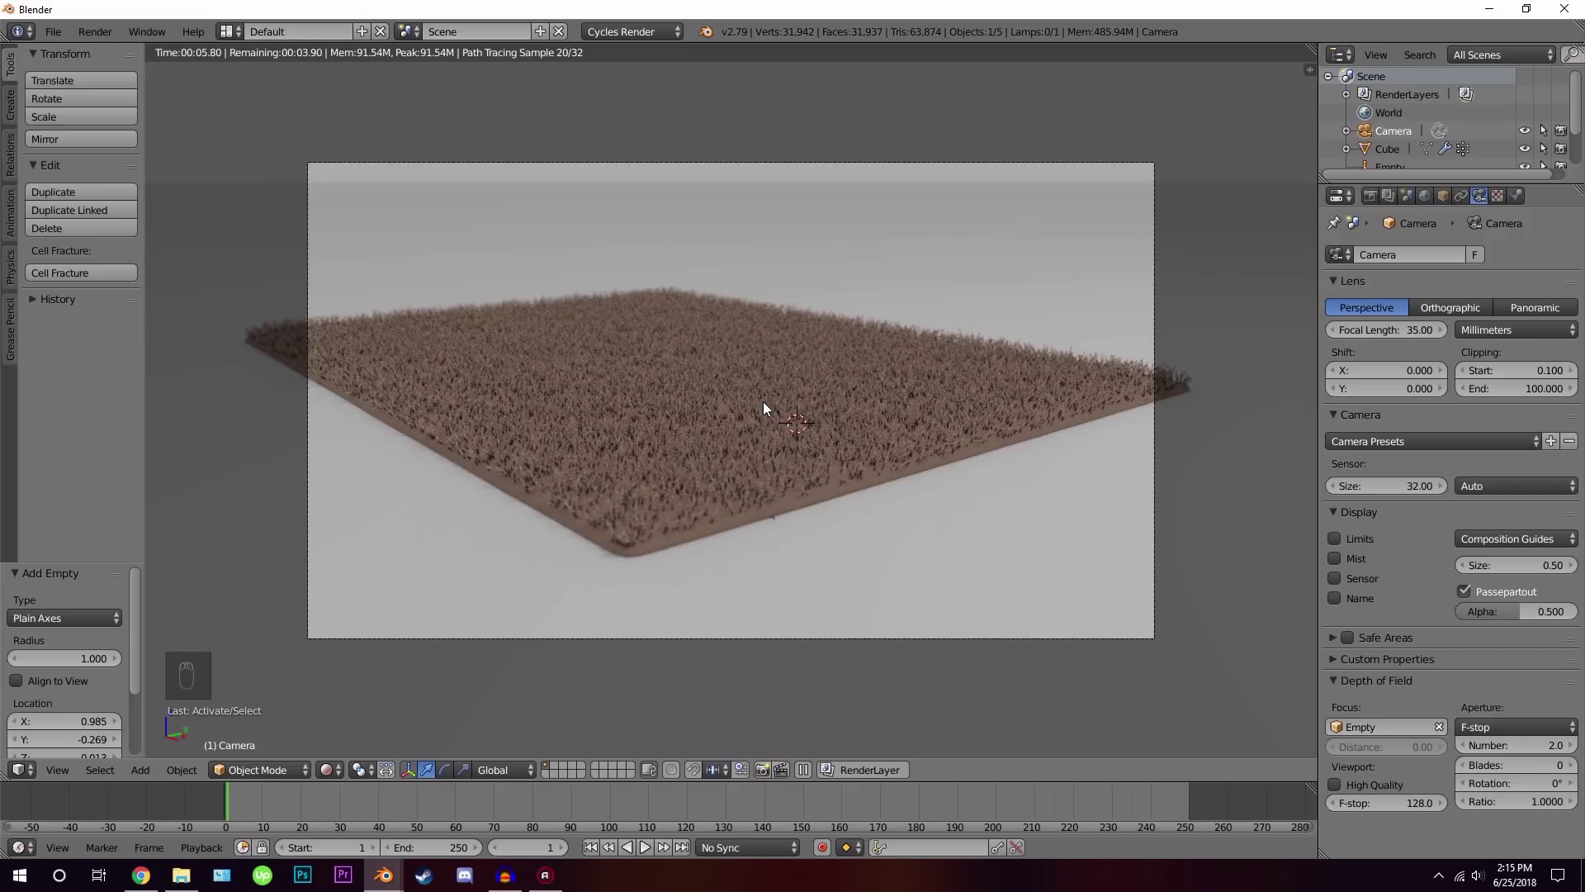
{"action": "key", "text": "z"}
{"action": "key", "text": "z"}
{"action": "key", "text": "z"}
{"action": "key", "text": "z"}
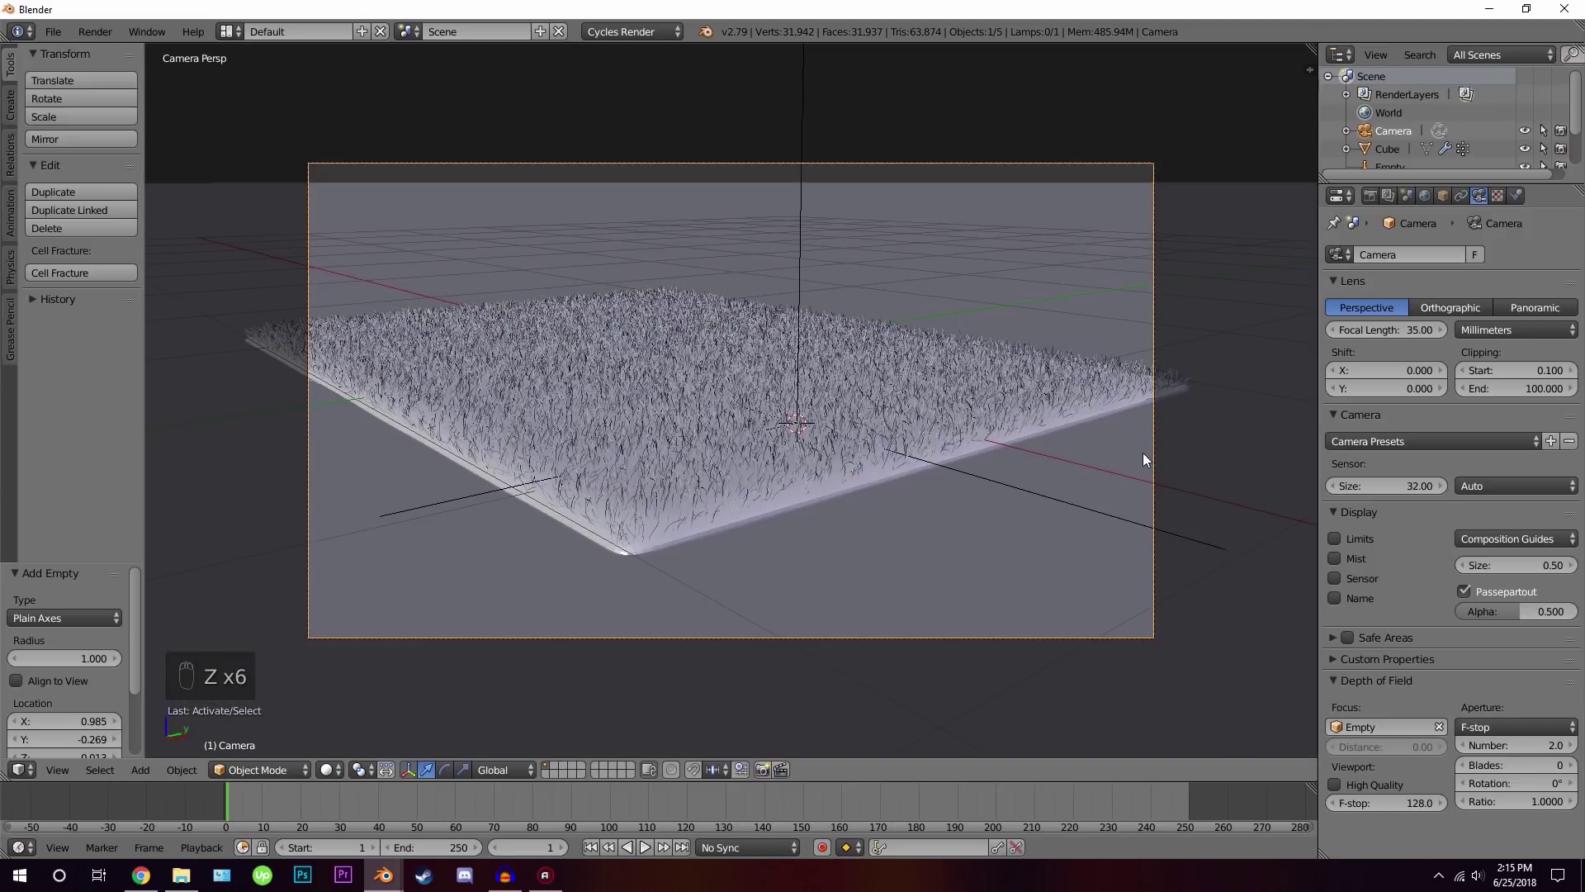
Assign the ground plane a new white Principled BSDF material and preview it rendered
{"action": "left_click_drag", "start_coordinate": [1256, 391], "coordinate": [1521, 200]}
{"action": "left_click_drag", "start_coordinate": [1520, 199], "coordinate": [1453, 309]}
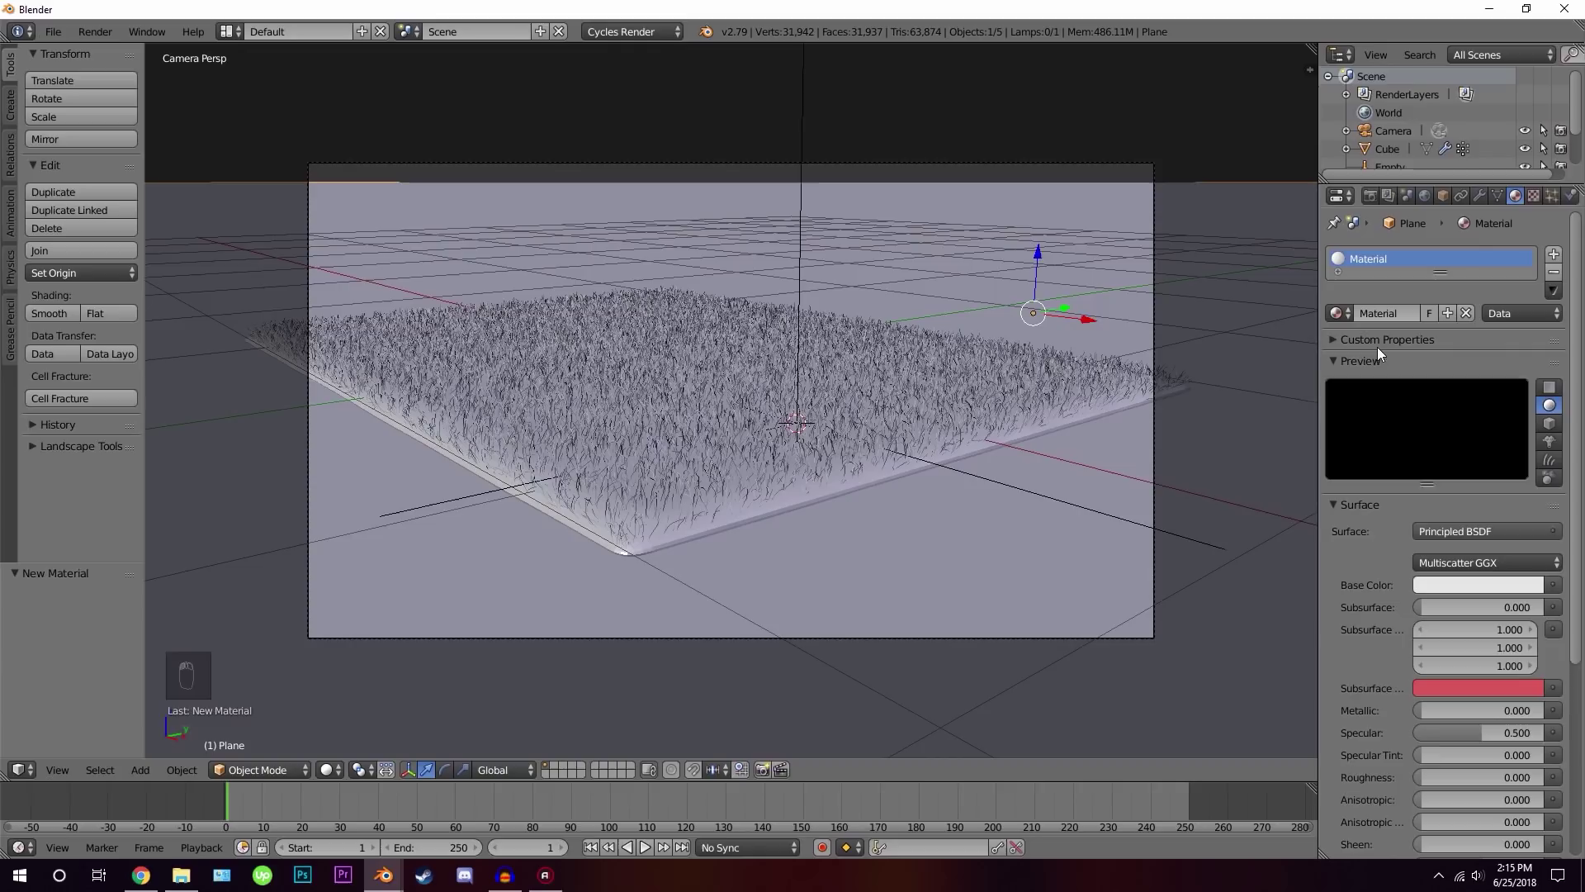
{"action": "key", "text": "shift+z"}
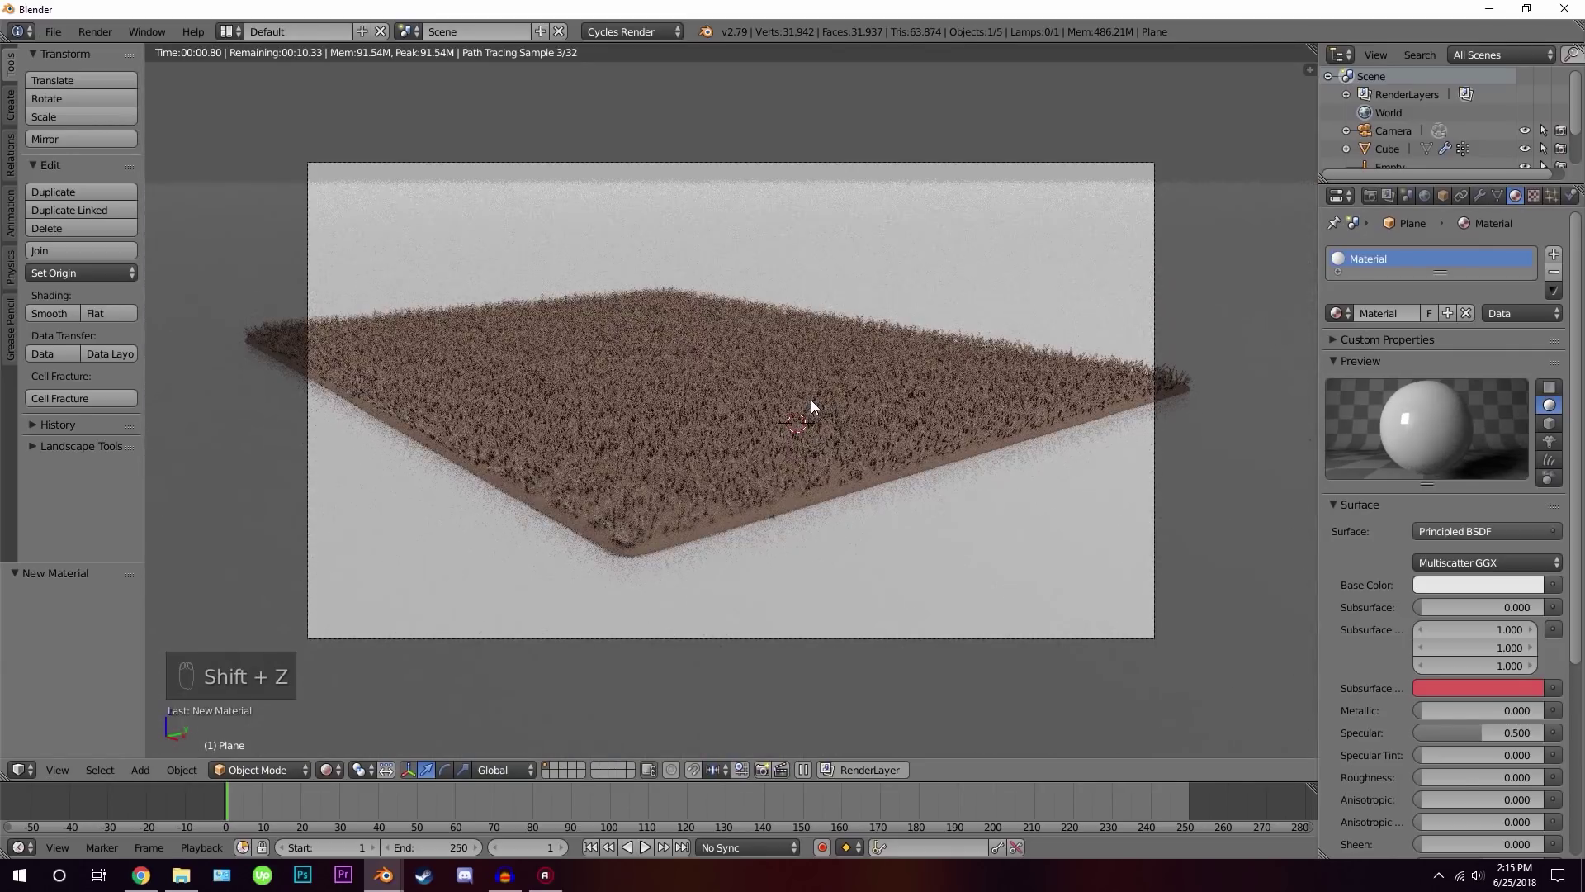